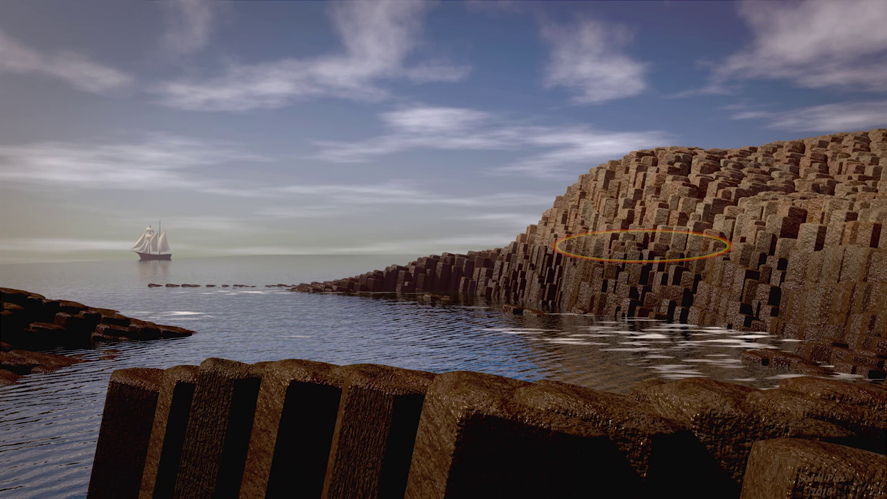
Step: Orbit out of the camera view and zoom around the empty starting scene
click(316, 225)
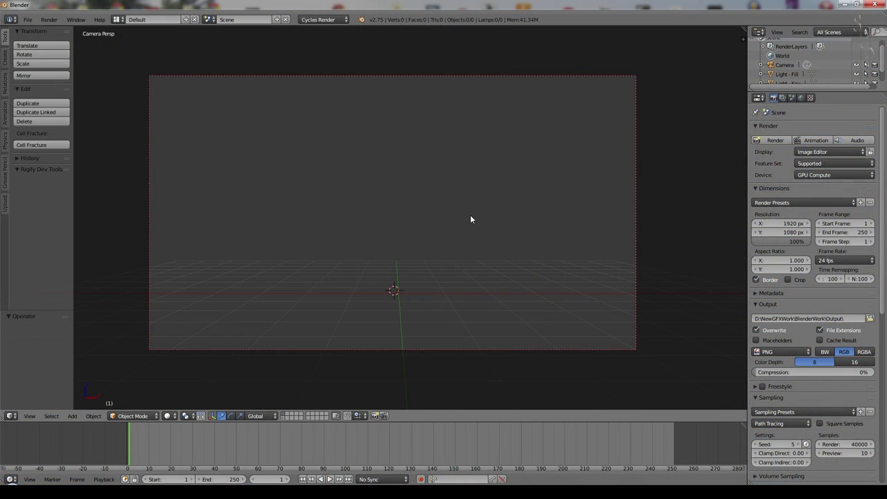
middle_click(440, 237)
scroll(down, 3)
scroll(up, 3)
Step: Enable the Add Mesh: ANT Landscape add-on in User Preferences by filtering 'ant', then close preferences
click(34, 17)
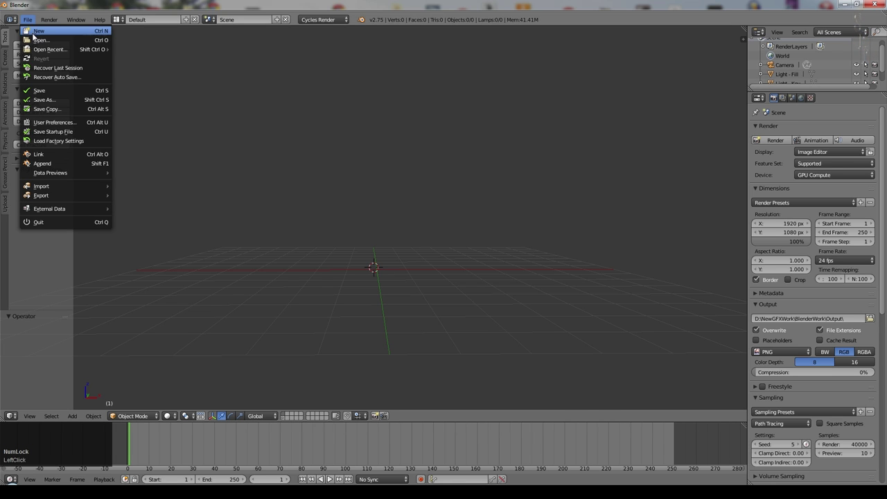
click(55, 120)
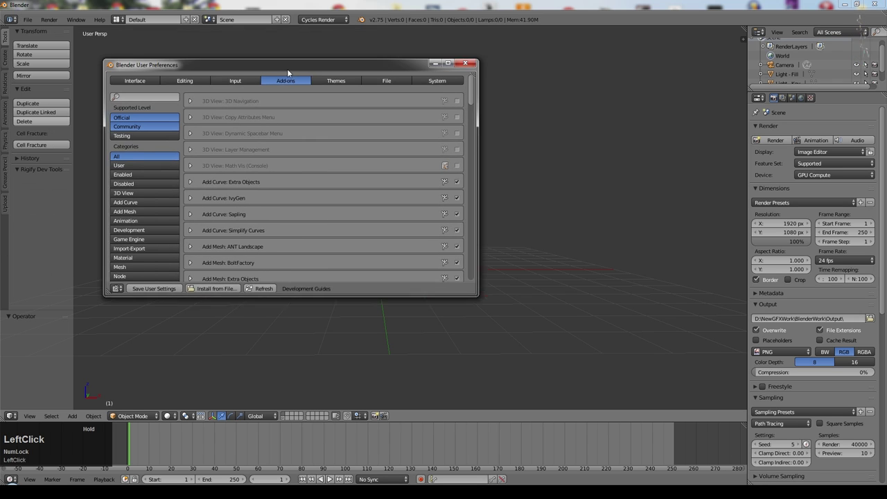
key(a)
text(an)
text(t)
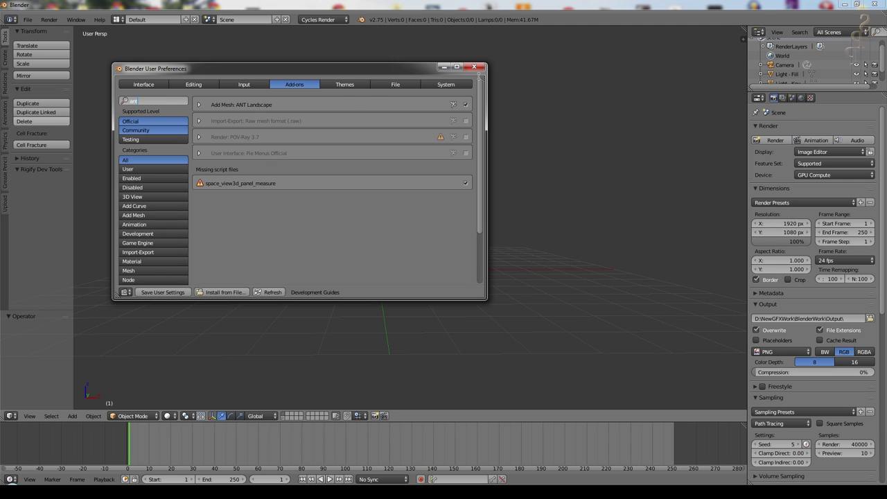
click(242, 350)
Step: Add a Landscape terrain mesh and centre the view looking down on it
click(78, 418)
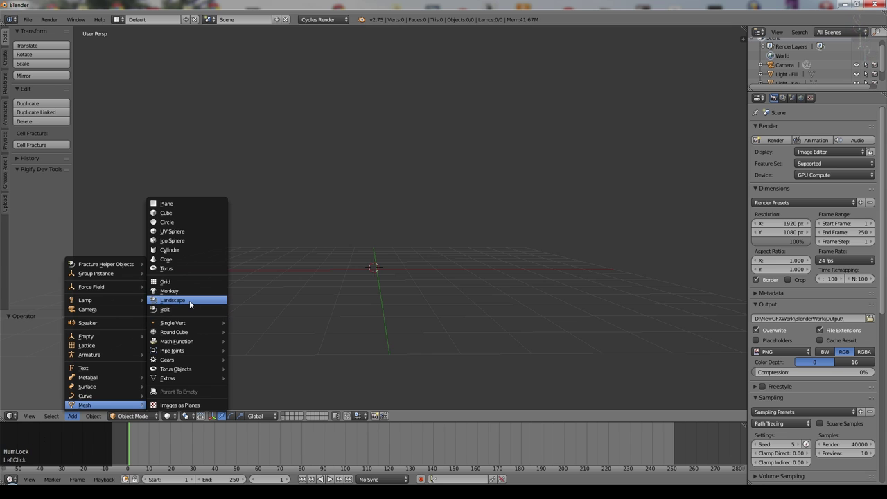
click(192, 304)
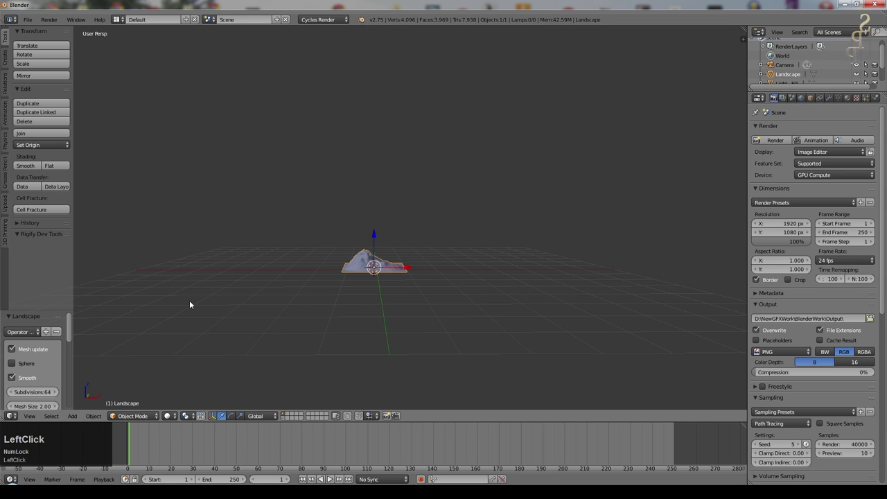
scroll(up, 3)
middle_click(461, 365)
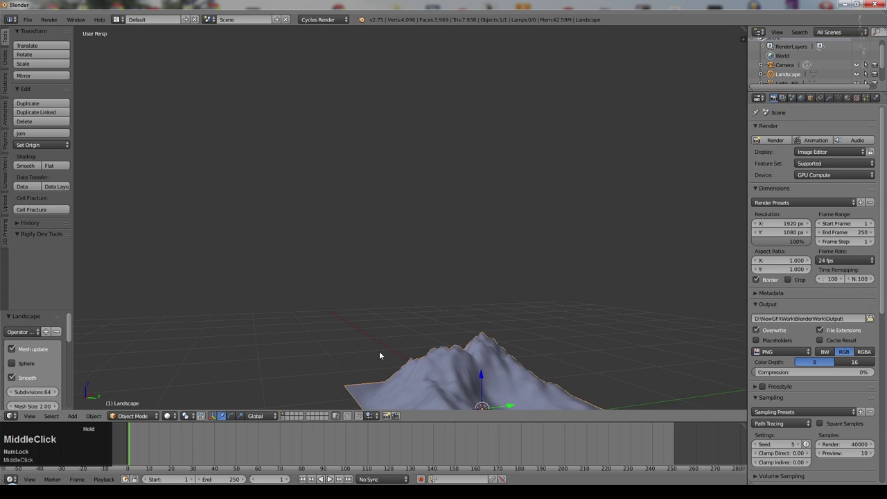
key(KP_Decimal)
middle_click(426, 144)
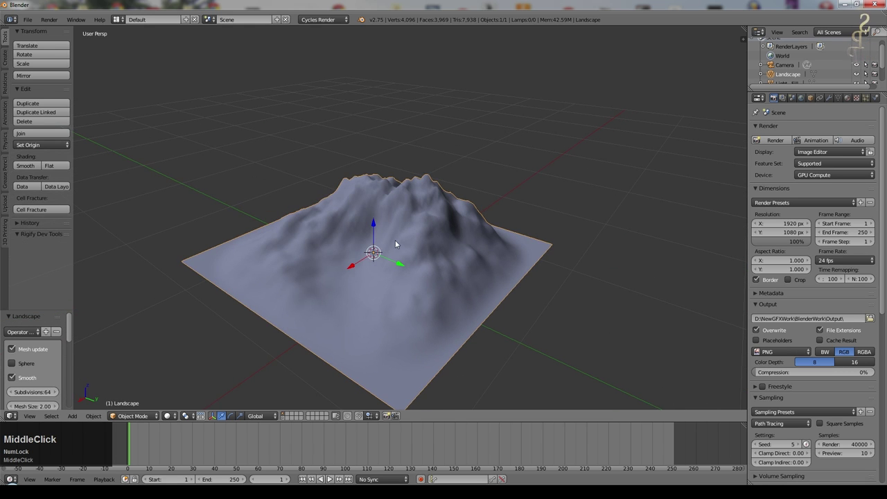
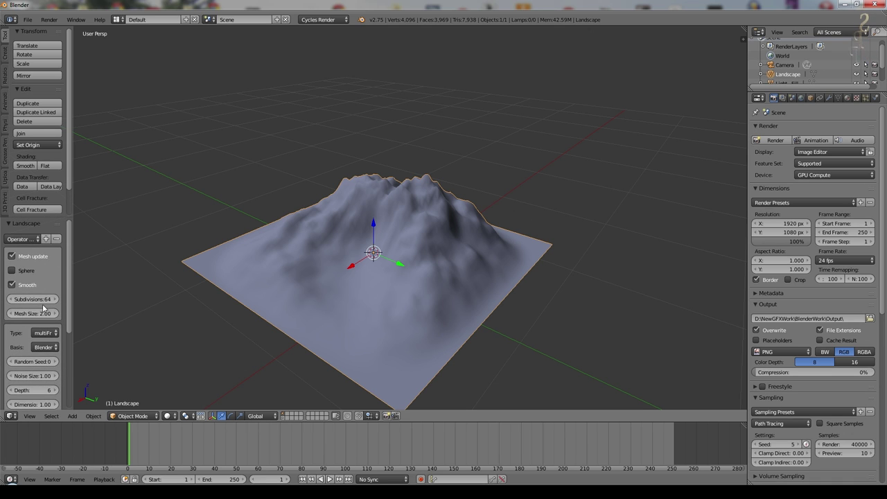
Step: Reroll the terrain's Random Seed through 5 and 7 to 8 for a two-peaked shape
click(57, 362)
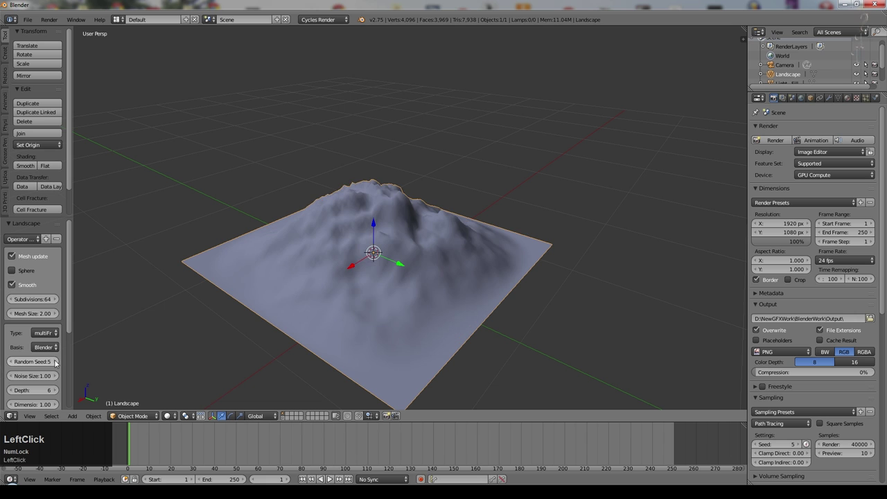
middle_click(258, 302)
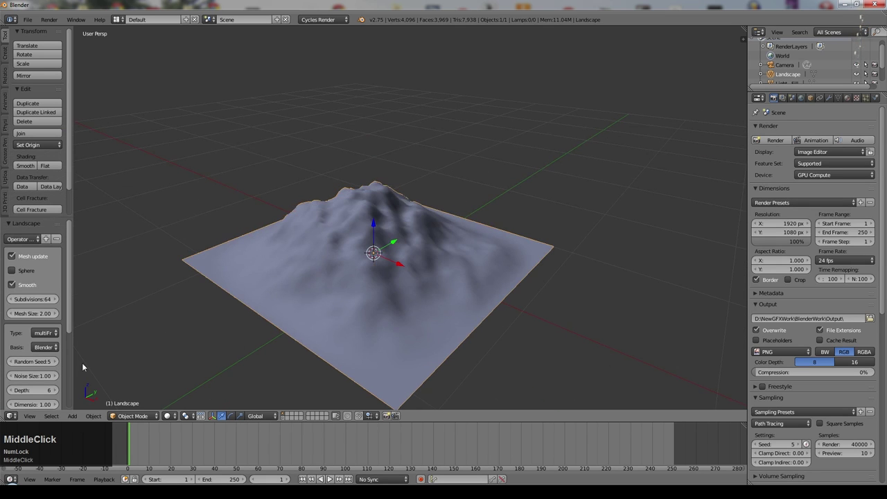
click(58, 363)
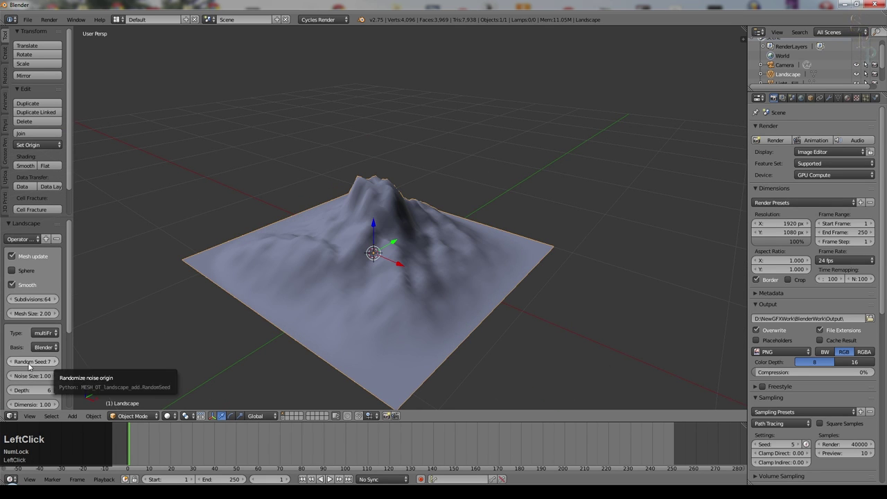
middle_click(371, 321)
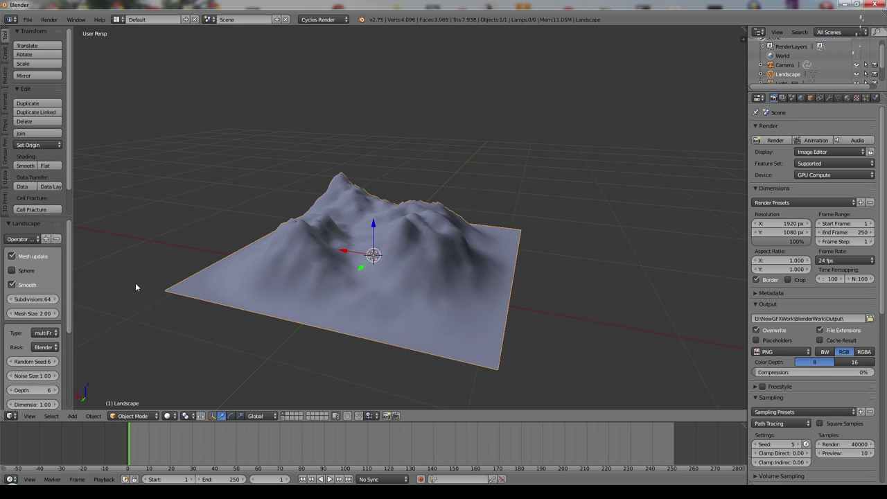
click(58, 363)
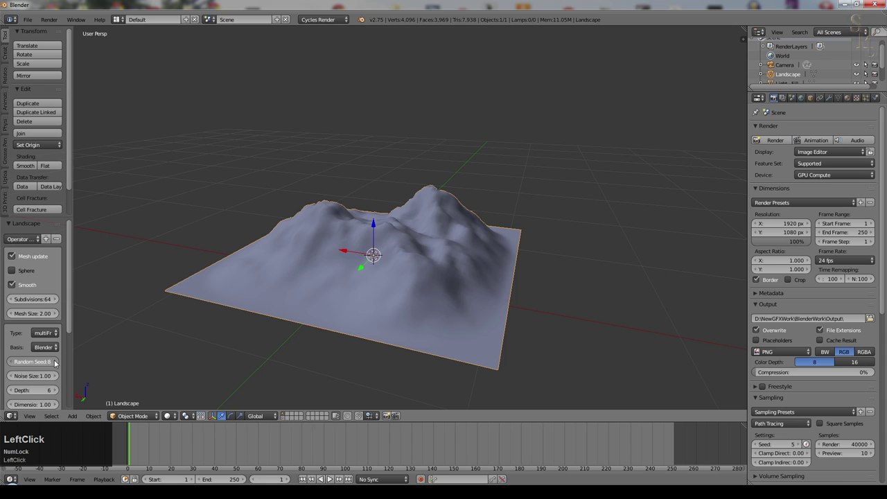
middle_click(254, 282)
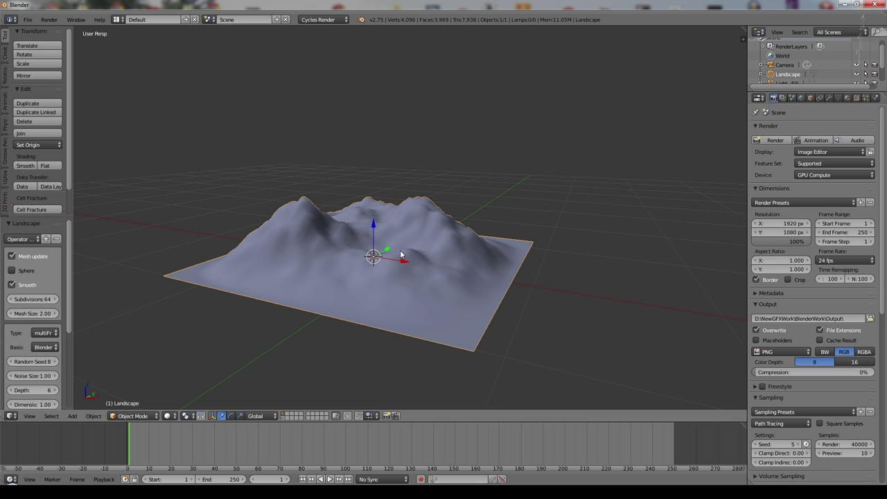
scroll(up, 3)
scroll(down, 3)
scroll(up, 3)
scroll(down, 3)
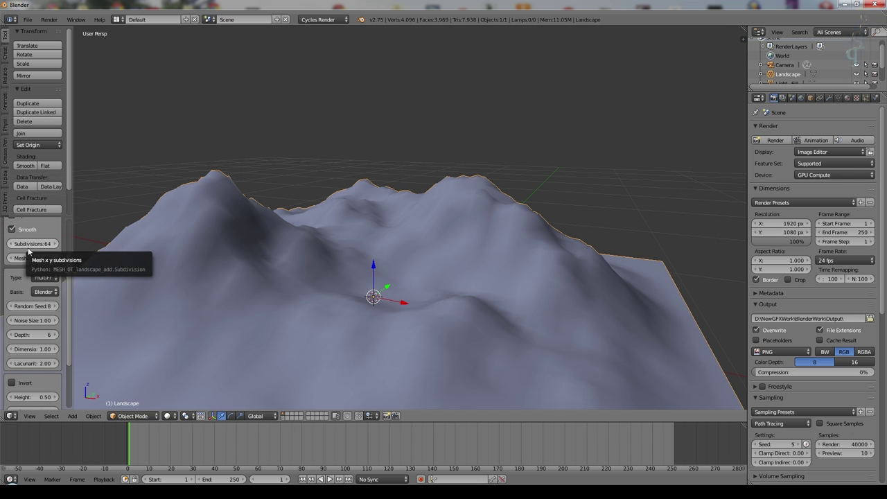
Step: Set the landscape's Subdivisions to 128 for a denser terrain
click(41, 242)
key(KP_1)
key(KP_2)
key(KP_8)
key(KP_Enter)
middle_click(500, 189)
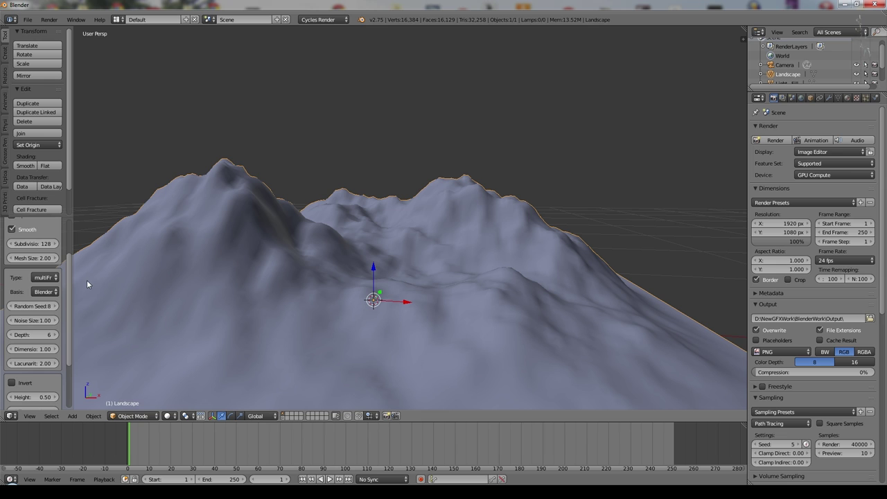
Step: Raise the Noise Size to 1.33 and add a Subdivision Surface modifier to the landscape
click(44, 321)
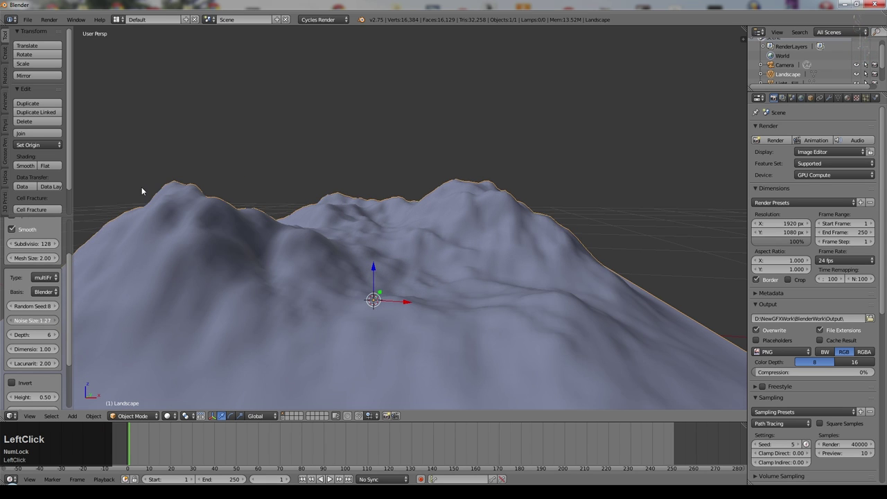
scroll(down, 3)
middle_click(350, 296)
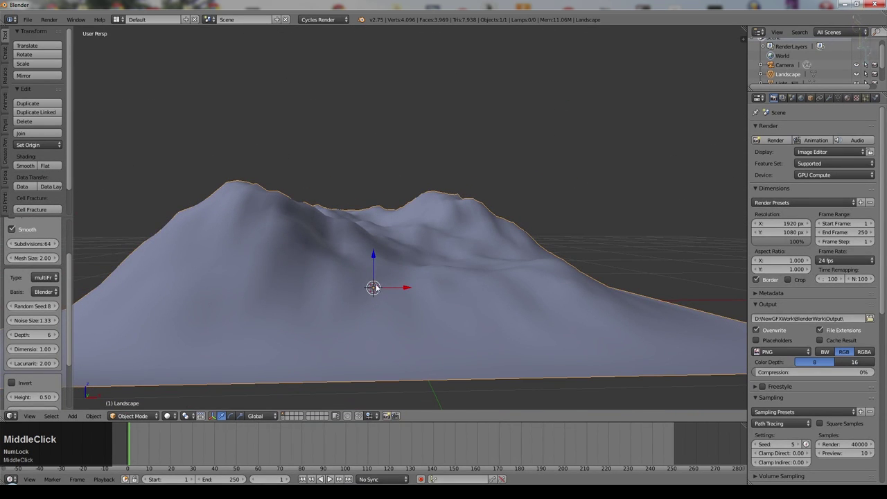
scroll(down, 3)
middle_click(419, 327)
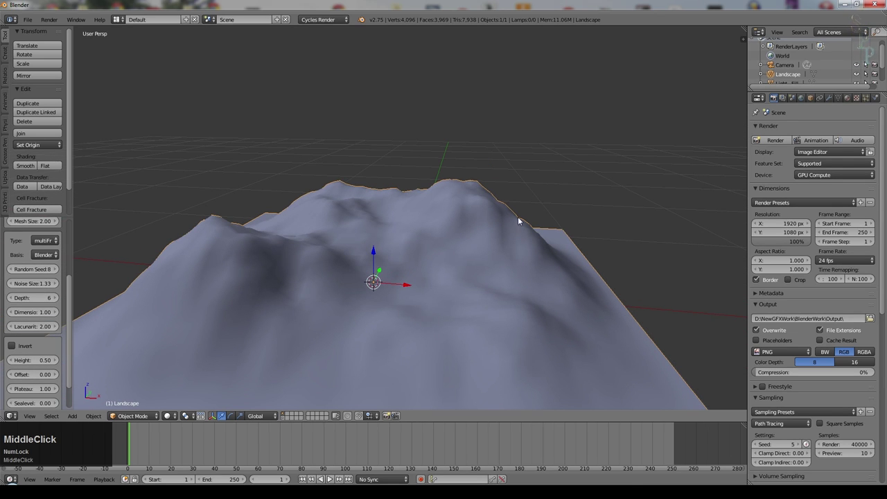
click(834, 101)
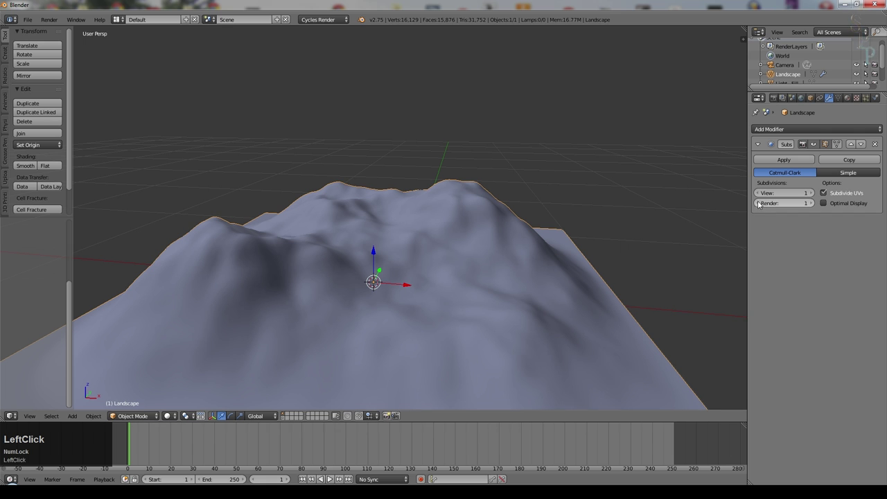
middle_click(340, 220)
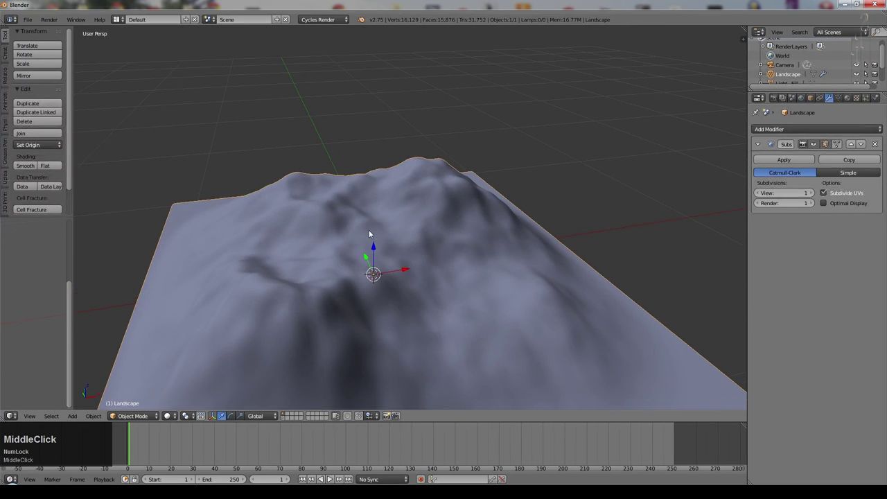
Step: In Edit Mode, select a valley vertex in front wireframe view and pull it with proportional falloff
key(Tab)
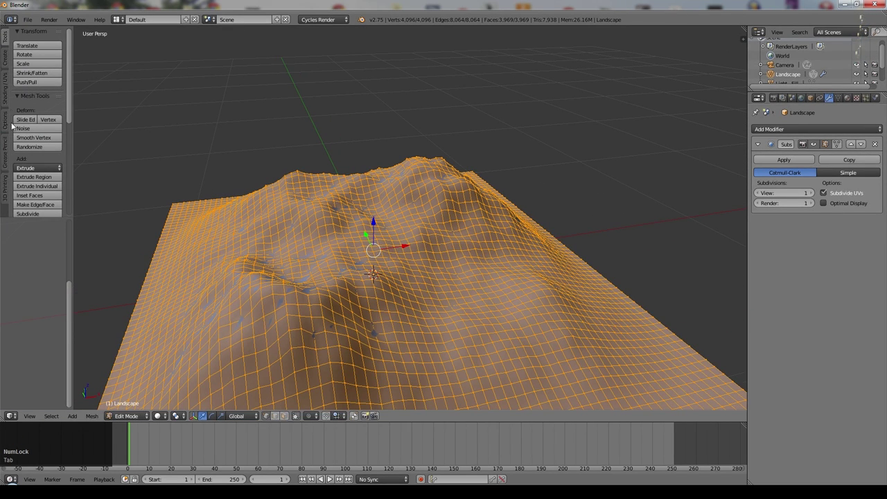
click(40, 140)
key(Tab)
middle_click(438, 223)
right_click(371, 240)
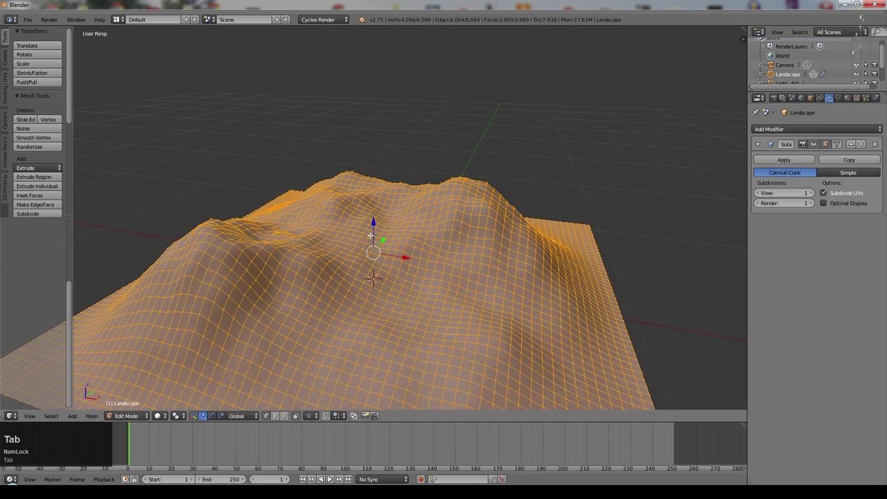
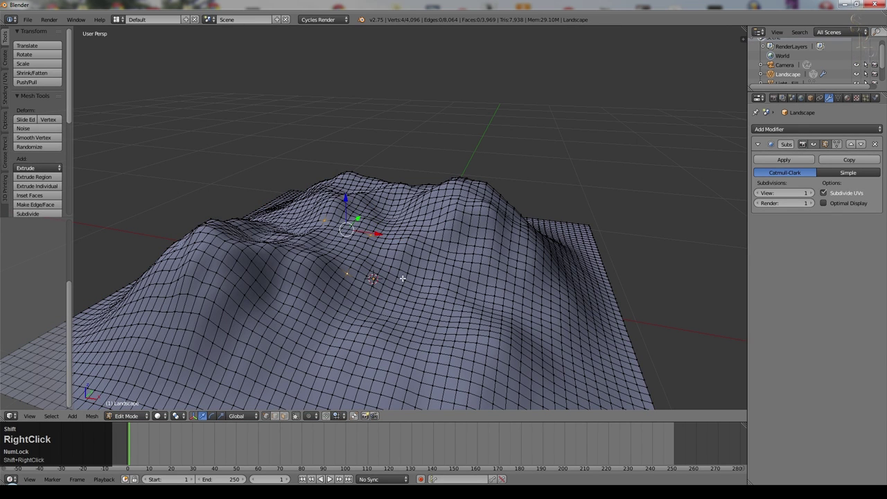
key(o)
key(KP_1)
key(z)
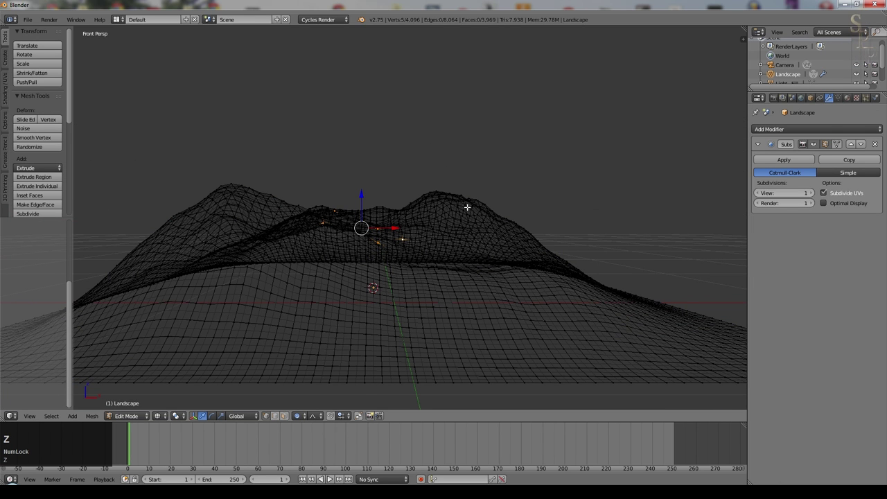
key(s)
key(z)
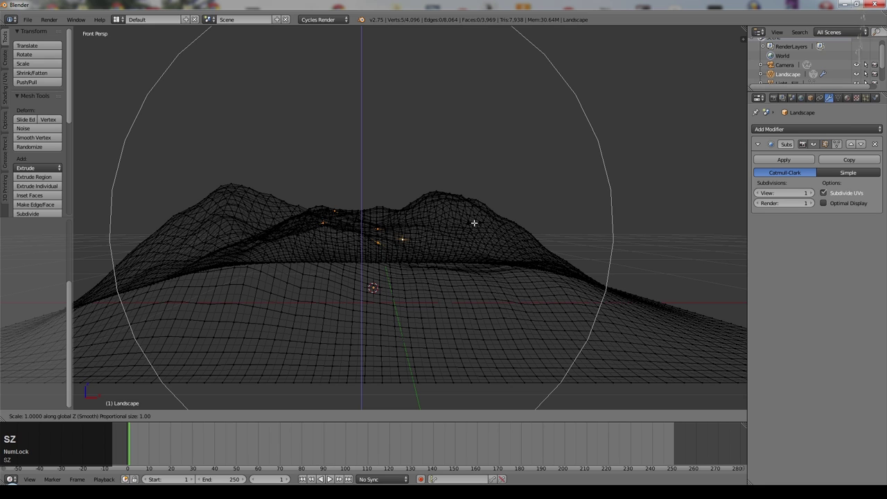
scroll(up, 3)
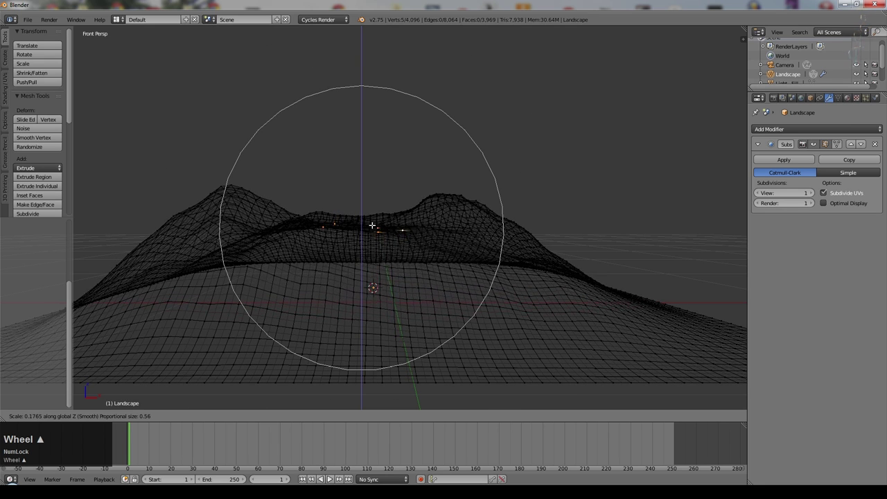
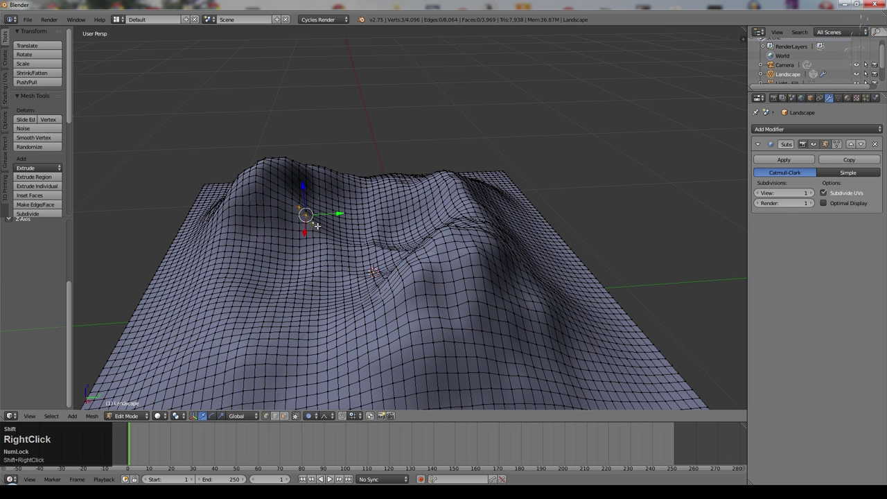
Step: Grow the valley selection, smooth it, and return to Object Mode to inspect the gentler terrain
key(ctrl+KP_Add)
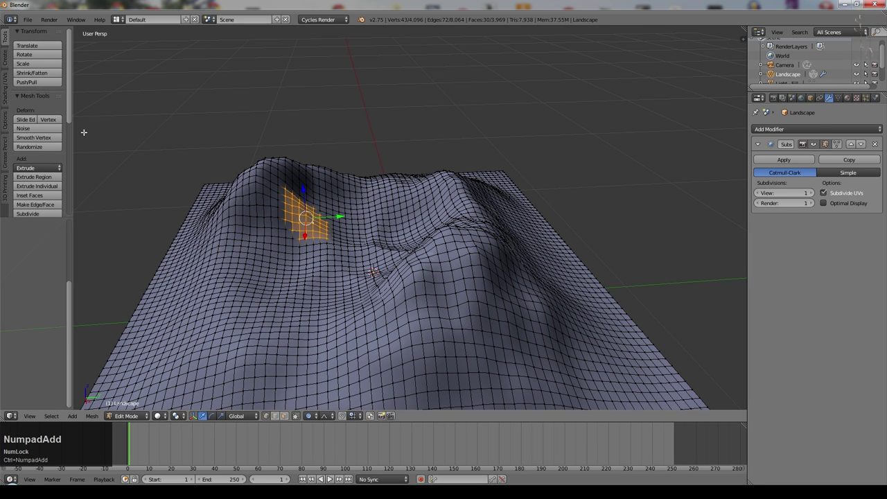
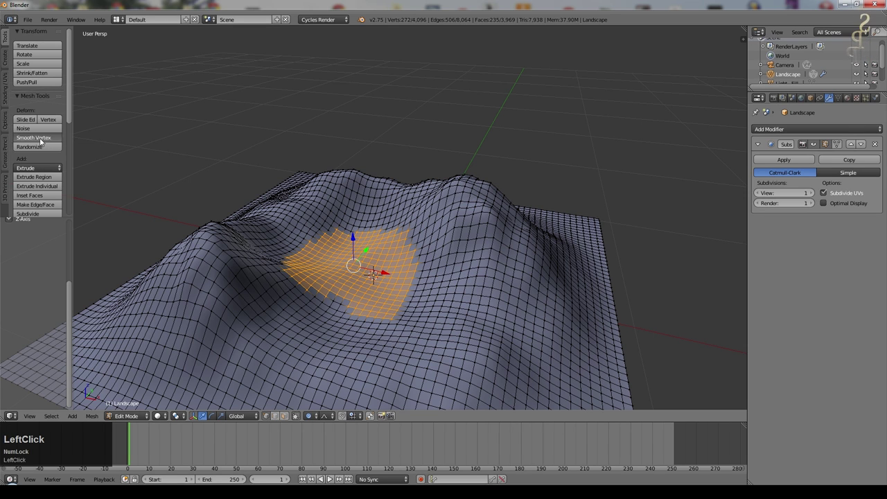
key(Tab)
middle_click(356, 219)
scroll(down, 3)
middle_click(394, 252)
click(394, 253)
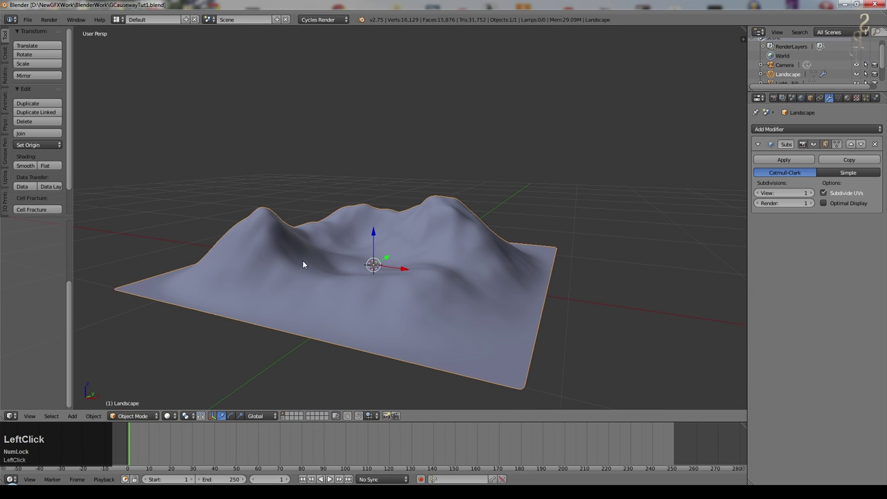
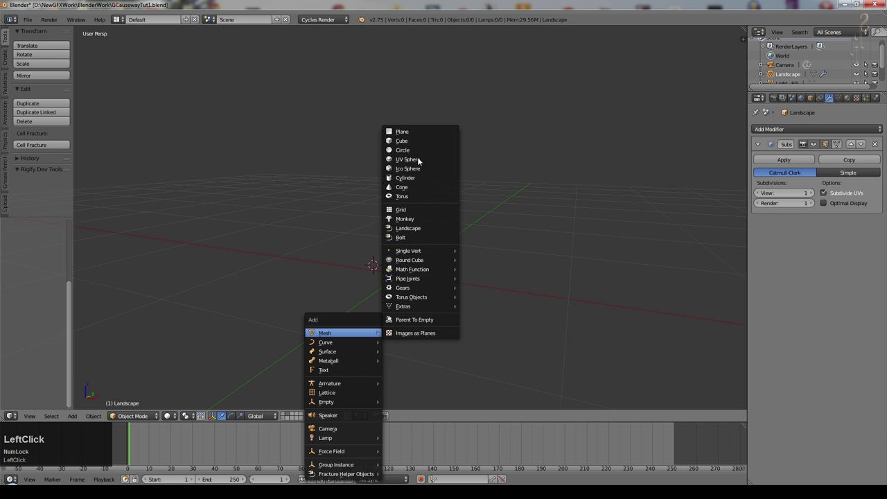
Step: Add a large scaled-up plane and lower the landscape along Z so only the hills rise above it
click(285, 417)
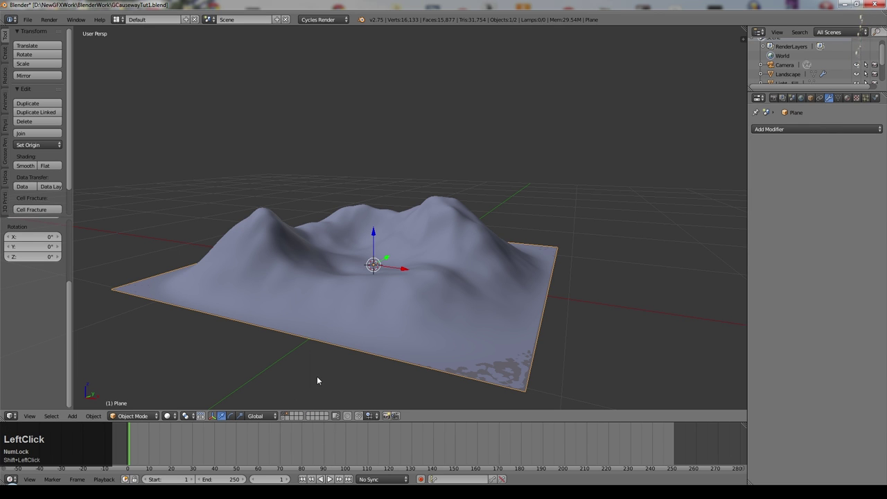
click(376, 234)
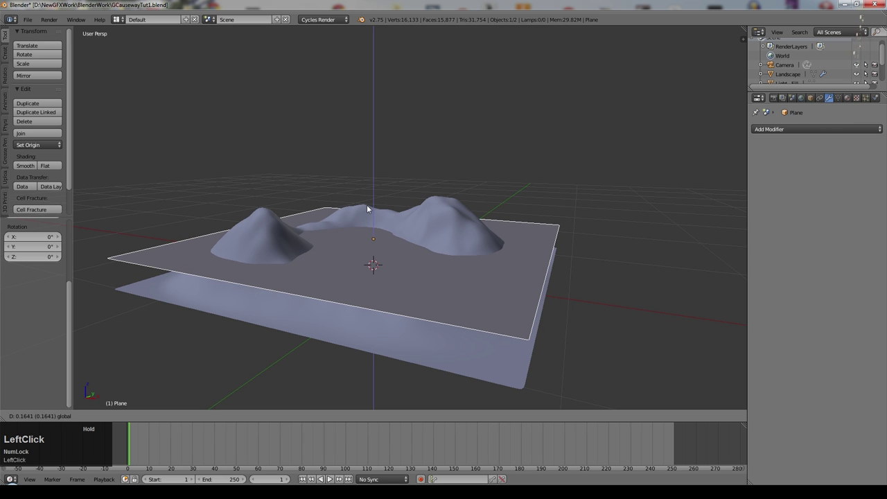
right_click(264, 235)
key(s)
key(z)
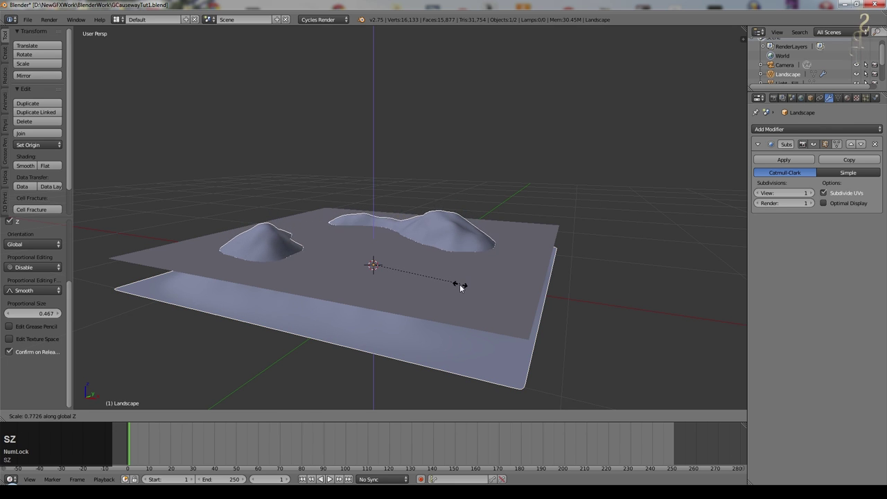
click(457, 288)
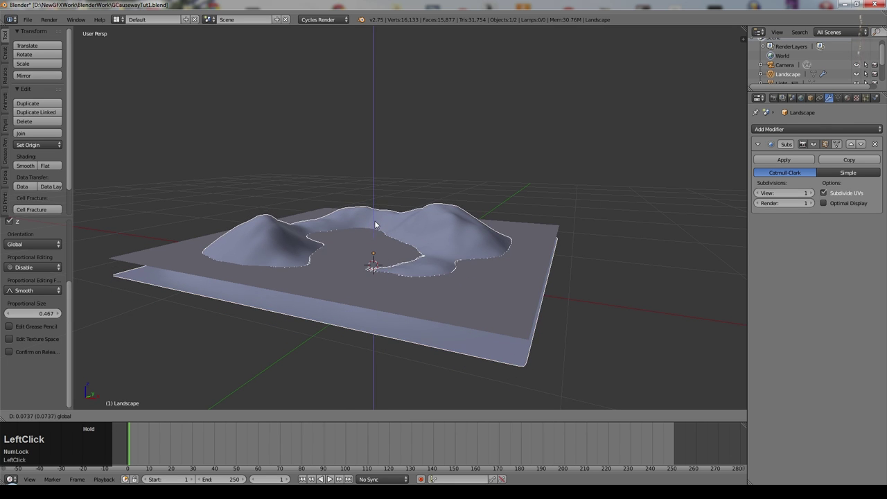
Step: Bring the viewport down to ground level over the plane, looking across the hills
middle_click(431, 294)
click(374, 224)
middle_click(398, 339)
right_click(419, 291)
middle_click(417, 303)
scroll(up, 3)
middle_click(359, 286)
scroll(up, 3)
middle_click(383, 280)
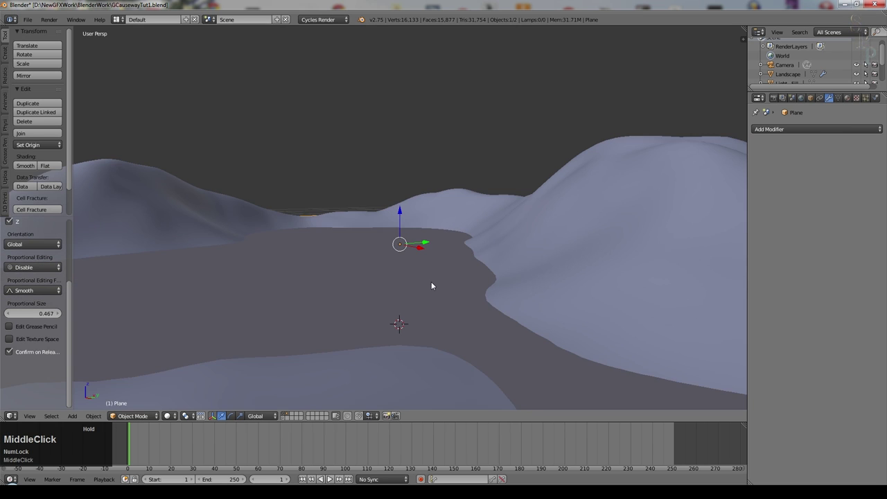
middle_click(399, 253)
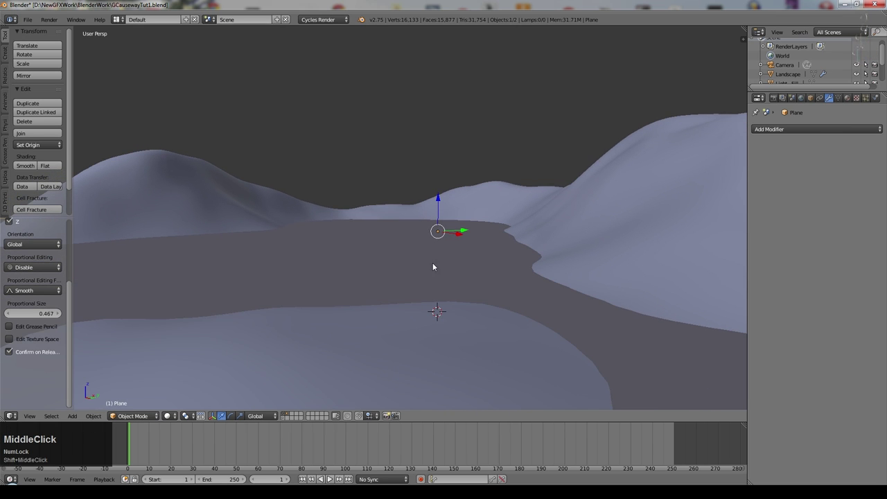
scroll(down, 3)
click(27, 417)
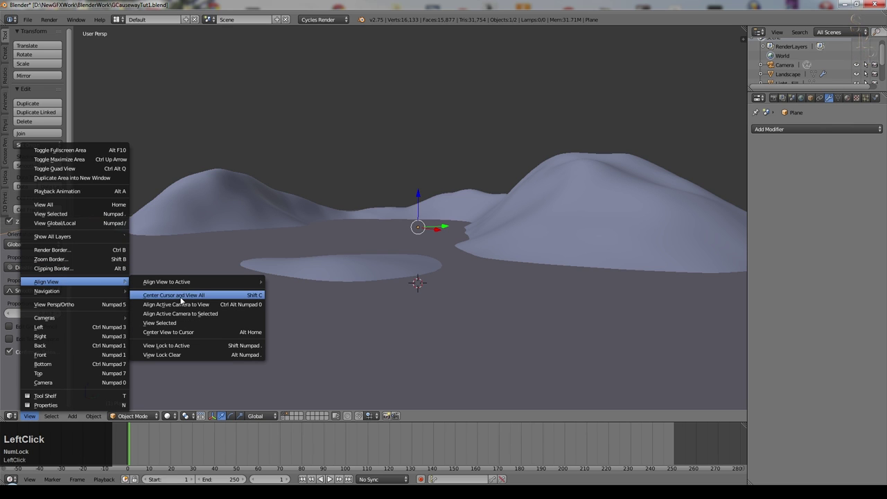
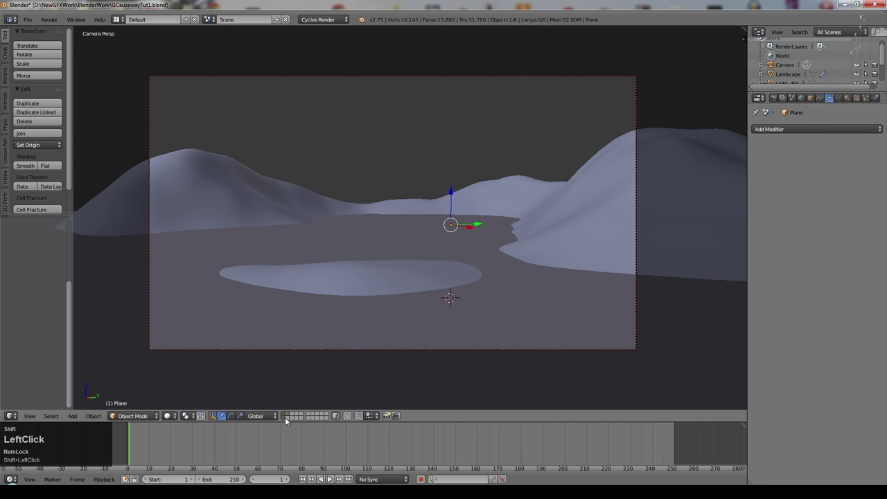
Step: Move the camera low over the plane and rotate it on Z and X toward the hills
right_click(368, 352)
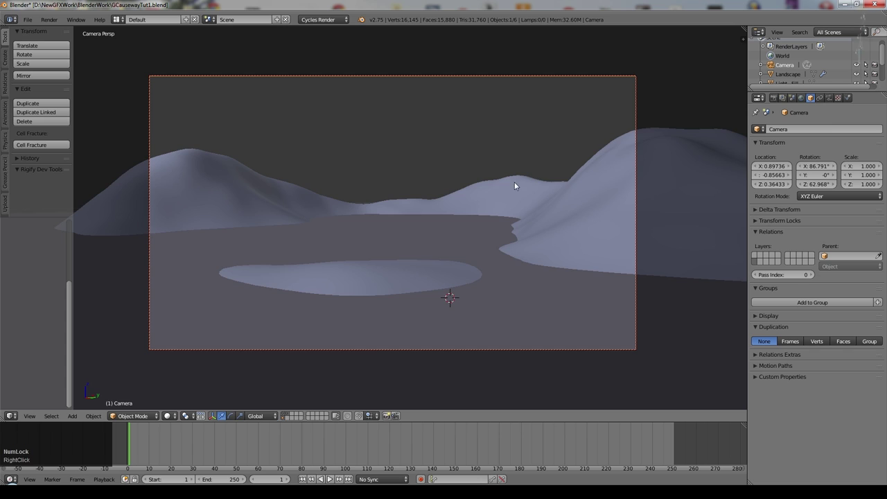
key(g)
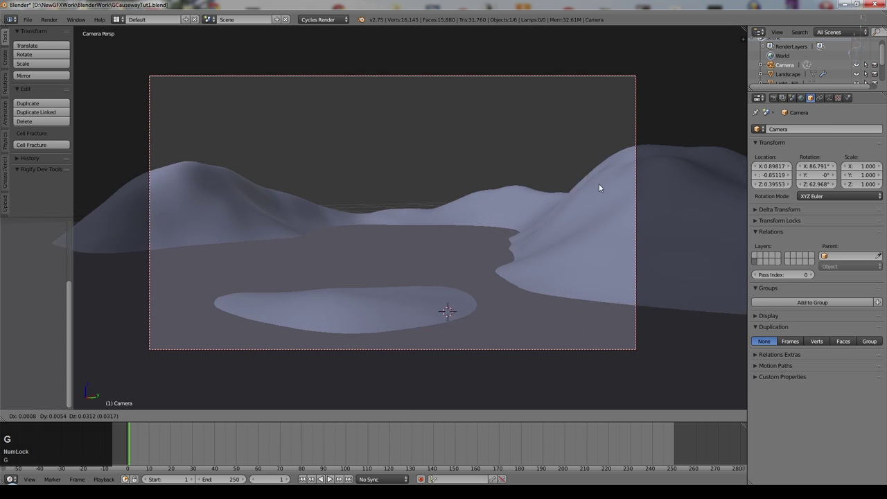
click(613, 183)
key(r)
key(z)
click(649, 196)
key(g)
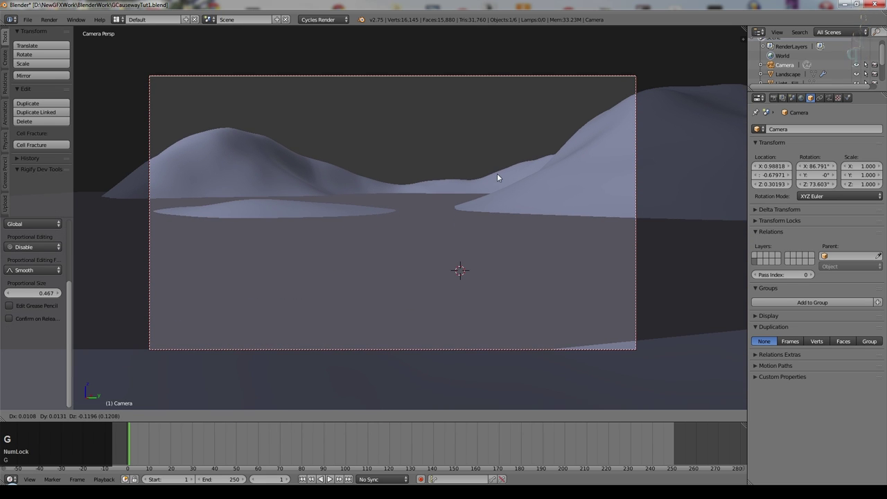
click(500, 176)
key(Escape)
key(r)
key(x)
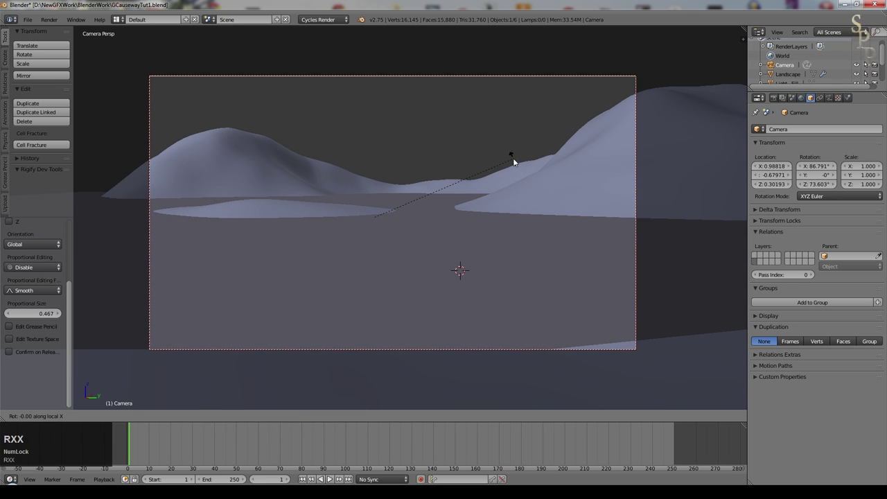
click(519, 178)
Step: Fine-tune the camera tilt and position for the final framing with the island in the foreground
key(r)
key(z)
click(538, 206)
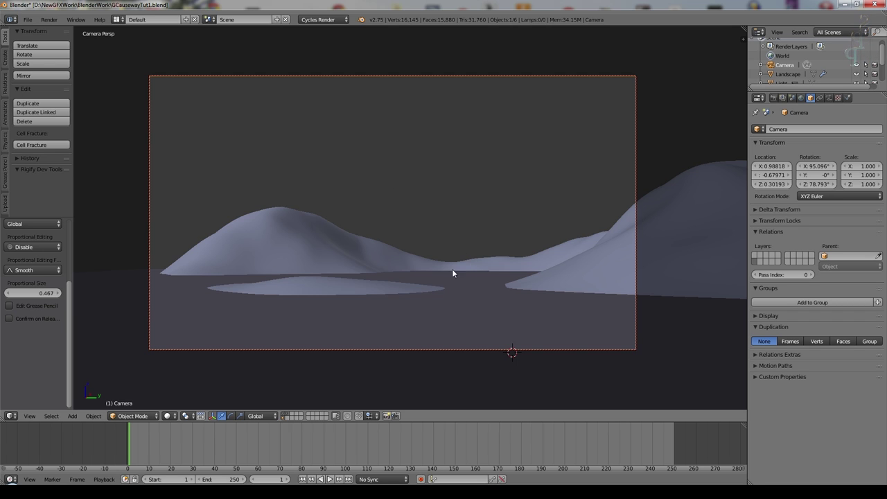
key(g)
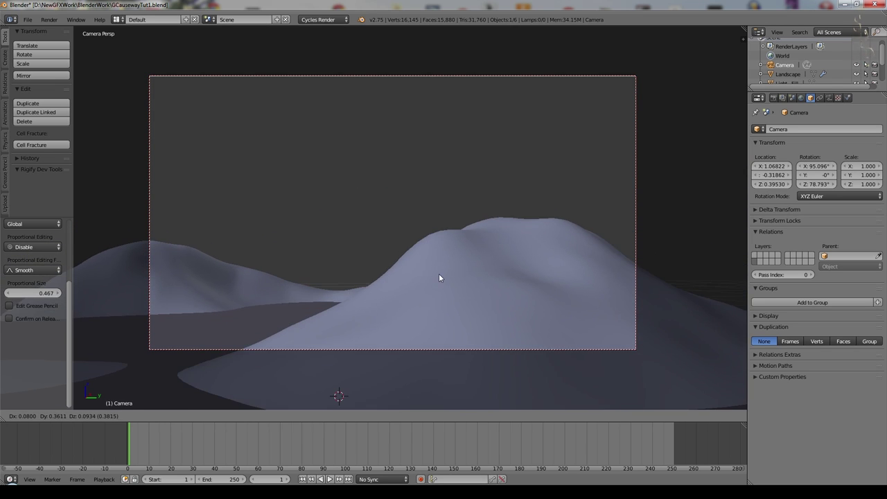
click(421, 284)
key(r)
key(z)
key(Escape)
key(ctrl+z)
key(g)
middle_click(477, 269)
click(469, 257)
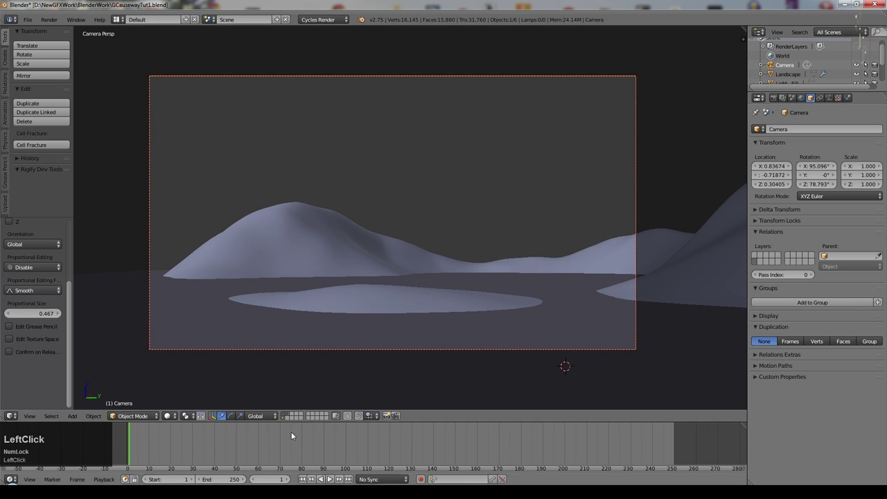
middle_click(334, 319)
scroll(down, 3)
click(396, 357)
Step: Add a Sun lamp above the scene and rotate it to angle across the terrain
key(shift+a)
click(450, 384)
key(g)
click(197, 96)
key(r)
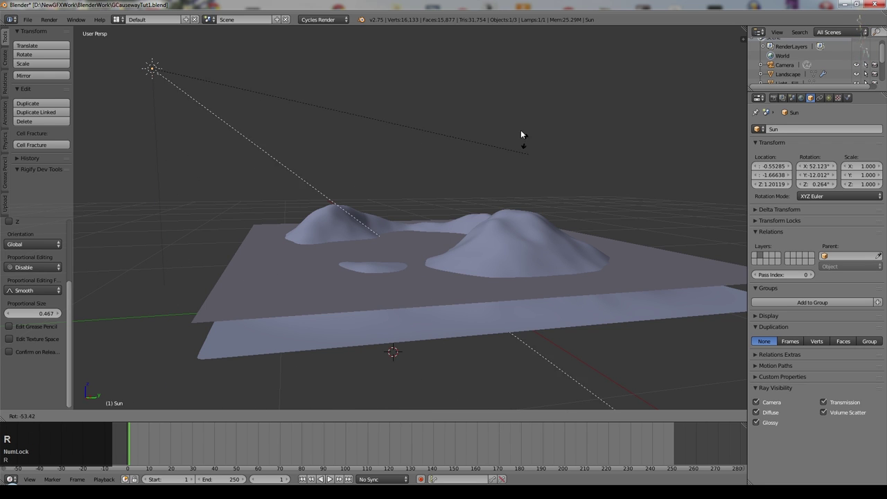
click(511, 79)
key(g)
click(466, 191)
middle_click(383, 234)
scroll(down, 3)
key(r)
key(z)
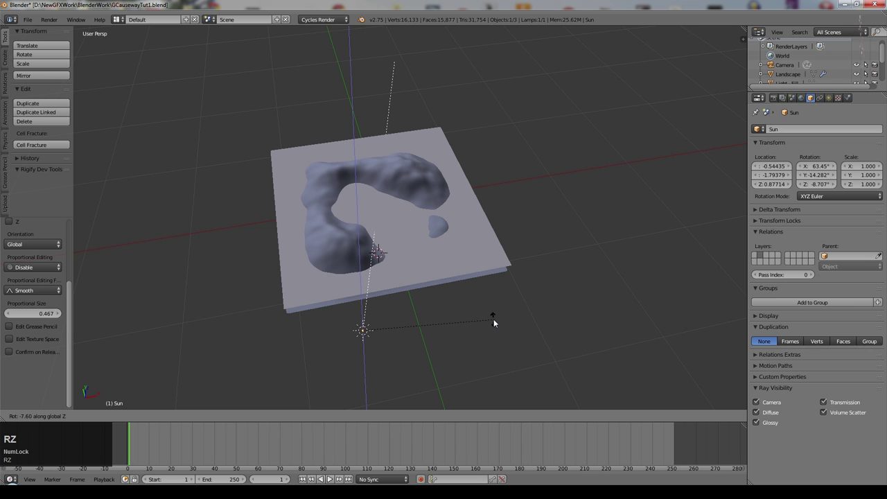
click(497, 319)
middle_click(438, 337)
Step: Shrink the Sun lamp's Size in the Lamp properties and select the landscape for its material
click(831, 98)
key(KP_5)
key(KP_1)
key(KP_2)
key(KP_Enter)
click(793, 186)
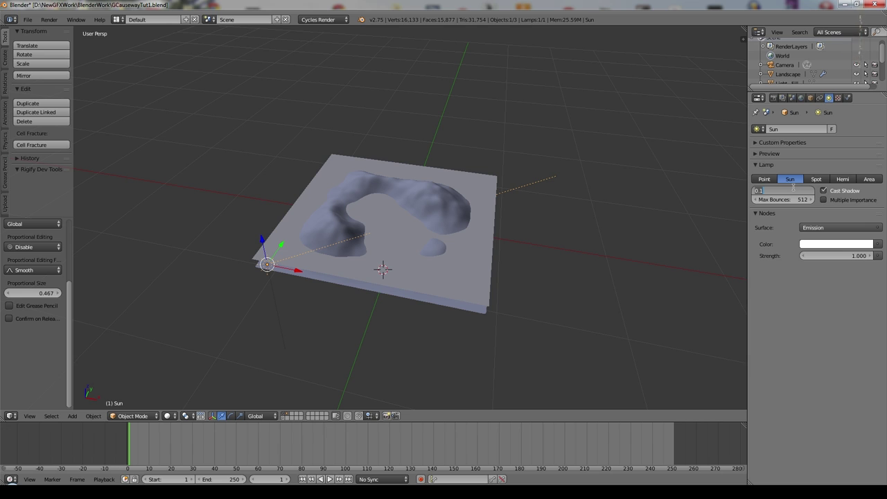
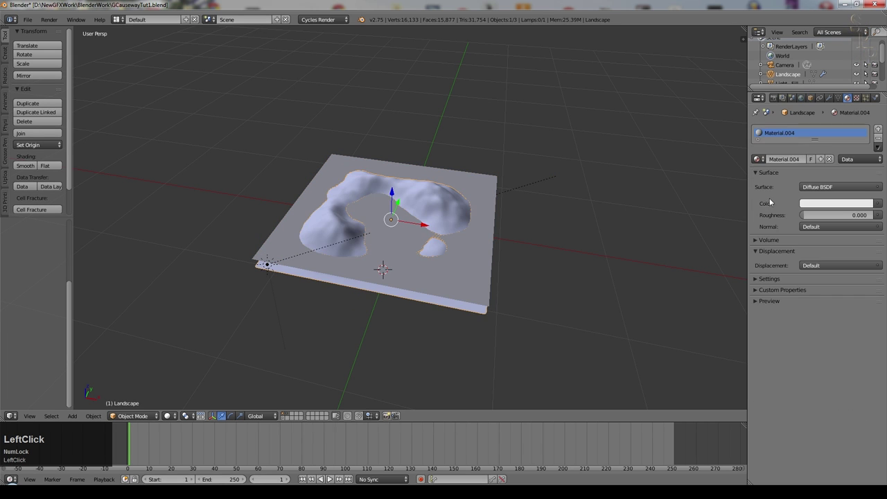
Step: Name the landscape material Rock and give it a dark brown diffuse colour
key(shift+r)
text(ock)
key(Return)
click(816, 202)
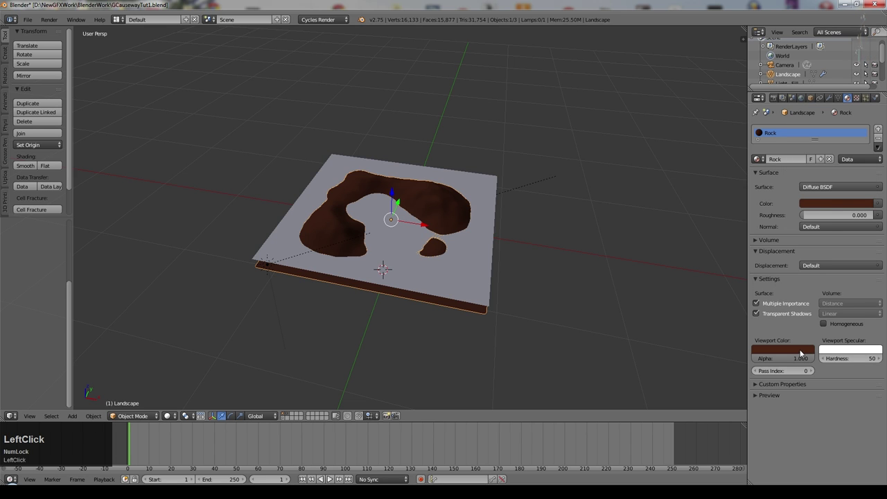
Step: Enlarge the plane and give it a new light blue material named Water, checked from camera view
right_click(488, 276)
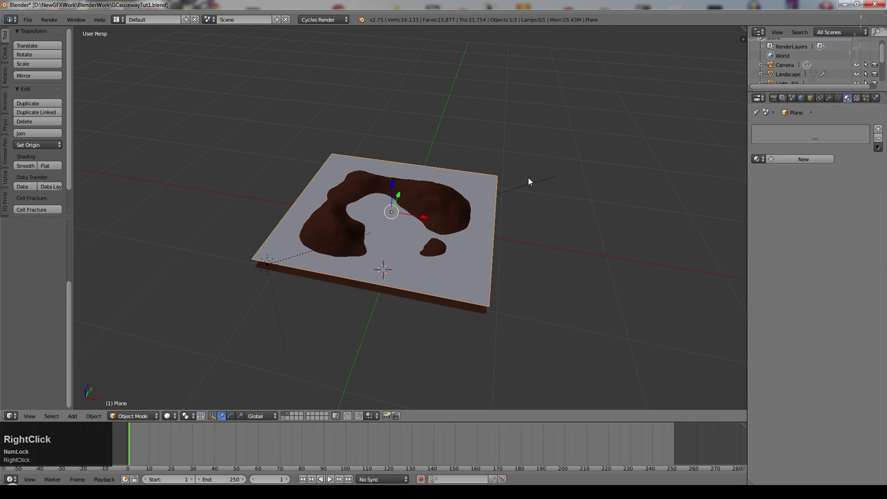
key(s)
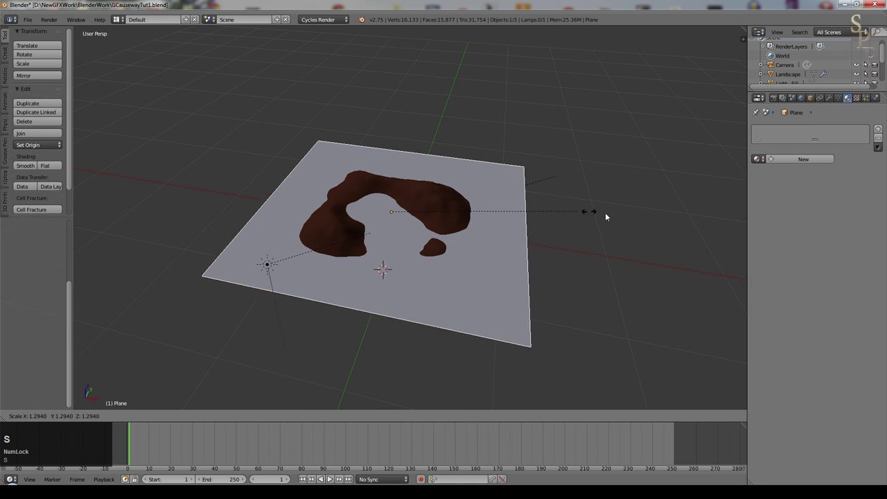
click(684, 220)
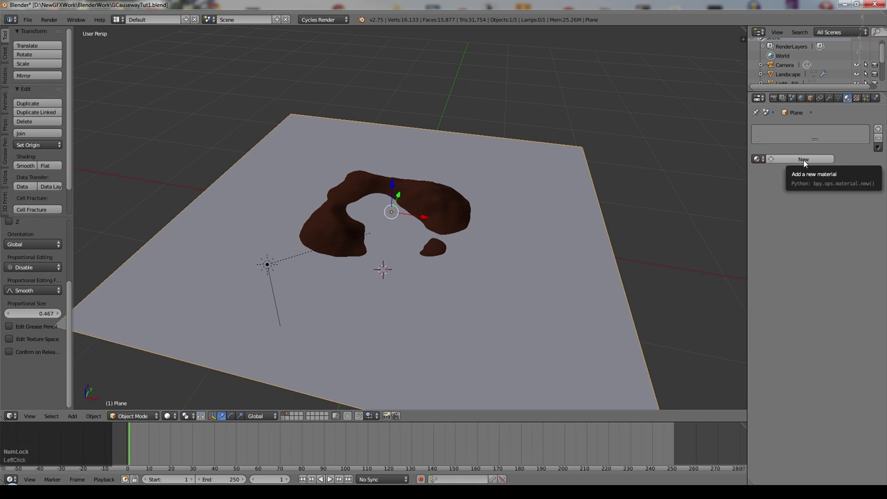
click(807, 160)
key(shift+w)
text(ater)
key(Return)
click(830, 200)
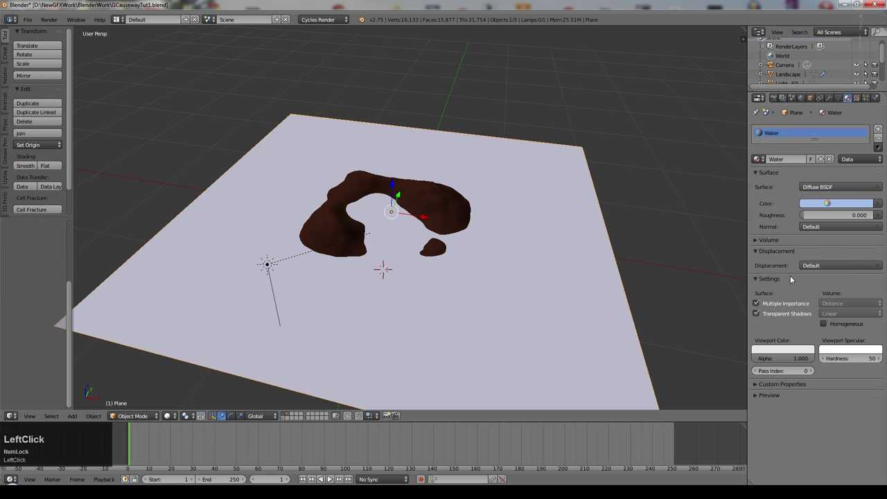
key(KP_0)
middle_click(395, 217)
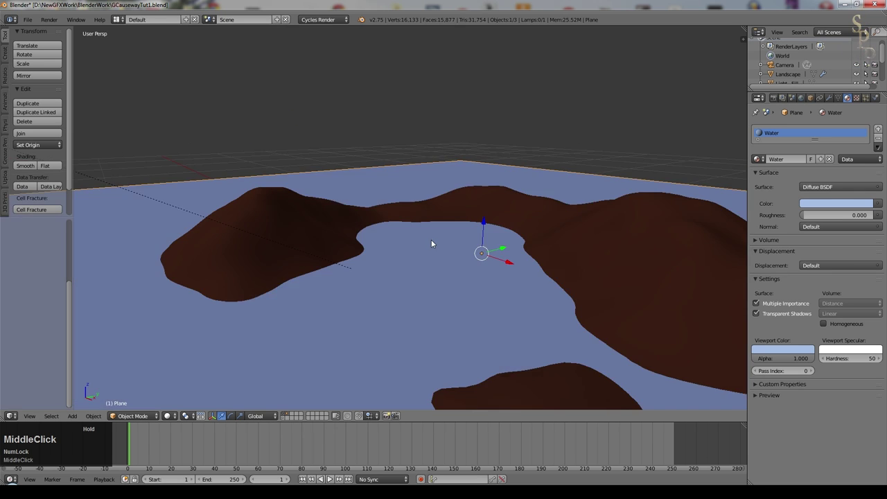
scroll(down, 3)
click(431, 225)
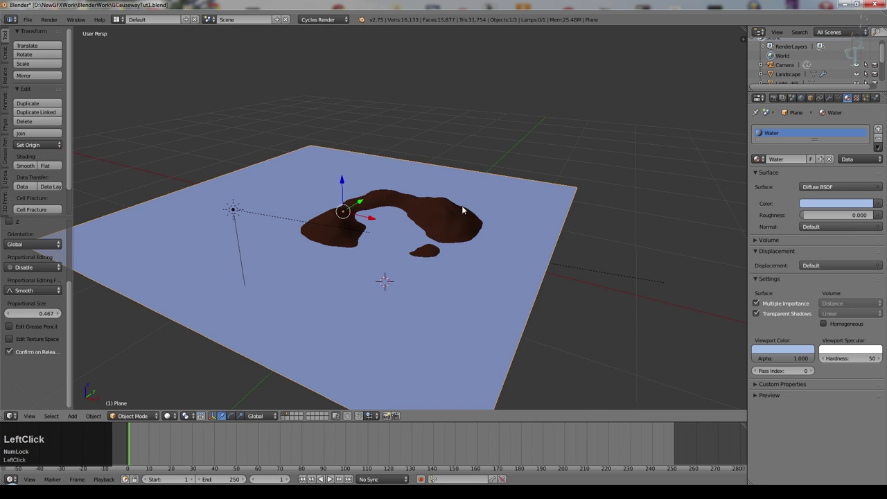
Step: Raise the camera's Clipping End to 300 and reselect the landscape mesh
key(KP_0)
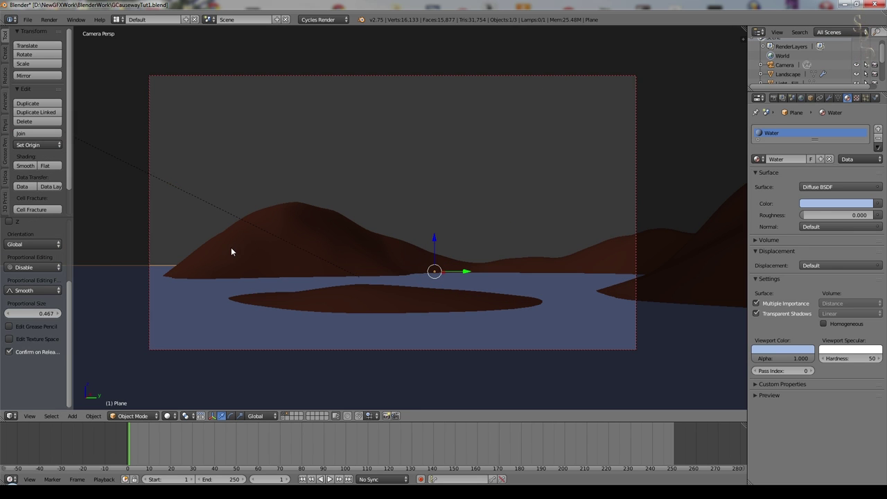
key(Tab)
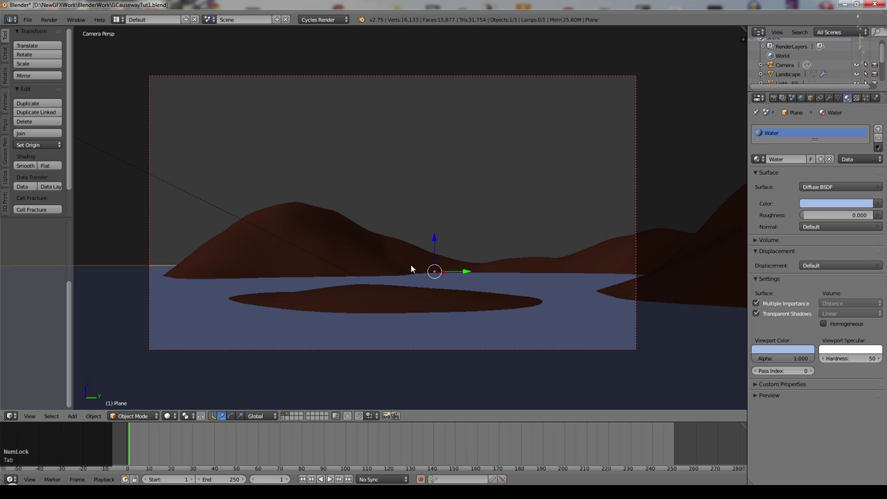
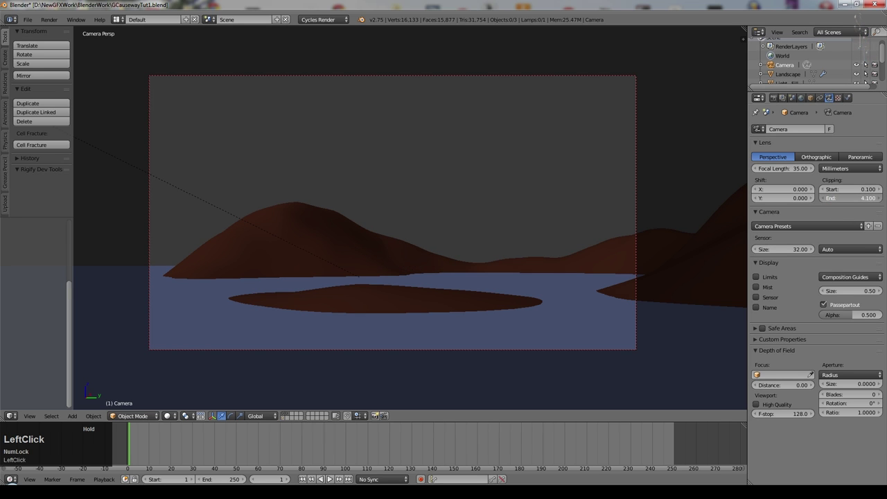
key(KP_3)
key(KP_0)
key(KP_Enter)
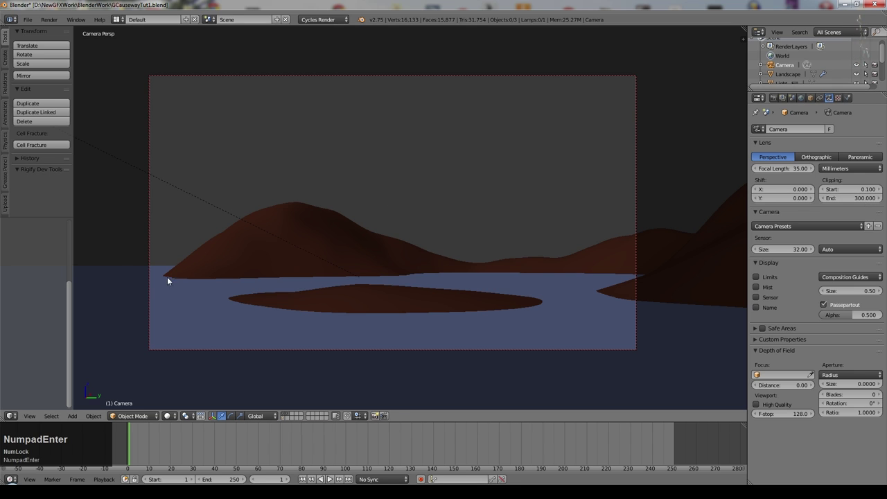
right_click(119, 274)
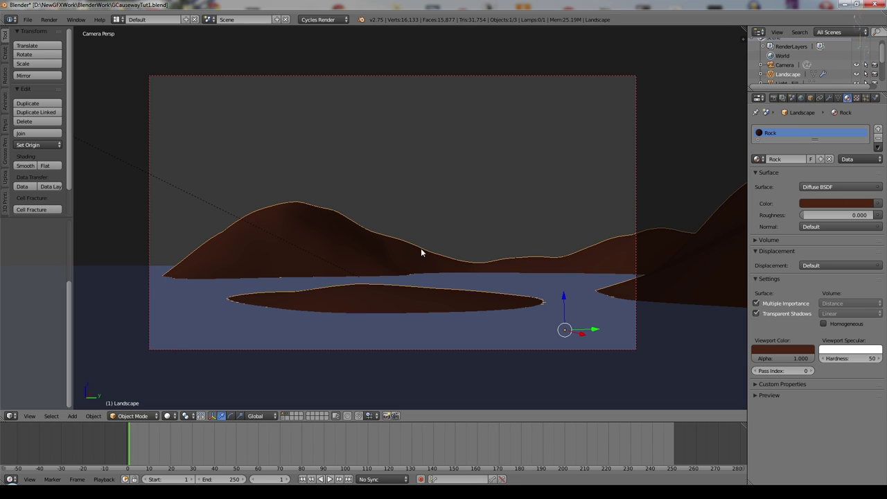
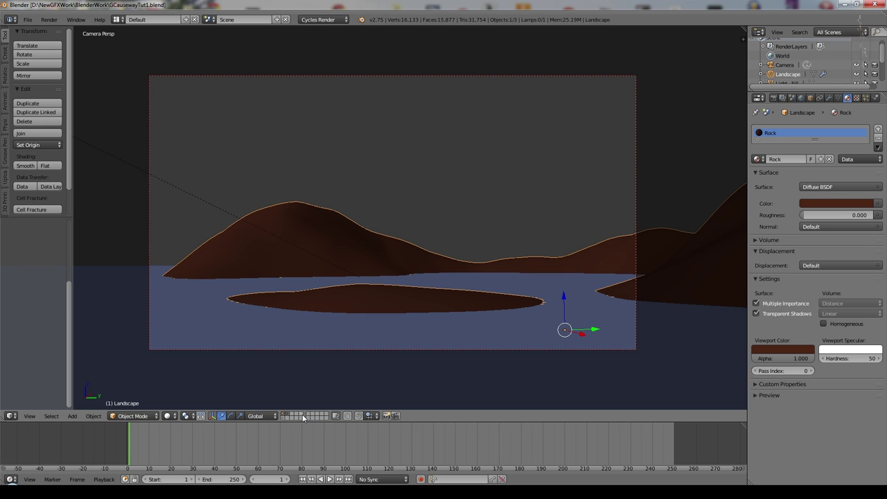
Step: On an empty layer, add a mesh circle and view it from straight above
click(306, 413)
key(shift+a)
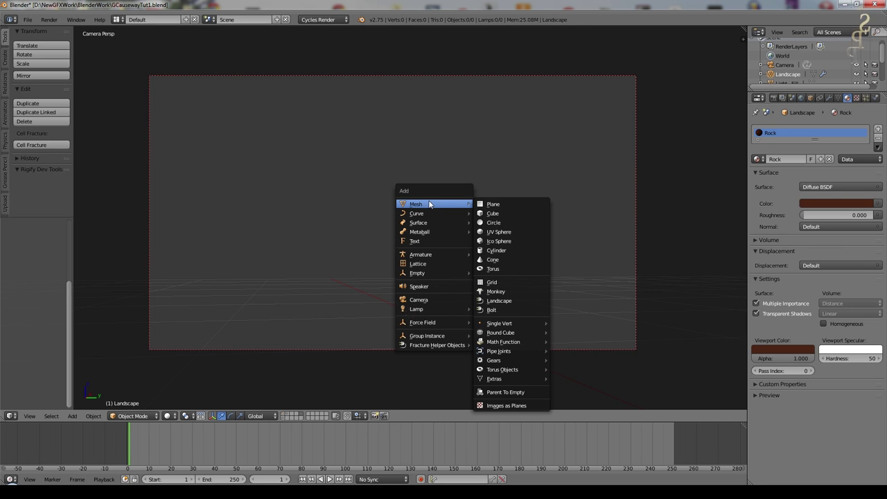
click(484, 225)
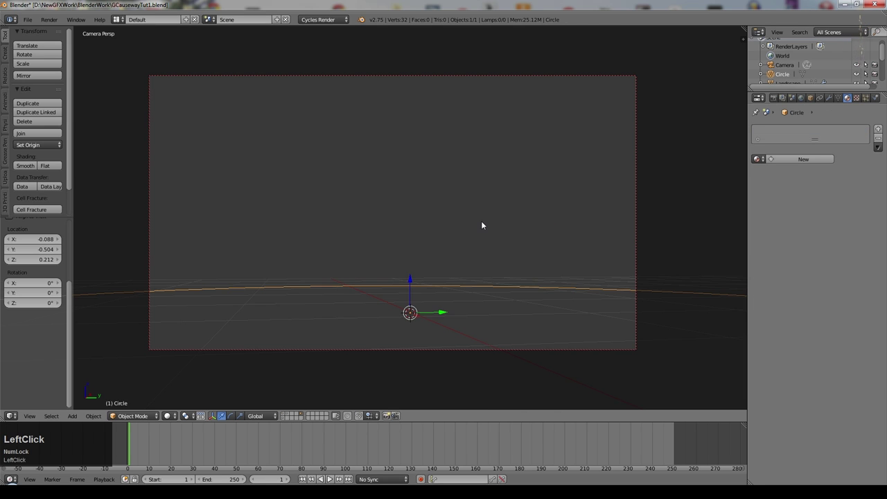
scroll(up, 3)
key(KP_7)
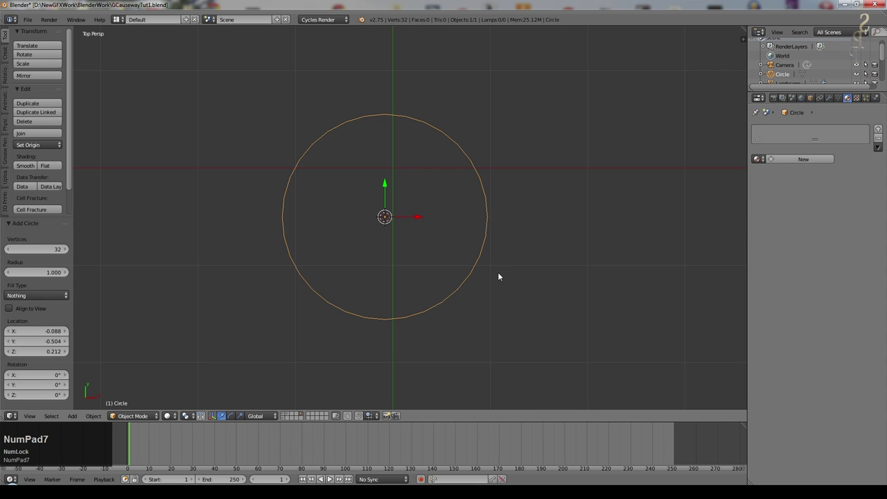
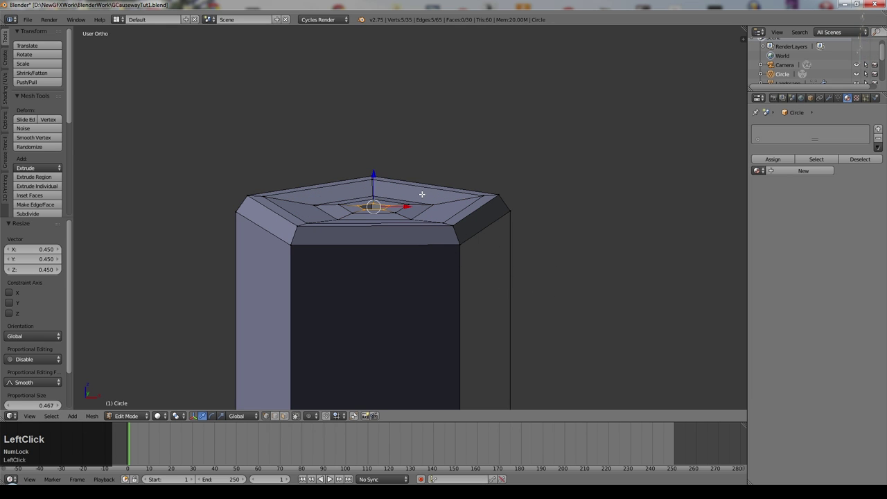
Step: Leave Edit Mode and return the column to flat shading, inspecting its top
key(f)
key(Tab)
middle_click(525, 242)
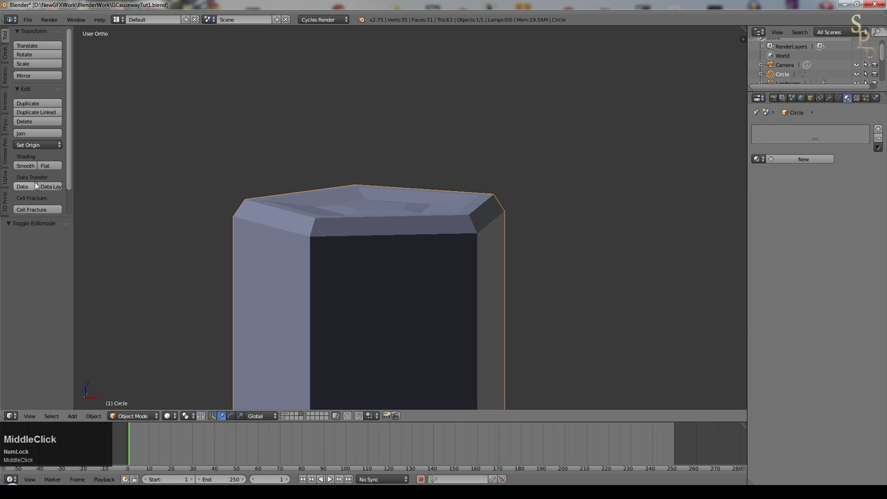
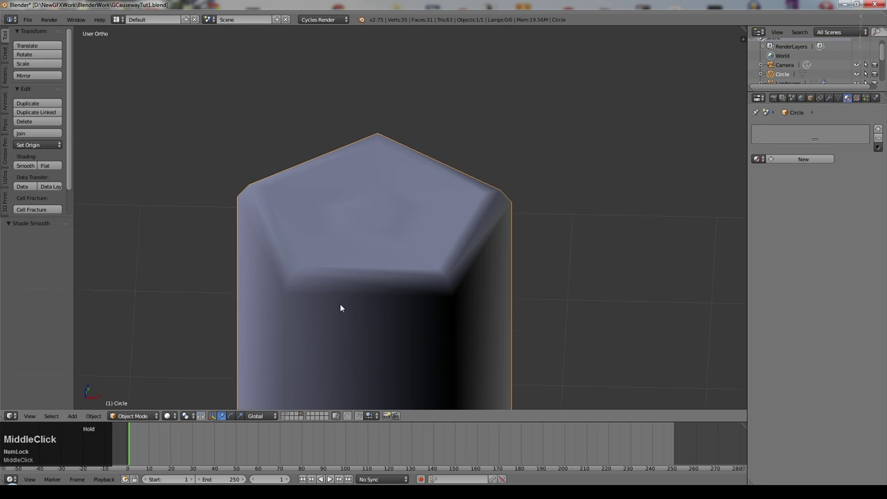
click(54, 163)
middle_click(419, 233)
scroll(down, 3)
scroll(up, 3)
scroll(up, 3)
Step: Cut an extra edge loop across the top rim, slid near its outer edge
key(Tab)
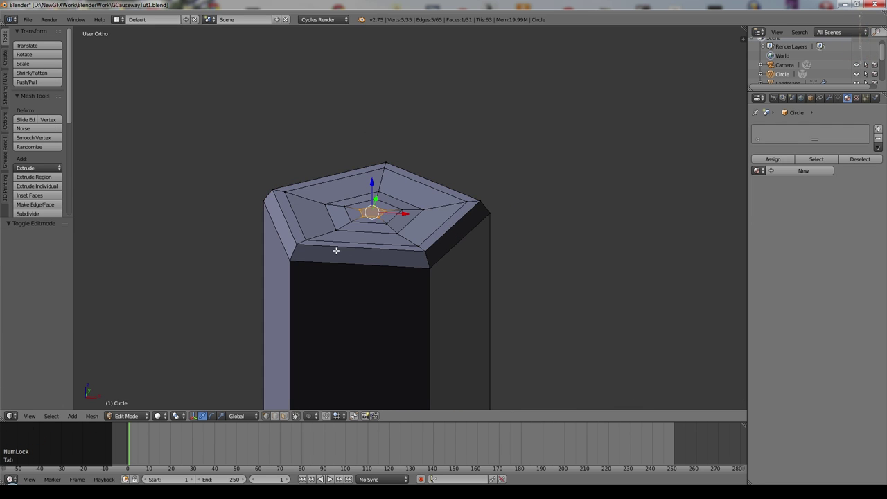
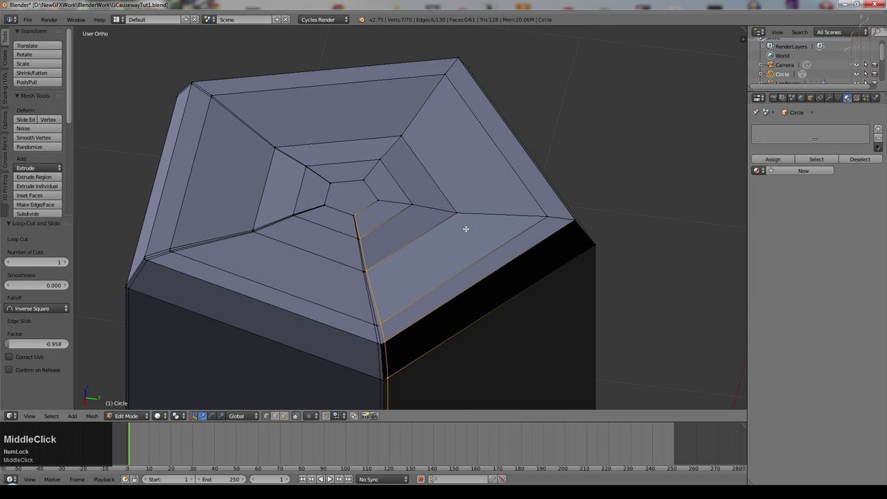
key(Tab)
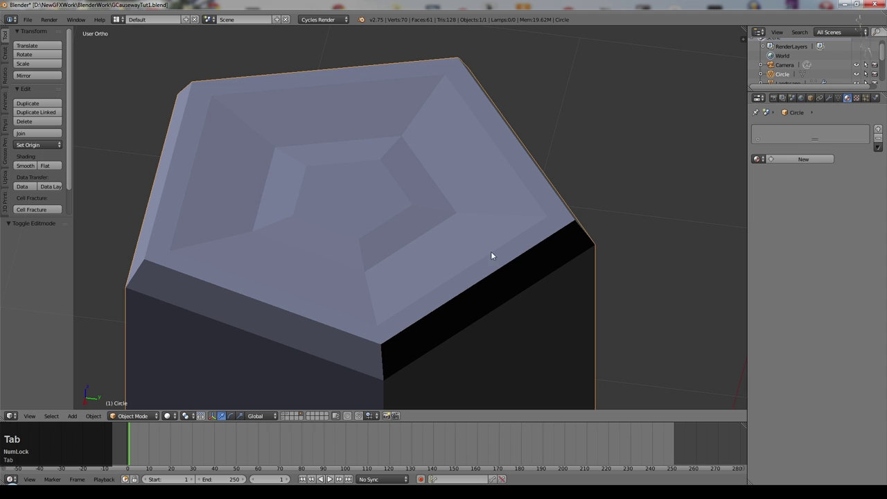
Step: Add a Subdivision Surface modifier at viewport level 2 and shade the column smooth
click(834, 99)
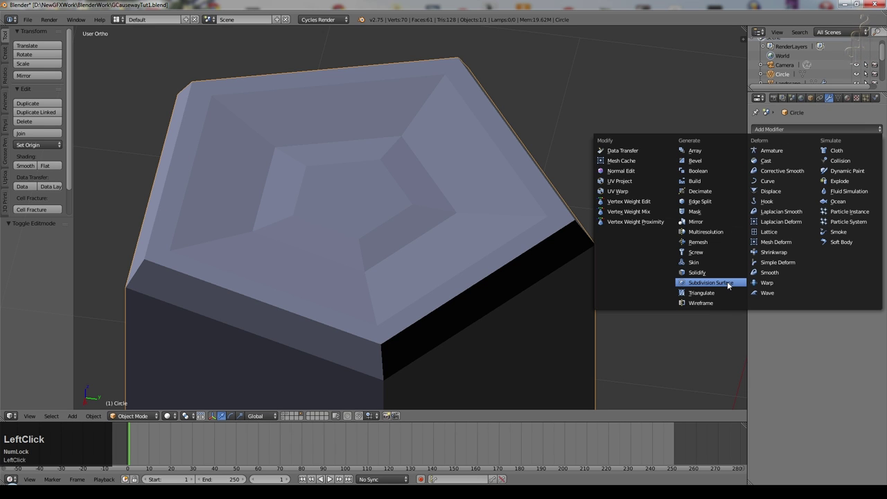
click(731, 284)
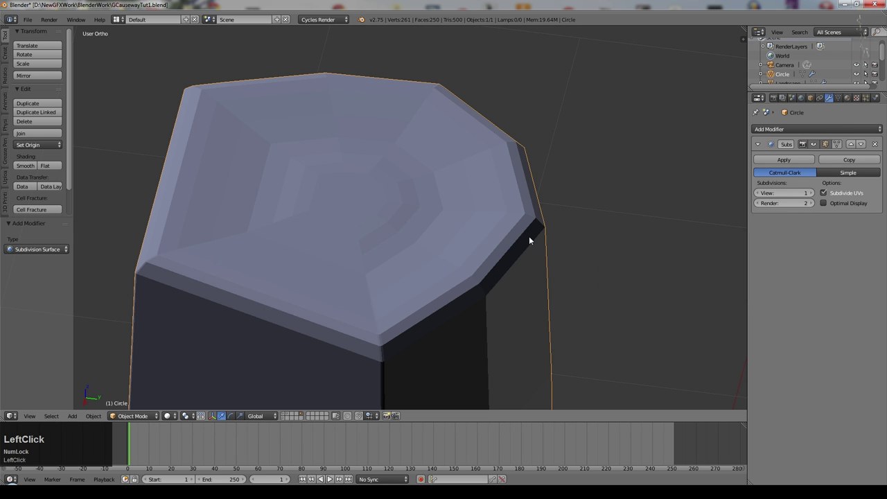
key(Tab)
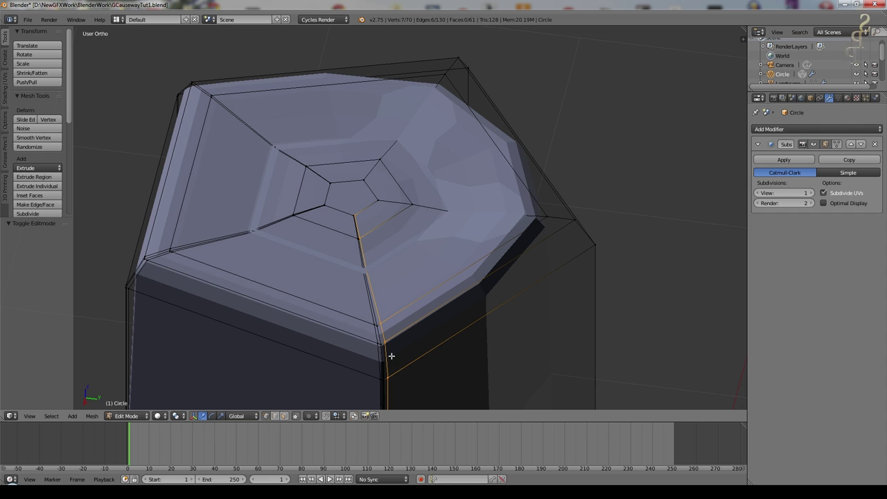
key(Tab)
middle_click(566, 216)
click(817, 192)
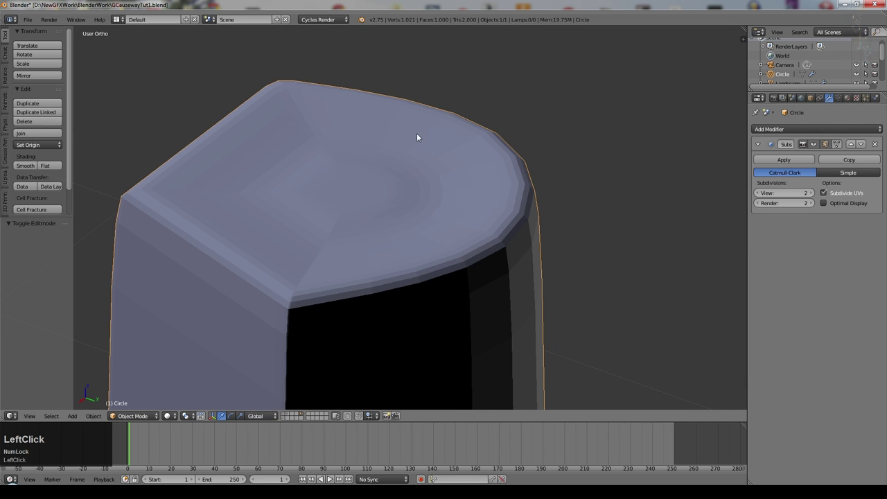
click(29, 169)
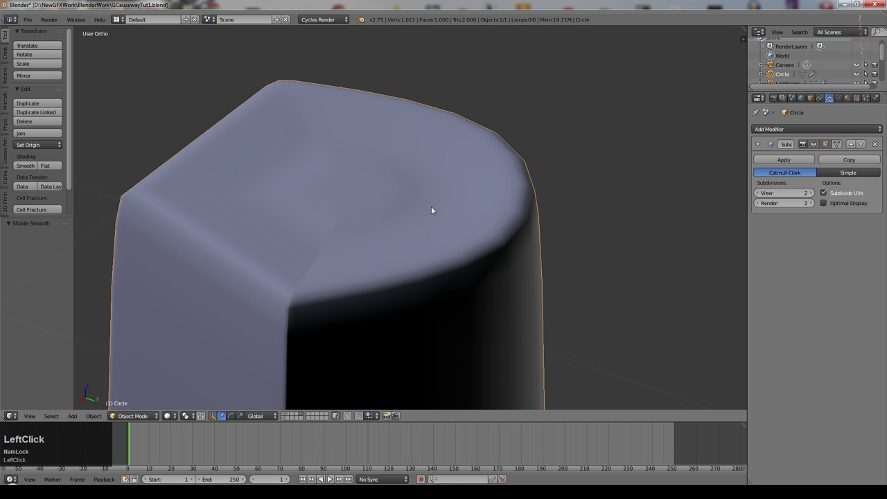
click(812, 145)
Step: Add loop cuts slid close to the column's corners to keep them crisp
key(Tab)
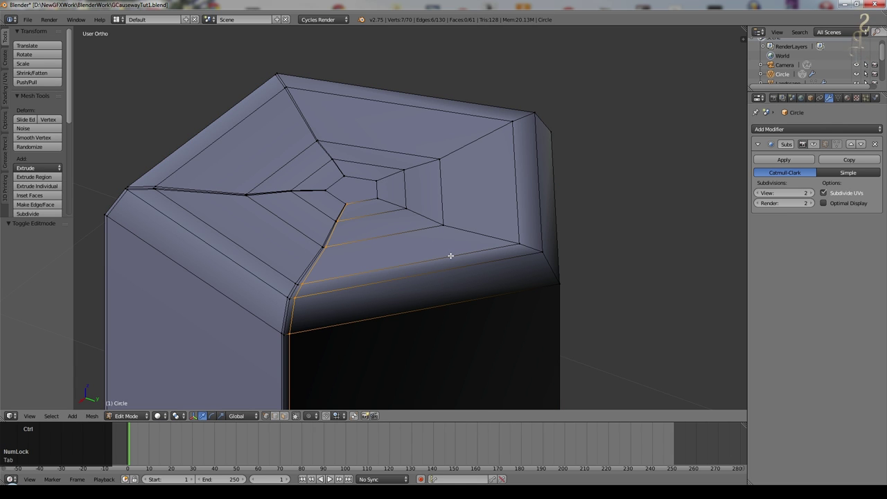
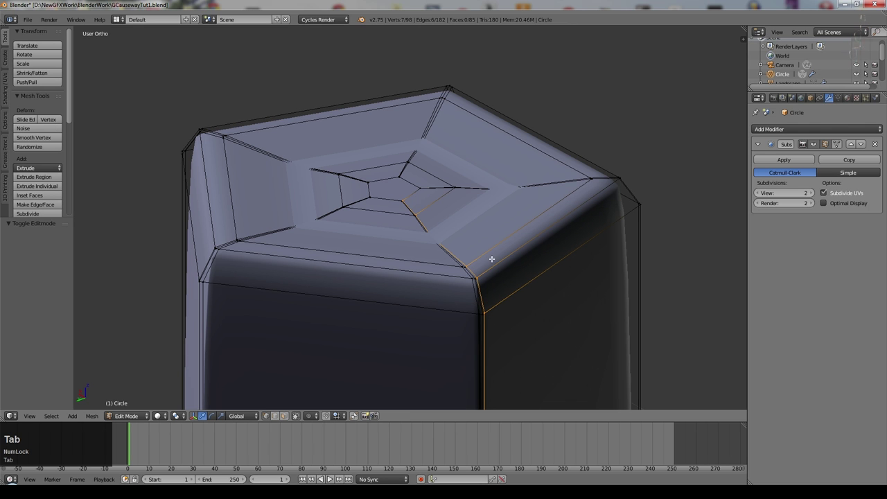
key(g)
key(g)
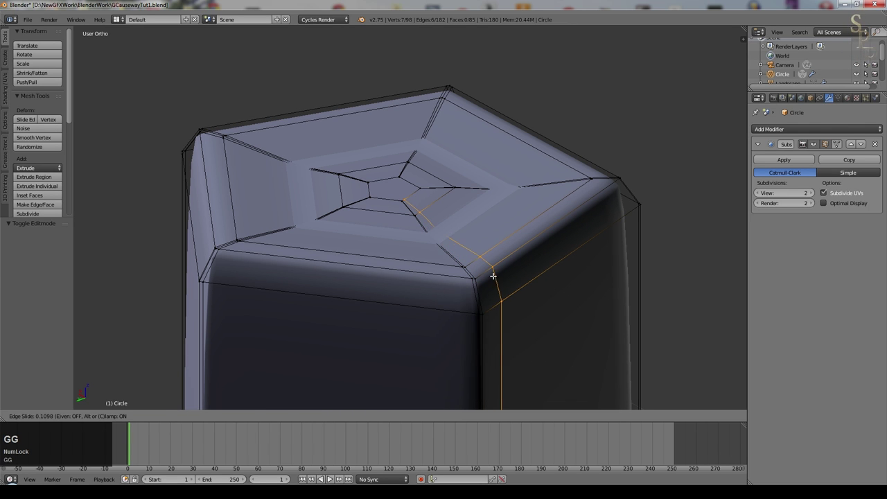
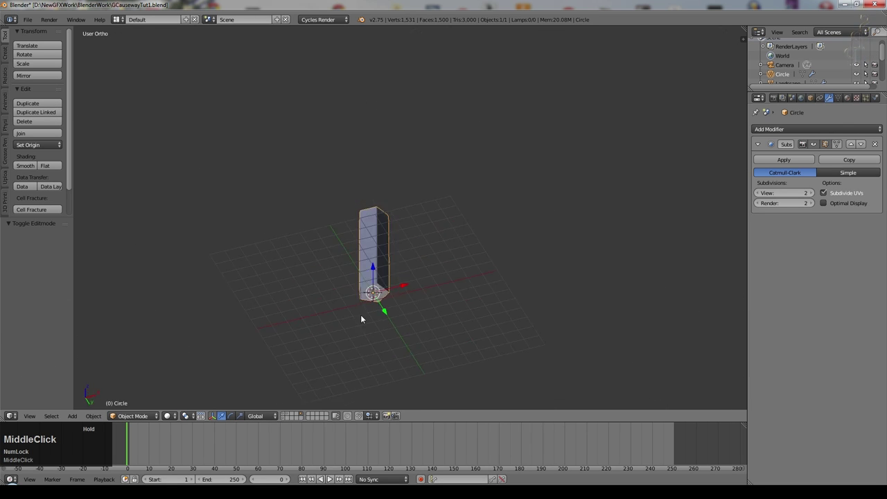
Step: Save the file and assign the existing Rock material to the column
key(ctrl+s)
click(407, 224)
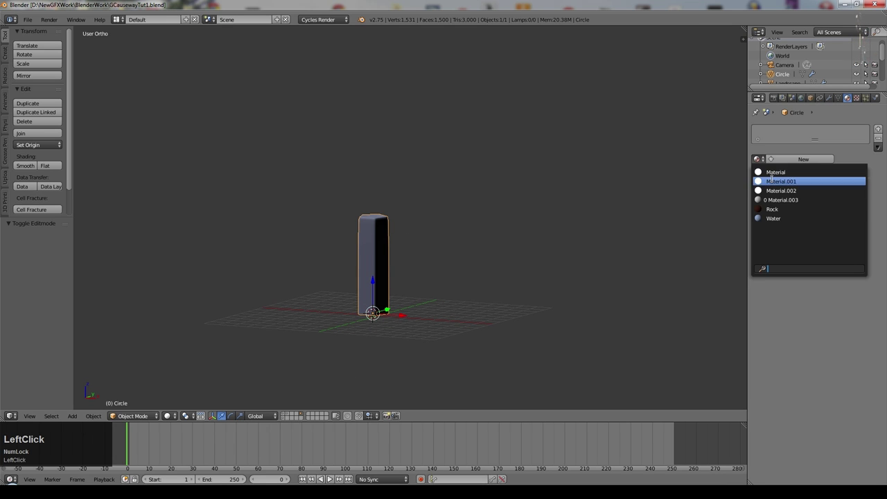
middle_click(370, 177)
scroll(down, 3)
key(shift+d)
click(436, 298)
Step: Duplicate the column twice so three columns stand side by side
key(shift+d)
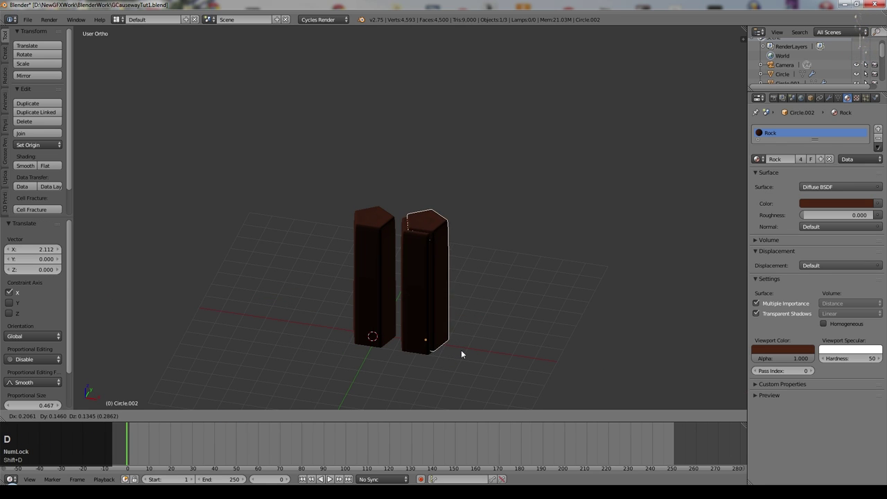
key(Escape)
click(505, 354)
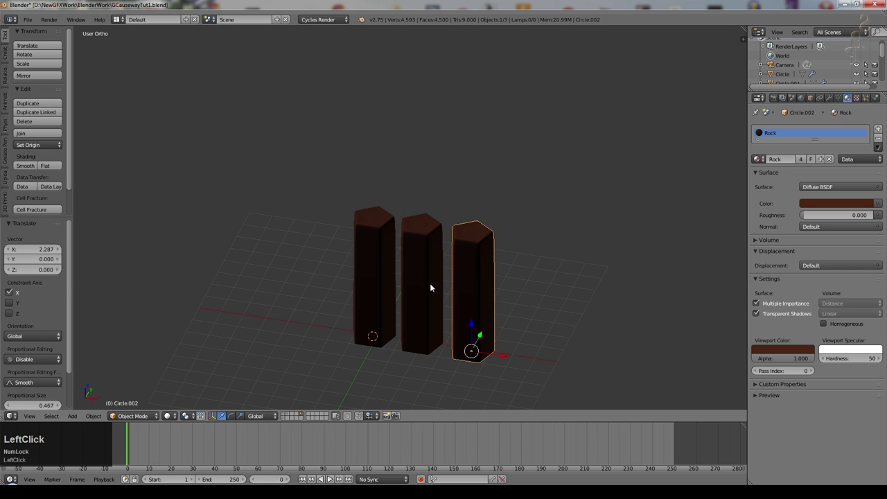
middle_click(450, 309)
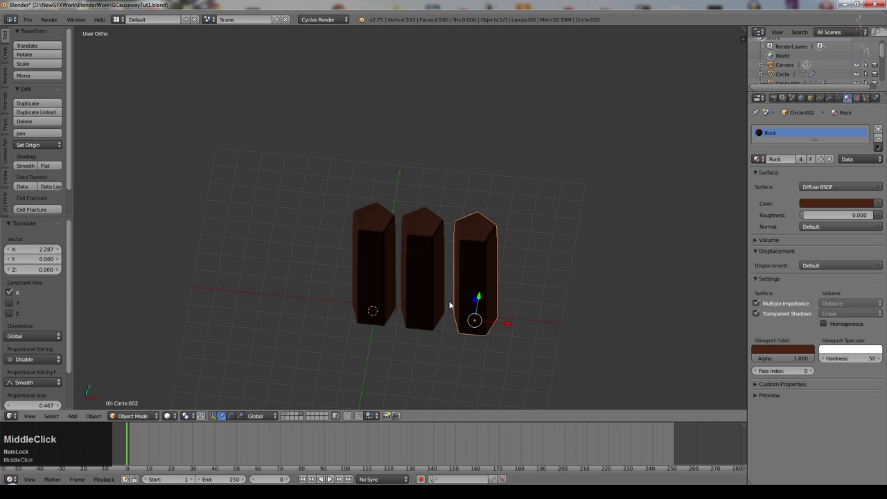
middle_click(535, 273)
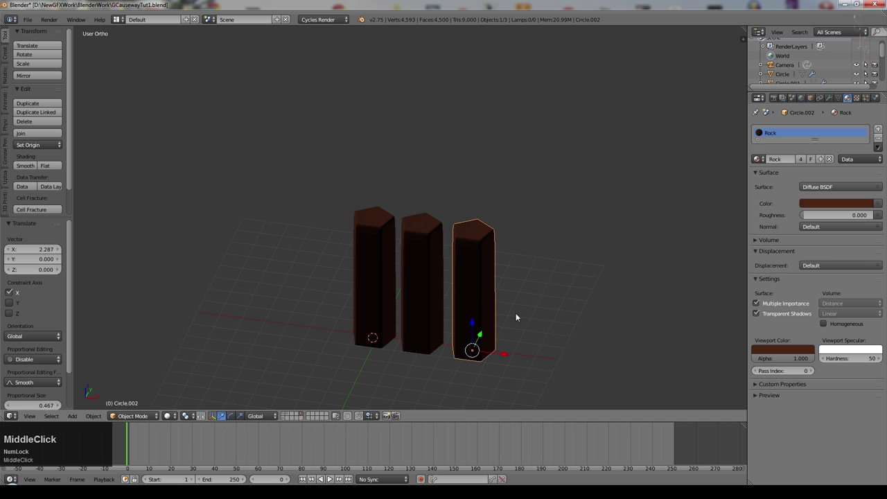
Step: Rescale the third column larger and the middle one thinner, then reposition them
key(s)
key(shift+z)
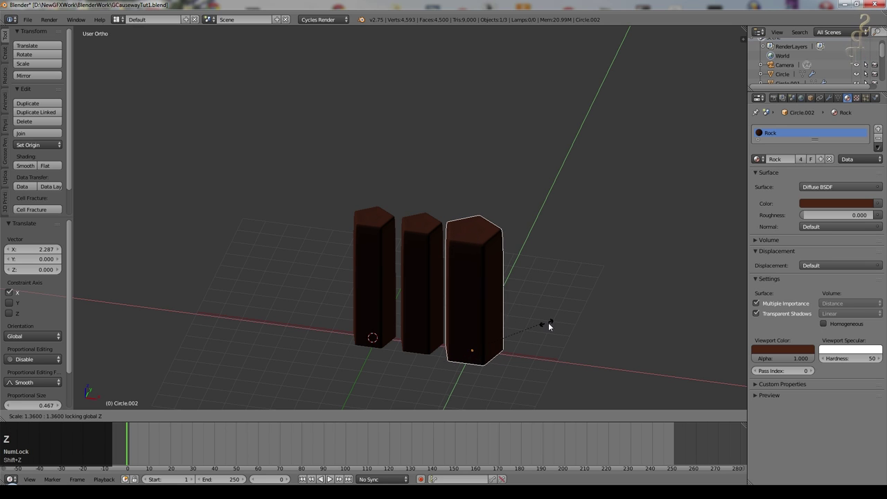
click(549, 323)
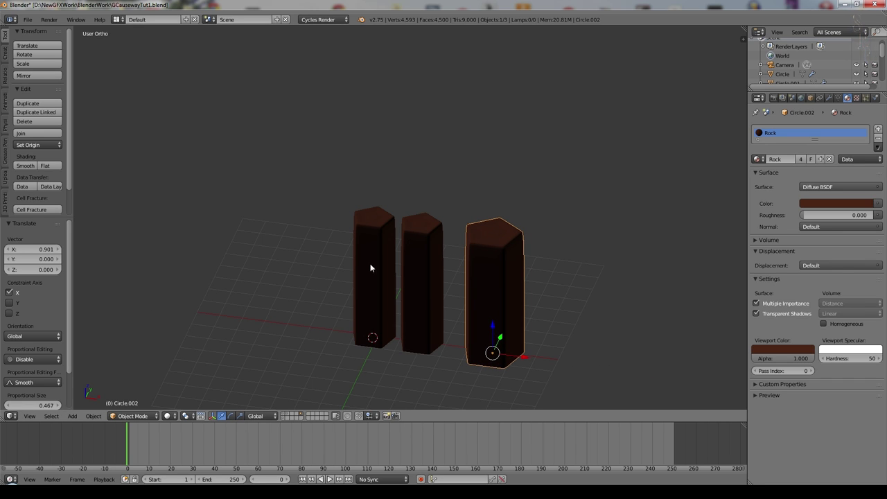
right_click(427, 248)
key(s)
key(shift+z)
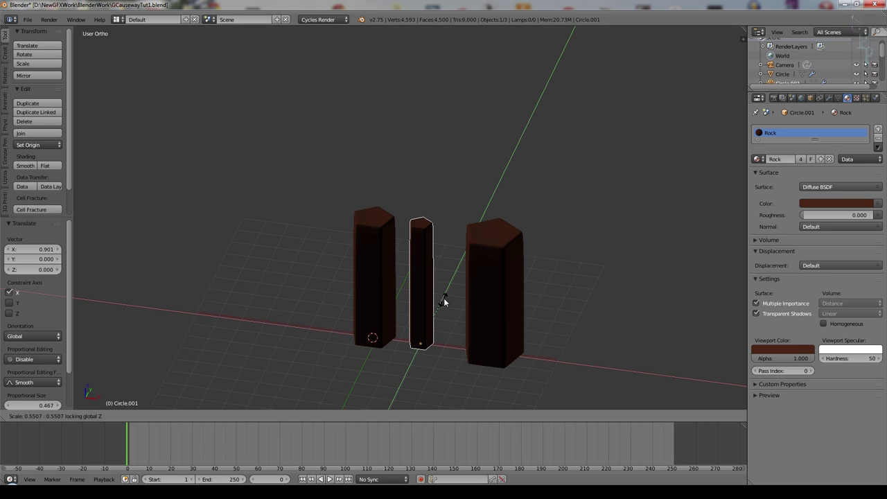
click(448, 298)
middle_click(459, 290)
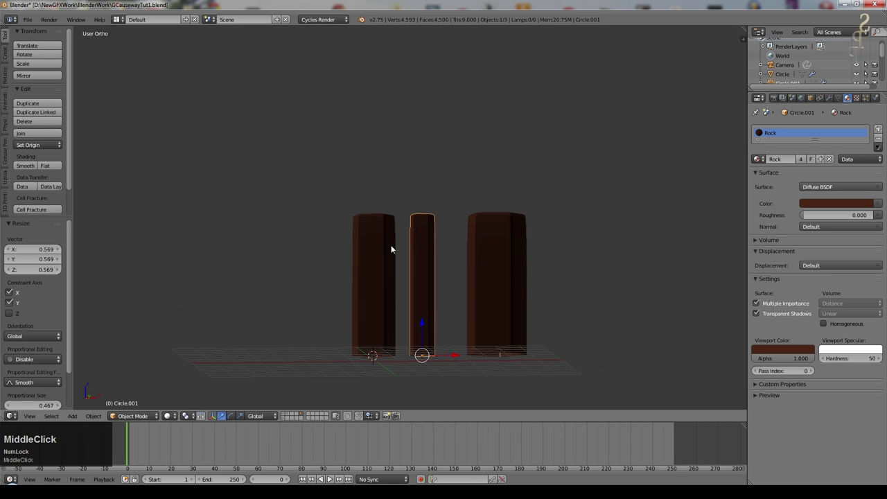
click(426, 250)
right_click(431, 252)
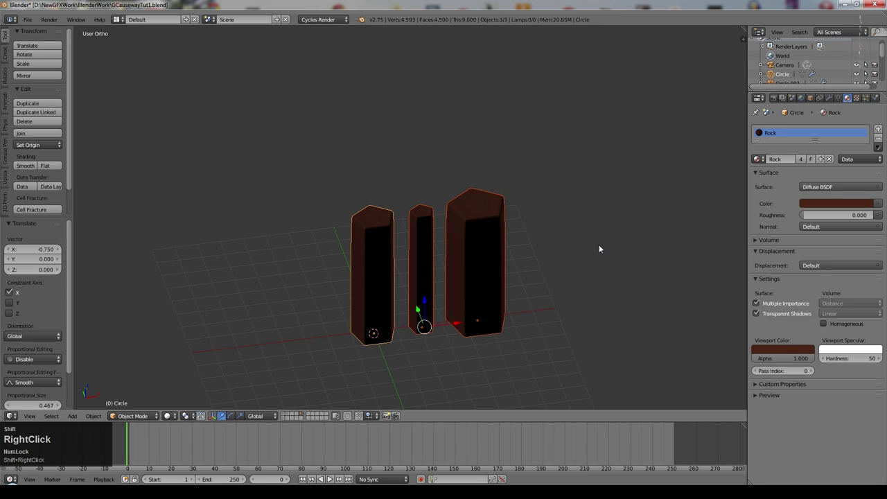
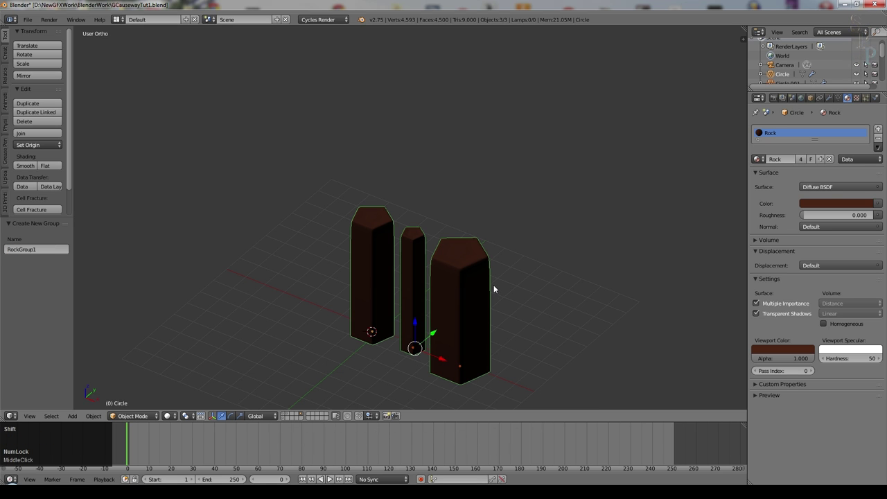
Step: Add a Sun lamp, move it above the columns and rotate it to shine on them
key(shift+a)
key(g)
click(540, 127)
key(r)
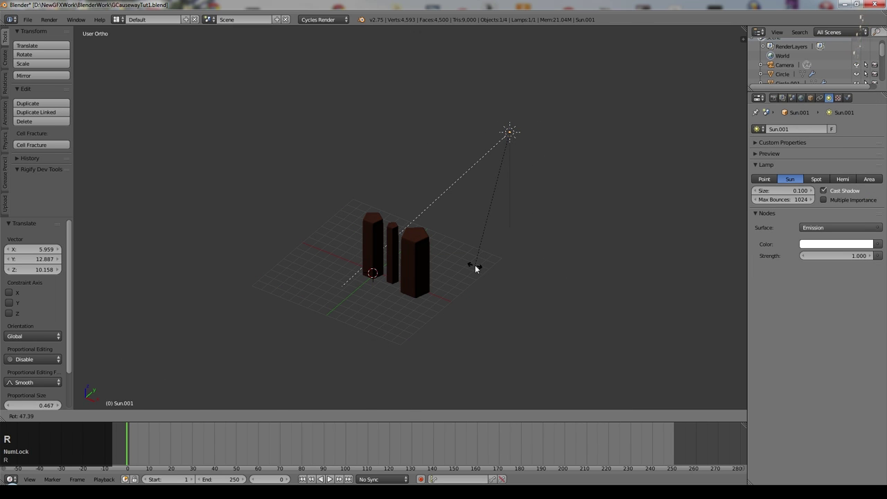
click(478, 269)
middle_click(510, 251)
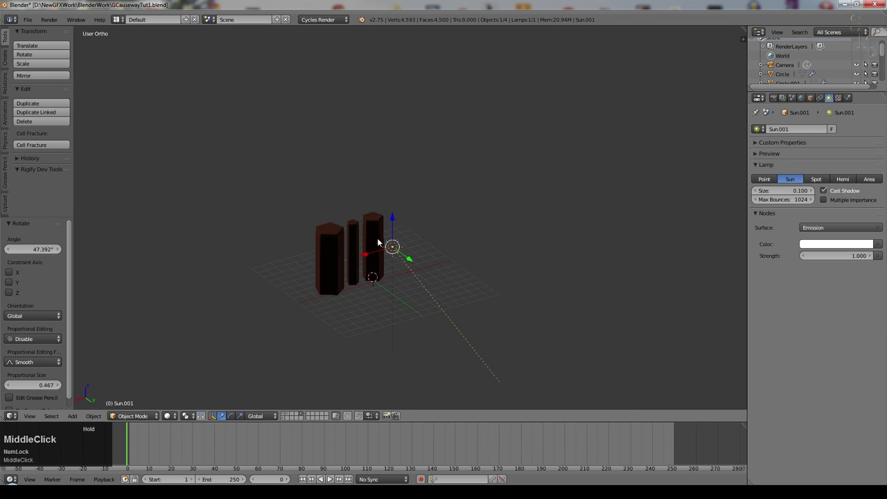
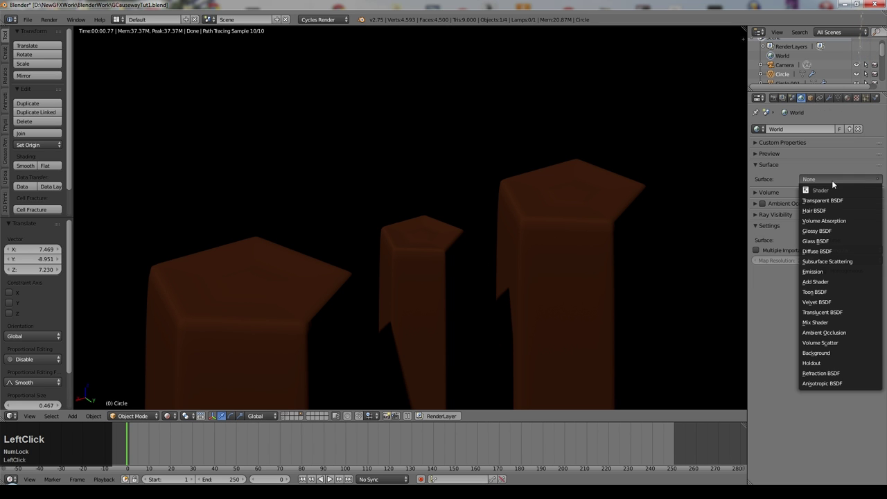
Step: Set the World surface to a Background shader with a sky texture
click(843, 351)
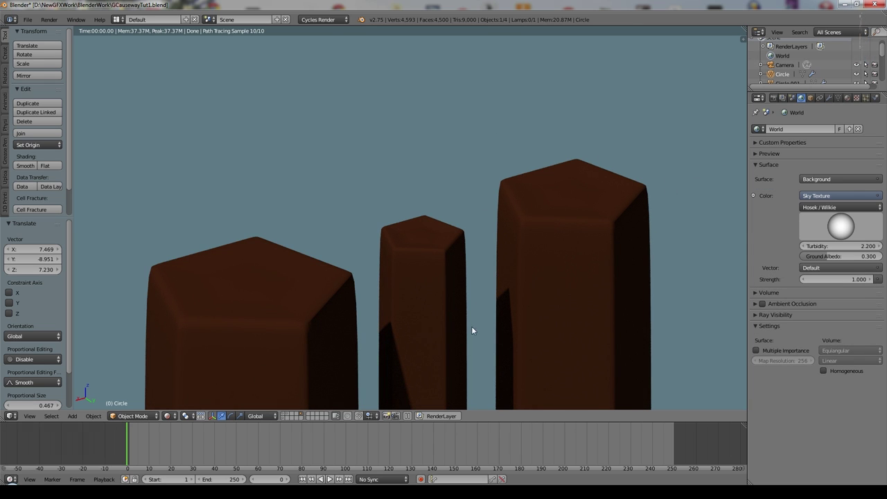
middle_click(482, 300)
middle_click(434, 338)
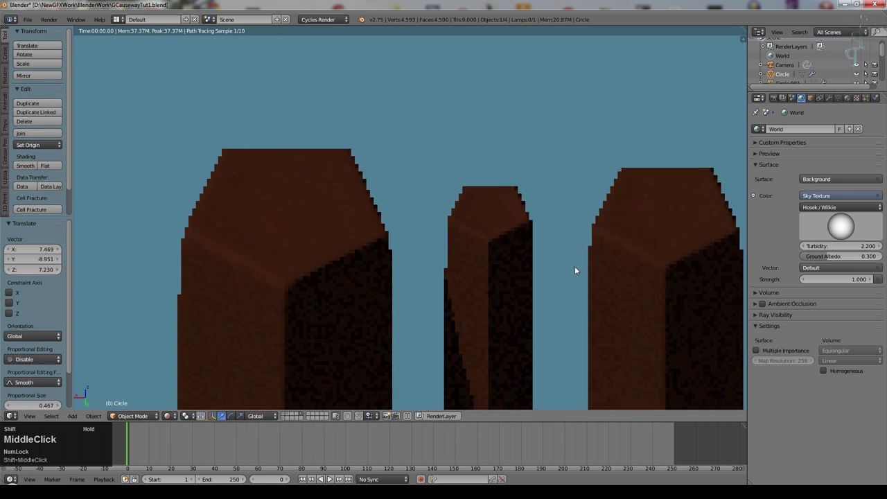
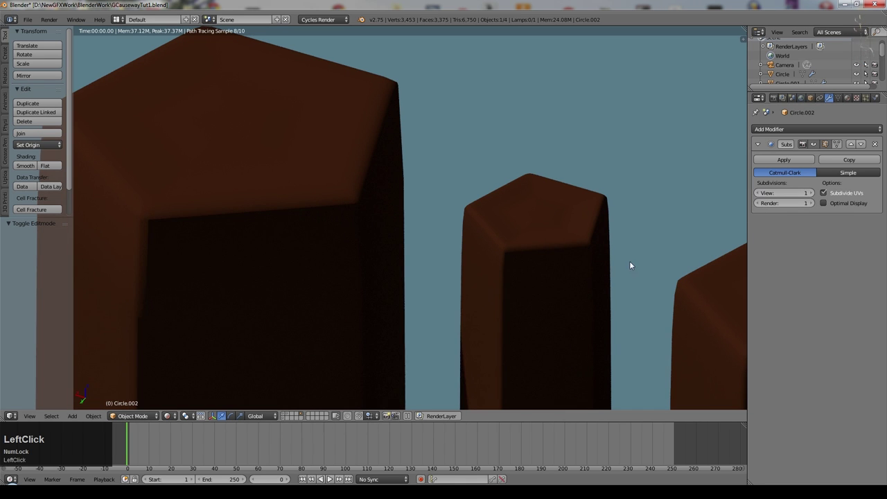
Step: Add Subdivision Surface modifiers to the other two columns and split the viewport
right_click(584, 254)
click(757, 206)
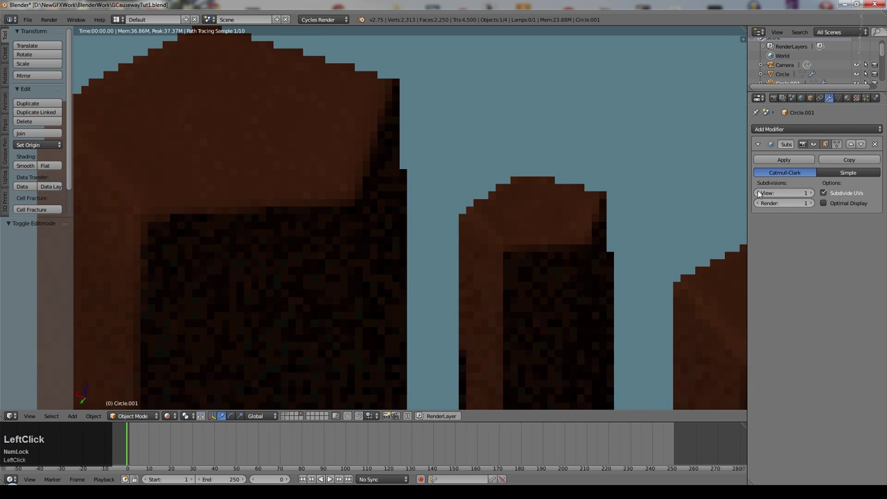
right_click(713, 312)
click(760, 208)
click(853, 102)
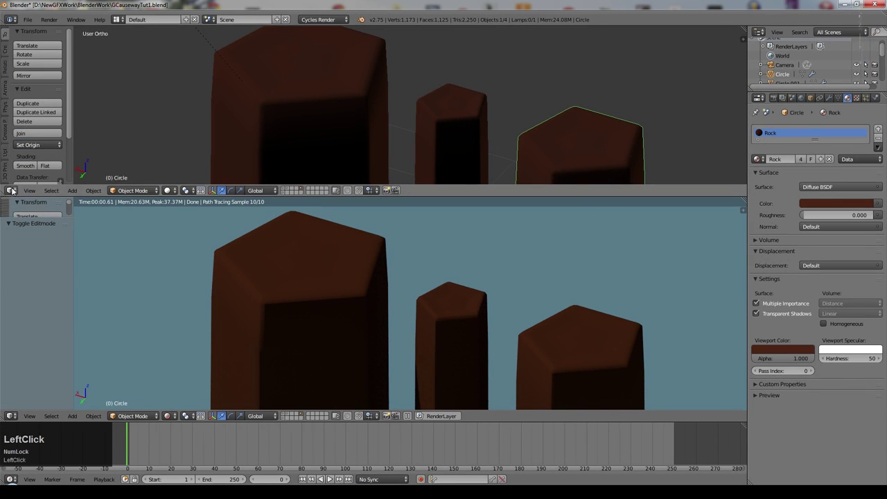
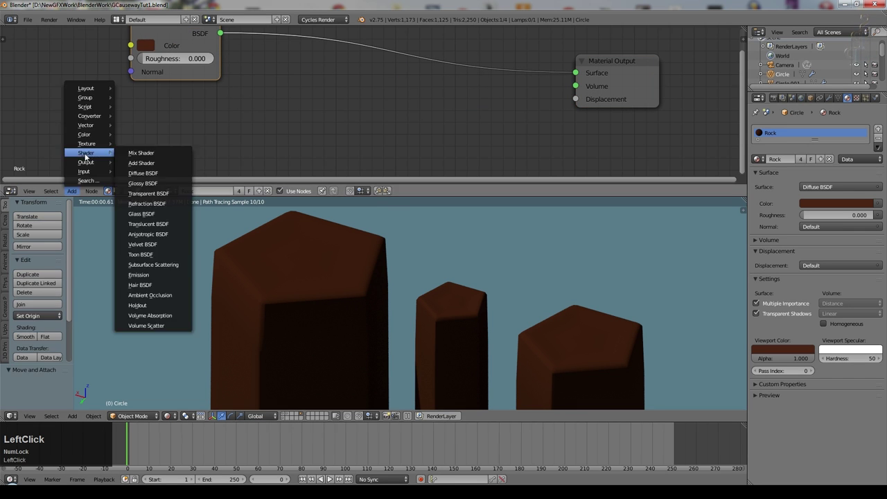
Step: Mix a Glossy BSDF into the Rock material with factor about 0.045
click(79, 194)
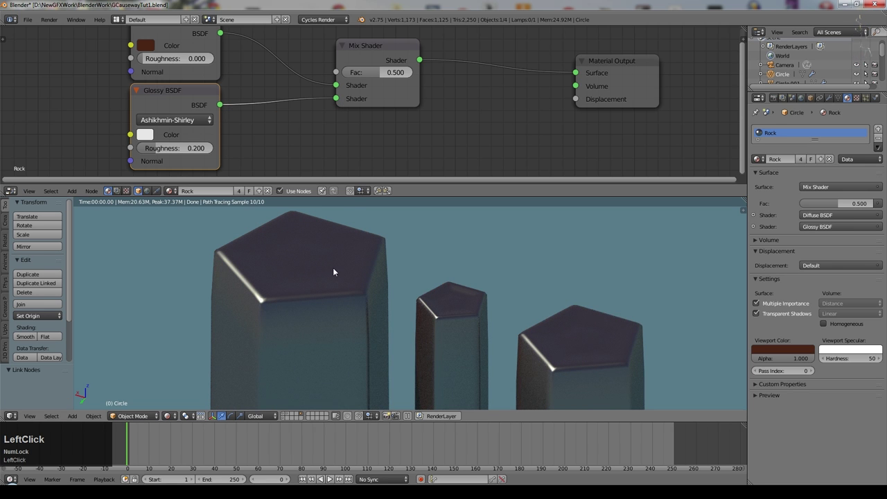
click(264, 299)
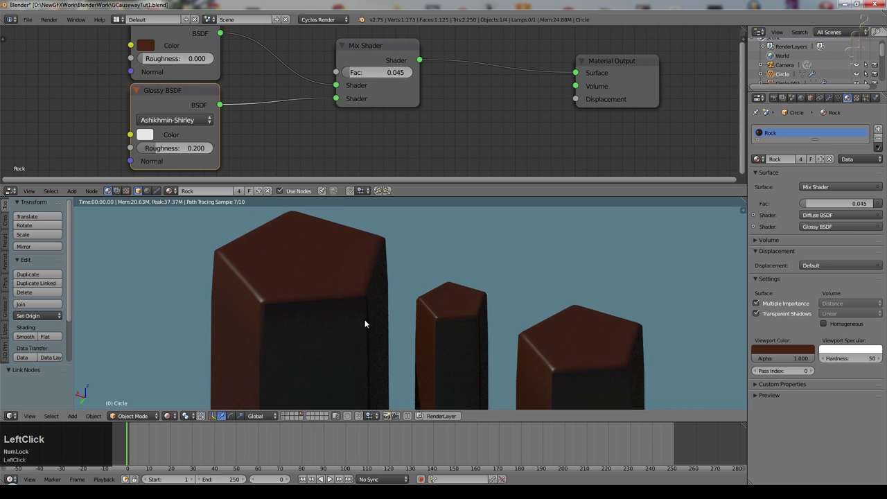
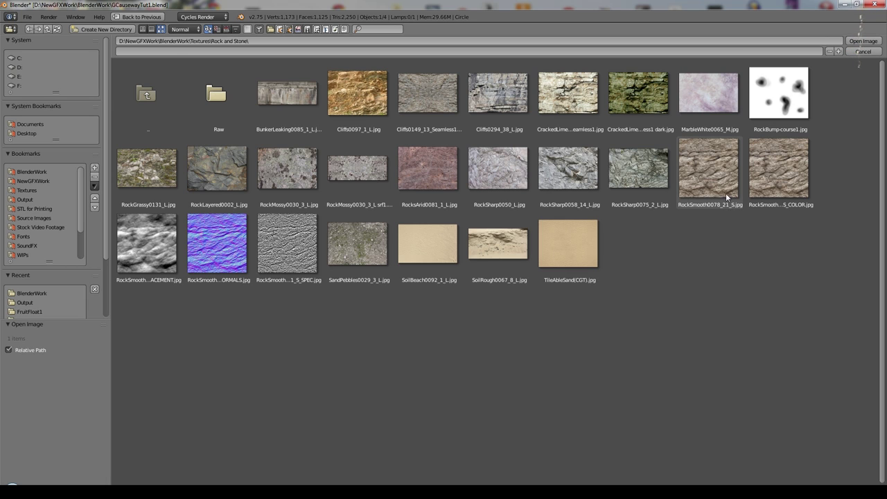
Step: Load RockSmooth0078_21_S.jpg and connect its colour to the Diffuse BSDF
click(725, 169)
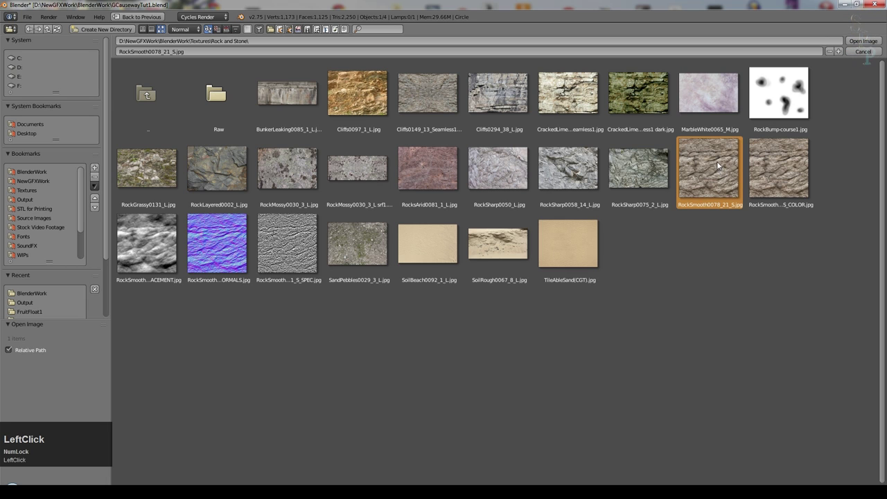
click(870, 43)
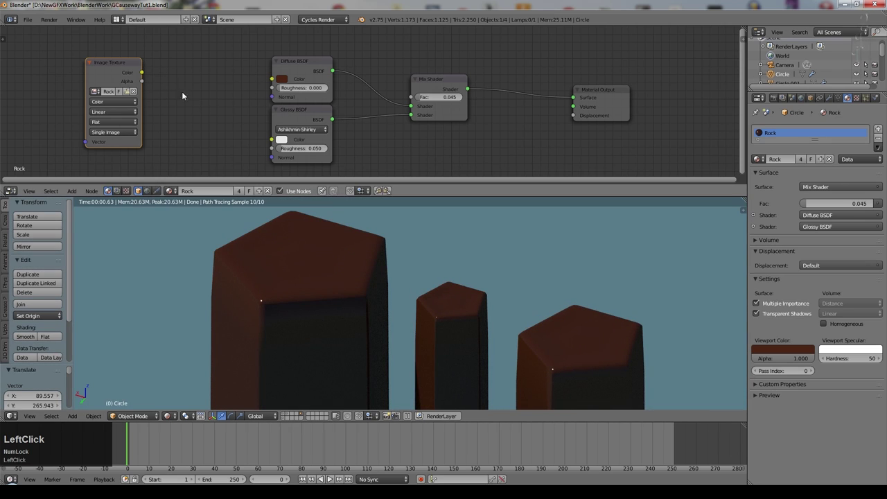
click(147, 71)
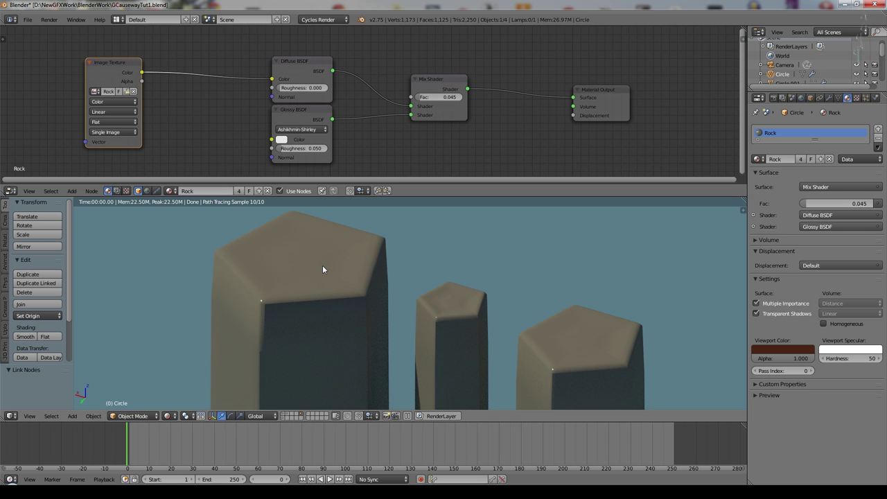
click(179, 406)
scroll(down, 3)
Step: Smart UV Project the leftmost column, viewing its UVs in a UV/Image Editor
right_click(343, 317)
middle_click(404, 286)
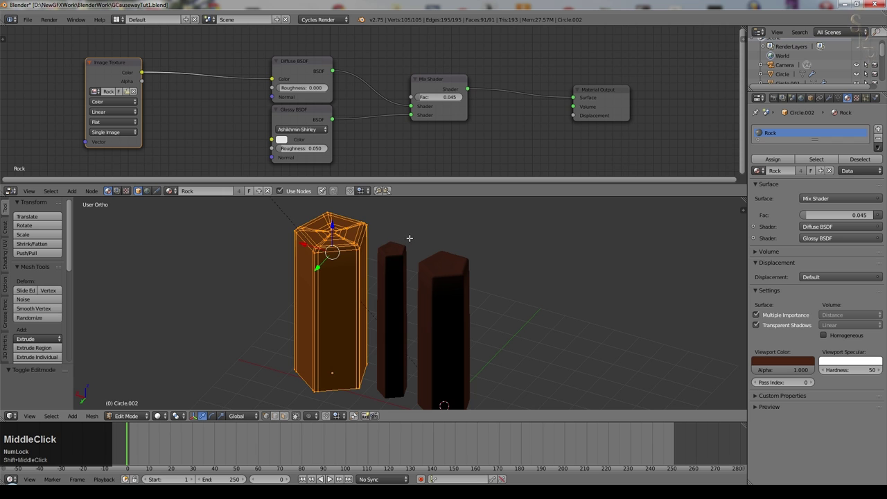
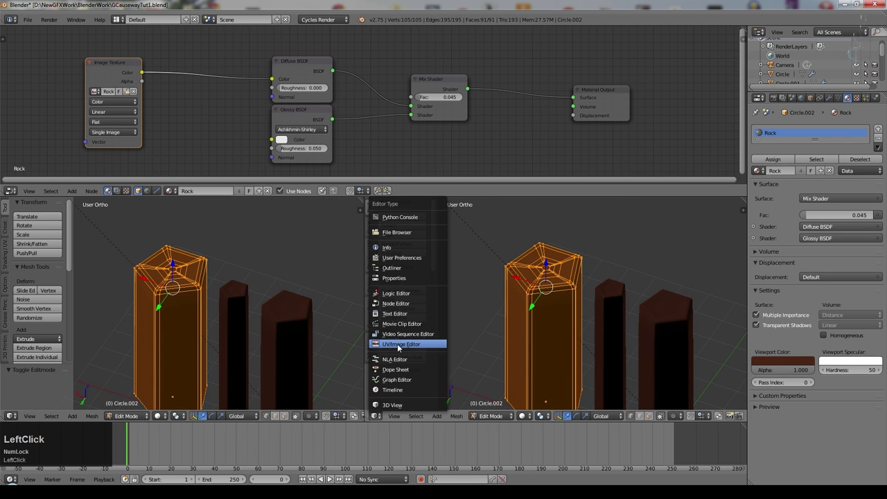
scroll(down, 3)
click(533, 416)
scroll(down, 3)
key(u)
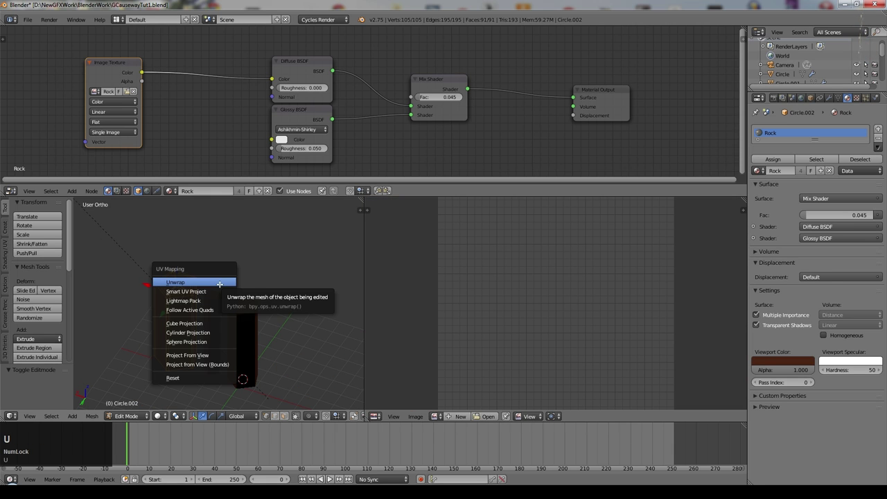
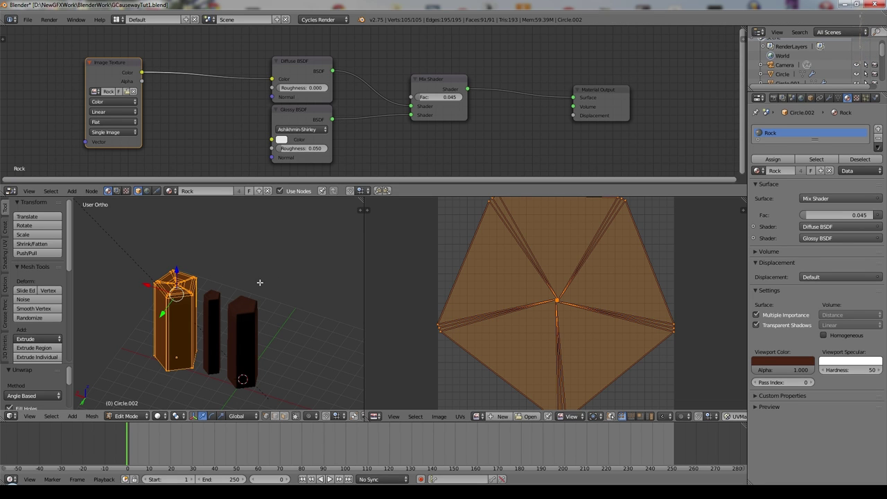
scroll(down, 3)
scroll(up, 3)
scroll(down, 3)
key(Tab)
Step: Show textures in the viewport and unwrap the next column the same way
click(173, 420)
scroll(up, 3)
middle_click(205, 378)
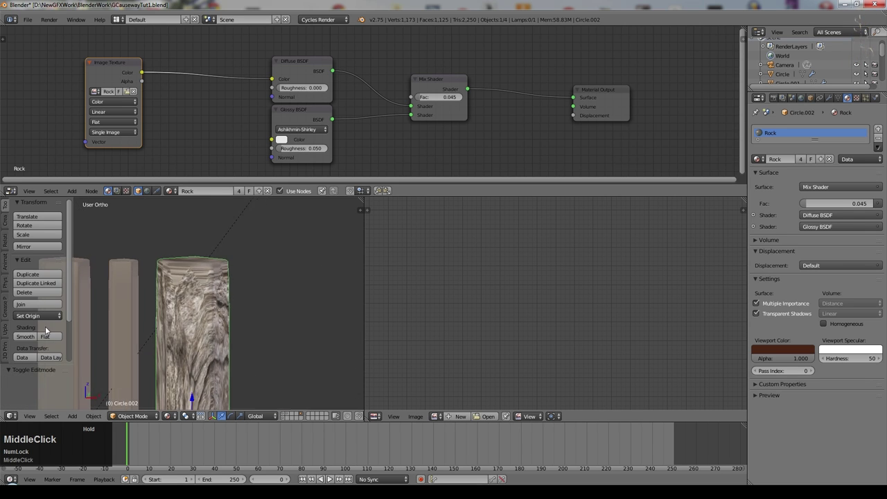
key(Tab)
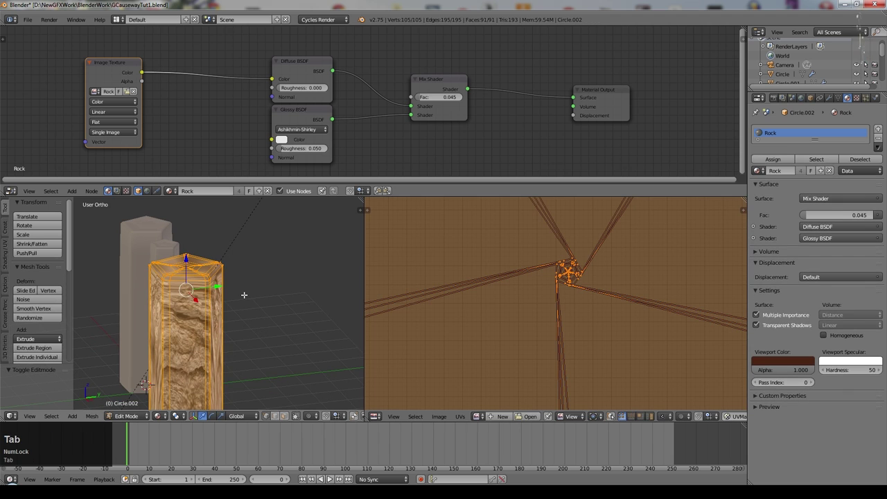
key(u)
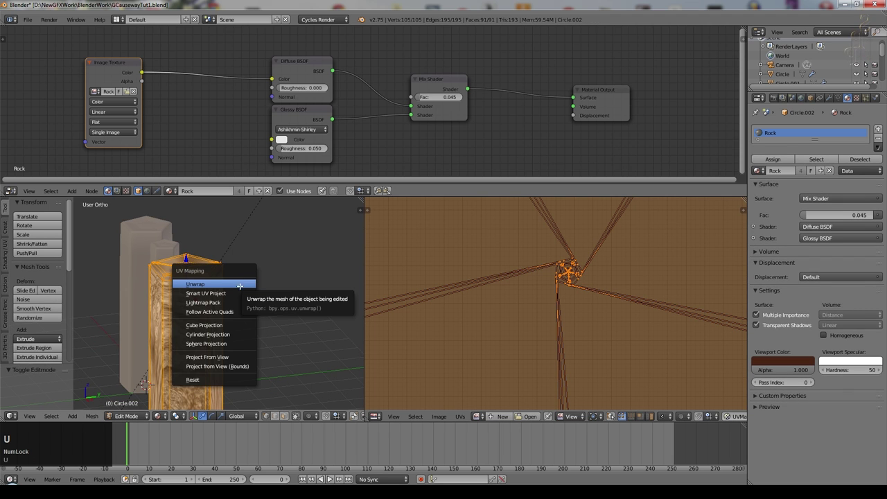
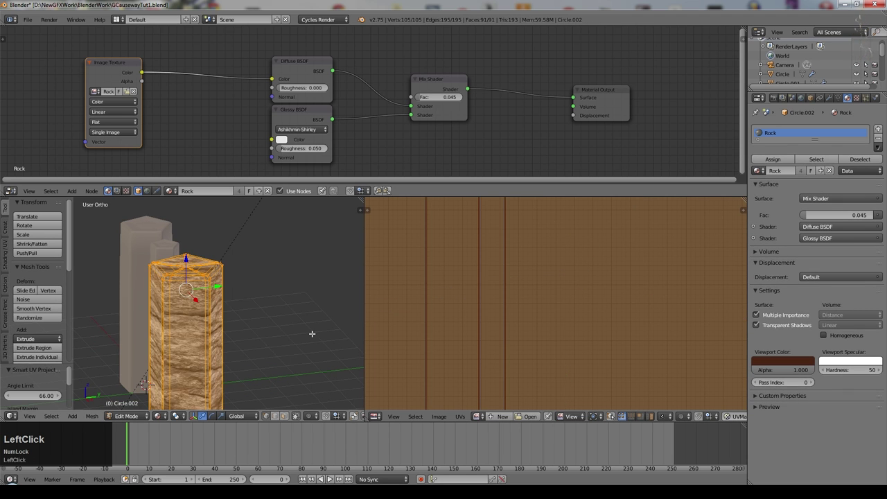
scroll(down, 3)
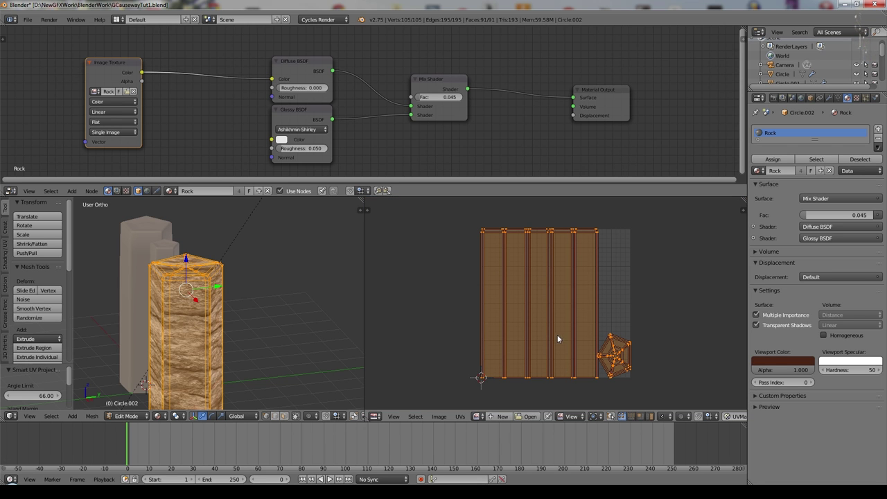
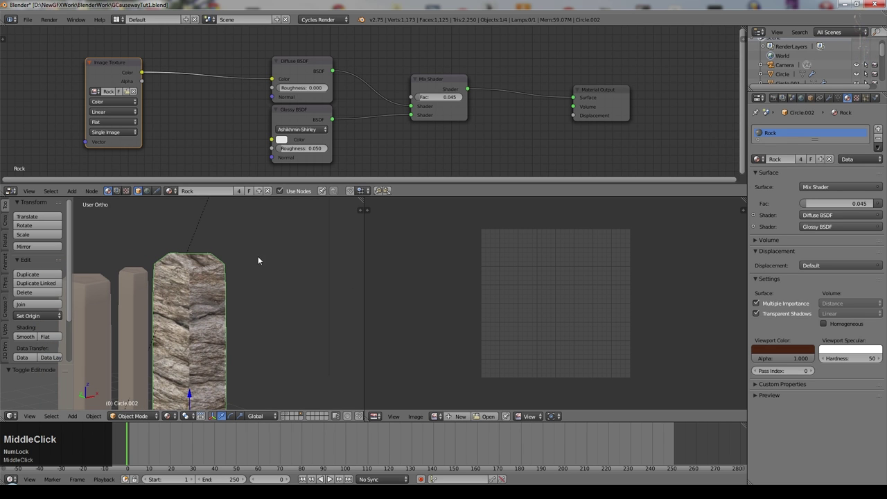
scroll(up, 3)
middle_click(293, 232)
scroll(down, 3)
middle_click(265, 285)
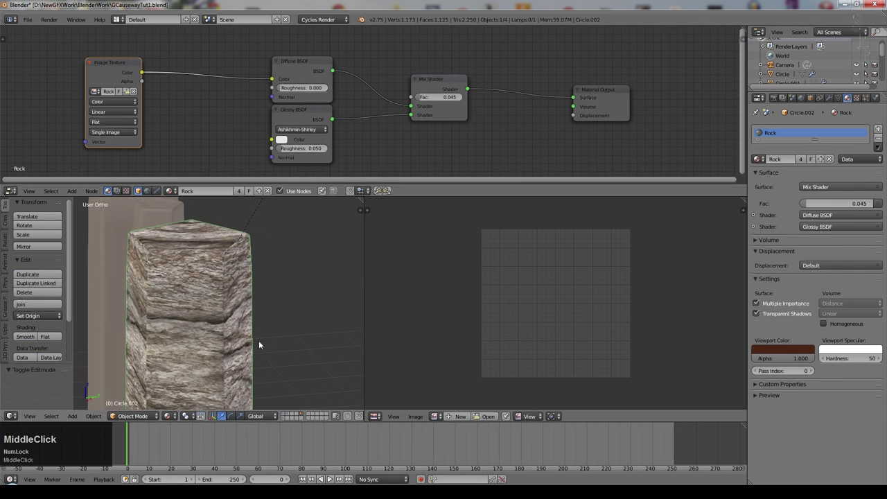
key(Tab)
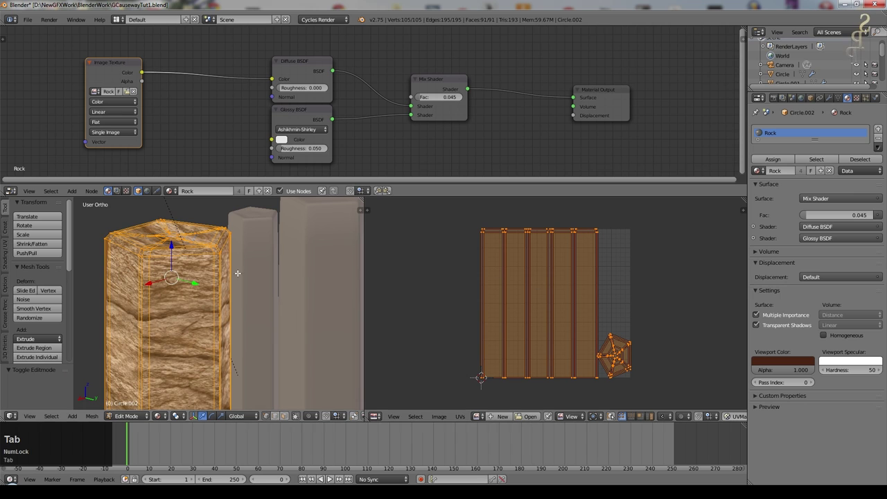
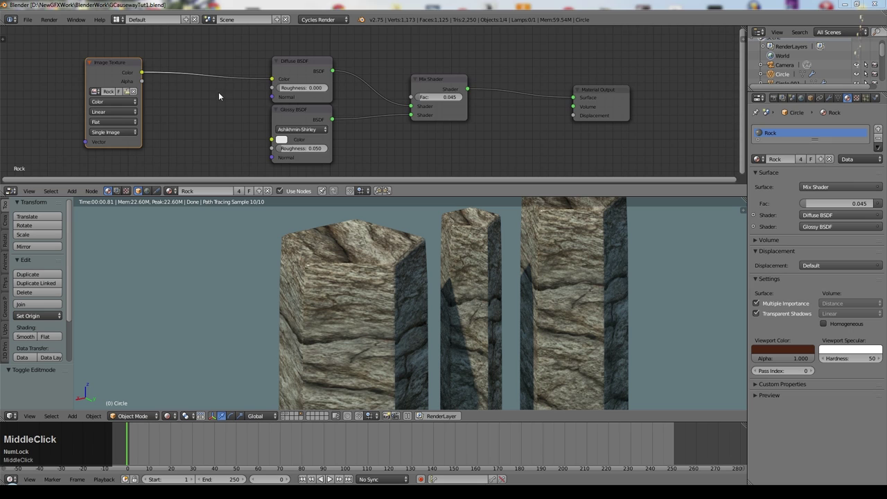
Step: Give the ColorRamp a brown end colour and add two intermediate colour stops
click(231, 62)
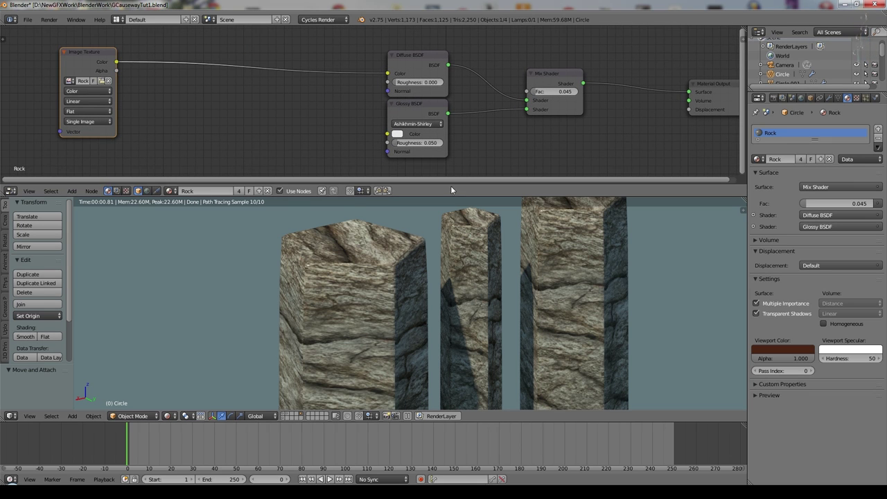
click(75, 191)
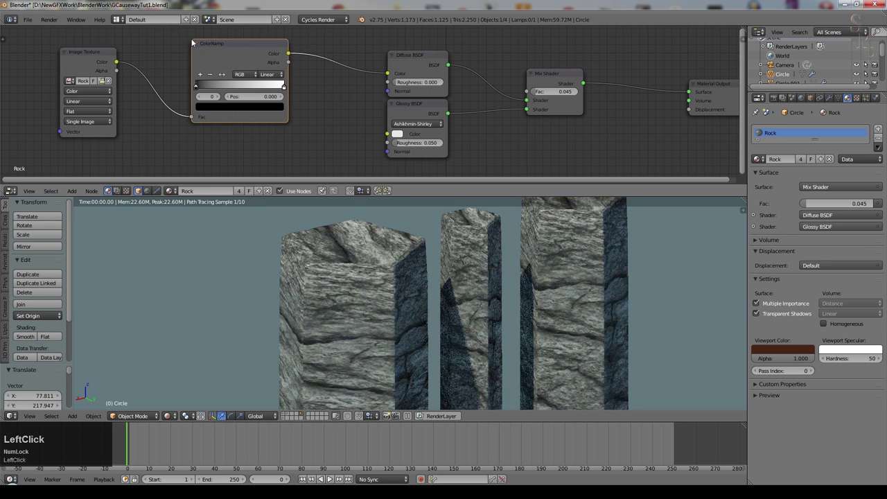
scroll(up, 3)
click(191, 123)
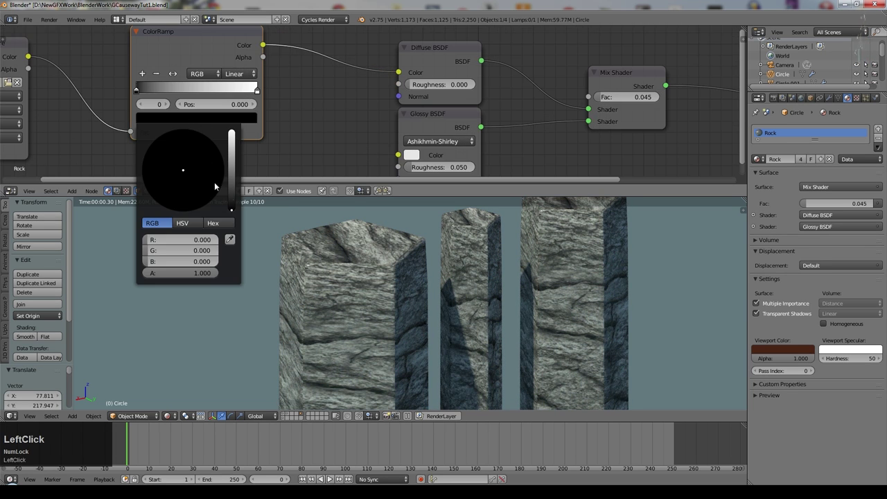
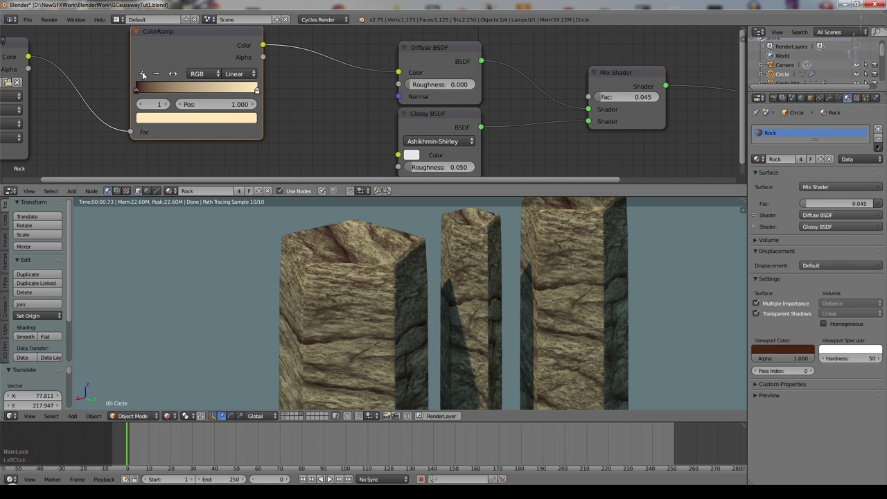
click(145, 76)
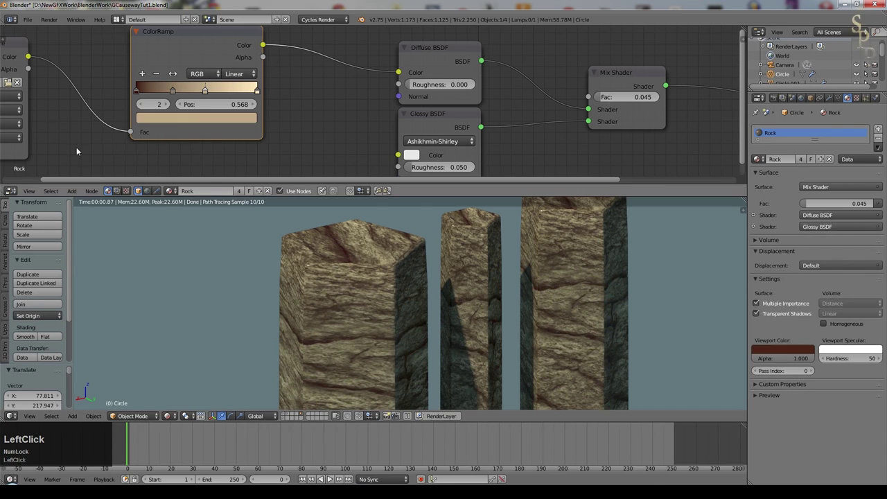
scroll(down, 3)
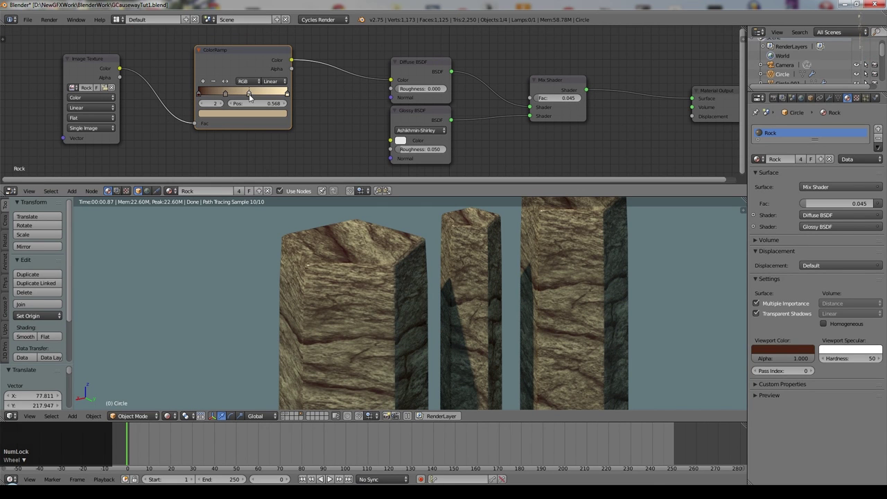
scroll(up, 3)
click(226, 96)
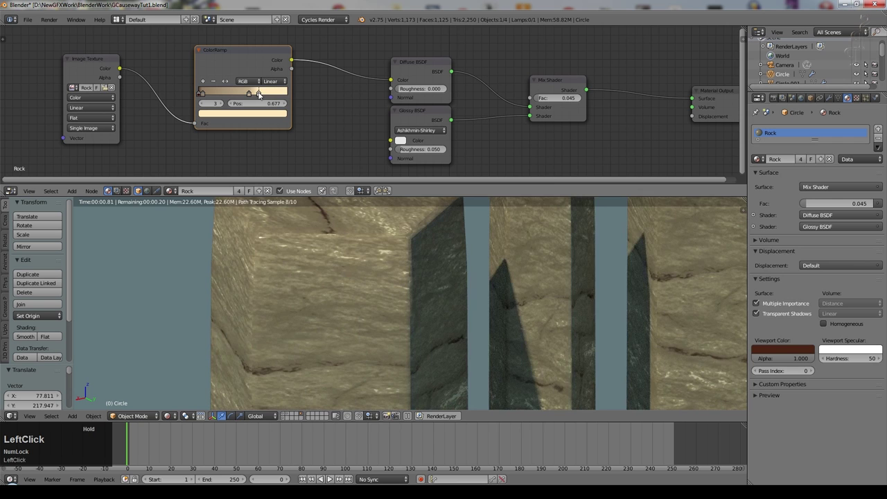
scroll(down, 3)
Step: Reposition a stop and set the near-end stop to tan, checking the pillars and saving
middle_click(353, 289)
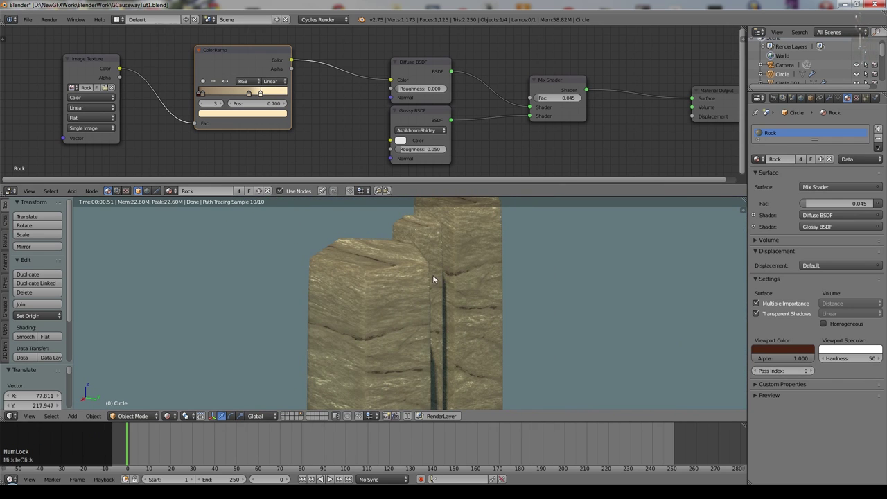
middle_click(471, 268)
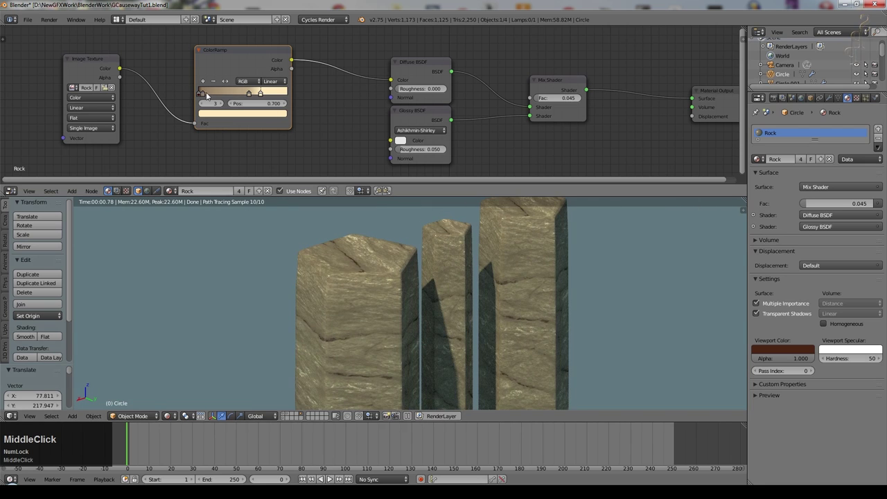
click(208, 91)
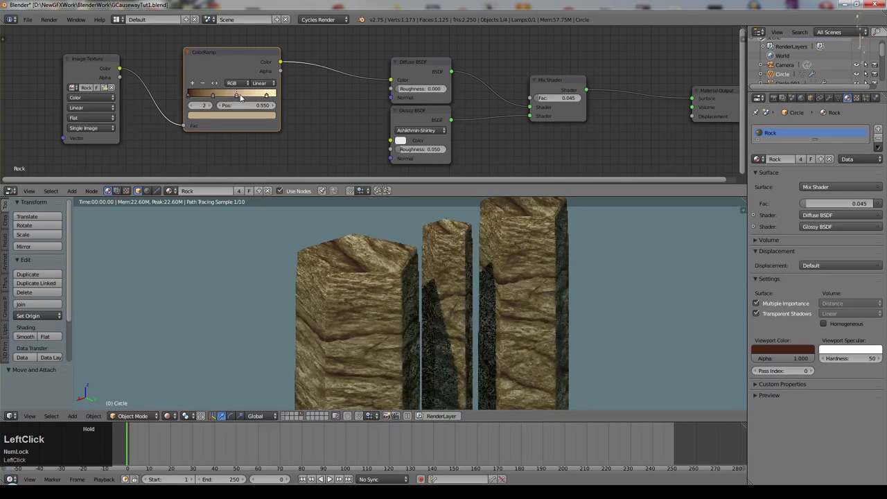
middle_click(468, 282)
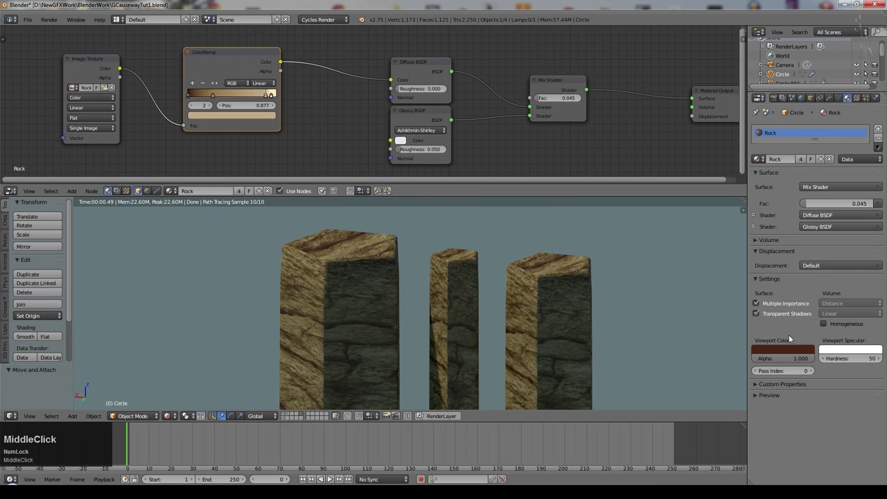
scroll(up, 3)
scroll(down, 3)
middle_click(353, 276)
click(269, 94)
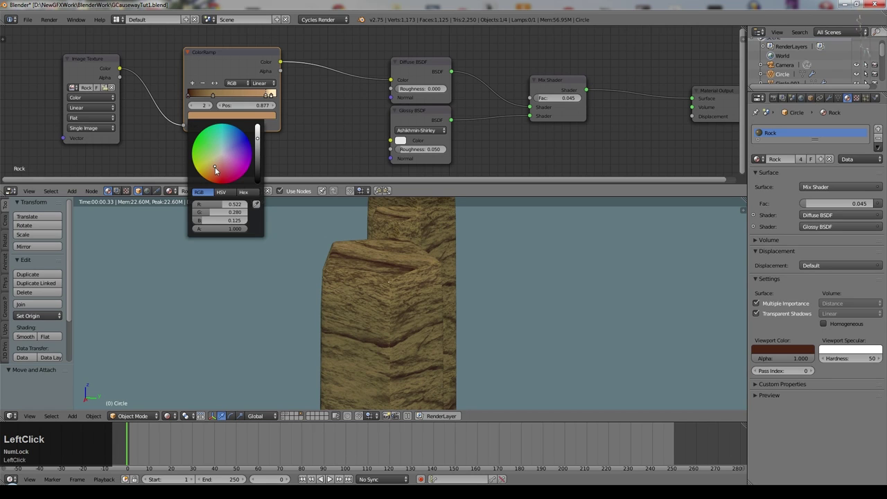
middle_click(520, 291)
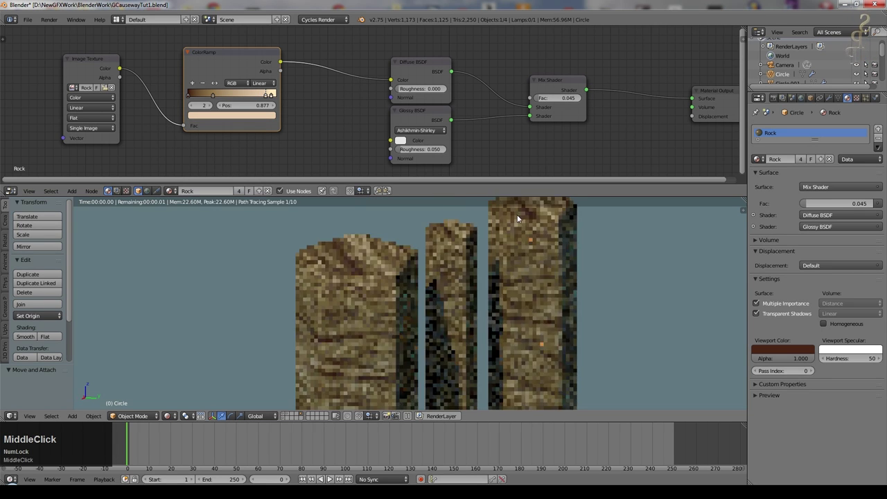
key(ctrl+s)
click(522, 217)
middle_click(520, 224)
Step: Add a Bump node with the rock image colour driving its Height
click(346, 116)
scroll(down, 3)
double_click(346, 117)
middle_click(354, 161)
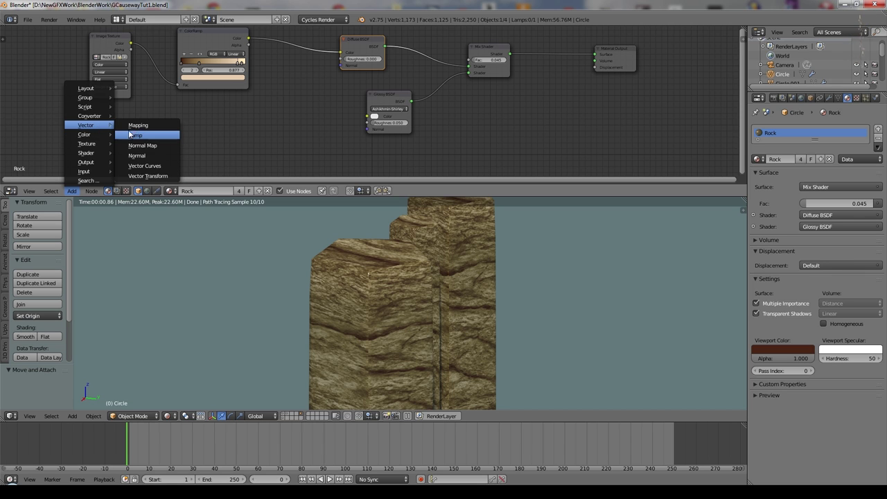
click(137, 132)
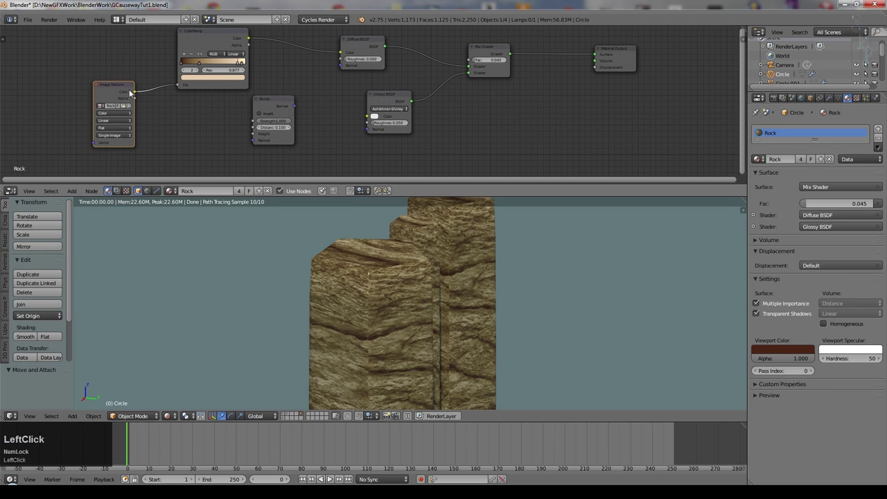
click(138, 91)
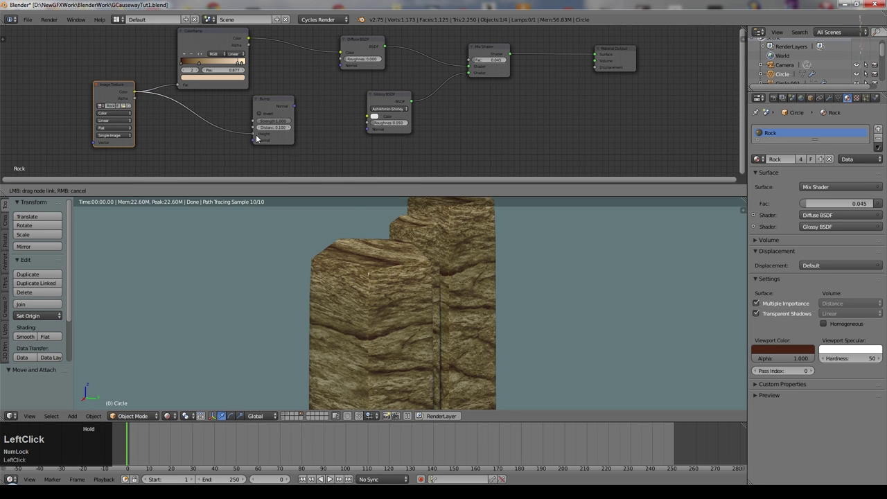
scroll(up, 3)
scroll(down, 3)
Step: Wire the Bump normal into both Diffuse and Glossy shaders at strength 0.330 and inspect the pillars
click(366, 43)
middle_click(338, 94)
click(250, 109)
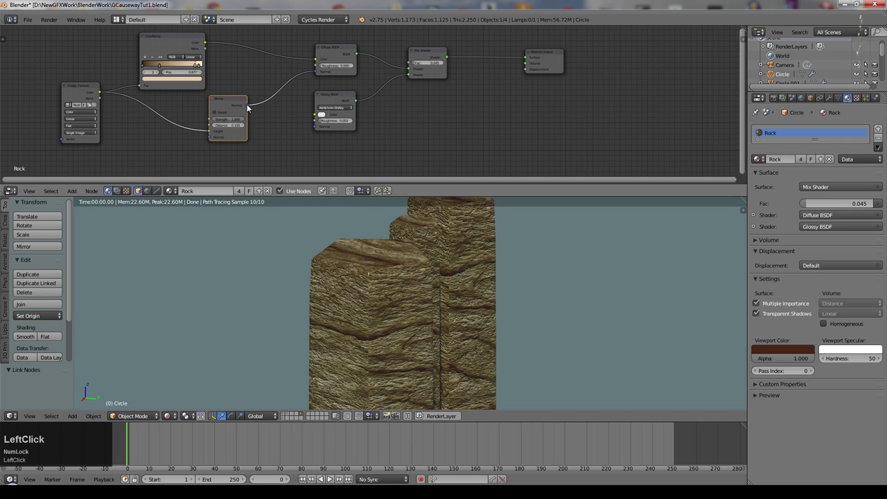
scroll(up, 3)
middle_click(425, 250)
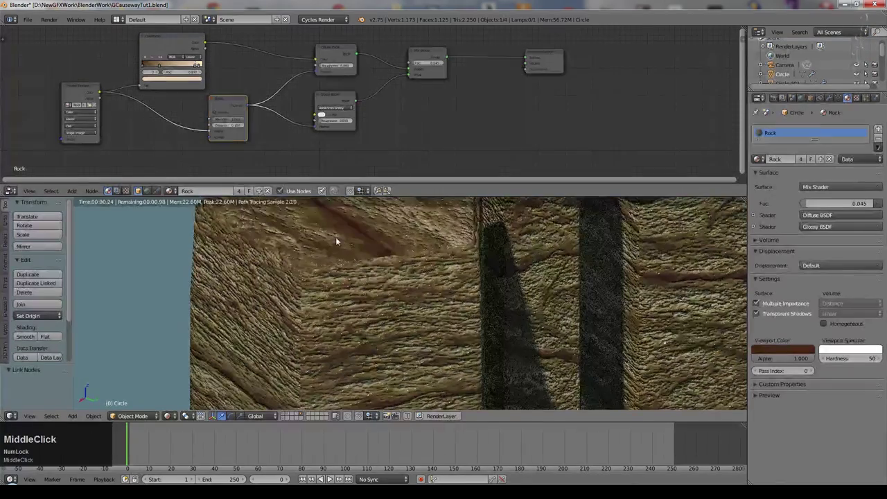
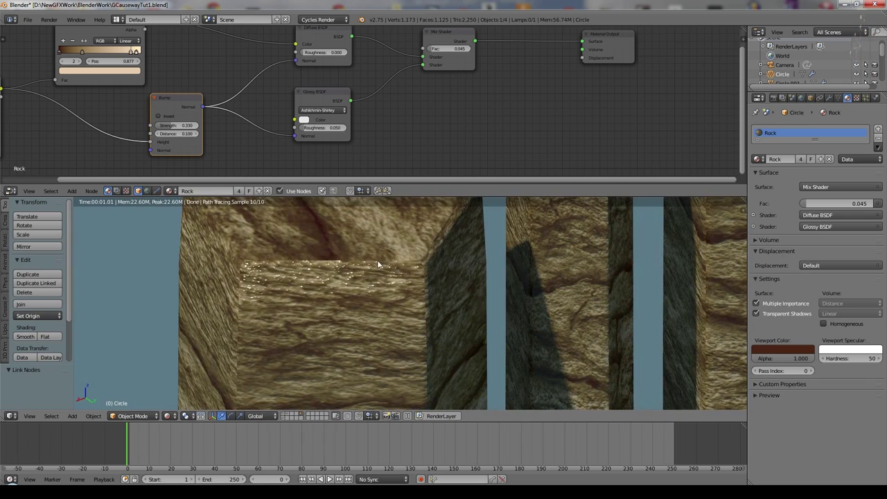
scroll(down, 3)
middle_click(390, 275)
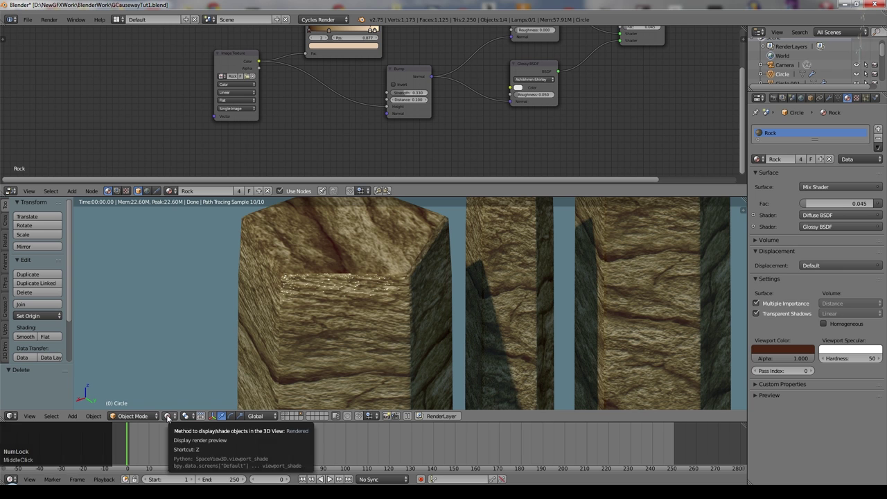
Step: Unwrap the selected pillar with Cylinder Projection and soften Bump Distance to 0.050
click(176, 409)
key(u)
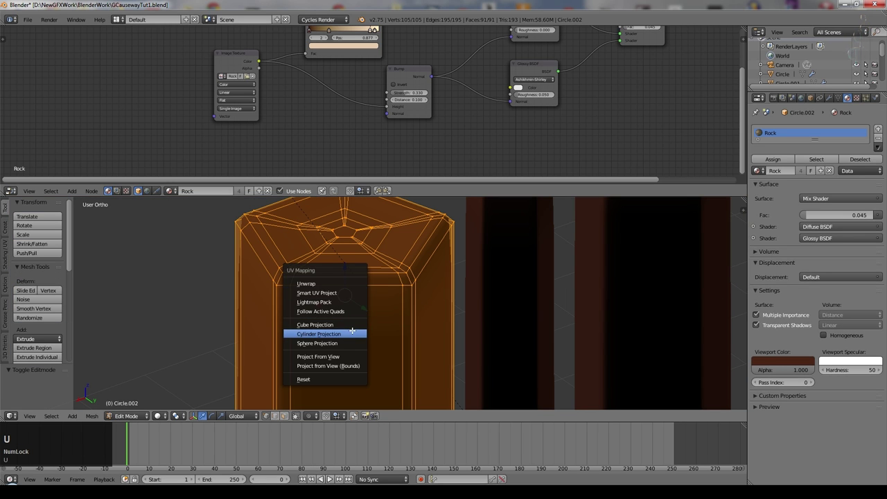
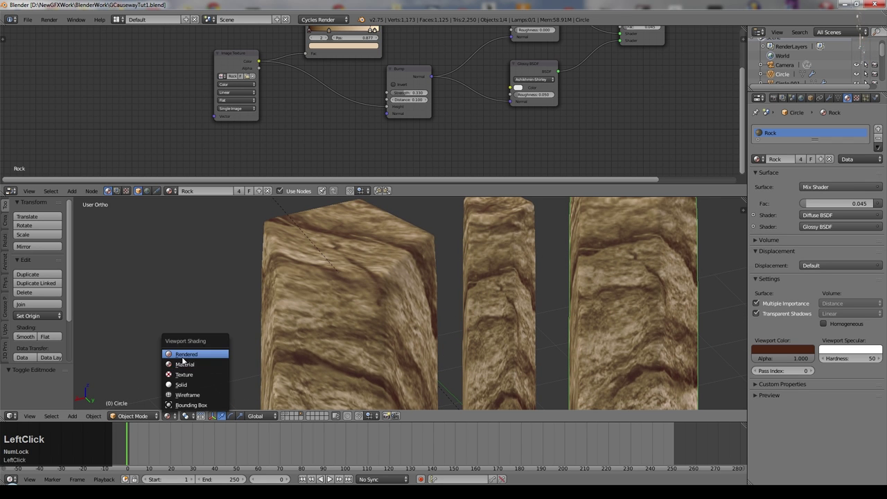
middle_click(386, 328)
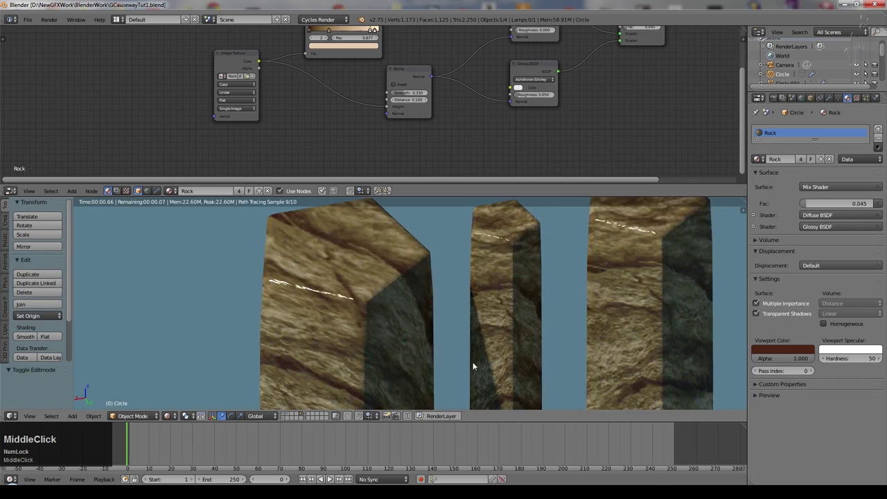
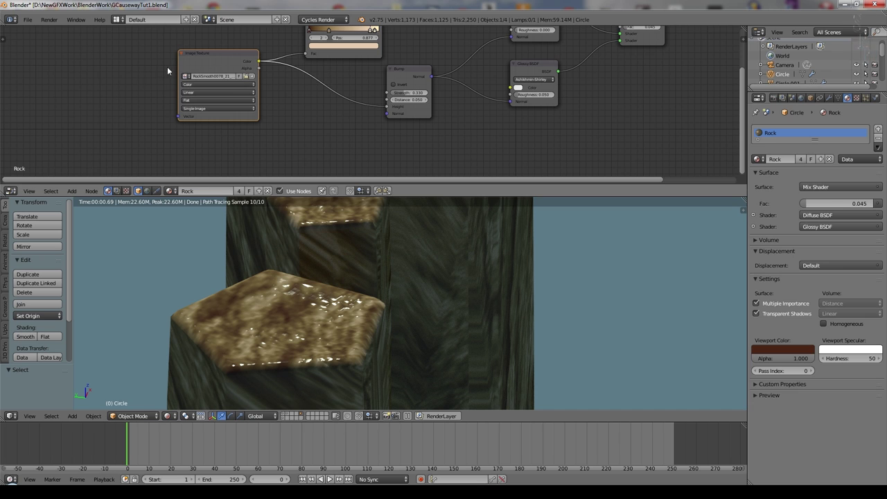
scroll(up, 3)
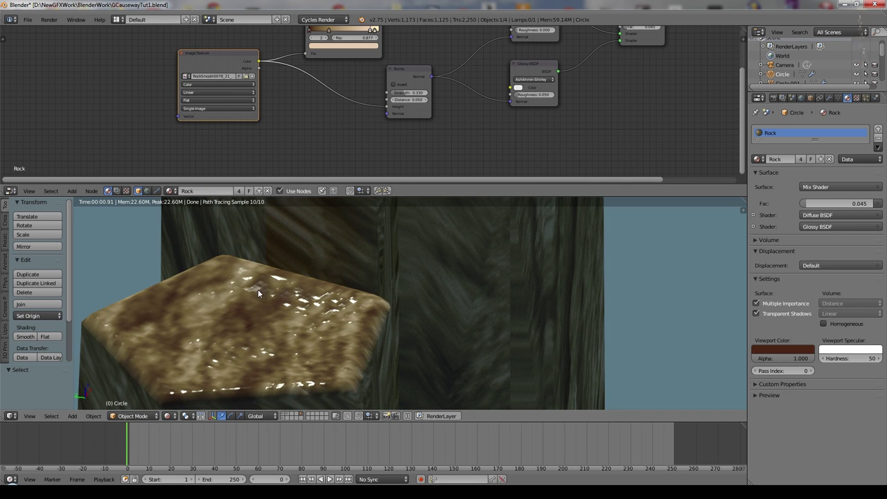
click(217, 58)
middle_click(300, 319)
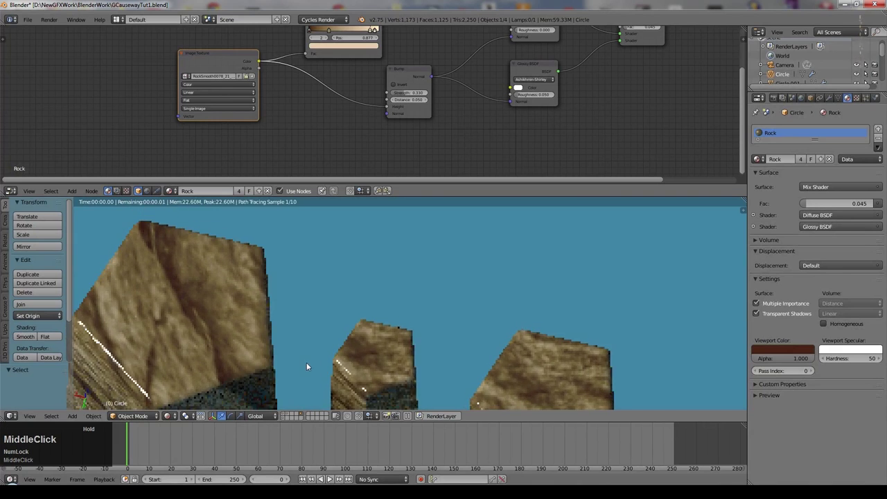
click(371, 313)
middle_click(658, 141)
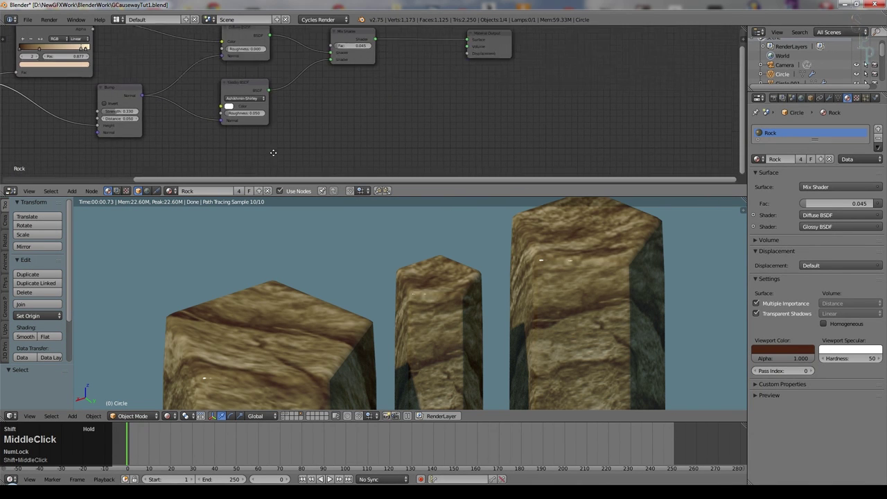
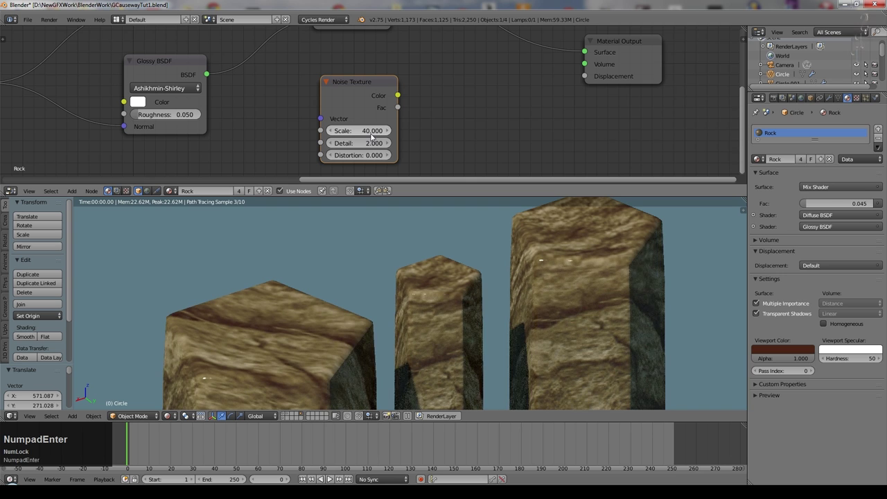
Step: Route the Noise Texture through a Multiply math node at 0.05 into the material displacement
click(404, 107)
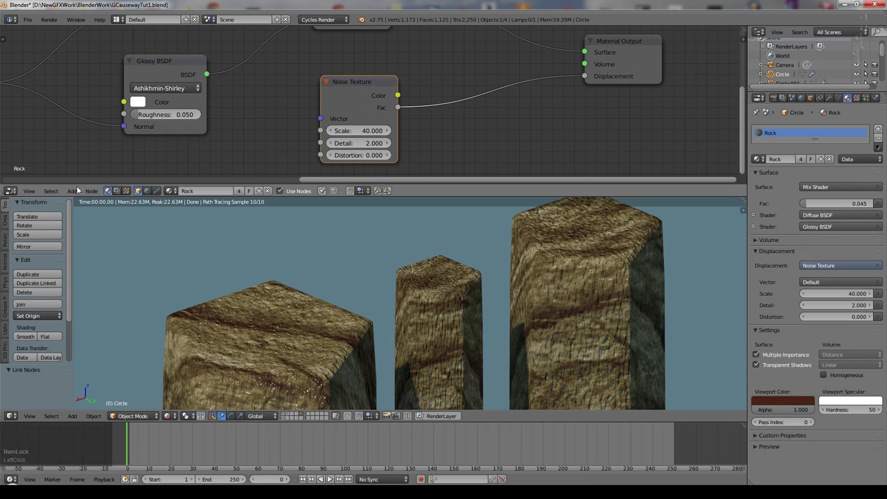
click(78, 192)
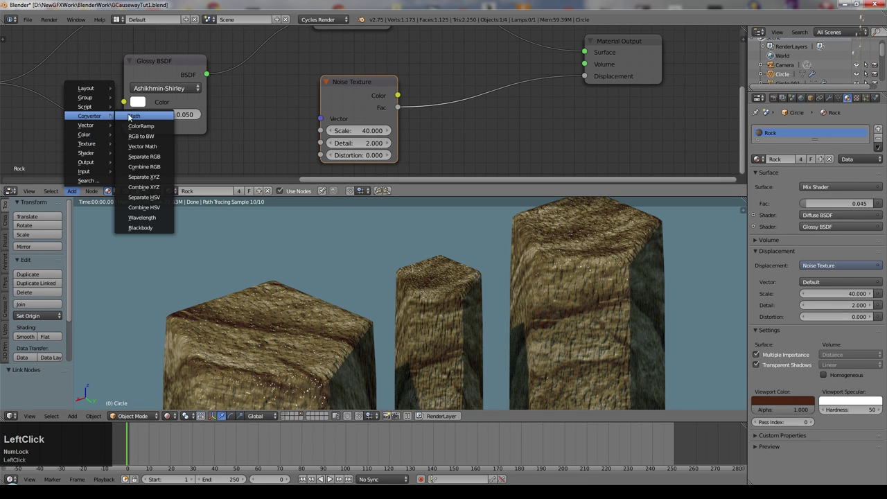
click(136, 114)
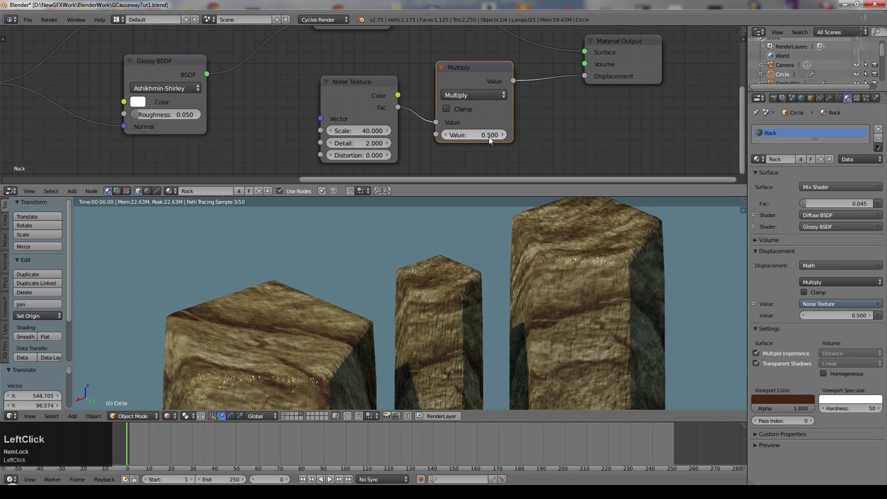
key(KP_Decimal)
key(KP_0)
key(KP_5)
key(KP_Enter)
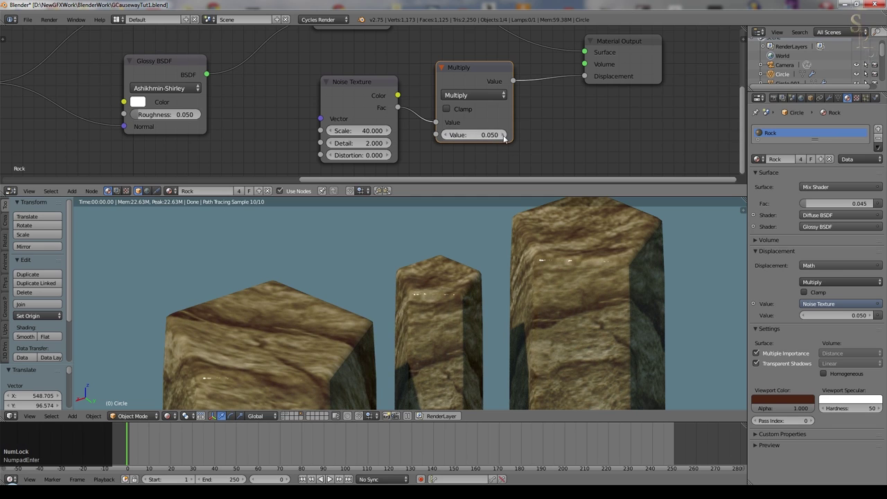
Step: Orbit the rendered view to inspect the pillars' displaced edges and tops
click(507, 138)
scroll(up, 3)
scroll(down, 3)
middle_click(364, 337)
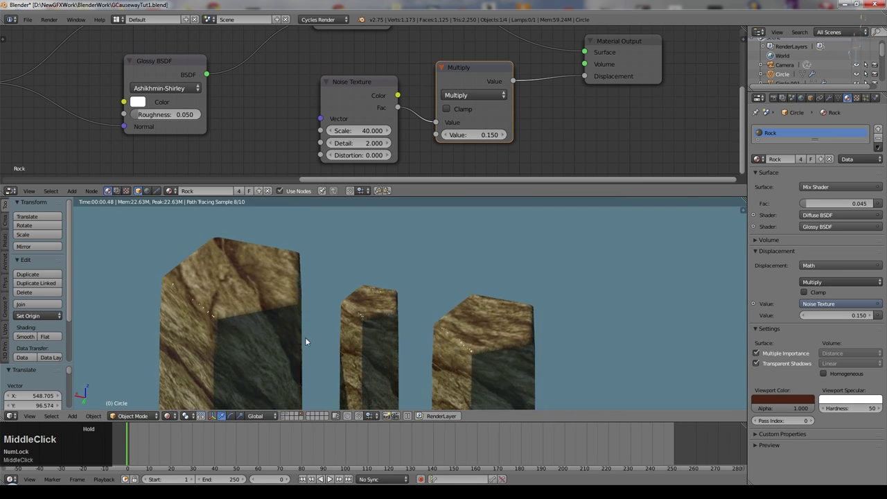
scroll(up, 3)
middle_click(335, 308)
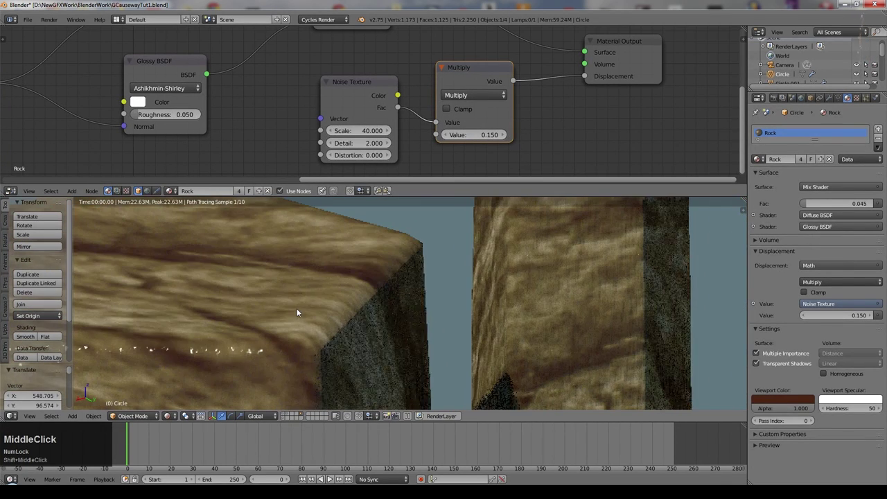
middle_click(145, 100)
scroll(down, 3)
middle_click(395, 323)
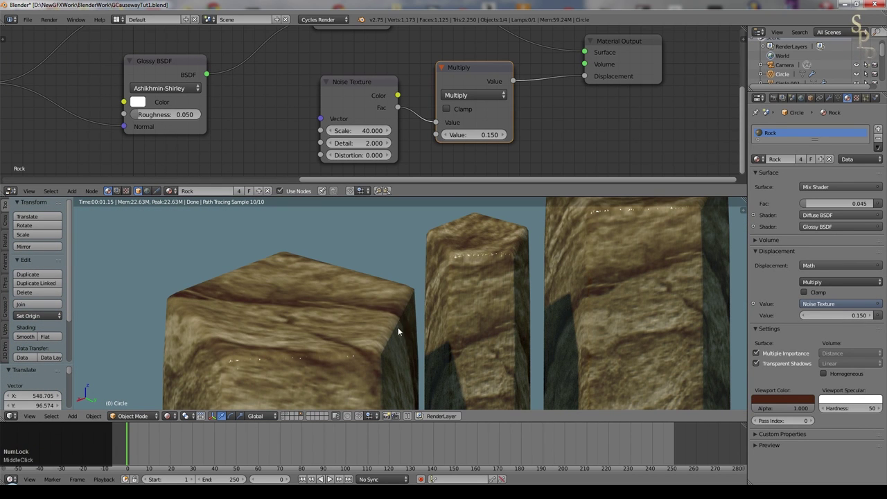
Step: Show the Subdivision Surface modifier, shade the pillars smooth and frame the whole node tree
click(837, 100)
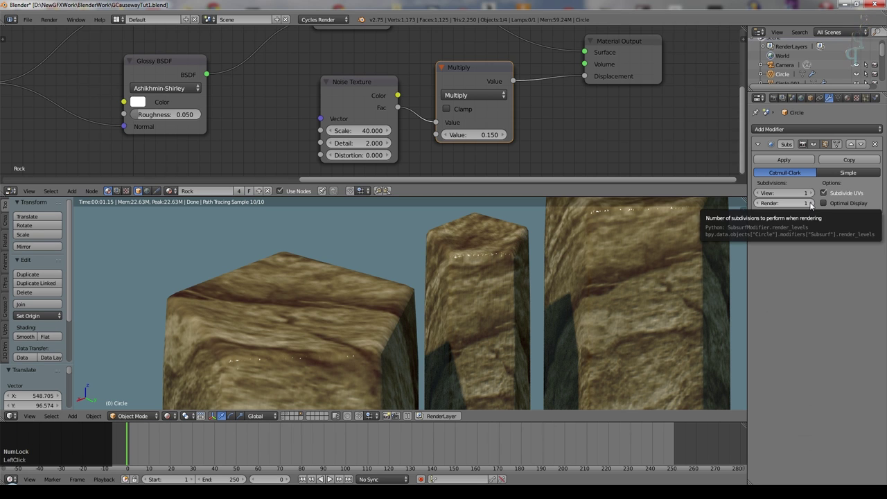
click(815, 205)
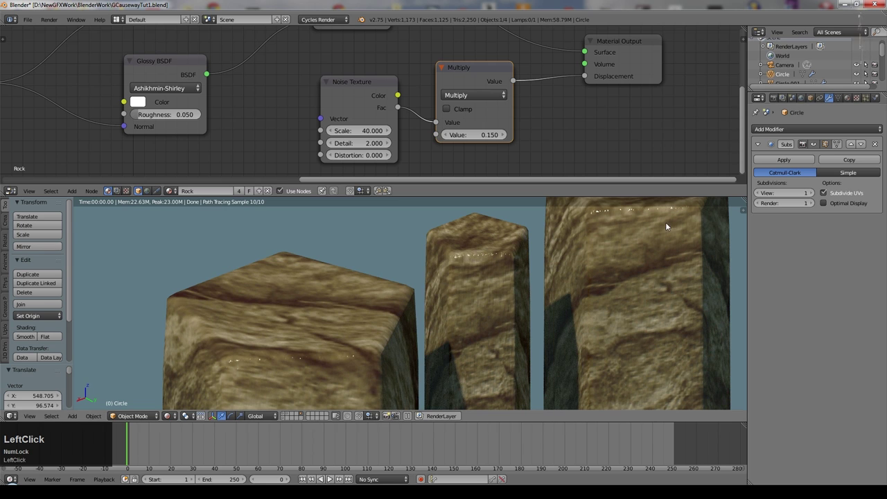
scroll(down, 3)
click(311, 104)
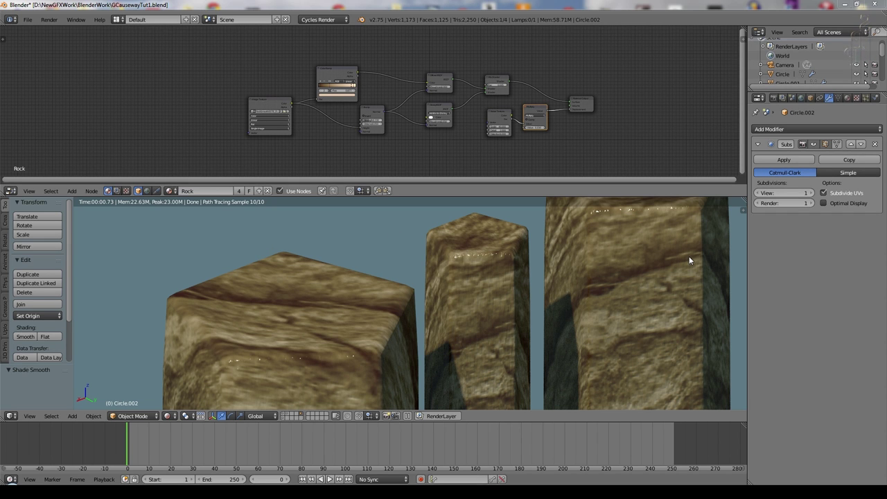
scroll(down, 3)
click(318, 147)
scroll(up, 3)
scroll(down, 3)
key(ctrl+s)
Step: Add Object Info and MixRGB nodes, and multiply the Random output by 0.700
click(174, 98)
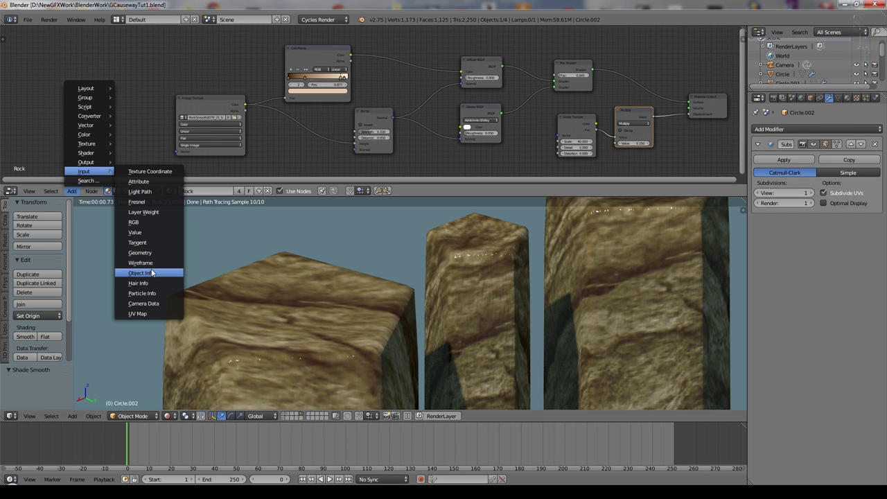
click(151, 272)
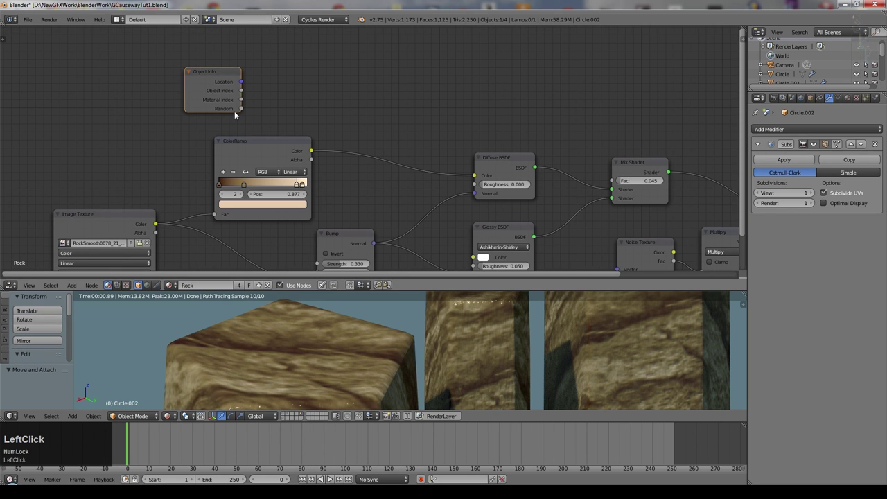
click(179, 77)
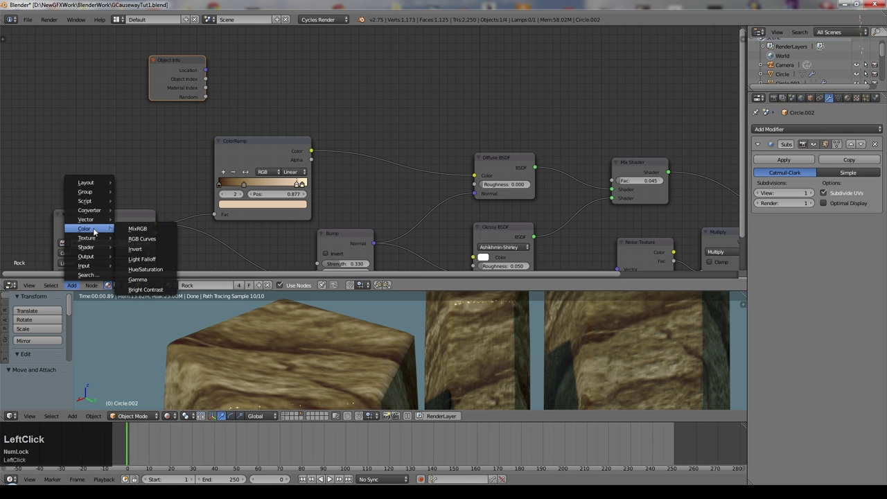
click(151, 228)
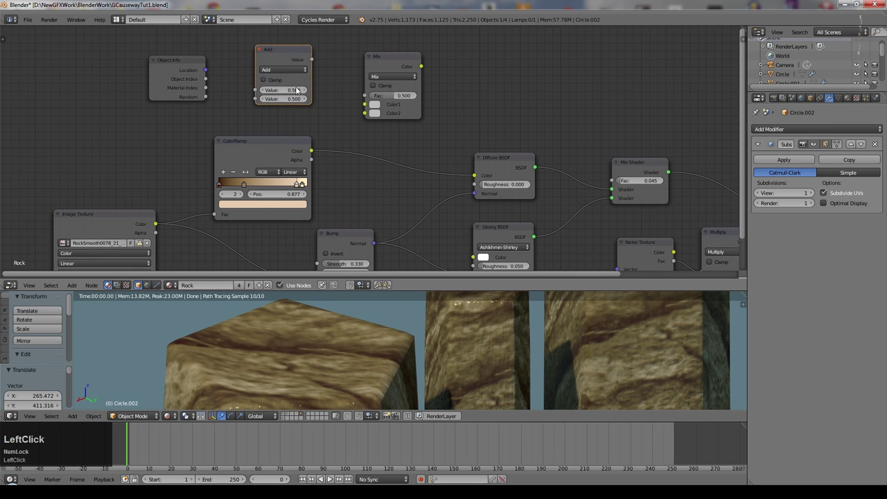
click(281, 74)
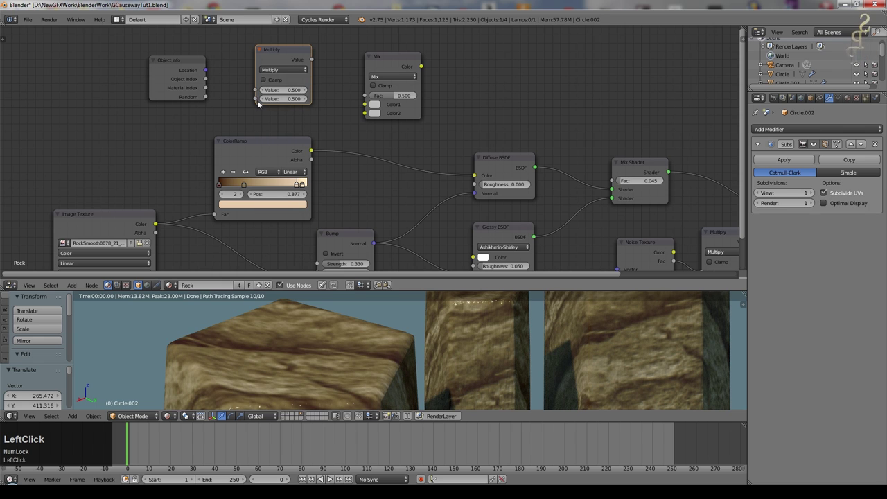
click(209, 98)
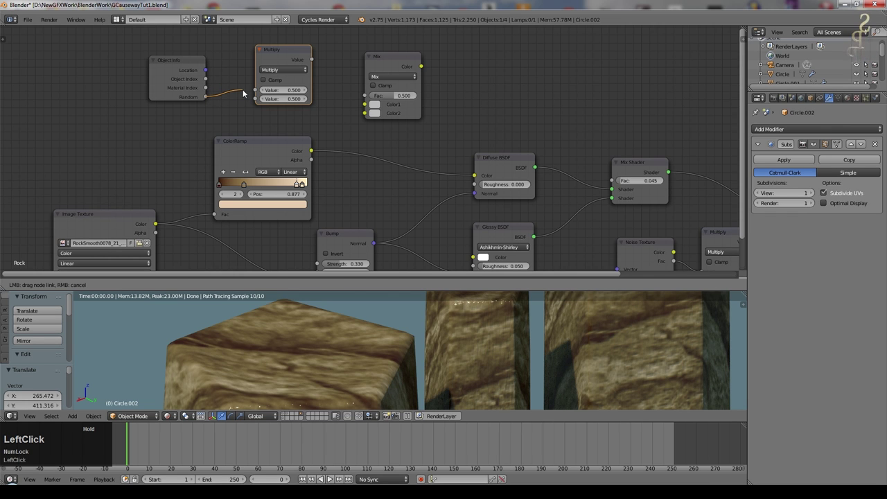
click(308, 98)
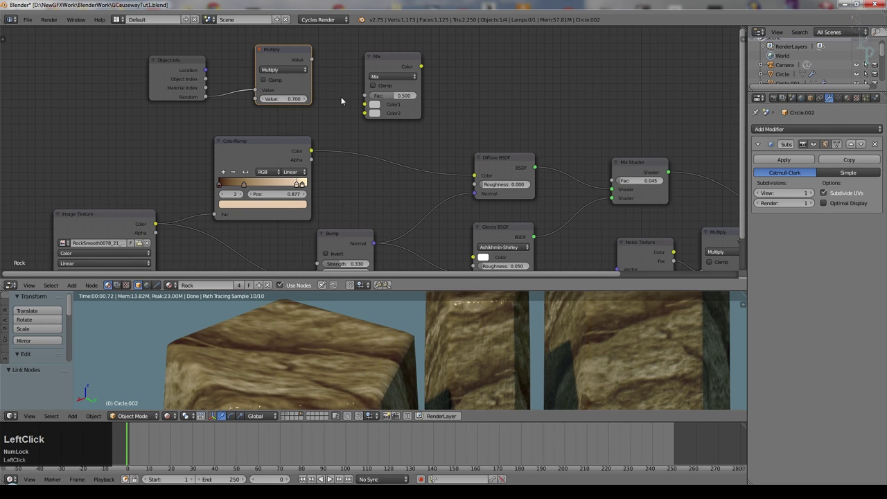
Step: Set the mix to Darken with dark red and feed it into the Diffuse colour
click(316, 58)
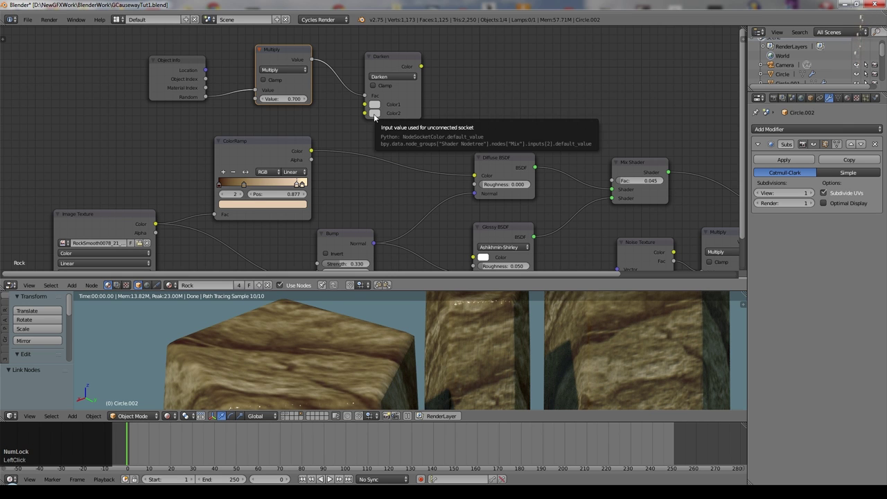
click(378, 118)
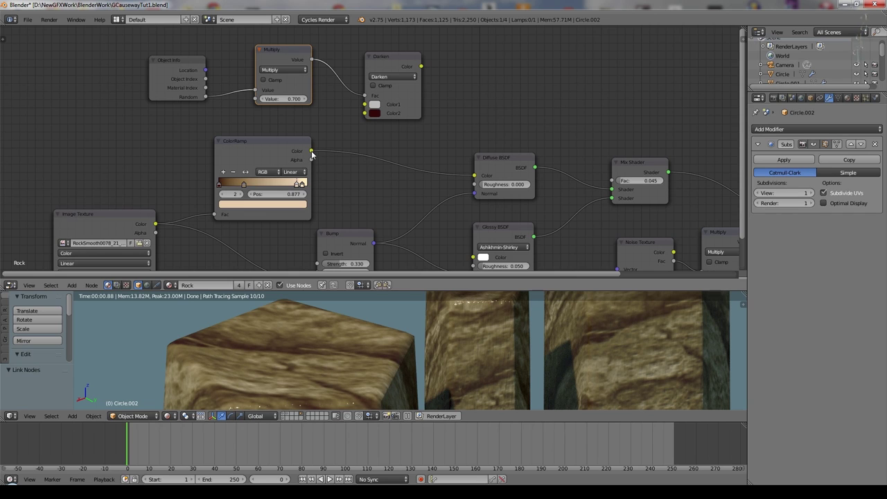
click(313, 153)
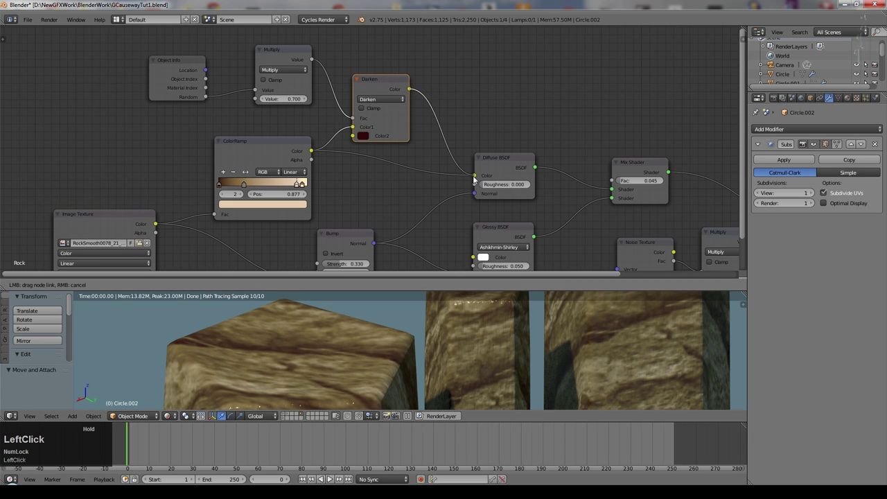
Step: Test a magenta Mix tint, then restore Darken mode with the dark red colour
scroll(down, 3)
click(369, 138)
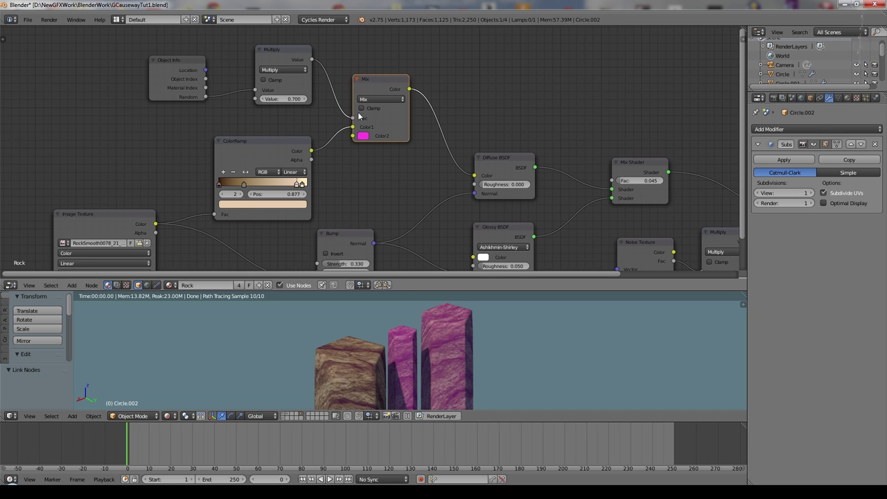
click(385, 99)
click(386, 175)
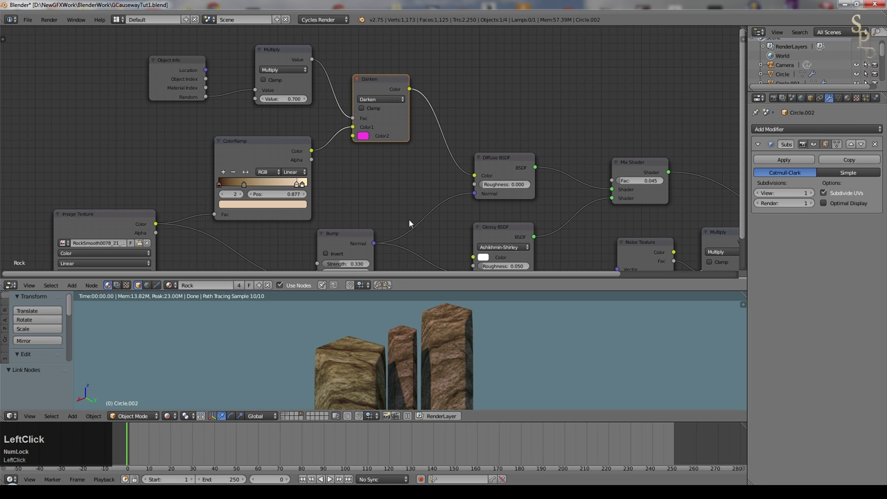
scroll(up, 3)
click(397, 160)
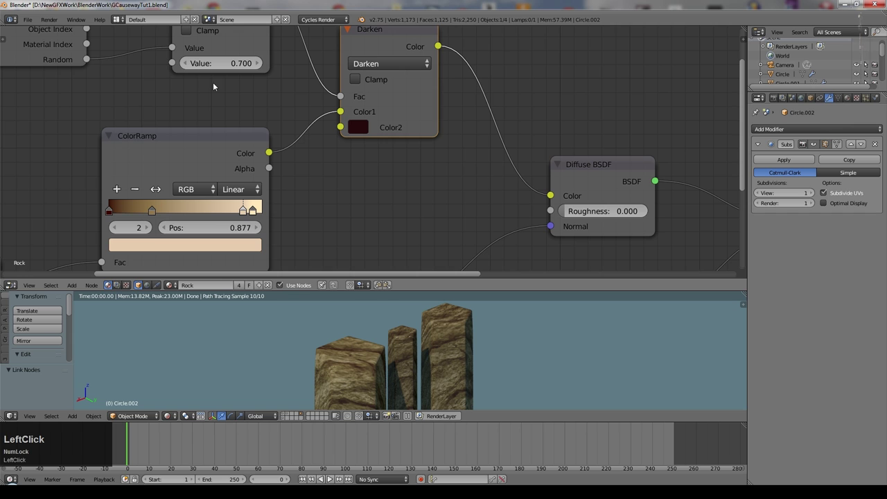
Step: Try the random multiplier at 1.700 and settle it at 0.800
click(257, 66)
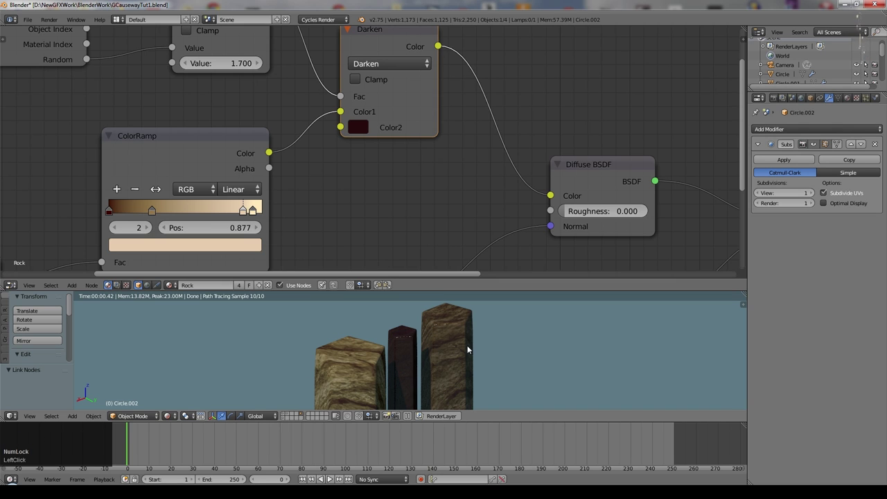
click(190, 64)
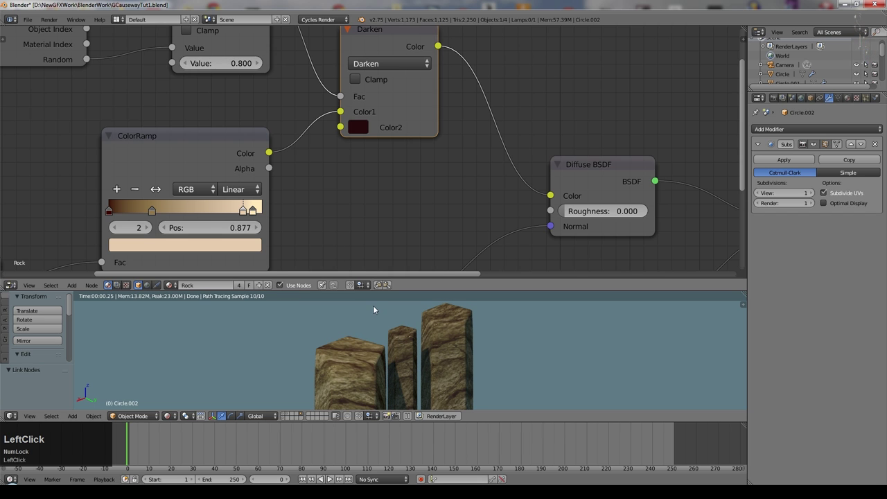
scroll(down, 3)
key(ctrl+Num_Lock)
Step: Switch to Solid shading, select the three pillars and duplicate them as a second tier on top
scroll(down, 3)
key(ctrl+s)
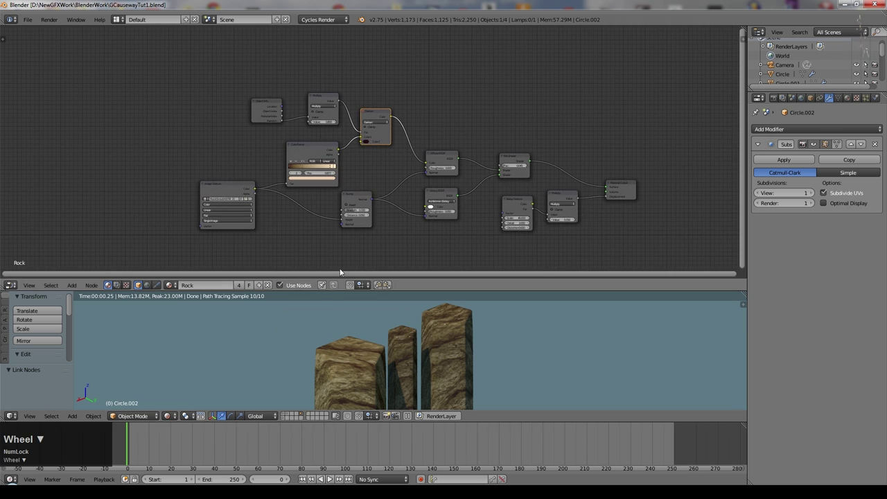
click(171, 414)
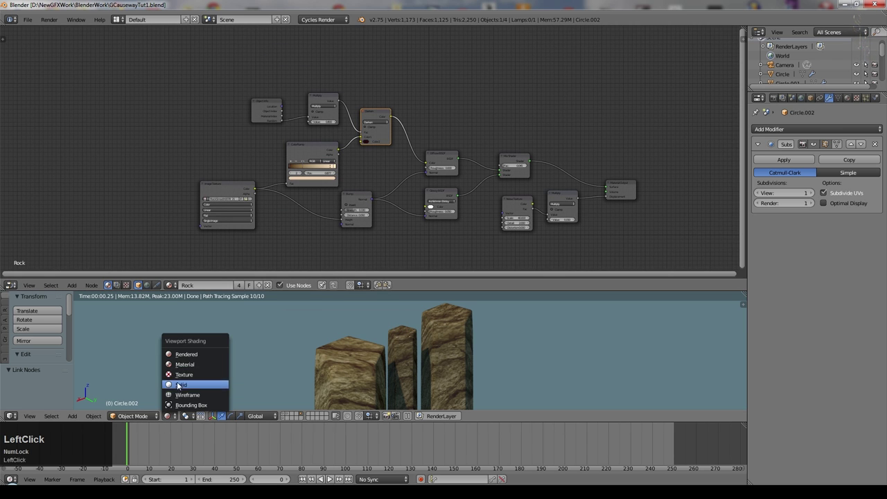
scroll(down, 3)
middle_click(333, 346)
right_click(377, 364)
key(shift+d)
click(407, 332)
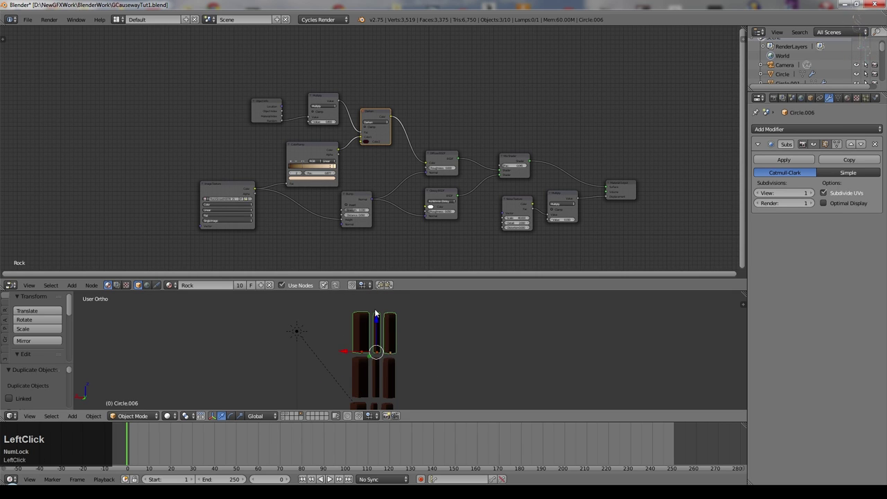
Step: Duplicate again for a third tier and inspect the stacked columns in Rendered view
middle_click(461, 369)
key(KP_0)
click(177, 407)
middle_click(475, 359)
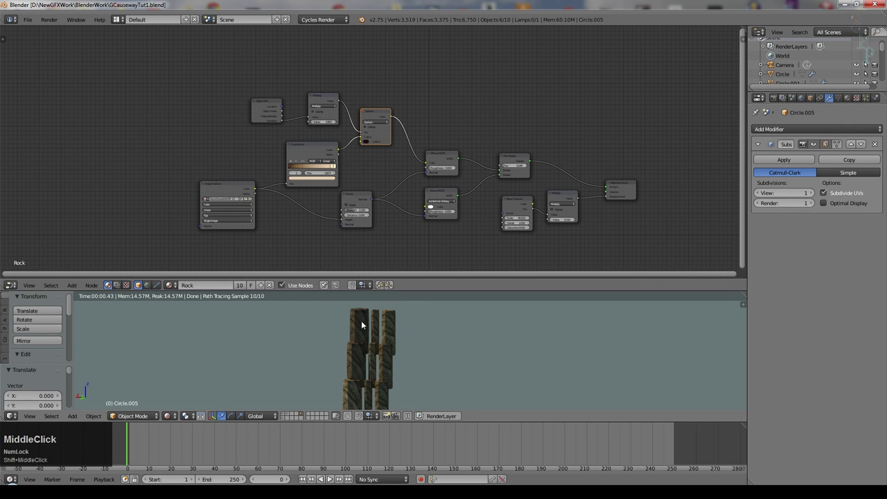
scroll(up, 3)
scroll(down, 3)
middle_click(503, 356)
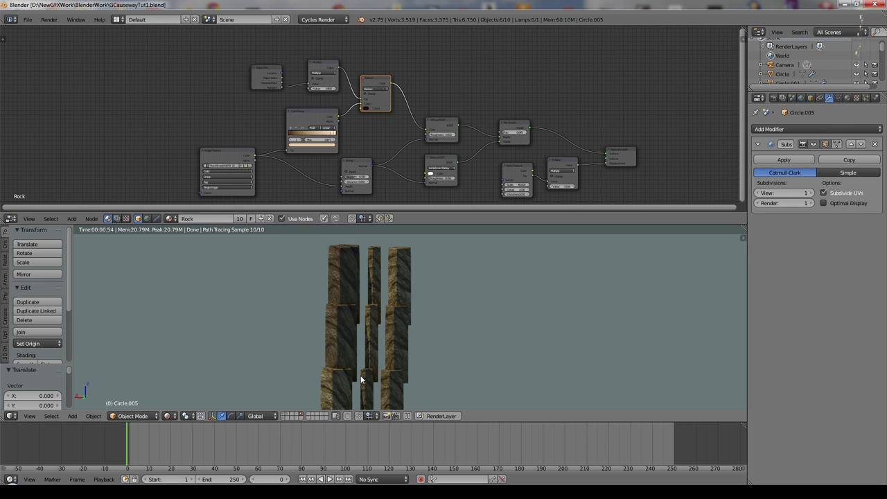
scroll(up, 3)
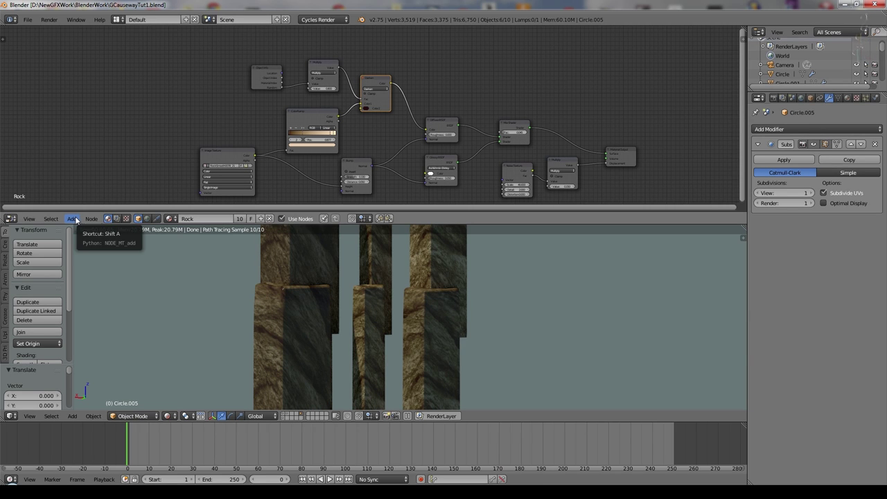
Step: Add a Geometry input node to the rock material
click(79, 216)
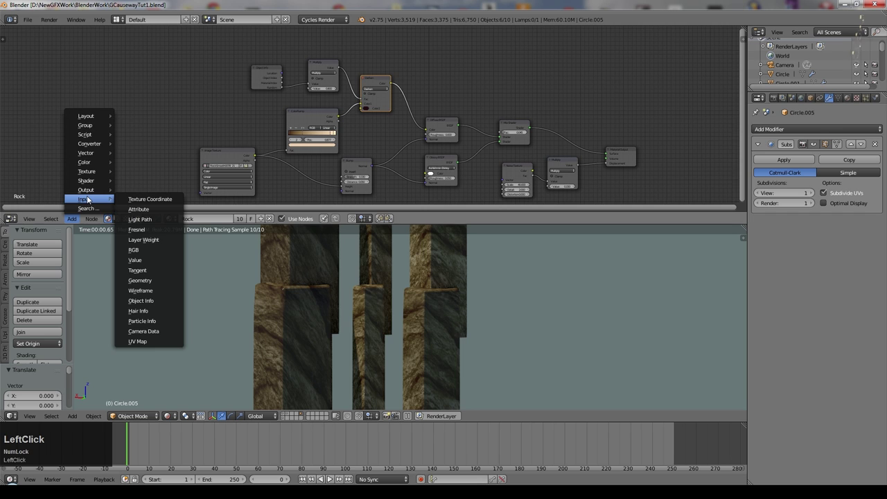
middle_click(228, 88)
click(159, 69)
scroll(up, 3)
Step: Add a Vector Math node set to Dot Product fed by Geometry Position
click(79, 221)
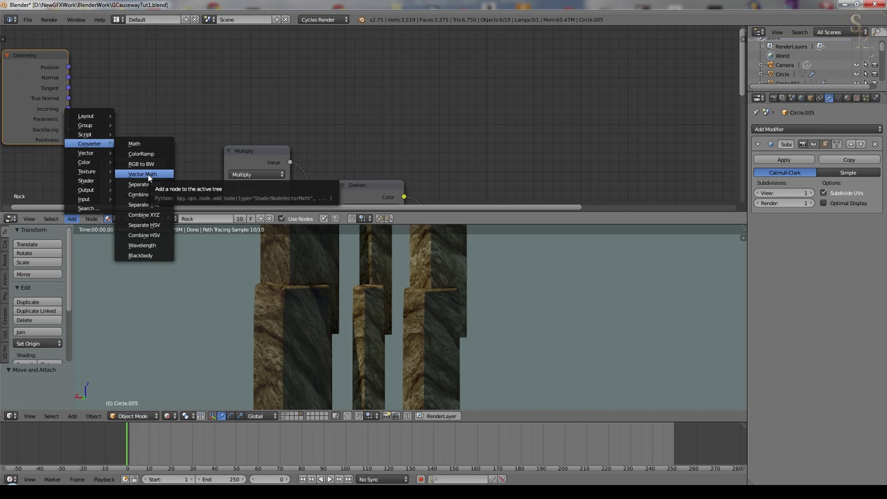
click(151, 173)
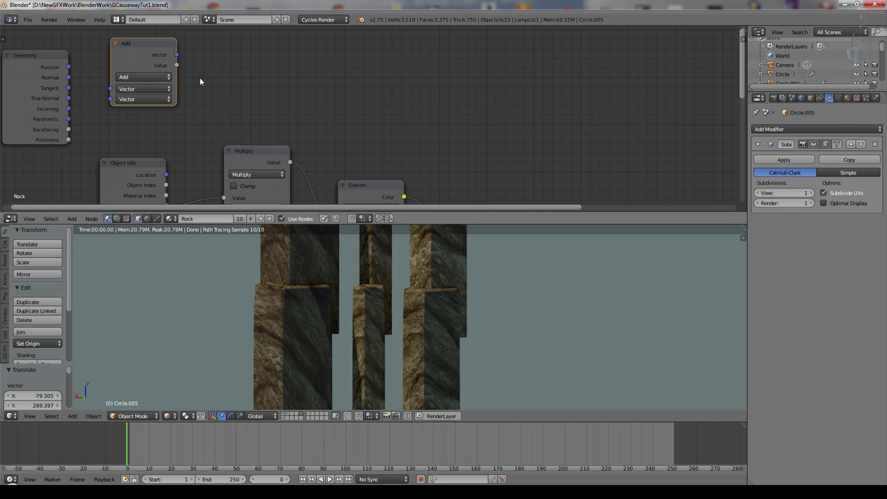
click(145, 76)
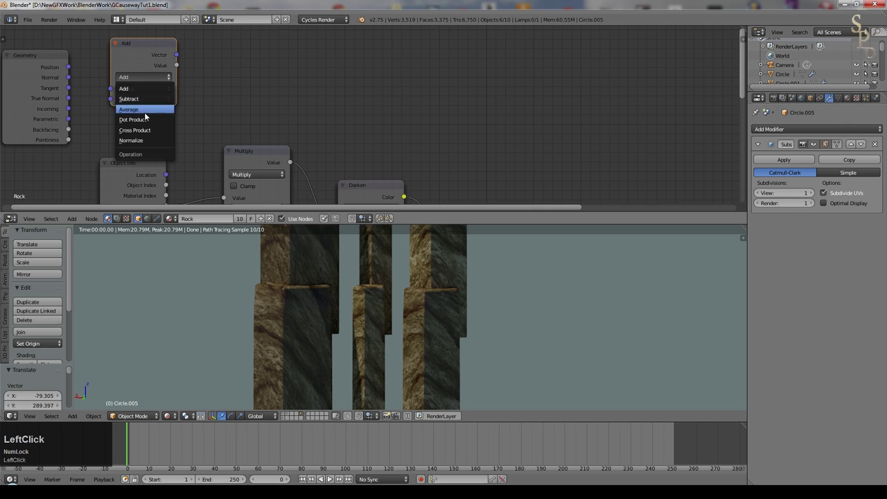
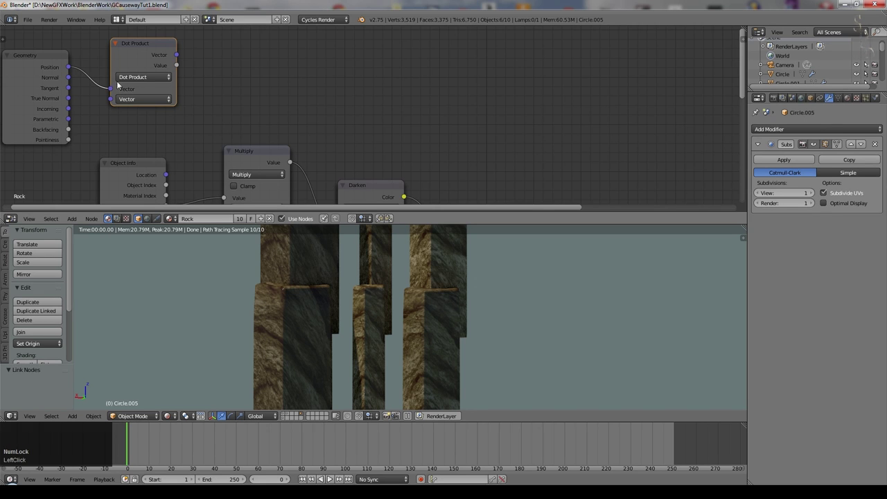
Step: Add a ColorRamp driven by the Dot Product value with its black stop near 0.864
click(74, 219)
click(160, 151)
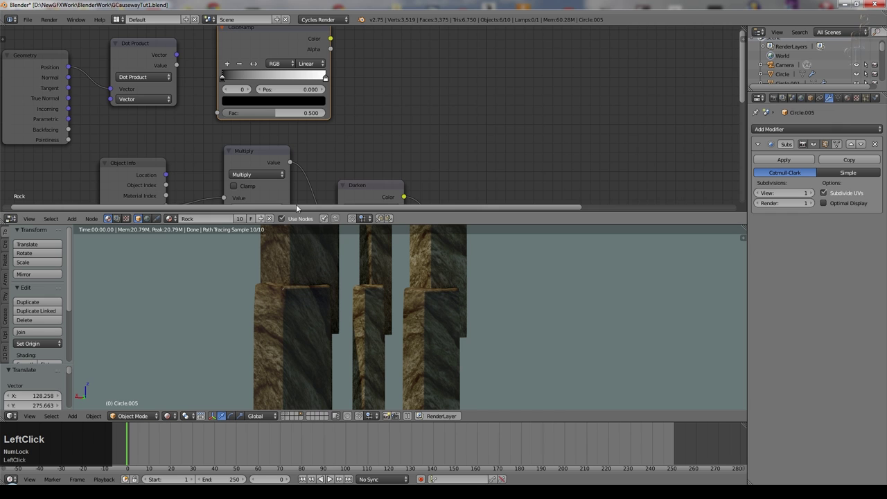
click(268, 66)
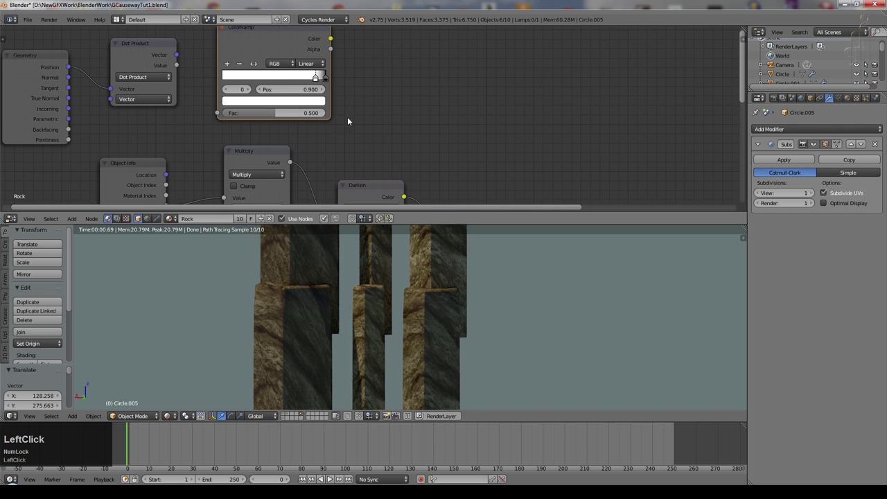
click(318, 80)
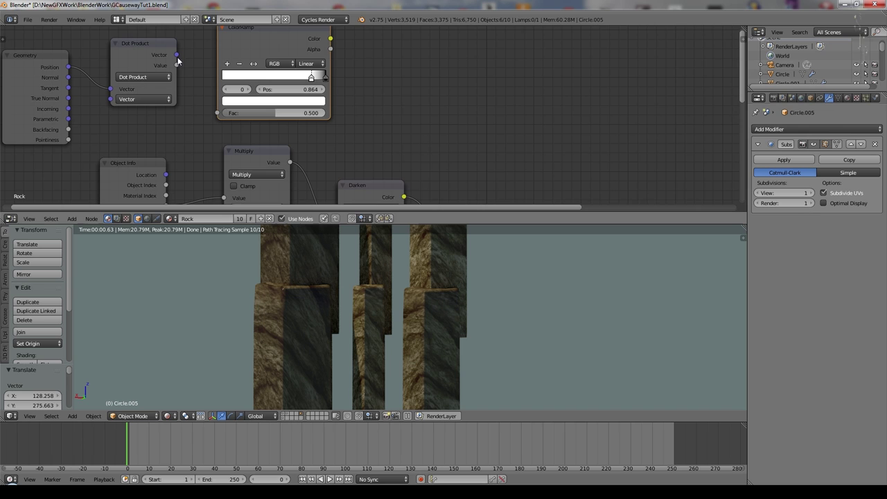
click(183, 63)
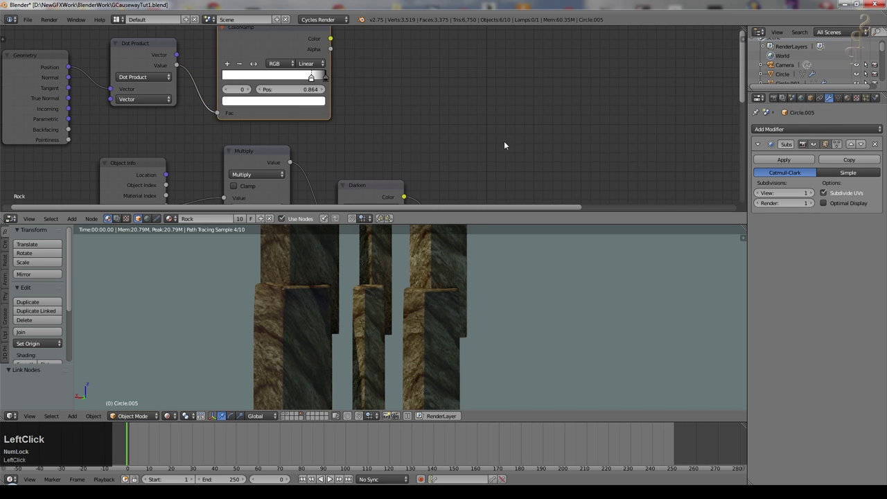
Step: Place a new Add math node beside the ramp
middle_click(74, 221)
click(74, 220)
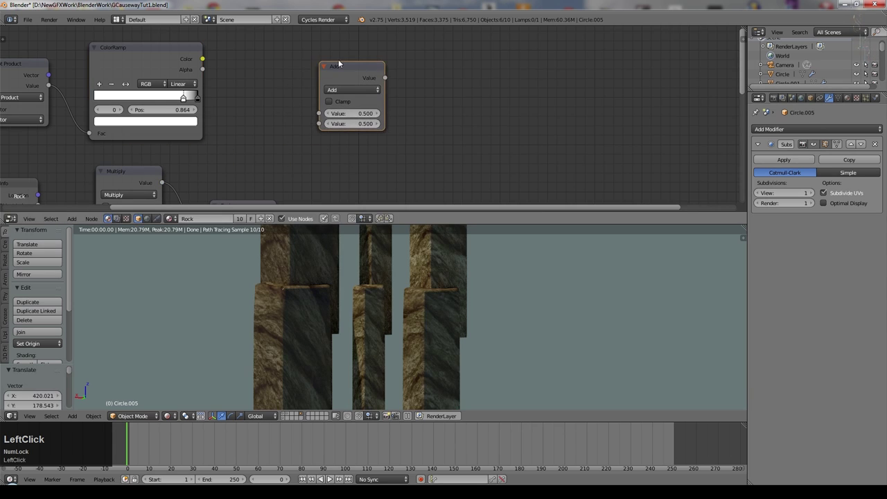
Step: Duplicate the math node, make the first one Multiply and feed the ColorRamp colour into it
key(shift+d)
click(459, 87)
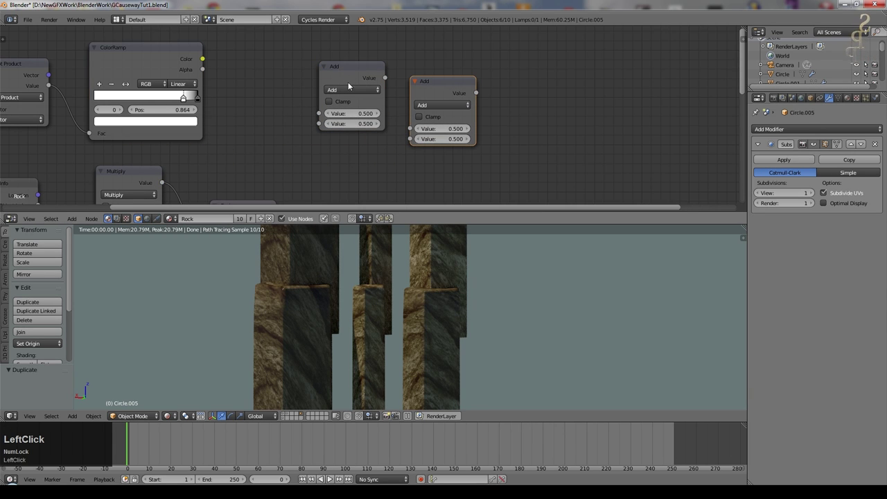
click(350, 90)
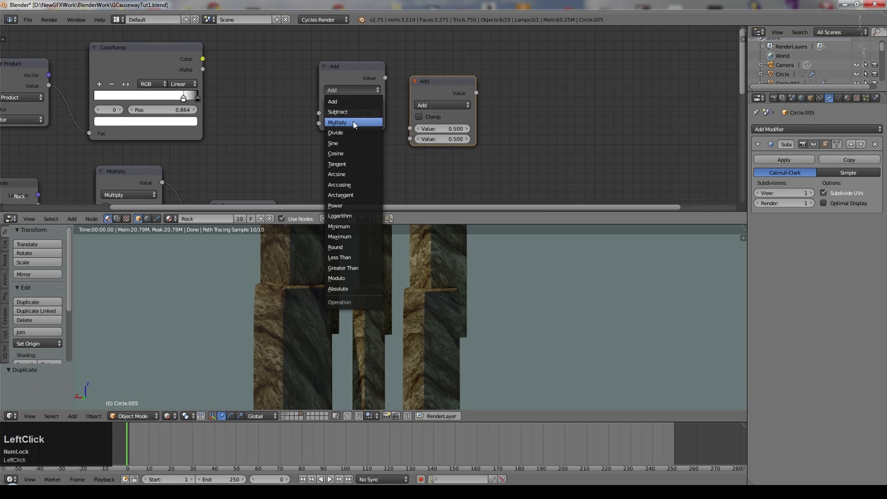
click(388, 80)
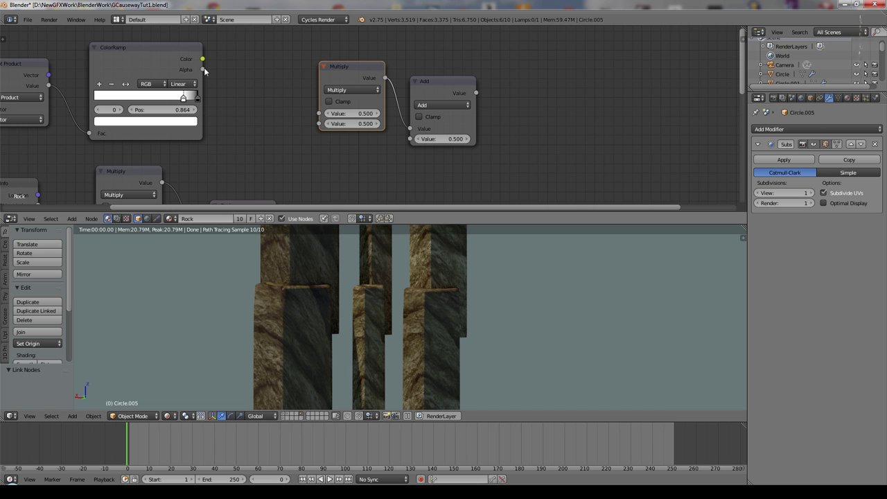
click(243, 72)
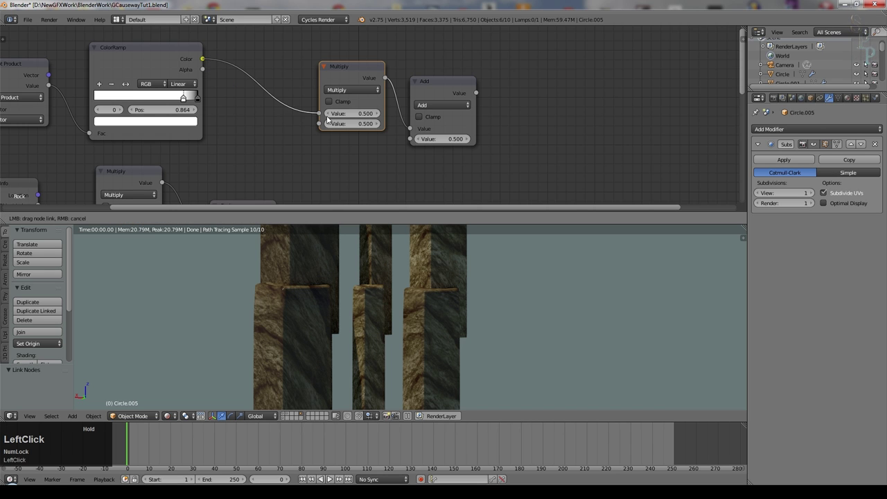
Step: Set the Multiply amount to 0.010 and the Add amount to 0.005
click(357, 126)
key(KP_Decimal)
key(KP_0)
key(KP_1)
key(KP_Enter)
key(KP_Decimal)
key(KP_0)
key(KP_5)
key(KP_Enter)
Step: Check the ramp's colour stop and the Add node, then select the Darken node to copy
middle_click(459, 68)
click(398, 65)
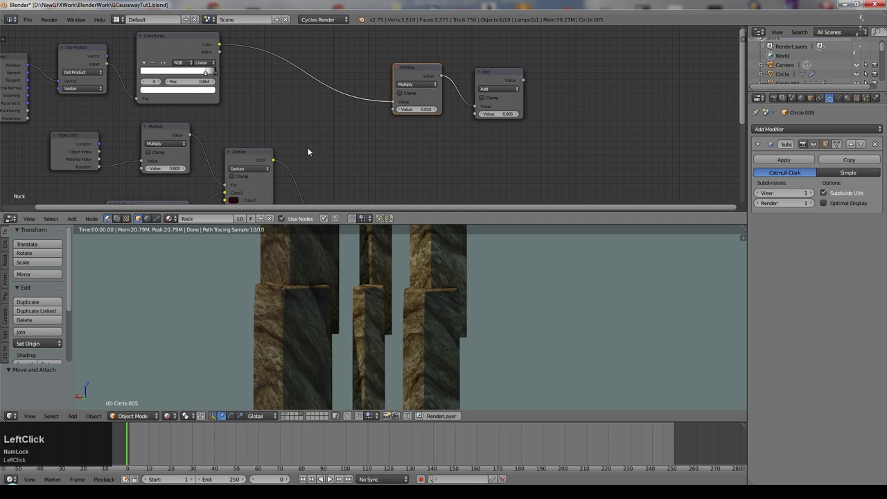
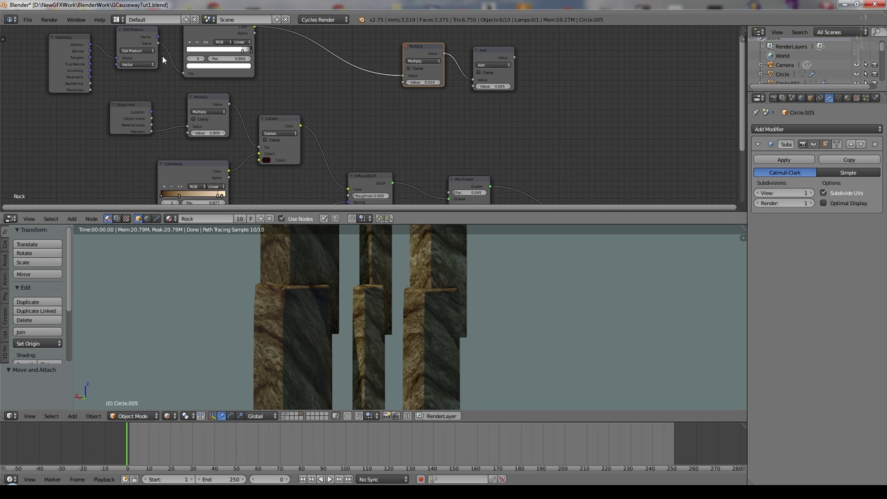
click(214, 30)
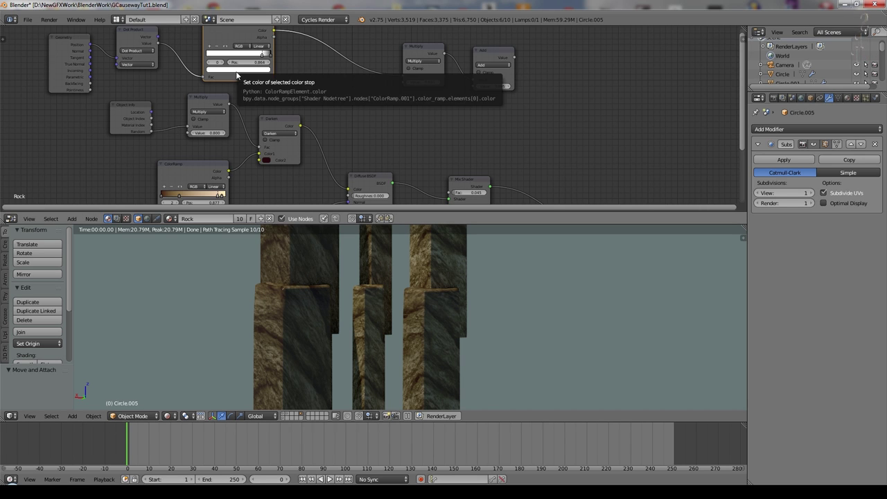
click(426, 49)
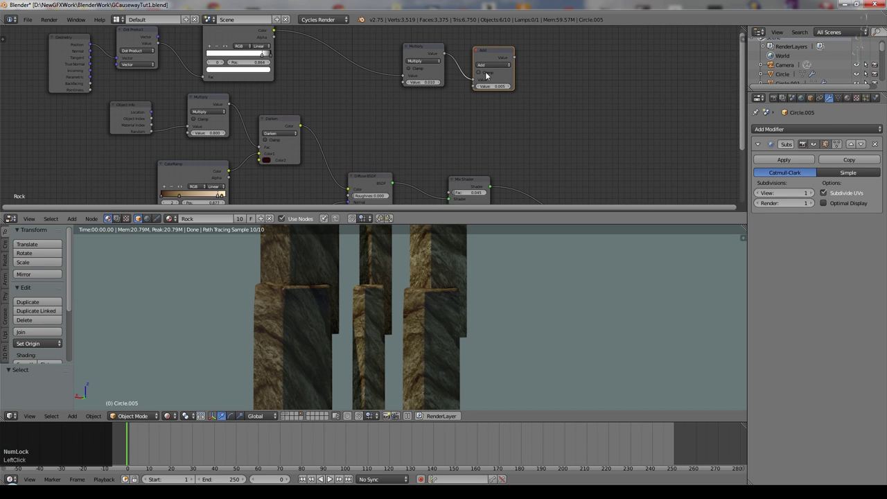
click(285, 118)
Step: Duplicate the Darken node, use the ColorRamp colour as its factor and wire its result into the Diffuse colour
key(shift+d)
click(350, 81)
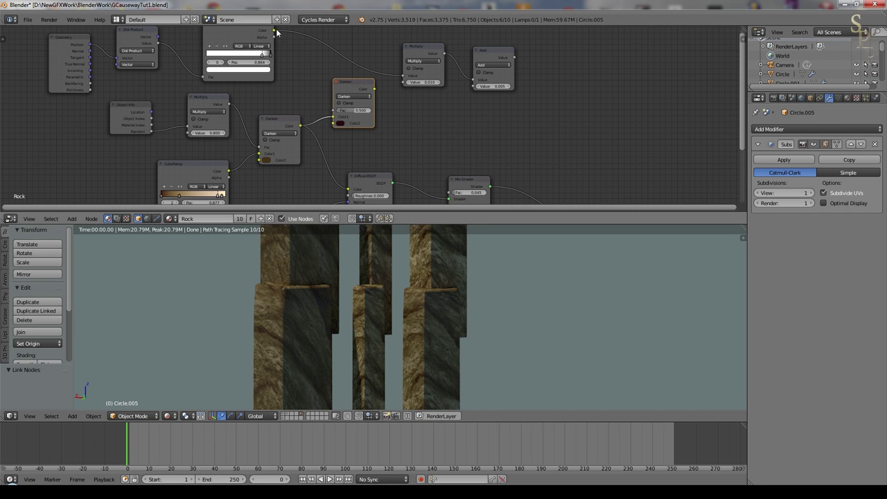
click(288, 44)
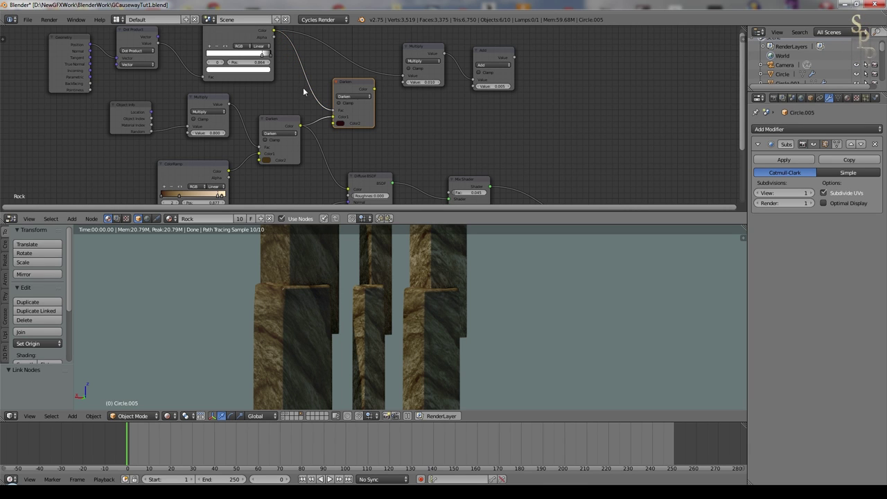
scroll(down, 3)
click(433, 161)
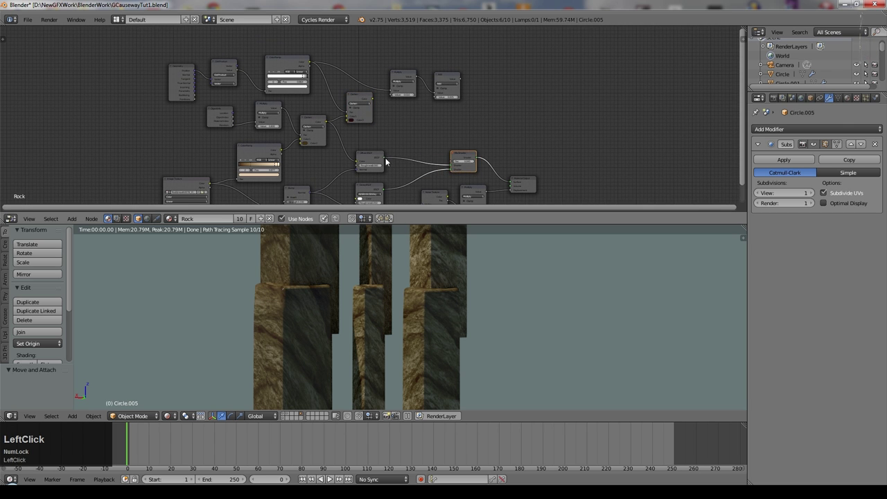
scroll(up, 3)
click(377, 93)
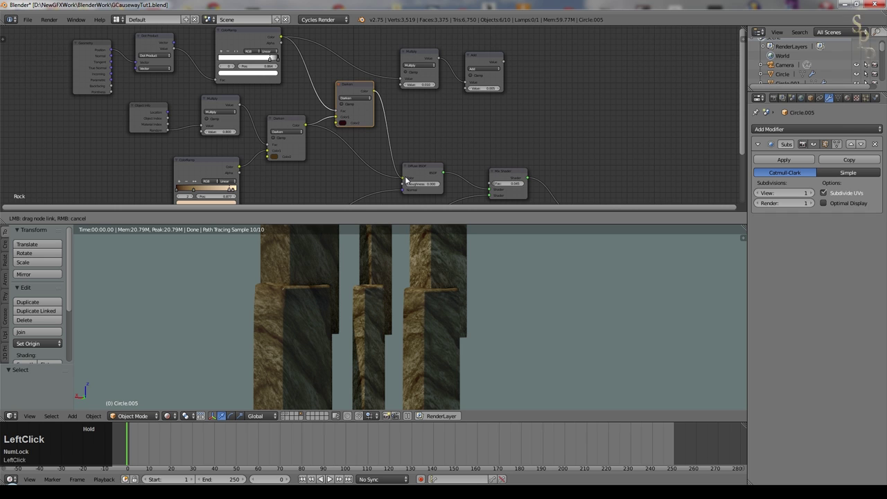
Step: Reframe the rendered preview on the columns and select the ramp's end stop
scroll(down, 3)
middle_click(439, 335)
scroll(up, 3)
middle_click(457, 293)
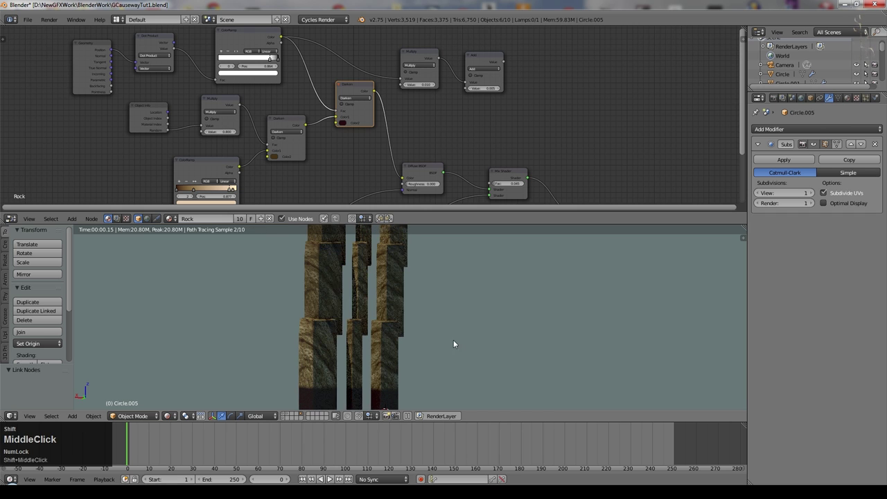
middle_click(384, 145)
scroll(up, 3)
click(321, 108)
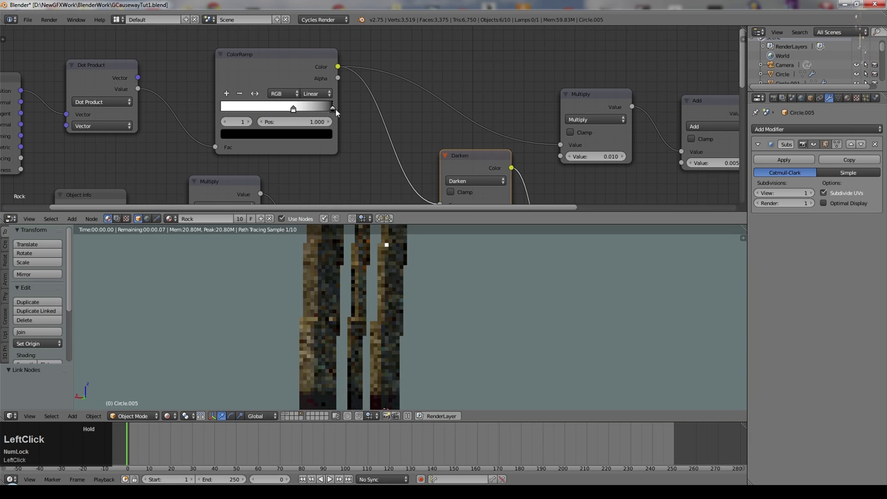
Step: Switch the ColorRamp interpolation to B-Spline
scroll(down, 3)
click(258, 97)
scroll(up, 3)
click(287, 87)
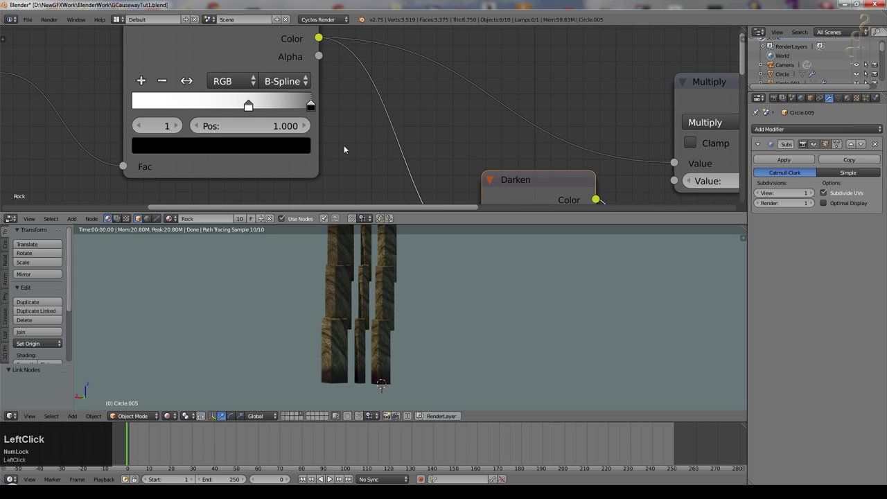
Step: Pan over to inspect the Dot Product's fixed vector values and back
scroll(down, 3)
middle_click(151, 152)
click(272, 118)
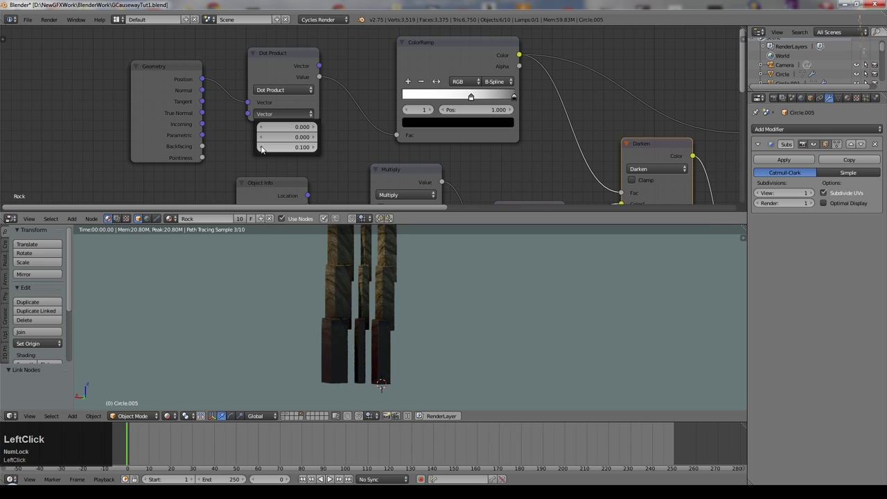
scroll(up, 3)
scroll(down, 3)
middle_click(447, 310)
scroll(up, 3)
scroll(down, 3)
Step: Slide the ramp stop to 0.873 and preview the darkened column bases up close in the render
click(475, 94)
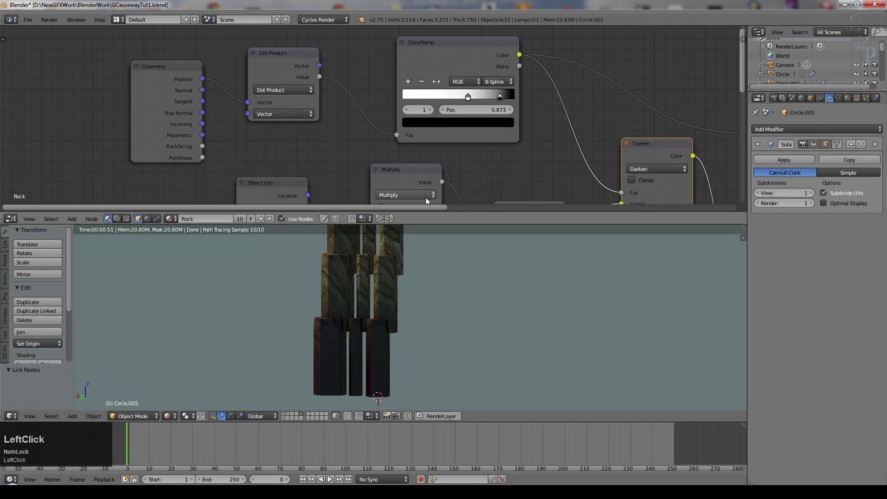
middle_click(427, 286)
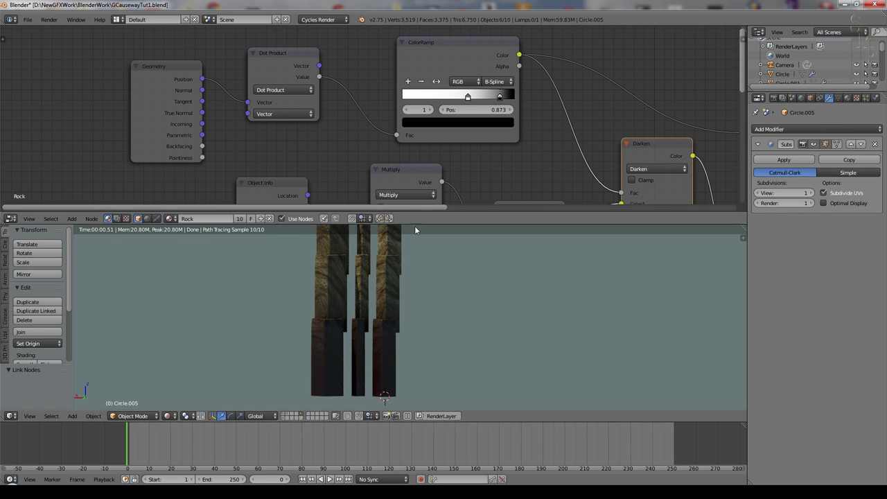
scroll(up, 3)
scroll(down, 3)
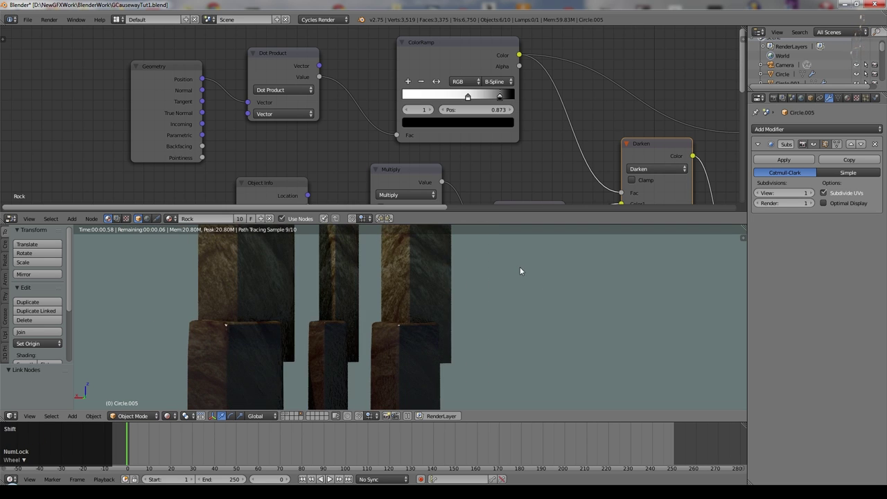
middle_click(524, 275)
scroll(up, 3)
middle_click(574, 282)
scroll(down, 3)
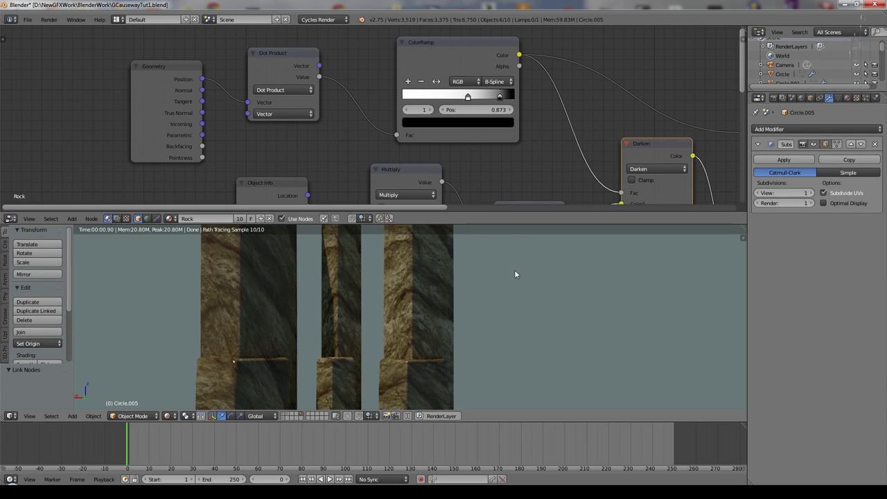
key(ctrl+Num_Lock)
scroll(down, 3)
Step: Pan toward the output end of the Rock node tree and move the Material Output node further right
click(559, 201)
scroll(down, 3)
middle_click(557, 125)
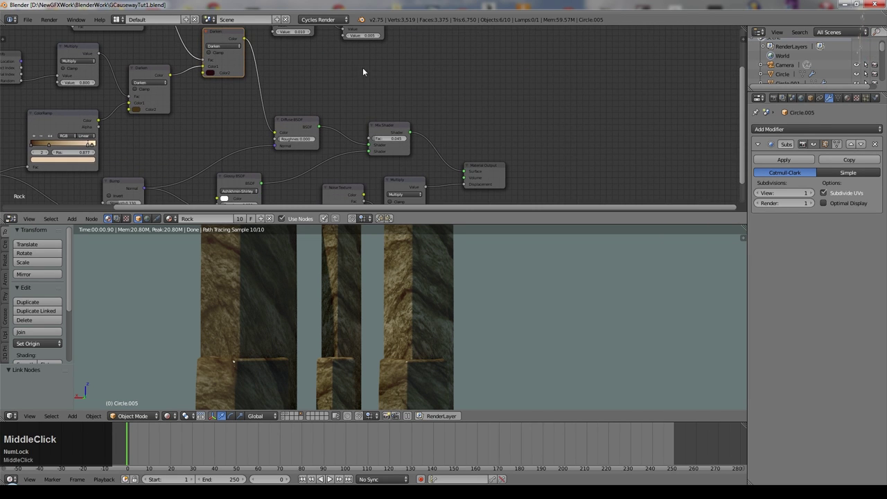
click(400, 124)
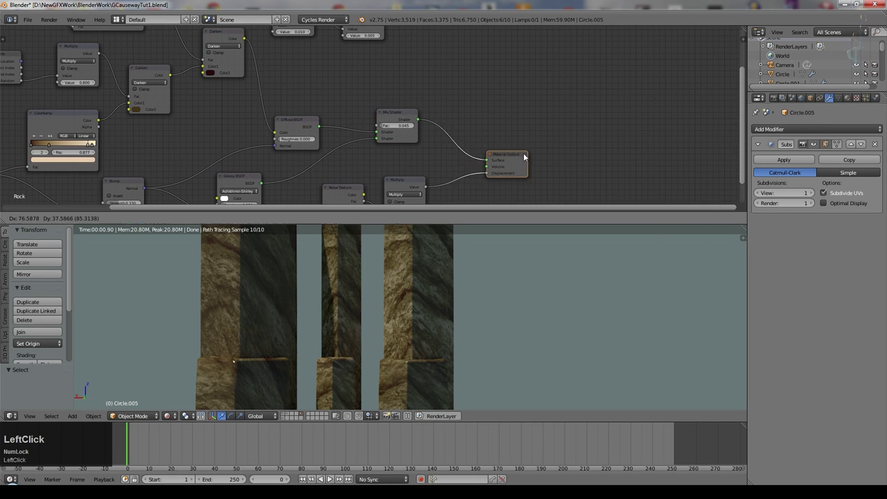
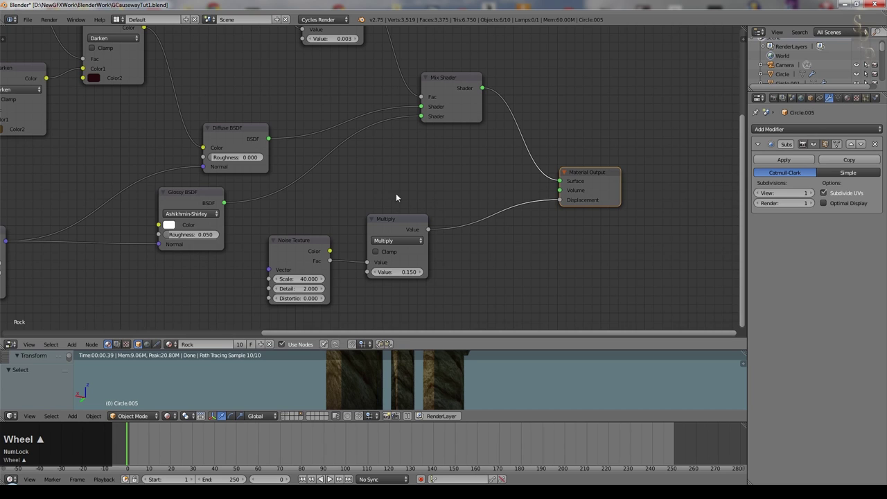
Step: Review the ColorRamp, Add and Material Output nodes, tidying the Diffuse BSDF and output into place
click(396, 164)
middle_click(396, 168)
scroll(down, 3)
middle_click(271, 98)
scroll(up, 3)
click(136, 105)
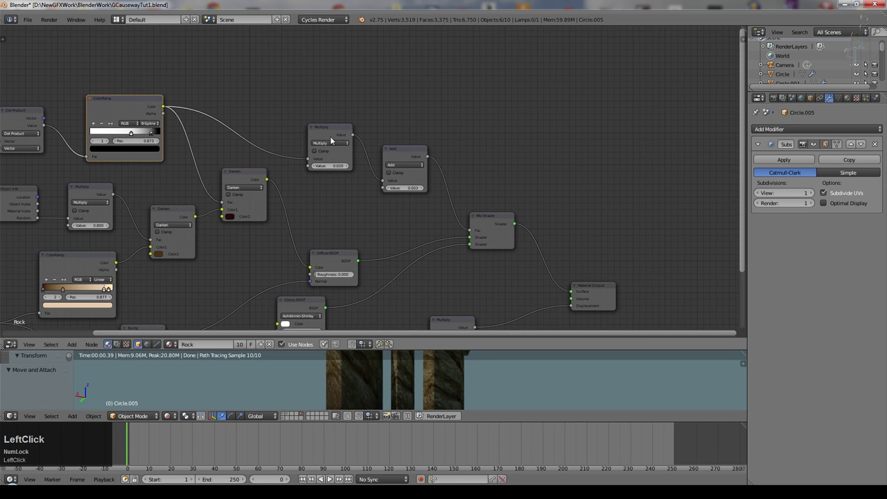
scroll(up, 3)
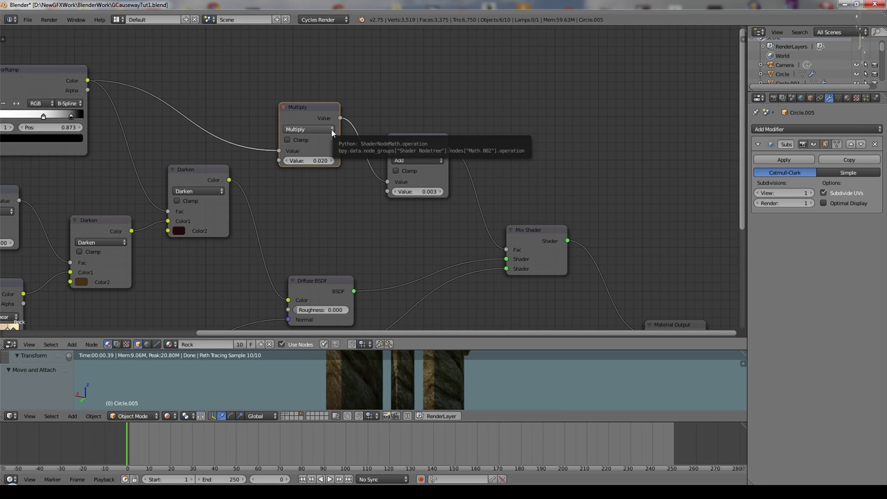
click(419, 141)
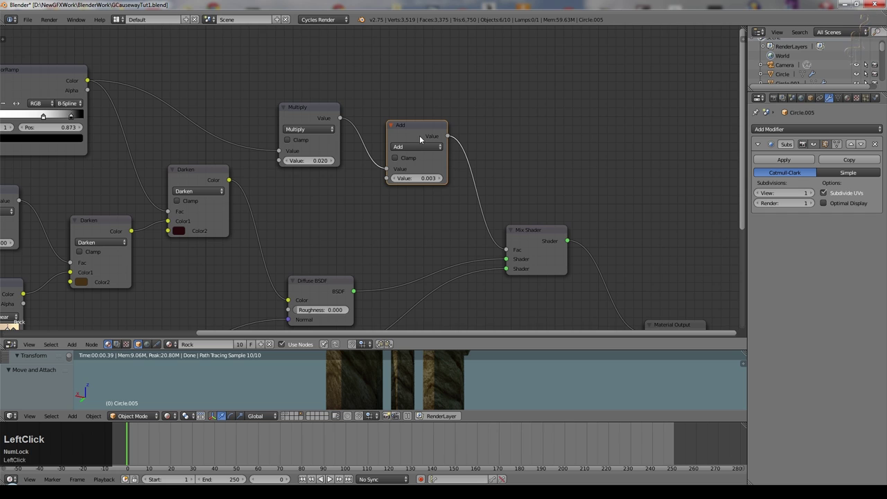
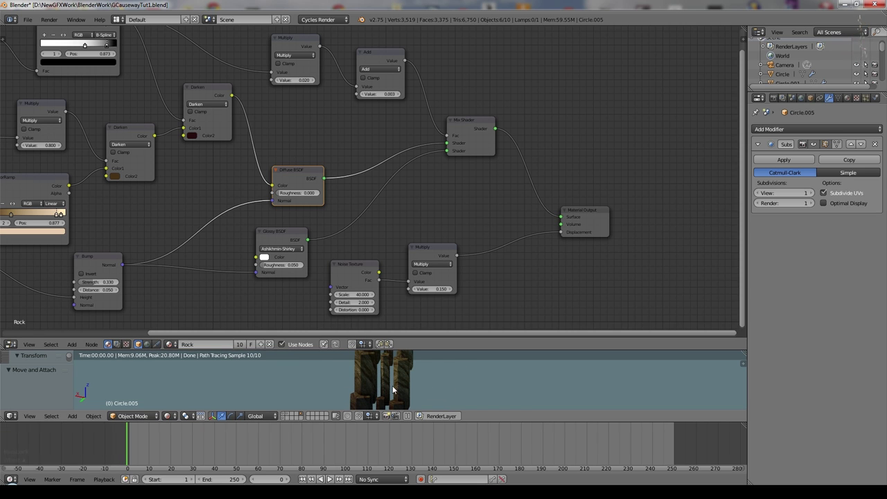
click(377, 272)
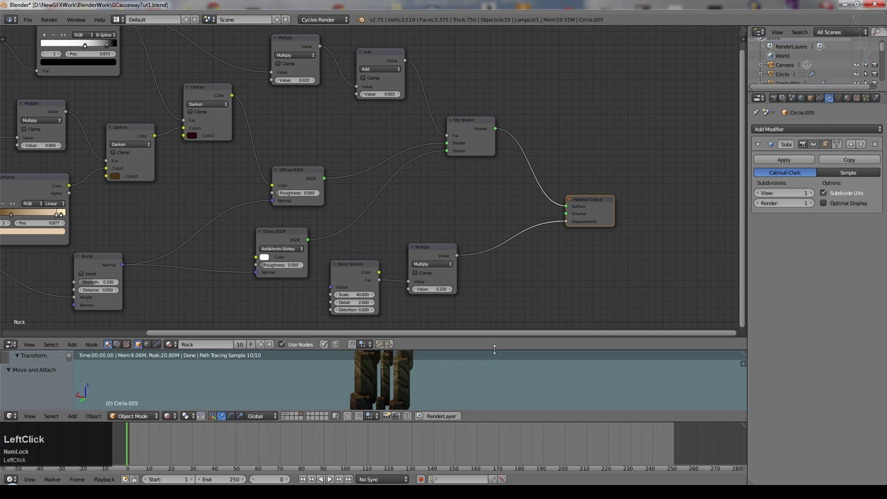
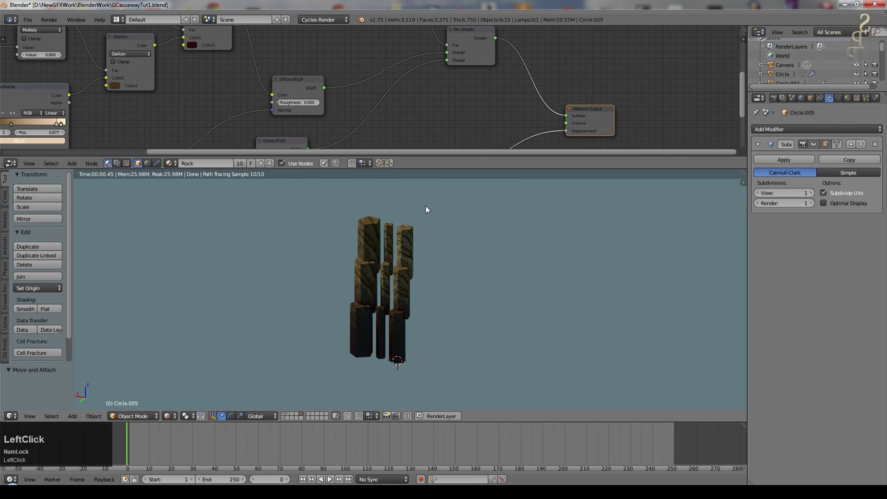
scroll(down, 3)
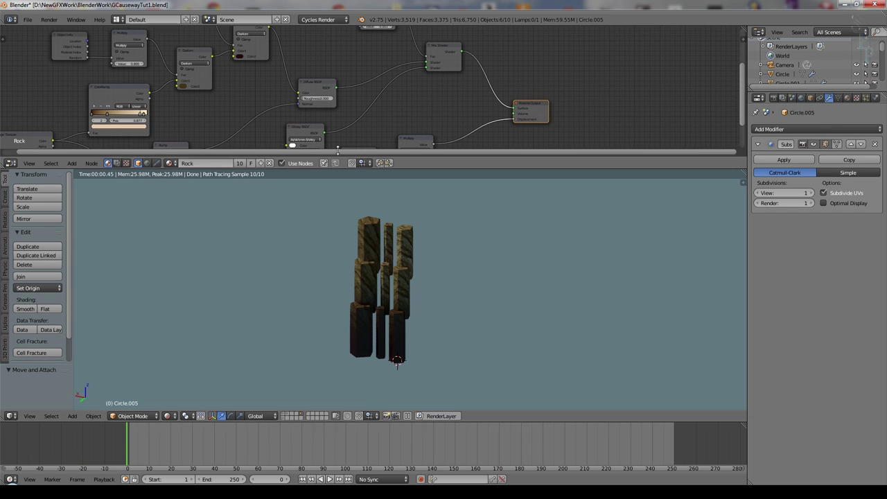
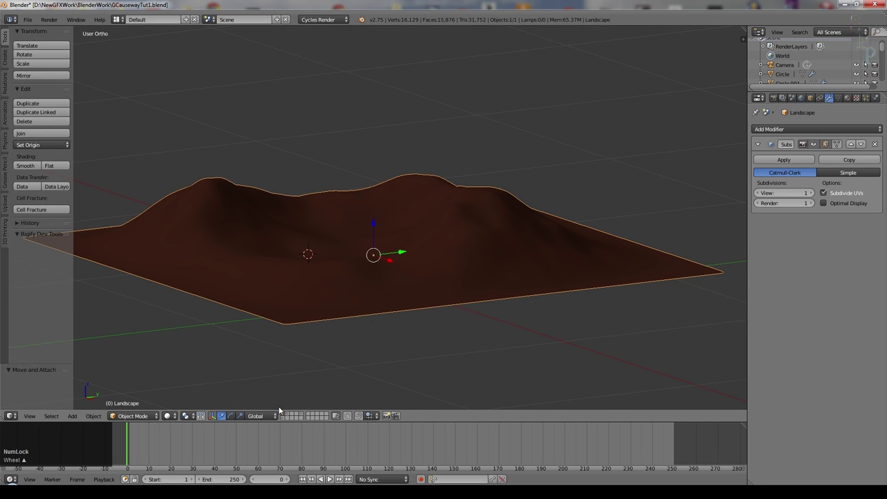
Step: Show the water plane layer, view the terrain from the front in wireframe and enter Edit Mode on the Landscape
click(292, 411)
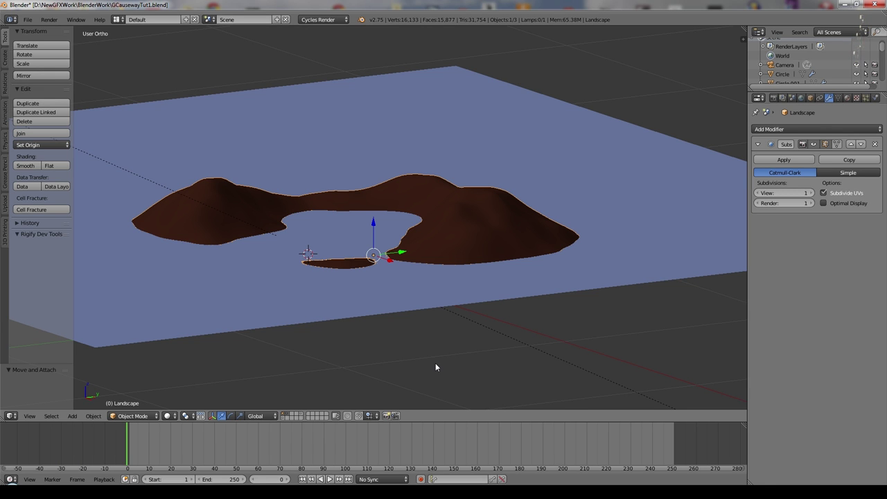
middle_click(445, 344)
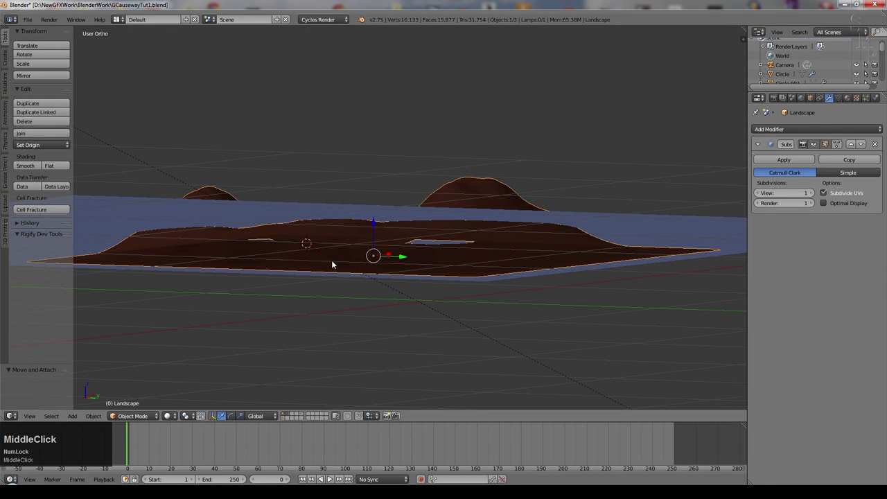
middle_click(333, 273)
key(KP_1)
key(z)
key(z)
key(z)
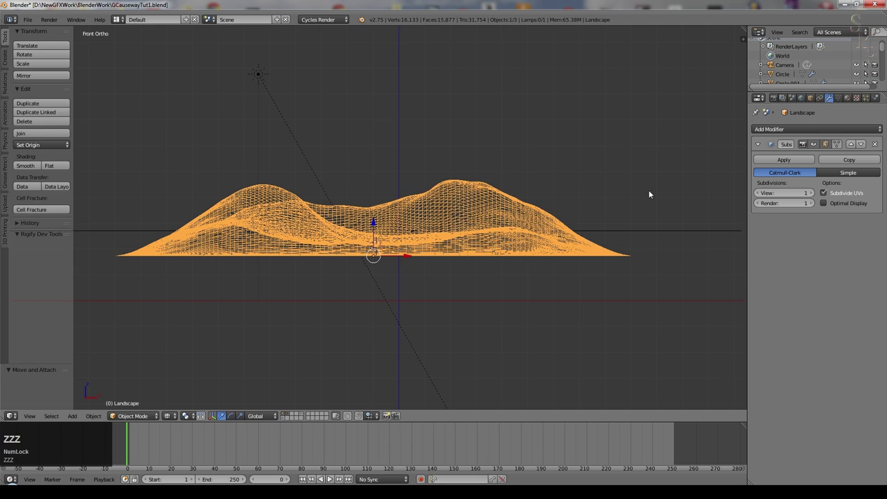
key(Tab)
Step: Select the above-water faces, grow then shrink the selection by one ring, and go to the mesh data settings
key(a)
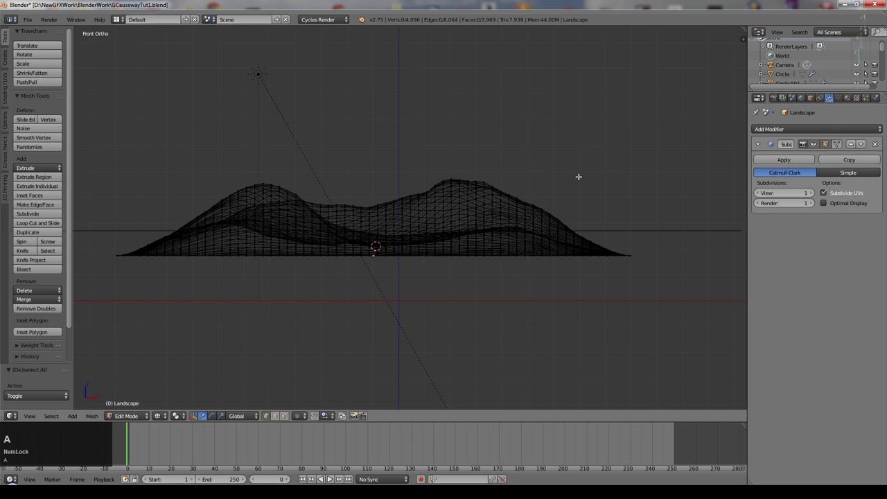
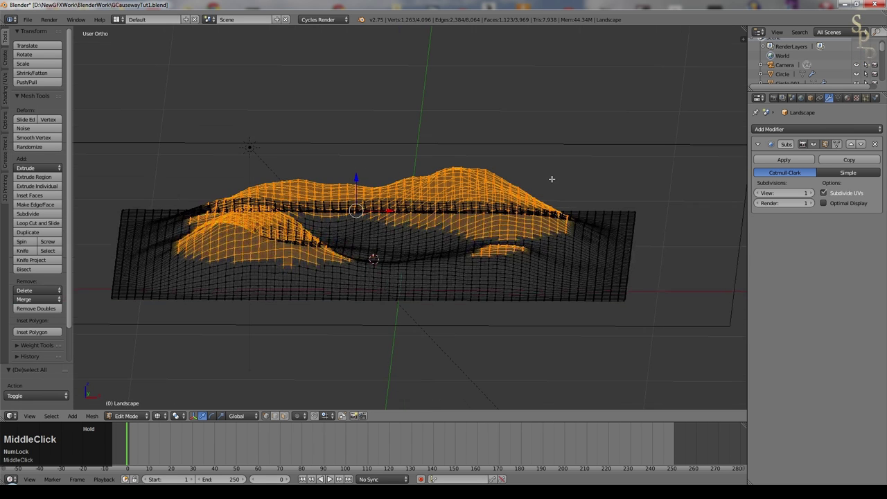
key(ctrl+KP_Add)
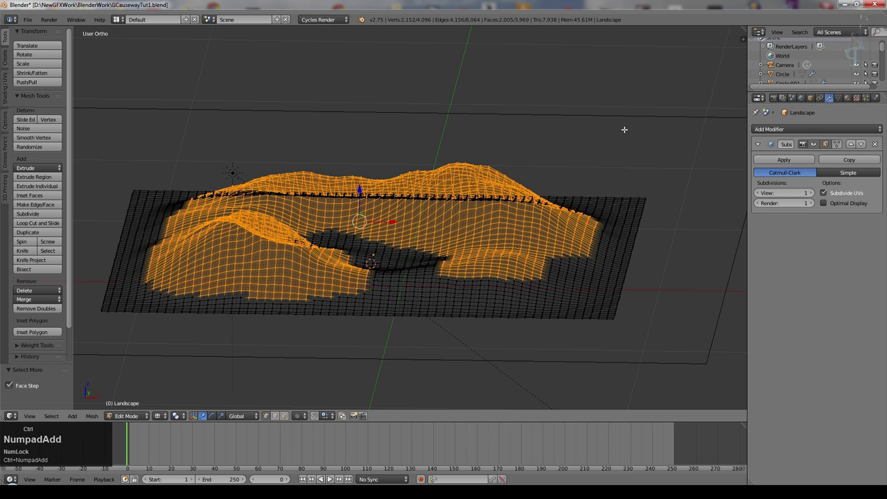
key(ctrl+KP_Subtract)
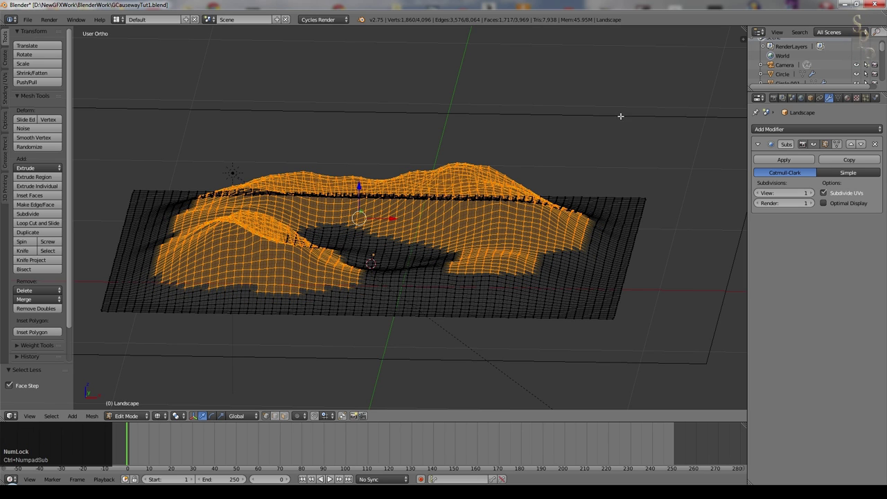
click(842, 99)
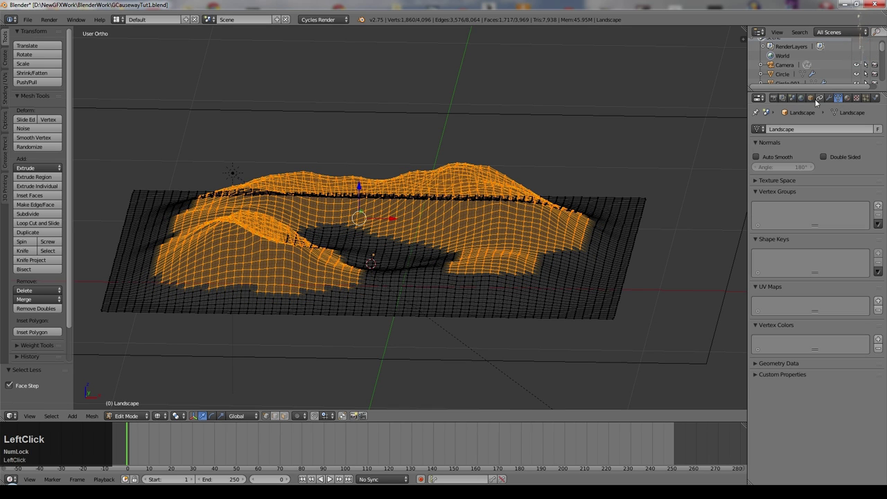
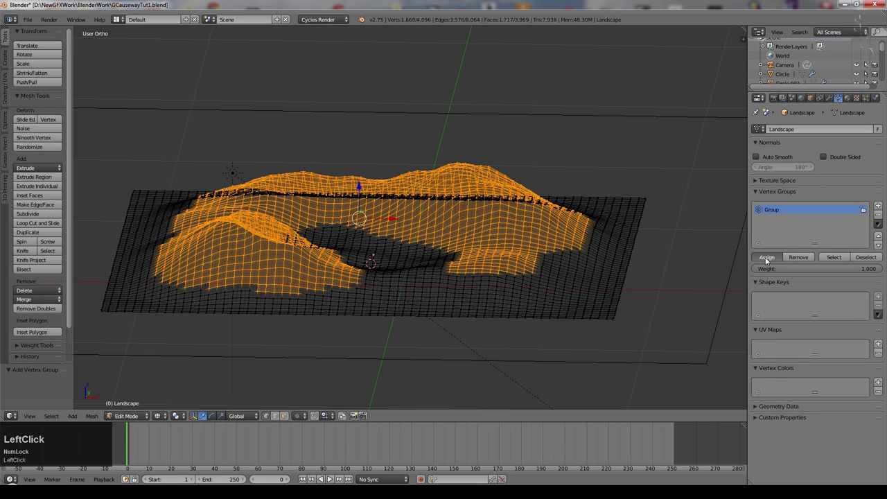
Step: Verify the new vertex group reselects those vertices, leave Edit Mode and hide the water plane layer
key(a)
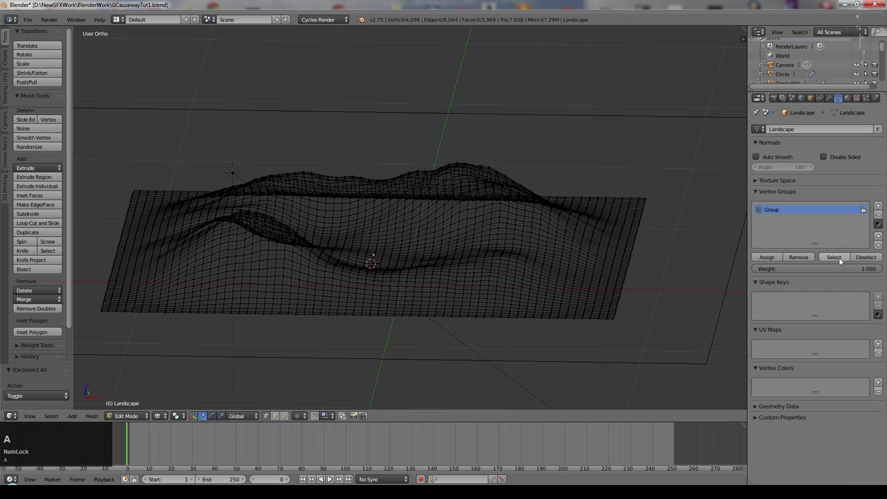
click(844, 261)
key(Tab)
key(z)
middle_click(527, 372)
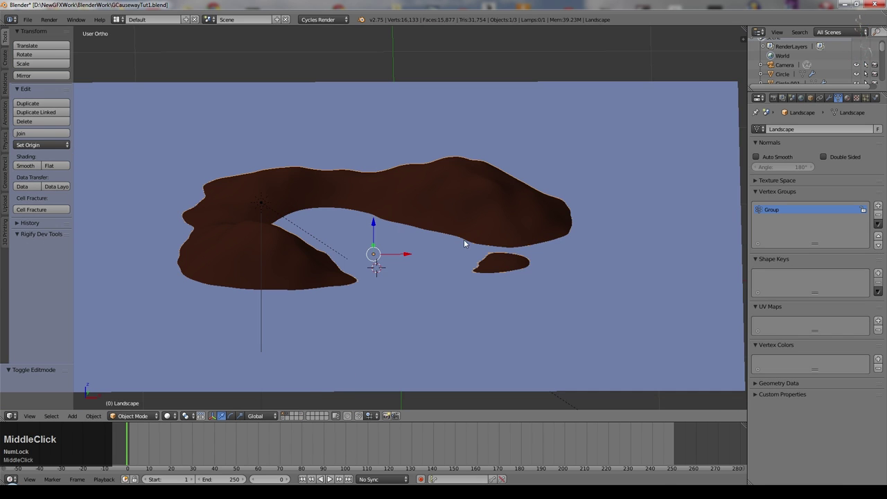
click(287, 411)
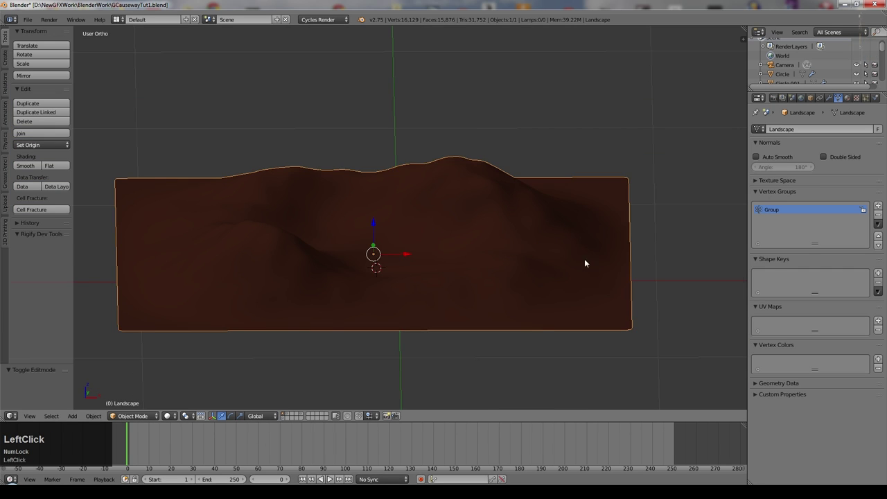
Step: Add a new particle system to the Landscape in the Particles settings
middle_click(565, 287)
click(870, 96)
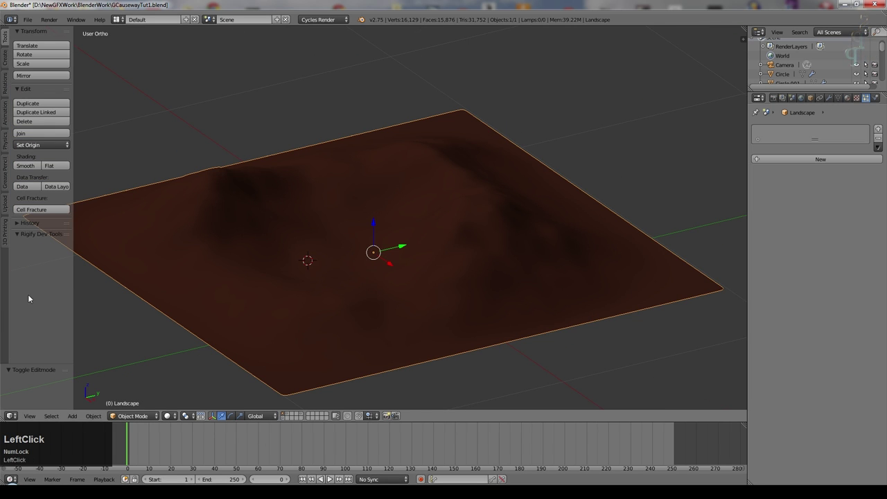
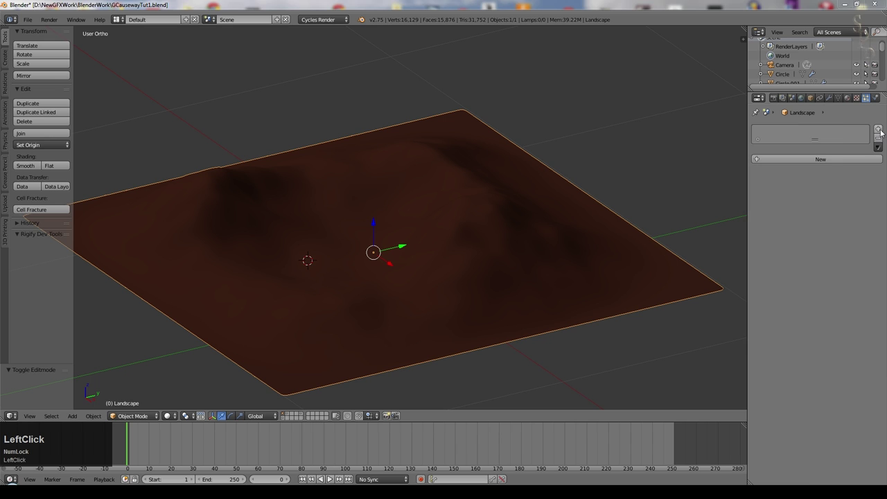
click(821, 171)
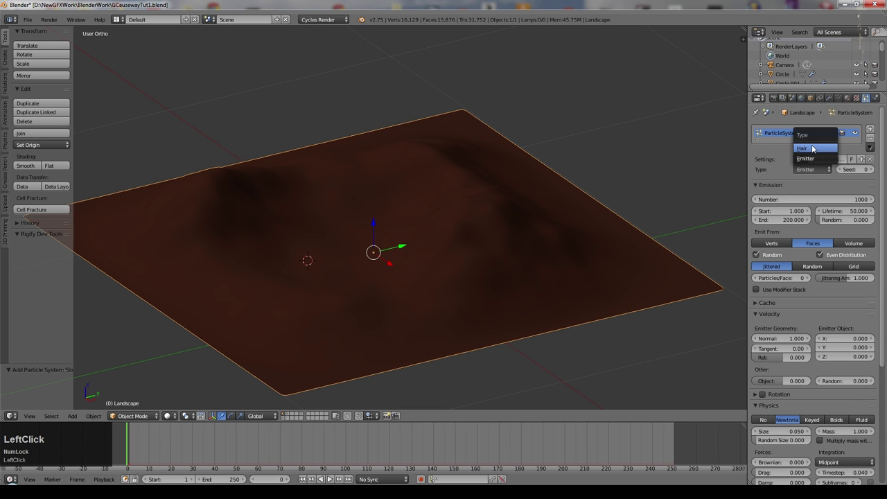
scroll(down, 3)
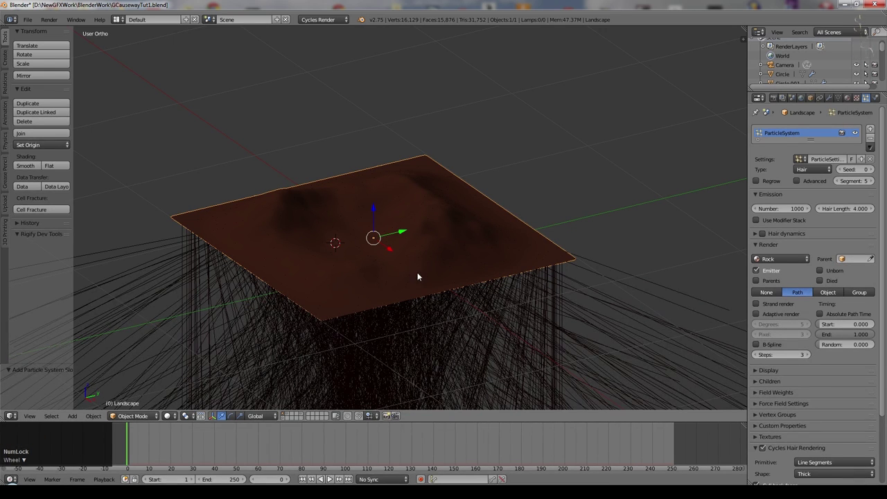
Step: Flip all the terrain's normals in Edit Mode so the hair points upward
key(Tab)
key(a)
key(a)
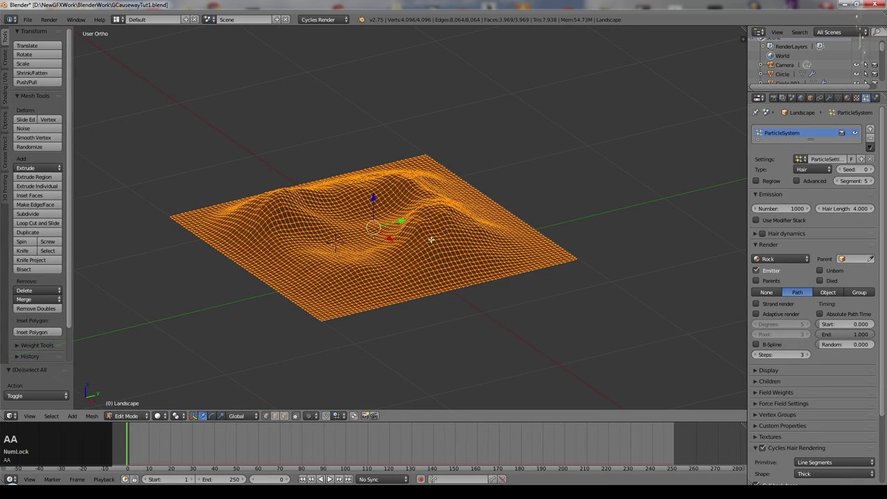
click(9, 88)
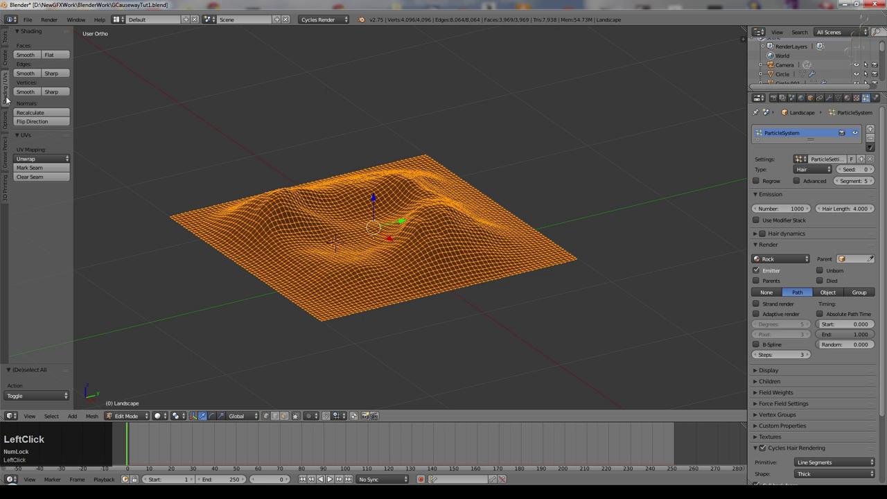
click(30, 120)
key(Tab)
scroll(down, 3)
middle_click(480, 258)
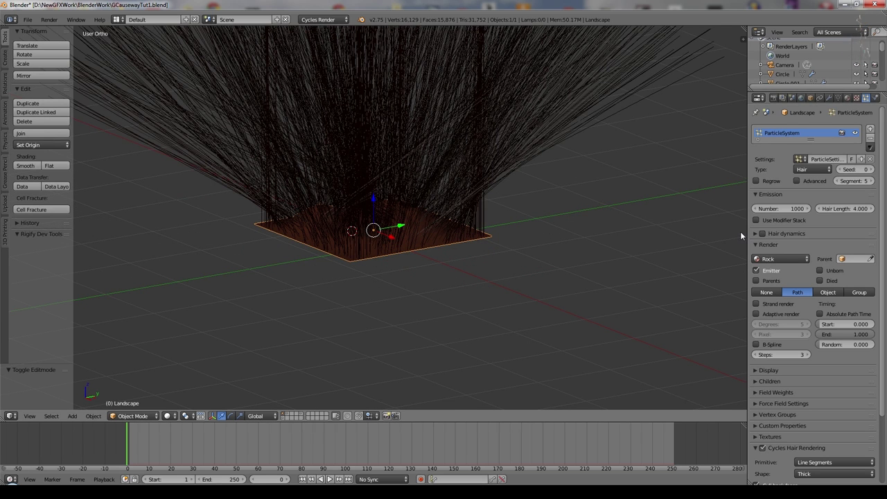
Step: Enable Use Modifier Stack and Advanced emission, untick Random and set the normal velocity to 0
click(762, 220)
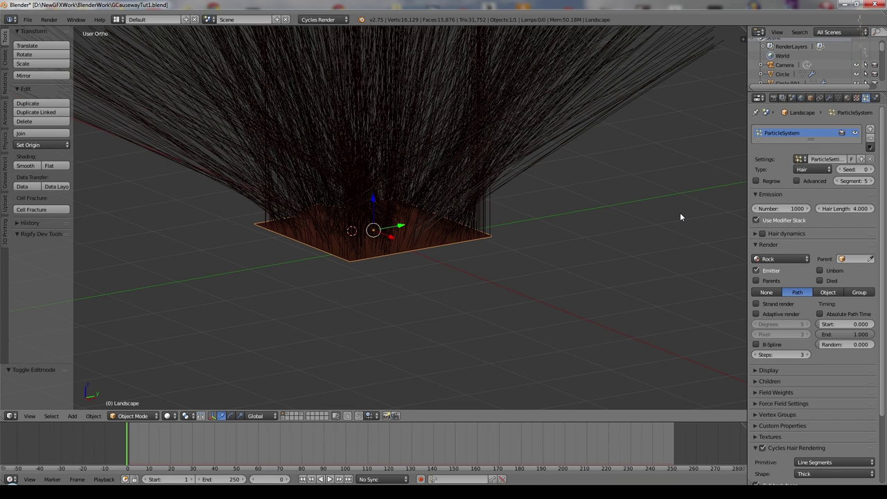
click(799, 185)
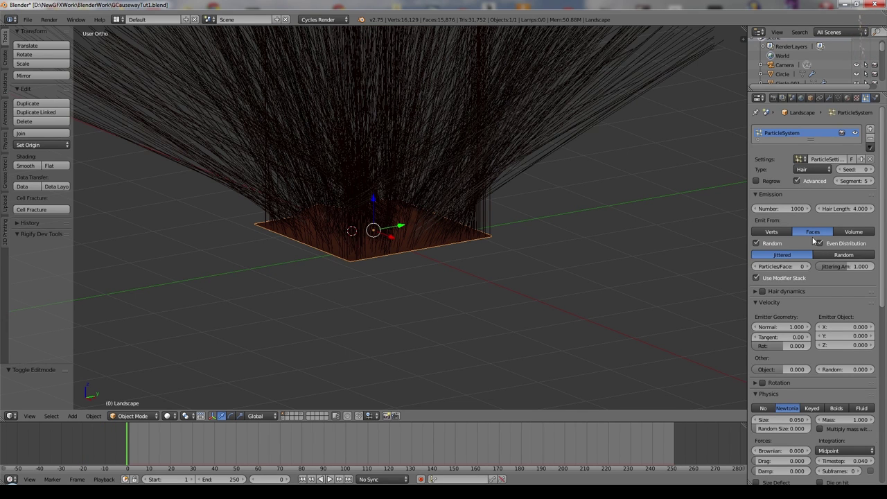
click(764, 246)
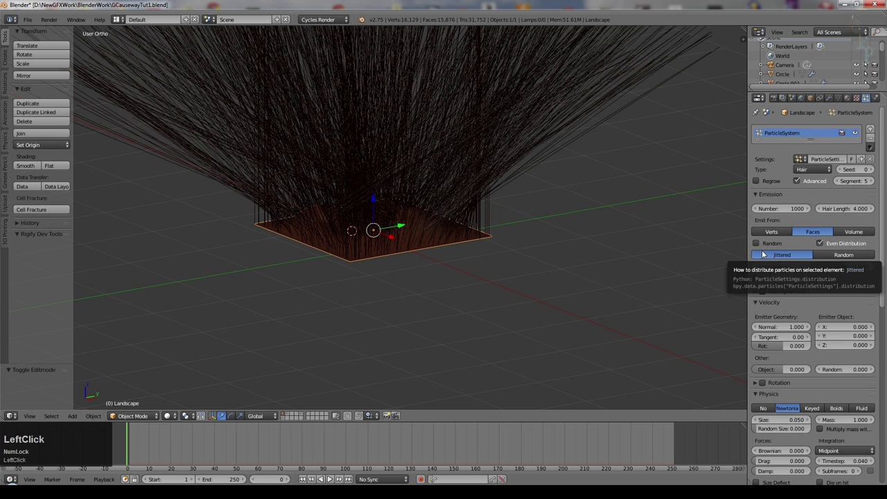
scroll(down, 3)
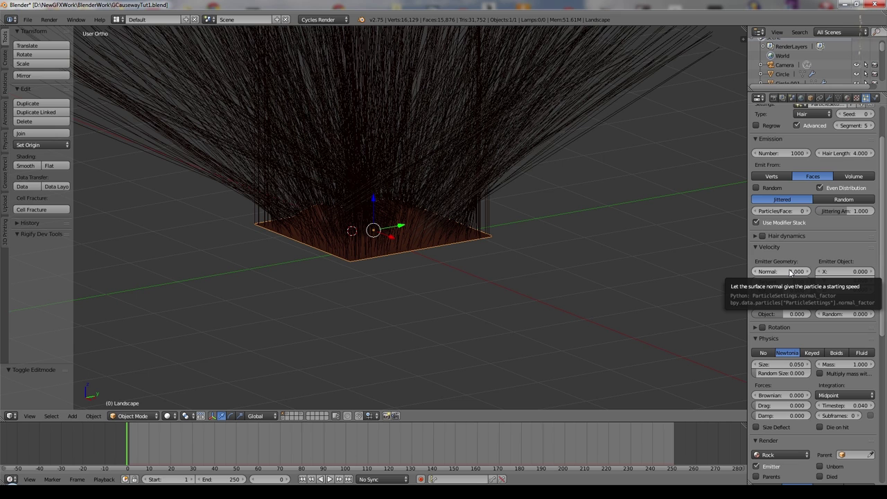
click(794, 272)
key(KP_0)
key(KP_Enter)
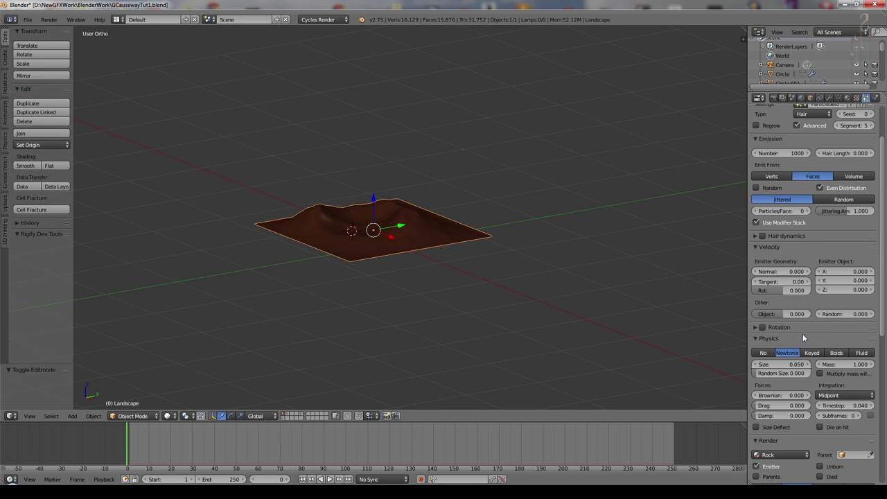
Step: Render the particles as the RockGroup1 dupli group scattered over the landscape
scroll(down, 3)
scroll(up, 3)
scroll(down, 3)
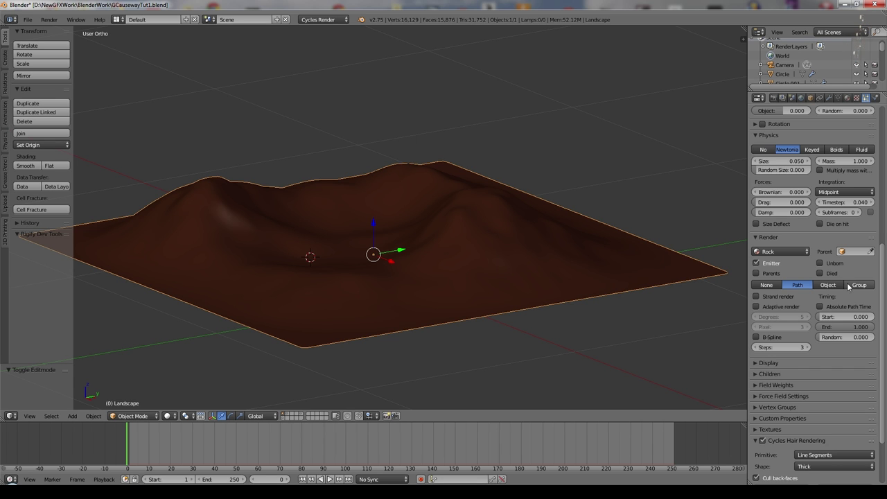
click(854, 290)
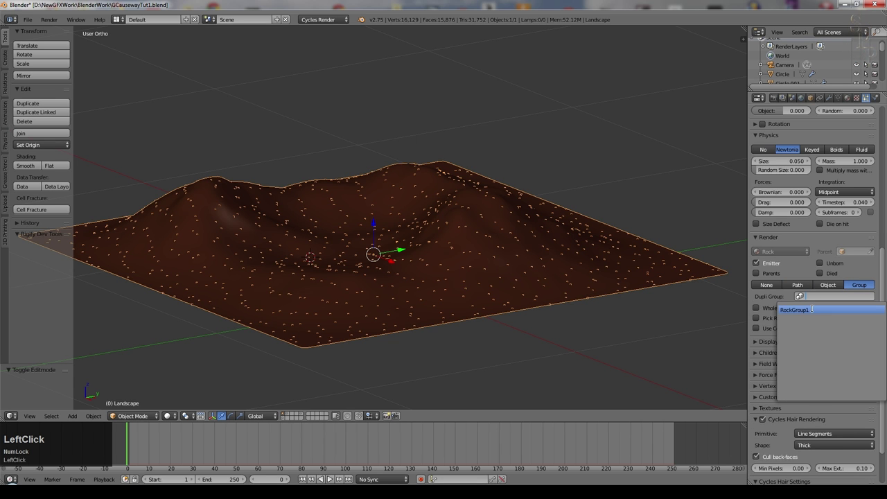
click(825, 321)
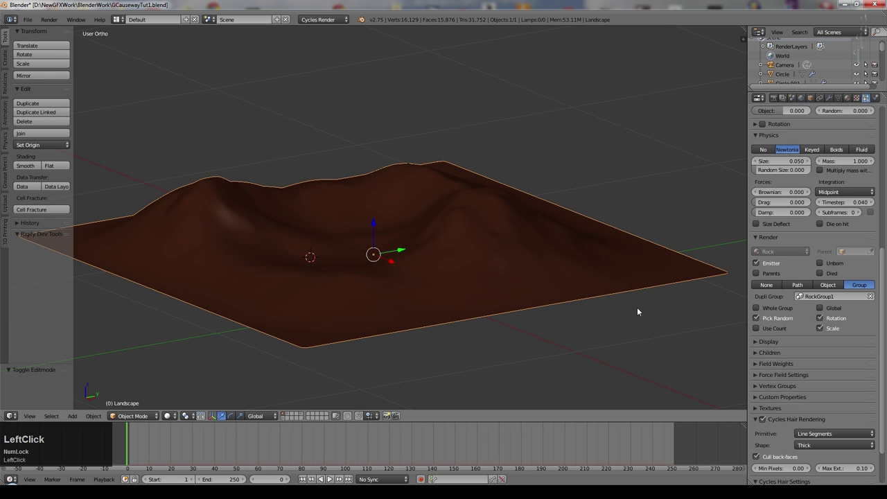
middle_click(640, 310)
scroll(up, 3)
Step: Raise normal velocity and hair length, enable rotation and randomise it slightly
click(812, 291)
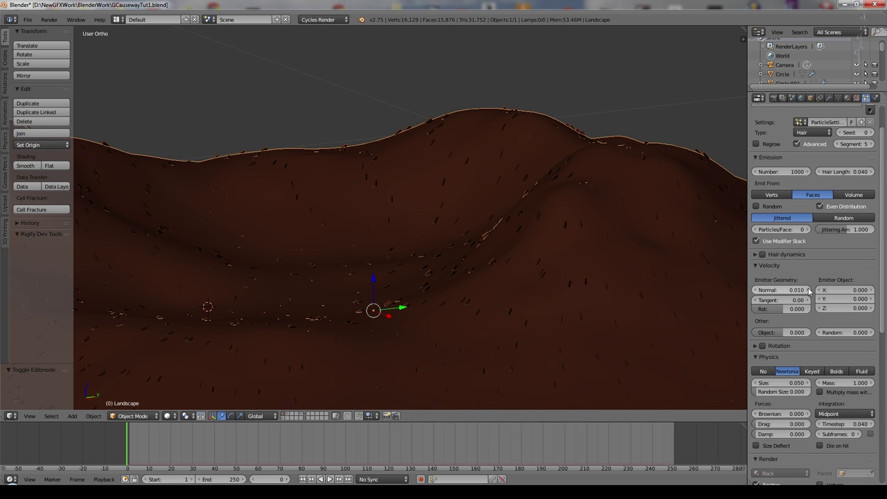
click(812, 287)
scroll(down, 3)
click(765, 349)
click(848, 373)
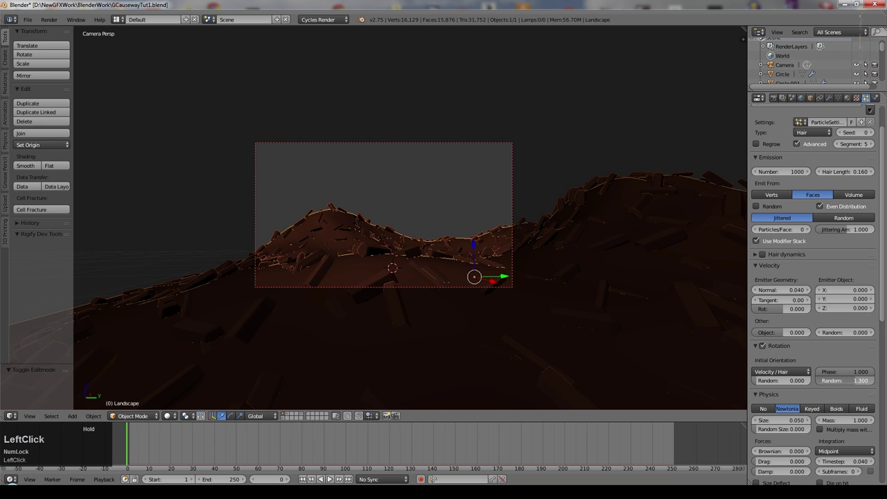
scroll(down, 3)
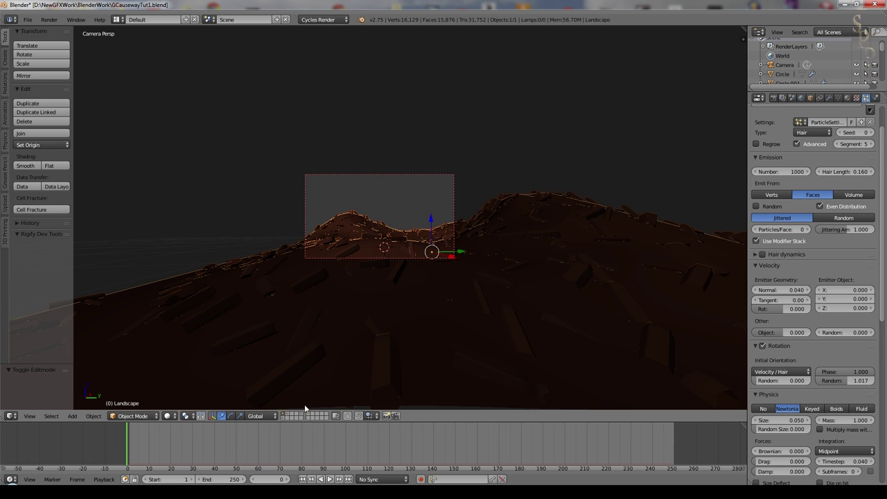
click(302, 416)
Step: Switch to the rock-column layer and select the column pieces
scroll(down, 3)
scroll(up, 3)
scroll(down, 3)
middle_click(455, 293)
right_click(504, 193)
middle_click(499, 211)
right_click(336, 147)
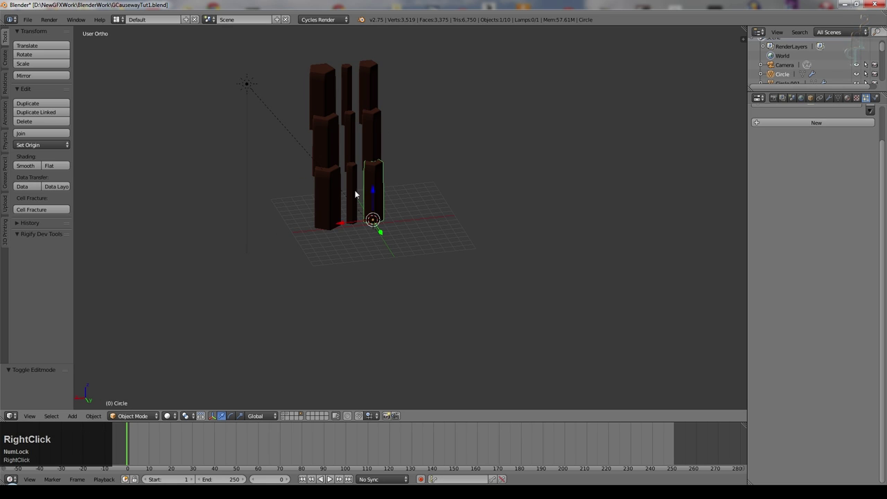
Step: Delete the stacked upper rock pieces, return to the landscape layer and reselect the Landscape
right_click(357, 198)
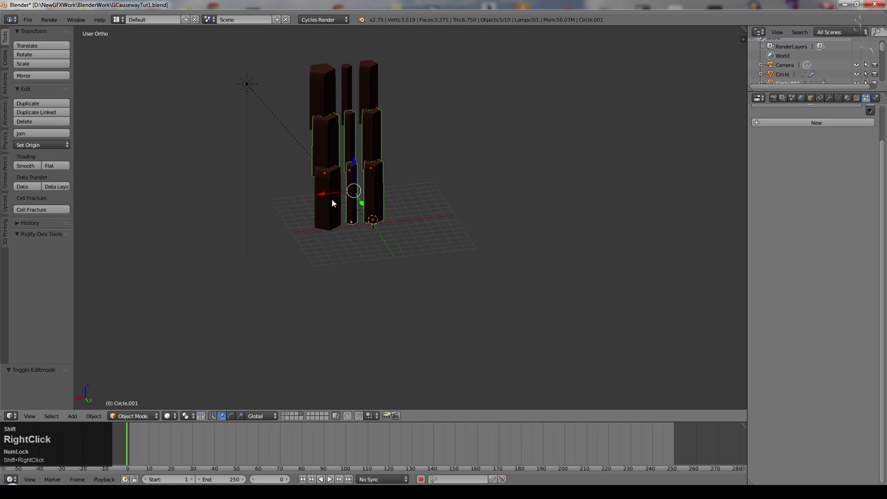
right_click(322, 97)
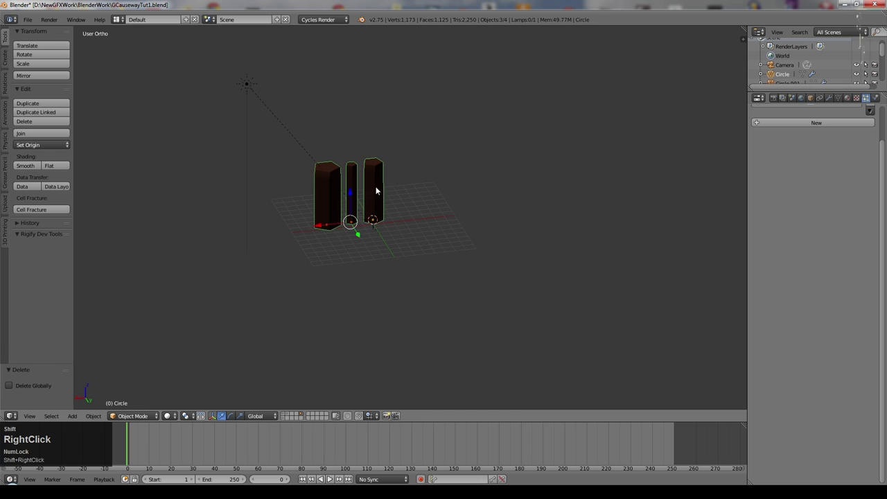
key(r)
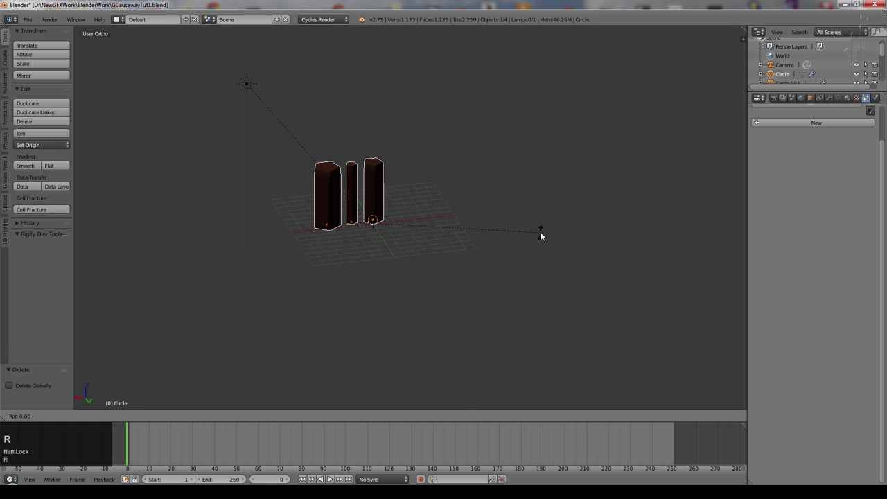
key(y)
key(KP_9)
key(KP_0)
right_click(461, 328)
Step: Stand the rock particles along Global Z and shrink their size to 0.020
click(413, 325)
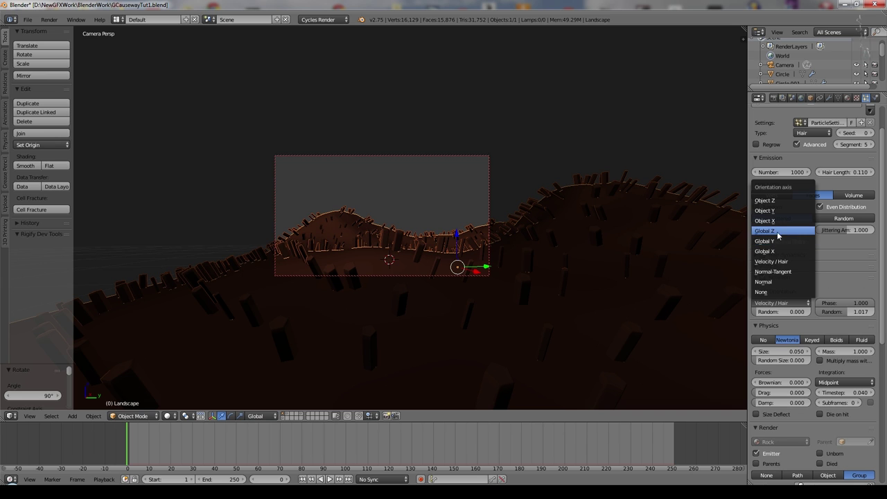
click(780, 230)
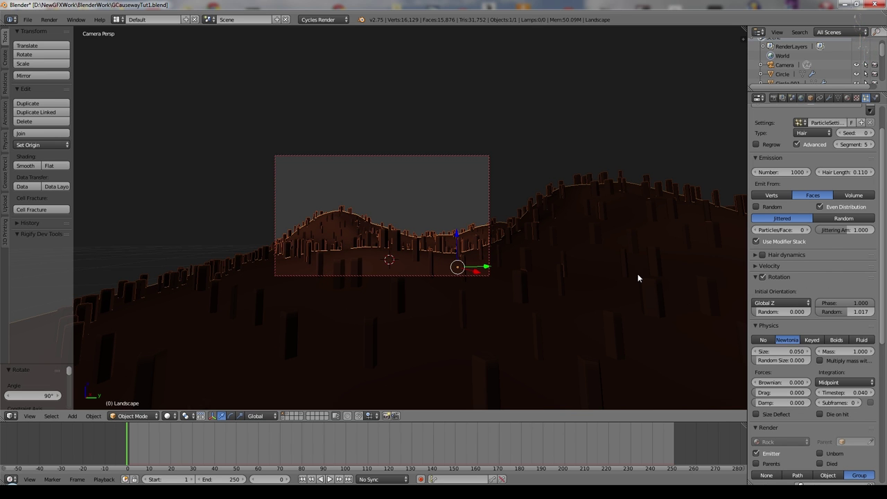
scroll(up, 3)
click(834, 237)
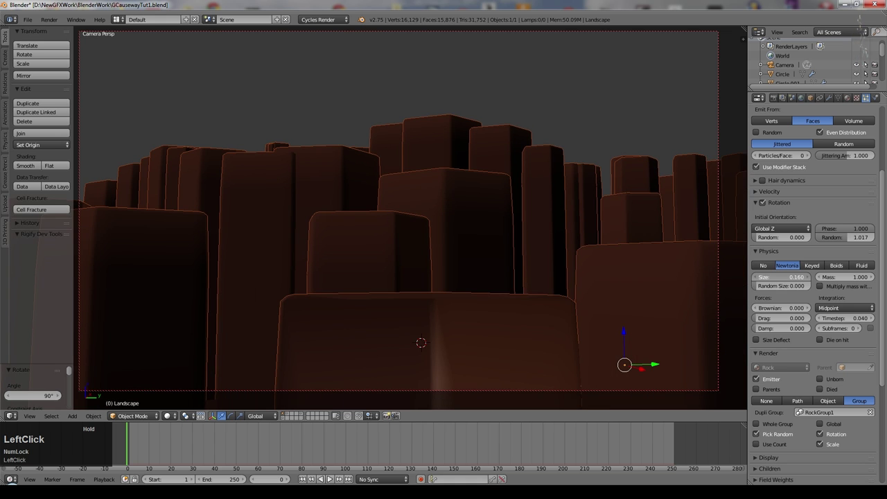
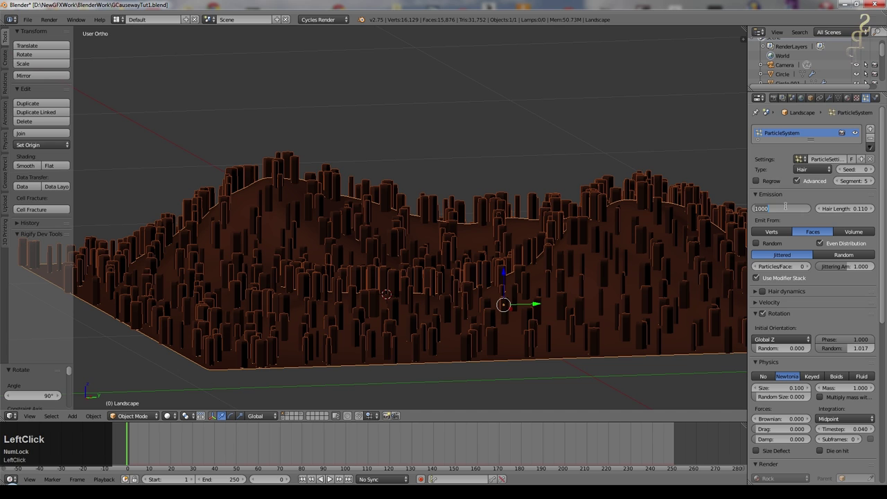
Step: Emit 5000 particles, 2 per face, with density limited to the vertex group
key(KP_5)
key(KP_0)
key(KP_Enter)
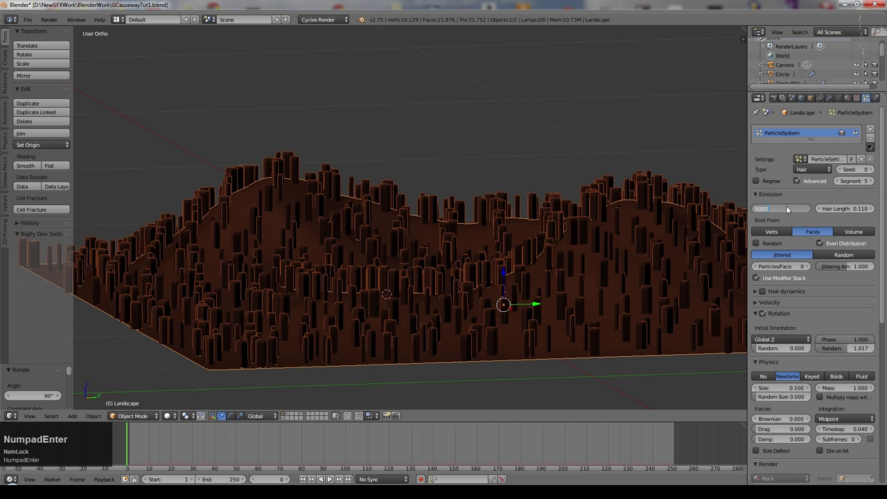
key(KP_0)
click(813, 267)
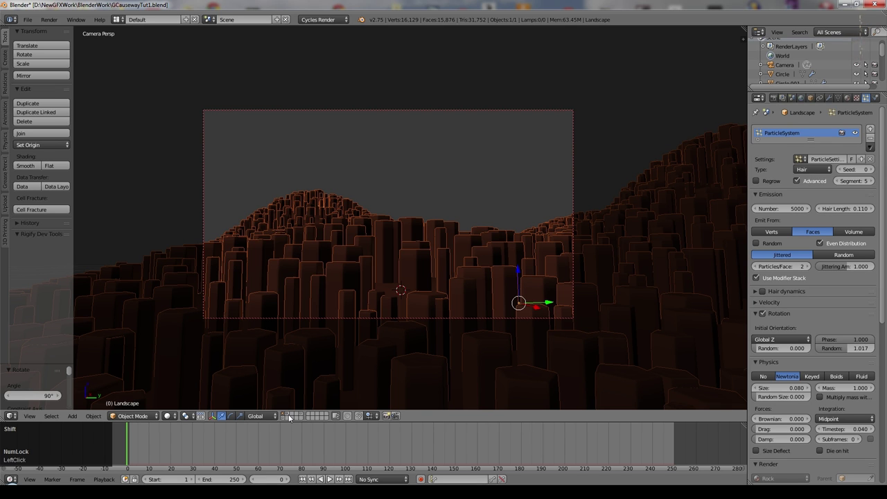
scroll(down, 3)
click(754, 336)
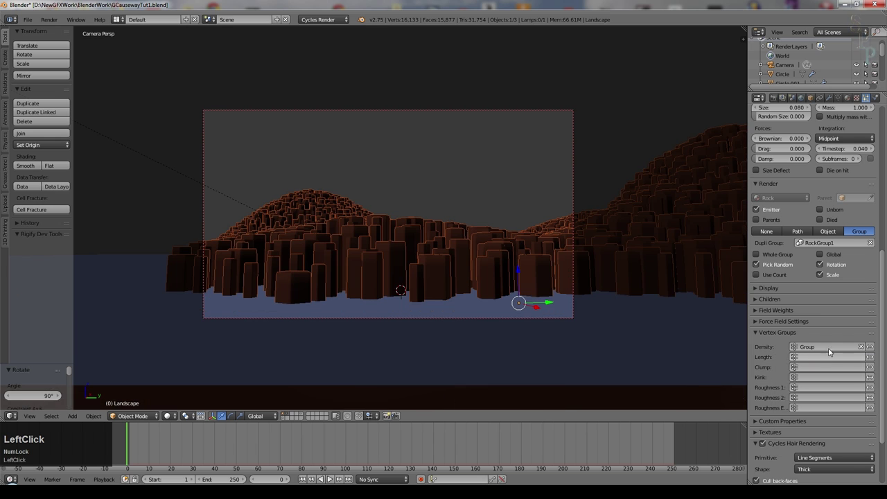
Step: Lean the rocks with an emitter-object X velocity of -0.075
middle_click(612, 323)
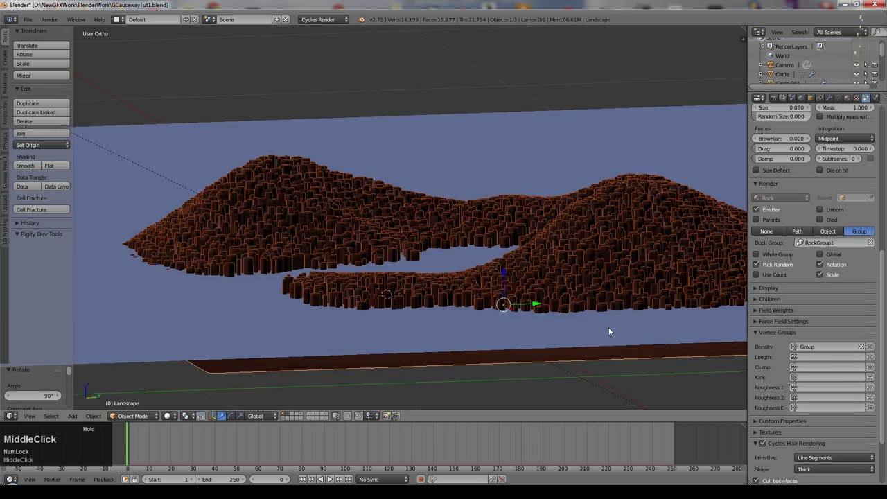
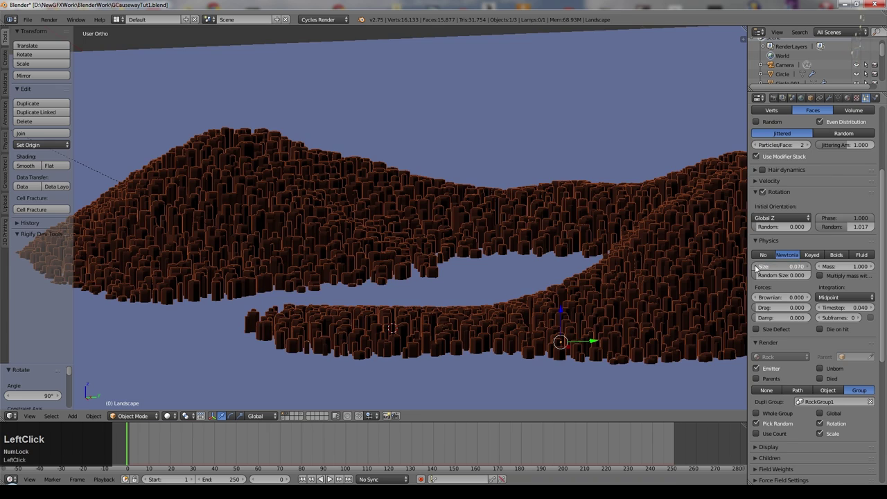
scroll(up, 3)
scroll(down, 3)
scroll(up, 3)
click(757, 306)
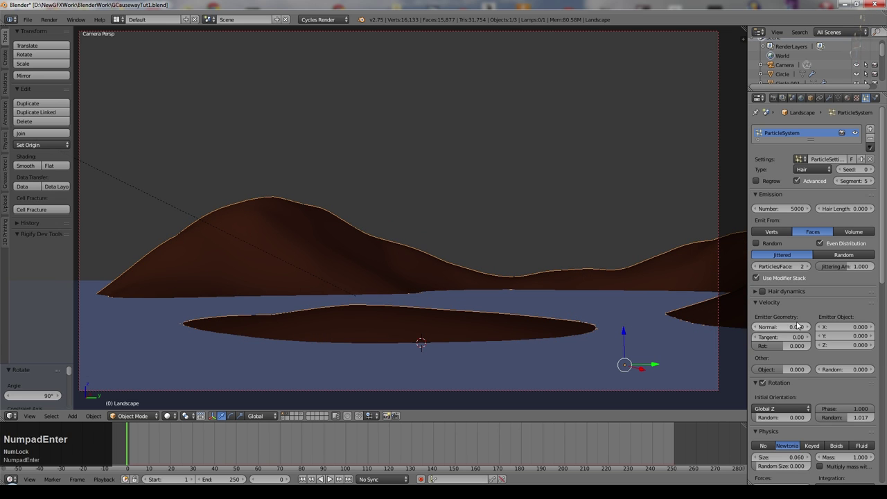
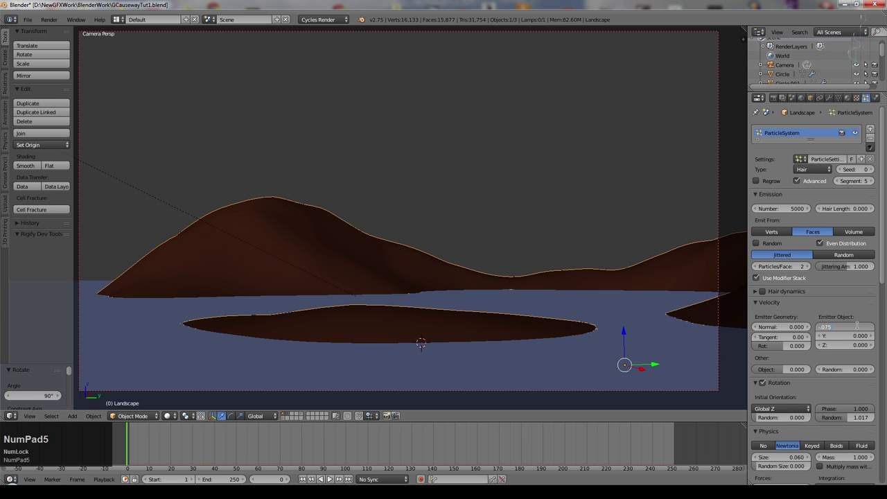
key(KP_Enter)
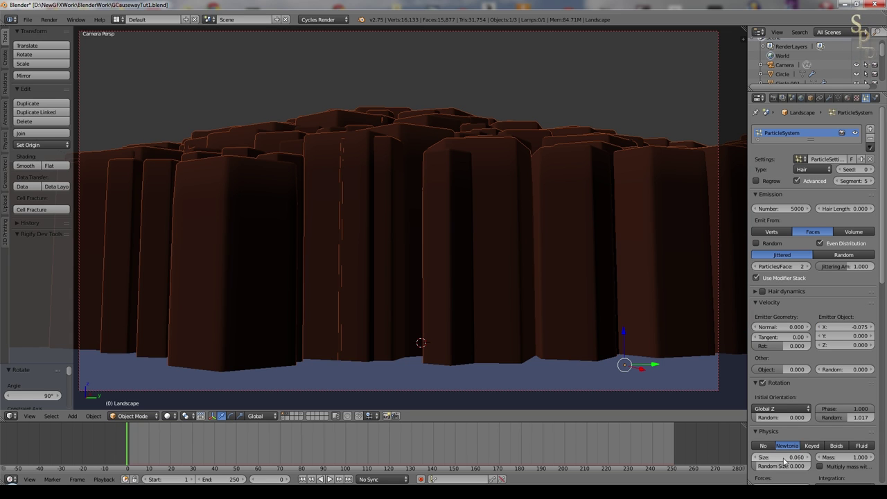
Step: Set emitter-object Z velocity 0.038 and reconfirm X, with Velocity/Hair orientation
click(763, 461)
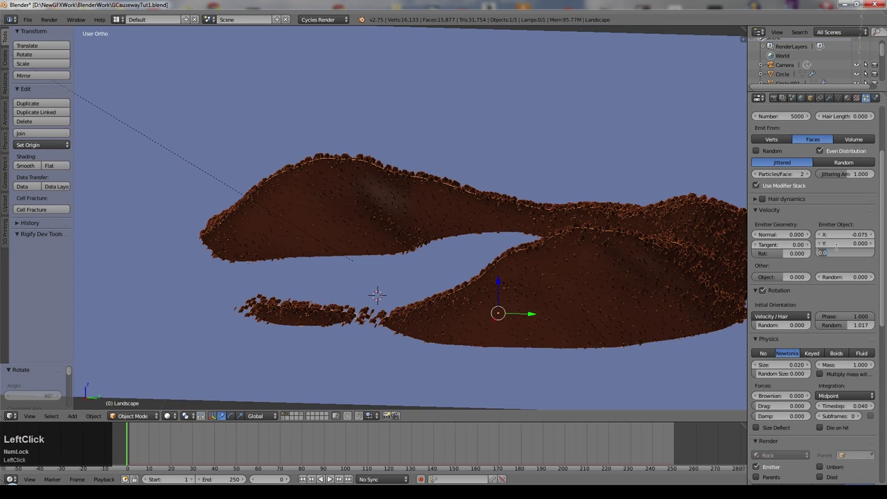
key(KP_Decimal)
key(KP_0)
key(KP_3)
key(KP_8)
key(KP_Enter)
key(KP_0)
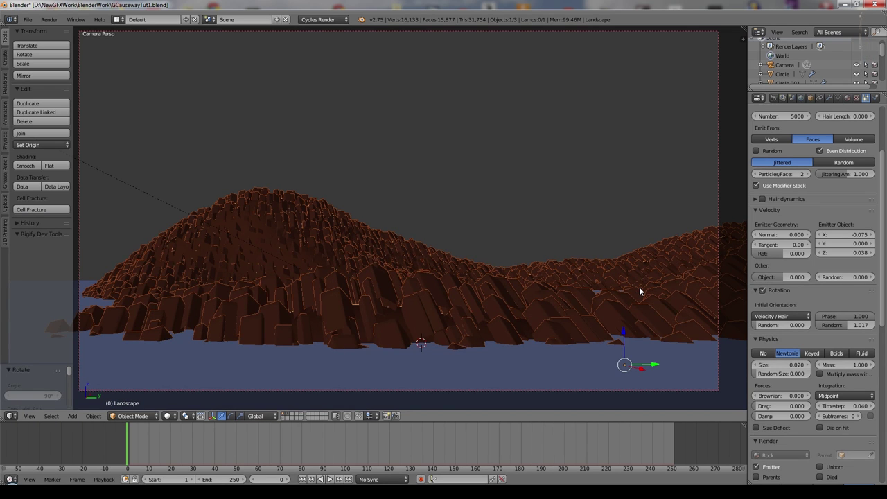
key(KP_Enter)
click(823, 233)
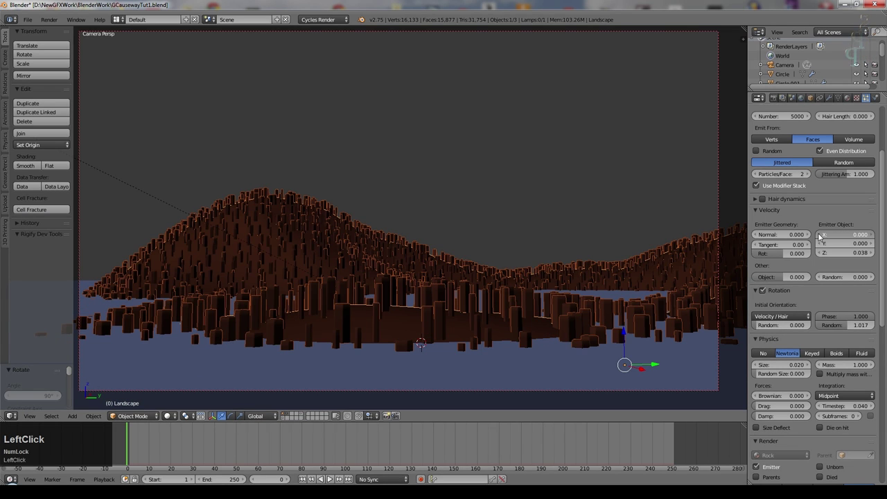
key(KP_Enter)
middle_click(539, 279)
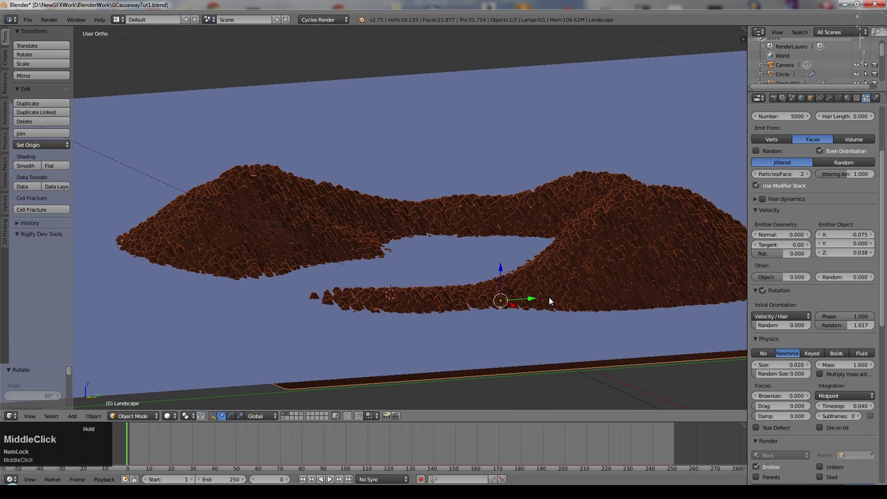
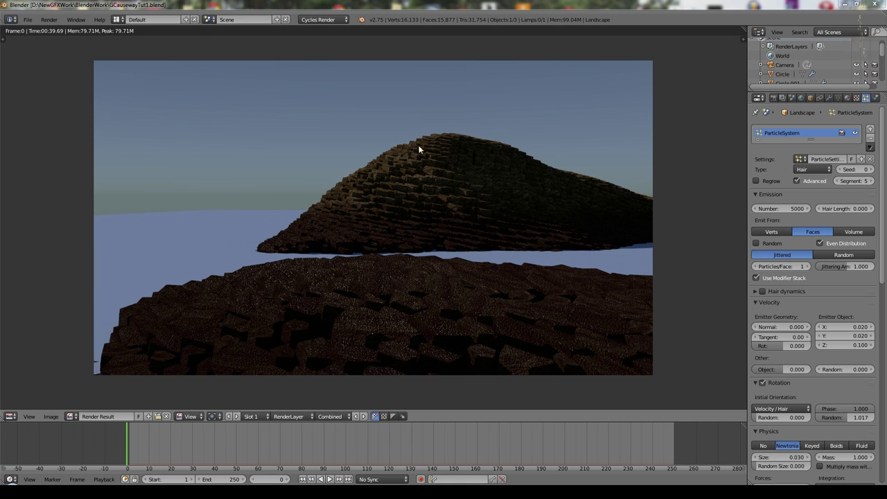
Step: Test-render the rock causeway and return to the scene
scroll(up, 3)
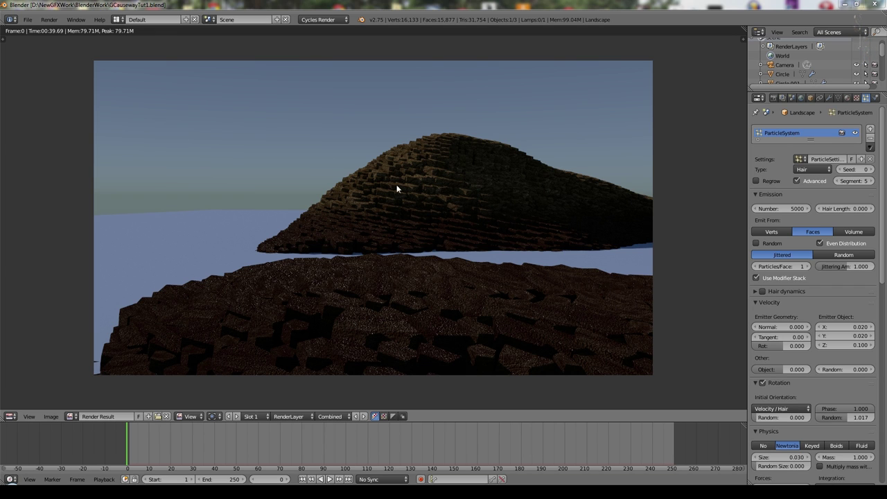
key(Escape)
click(214, 400)
key(Escape)
Step: Rotate the Sun lamp about Z, preview in Rendered shading and pick an empty layer
right_click(300, 124)
key(r)
key(z)
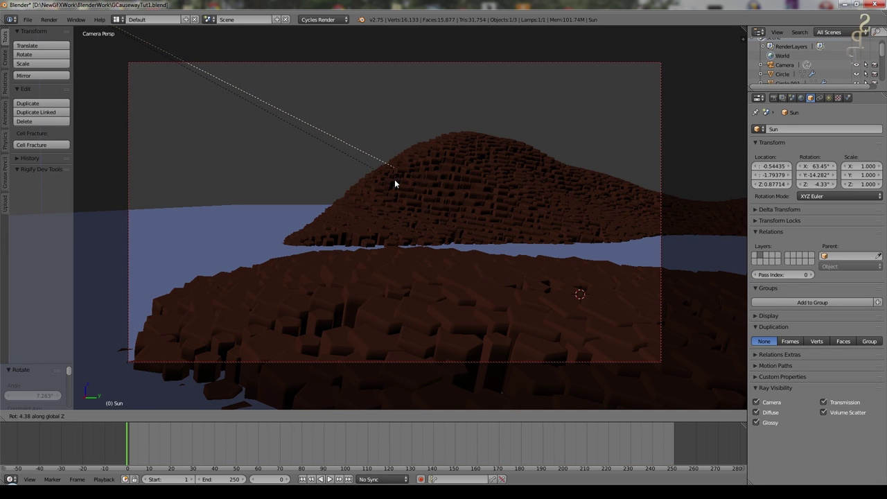
click(397, 183)
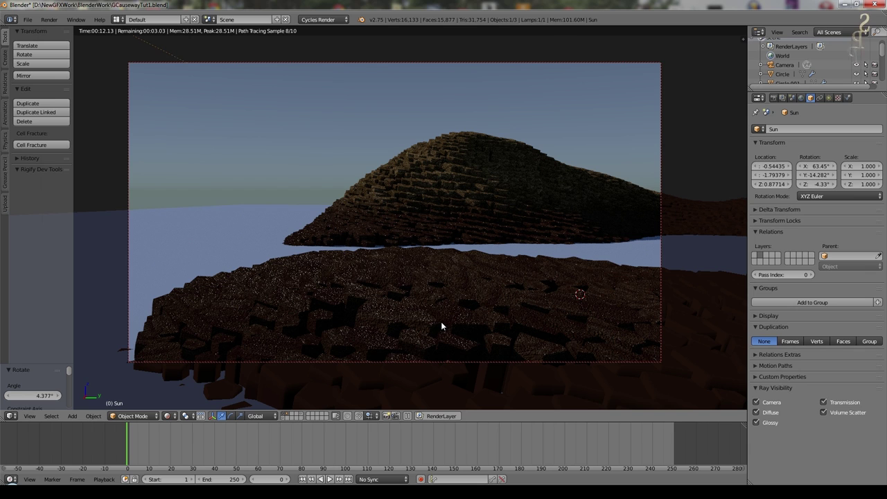
click(515, 393)
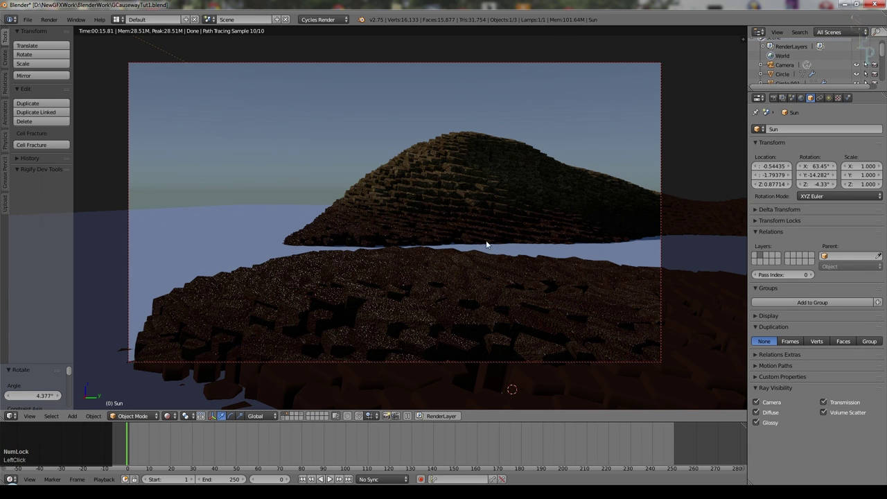
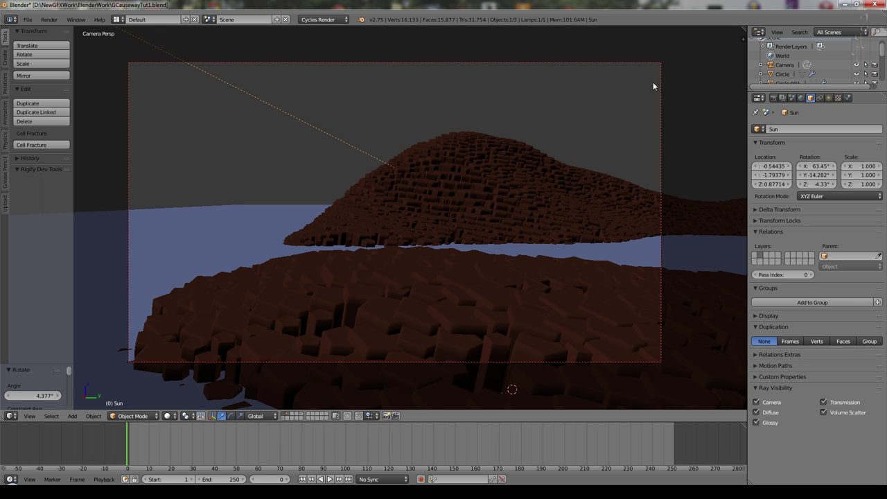
Step: Move to an empty layer and set the render device to GPU Compute
click(297, 418)
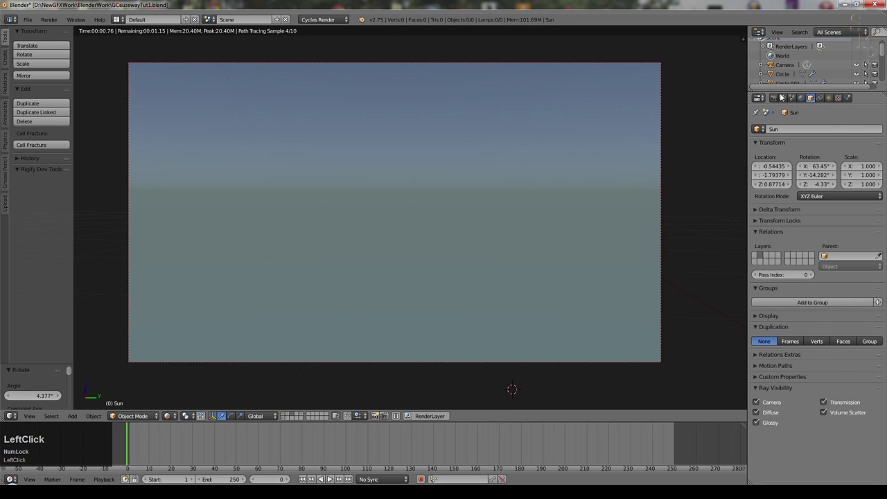
click(779, 99)
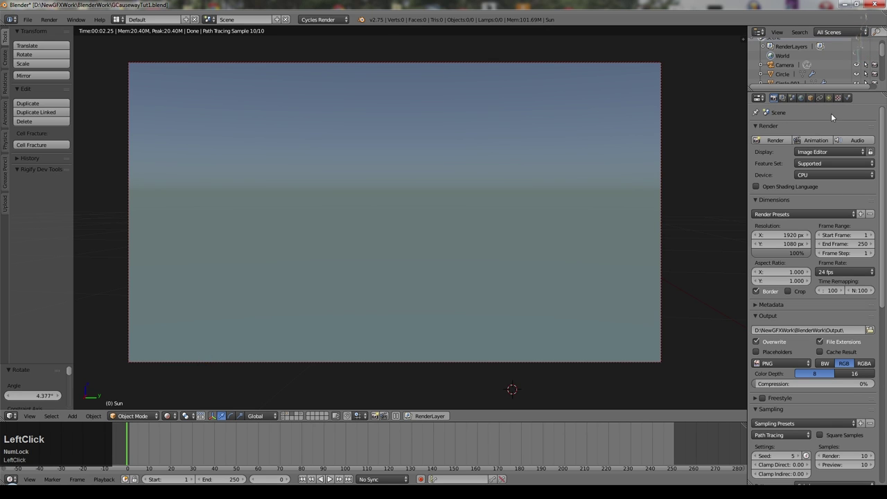
click(831, 173)
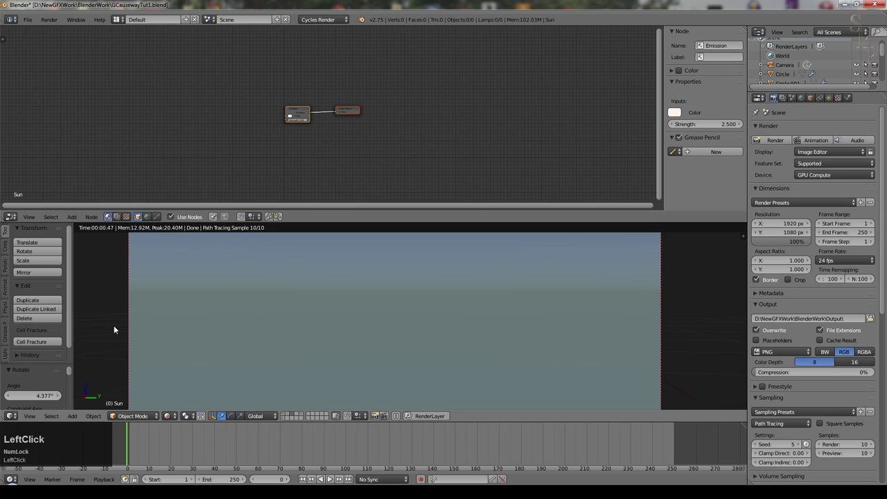
scroll(up, 3)
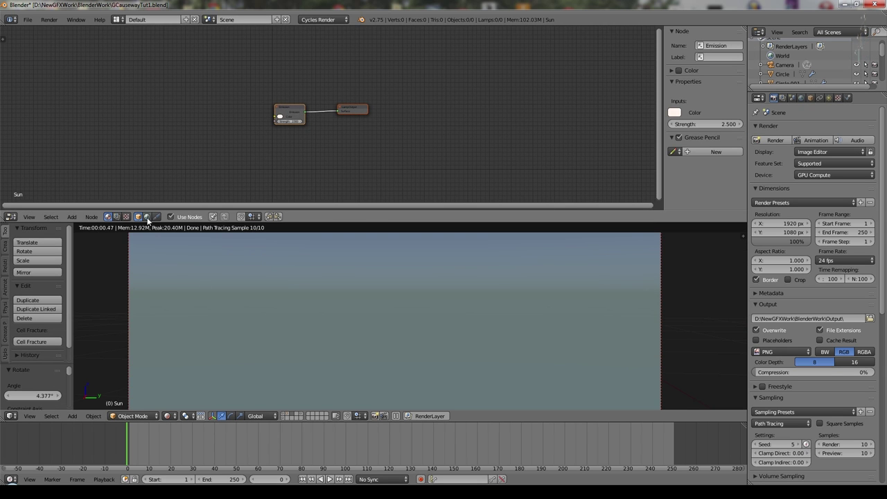
Step: Turn the top area into a Node Editor showing the World's Sky Texture–Background tree
click(150, 217)
scroll(up, 3)
click(221, 101)
key(m)
text(mmn)
click(518, 79)
click(563, 66)
click(273, 90)
click(433, 99)
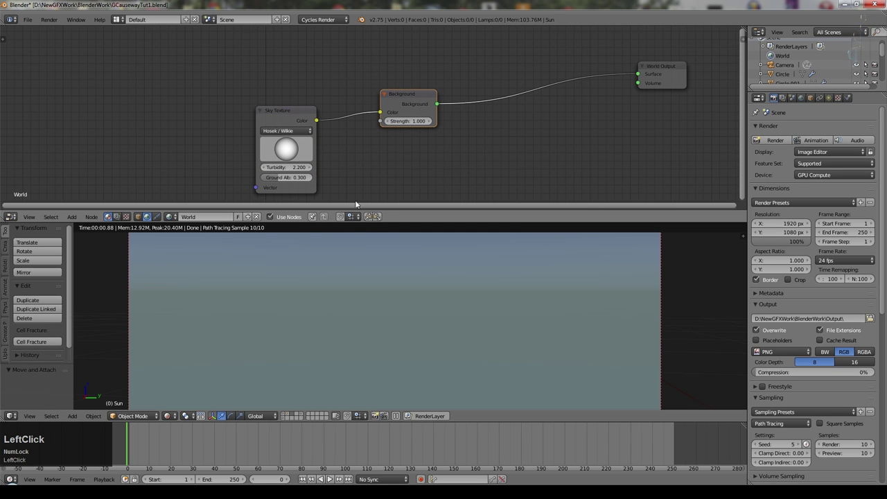
Step: Tilt the rendered viewport upward to look at the sky
middle_click(539, 280)
scroll(down, 3)
middle_click(547, 285)
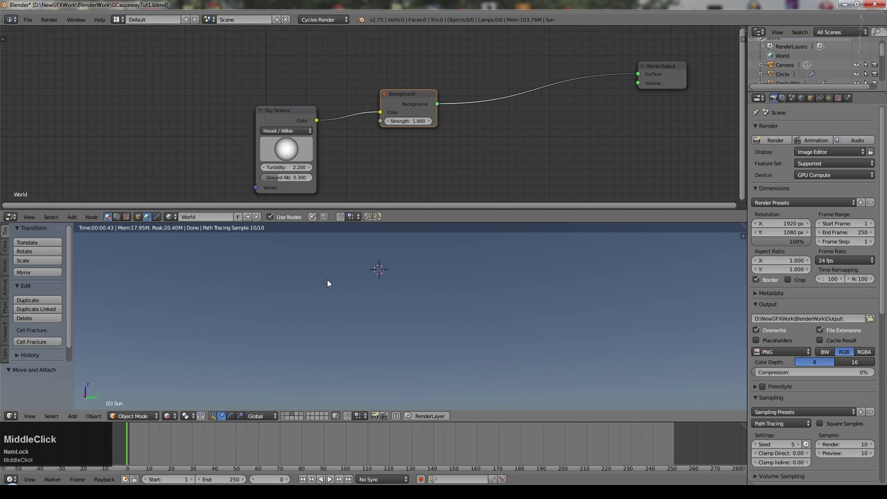
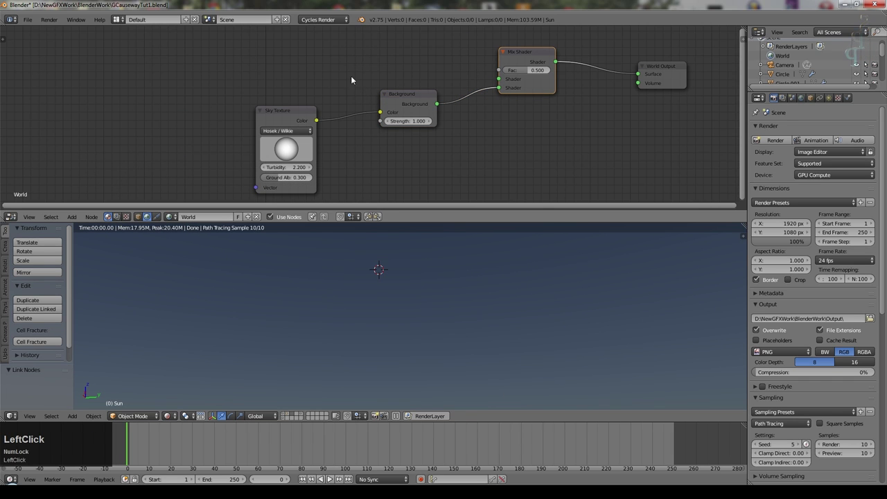
Step: Duplicate the Background as white and blend both through a 0.500 Mix Shader into World Output
key(shift+d)
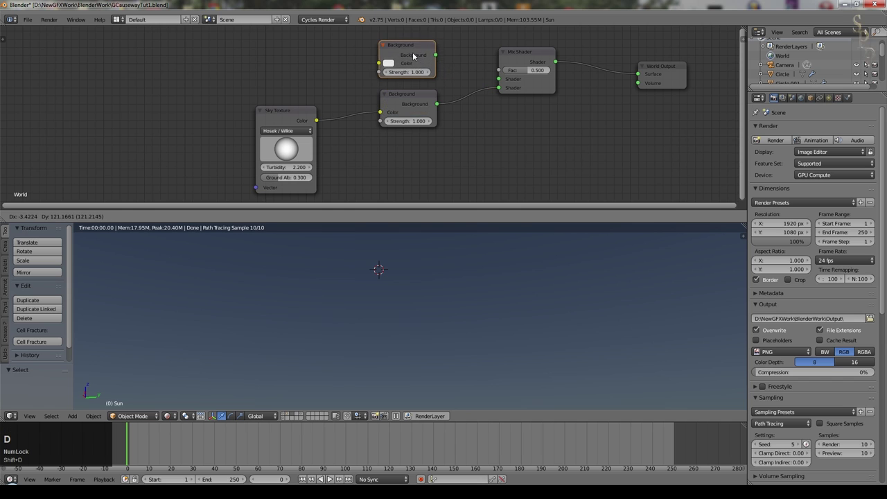
click(416, 58)
scroll(up, 3)
click(425, 128)
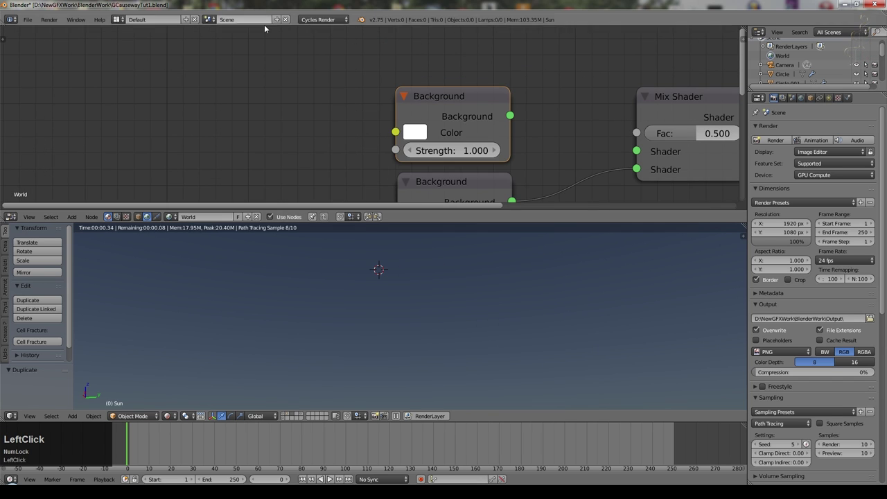
click(517, 117)
scroll(down, 3)
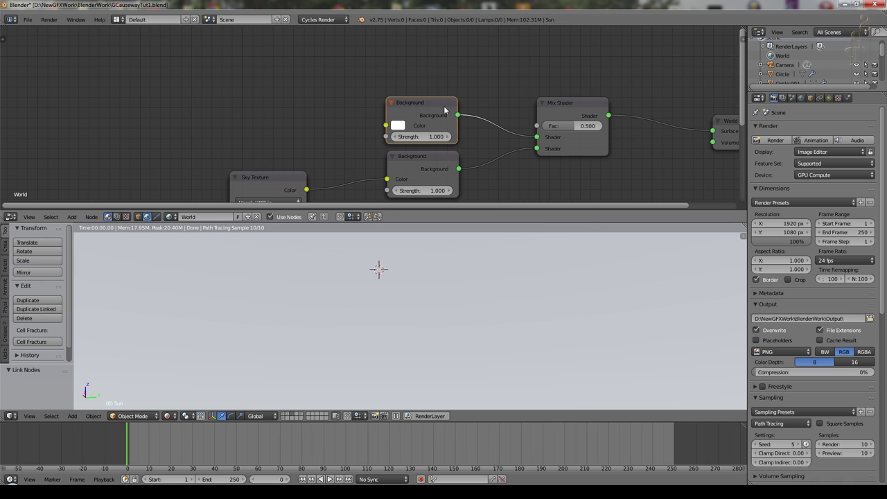
click(516, 130)
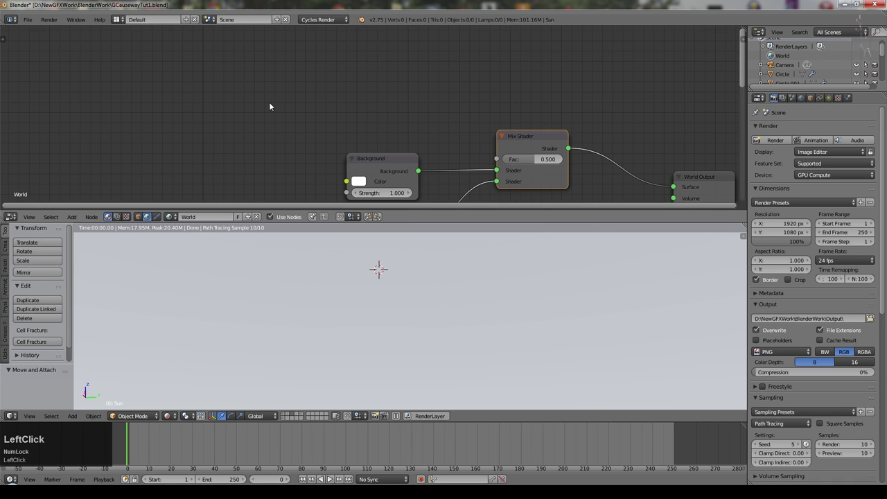
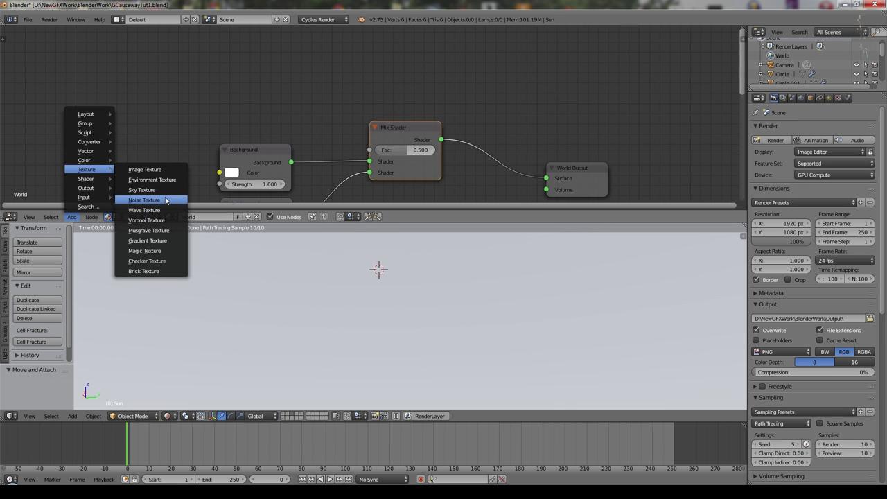
Step: Add a Noise Texture at scale 25, detail 32 feeding an Ease ColorRamp
click(170, 199)
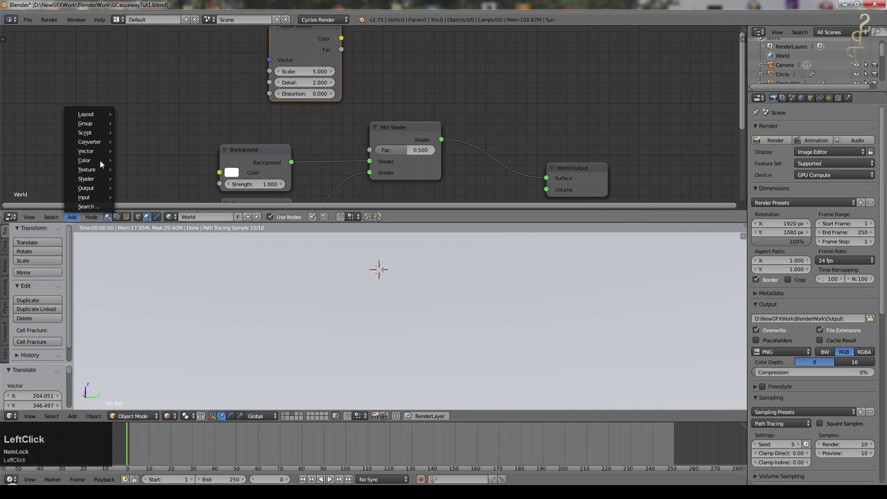
click(271, 107)
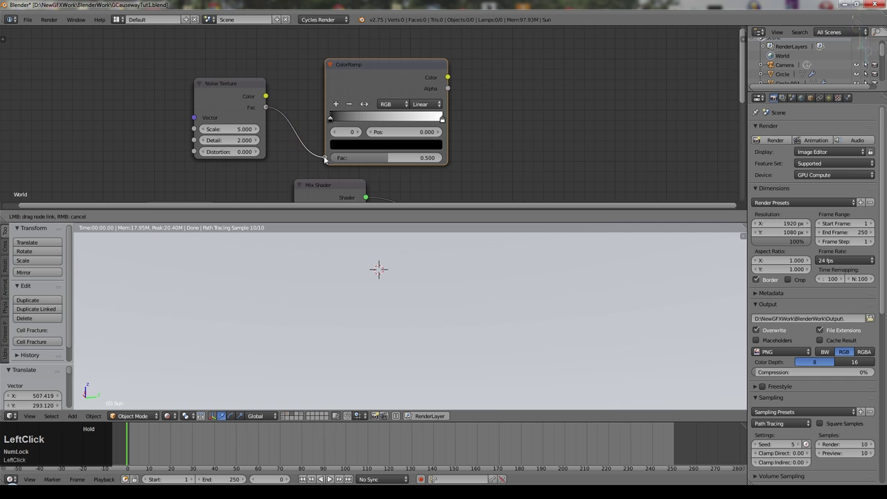
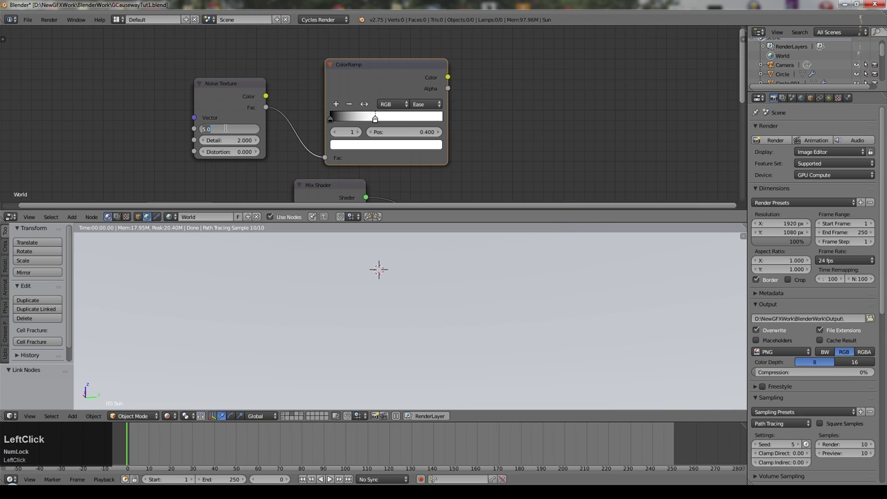
key(KP_2)
key(KP_5)
key(KP_Enter)
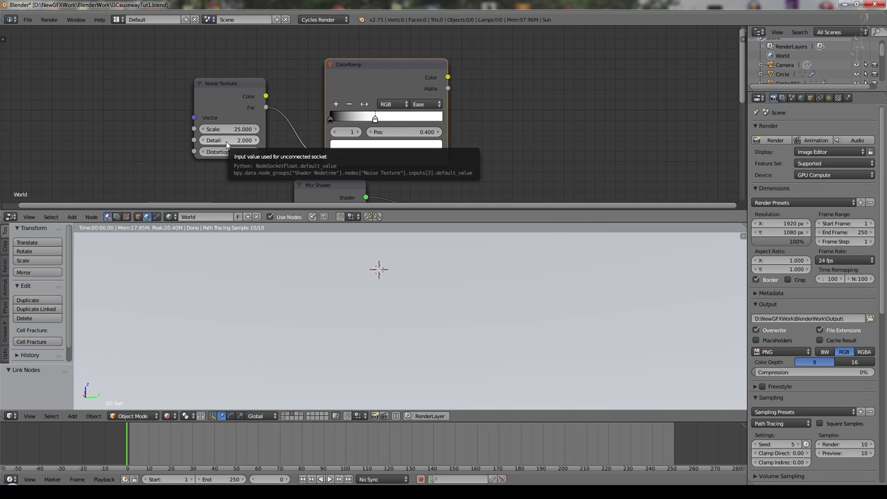
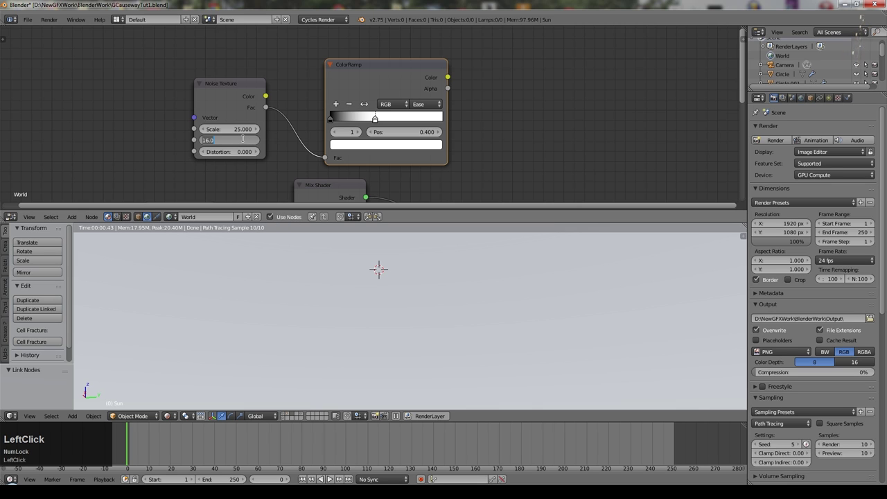
key(KP_Enter)
middle_click(413, 117)
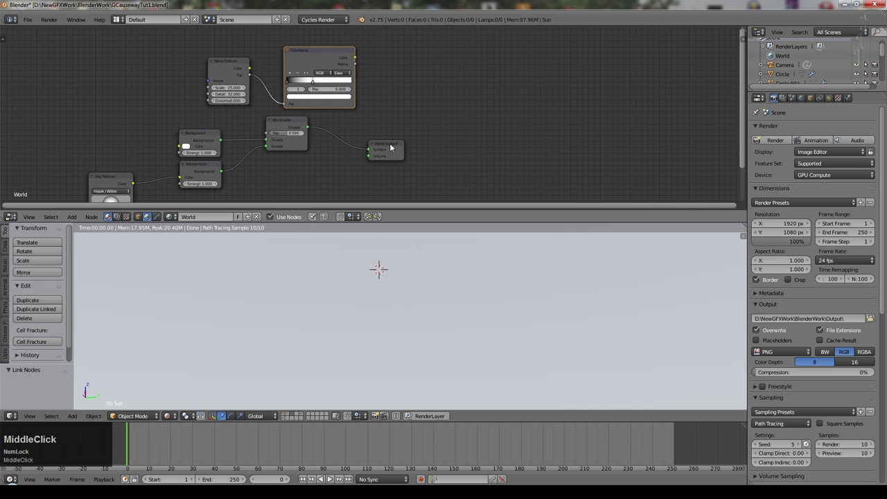
Step: Link the ColorRamp colour into the Mix Shader factor so noise mixes in white clouds
click(387, 145)
scroll(up, 3)
scroll(up, 3)
click(305, 32)
click(377, 118)
scroll(down, 3)
middle_click(423, 324)
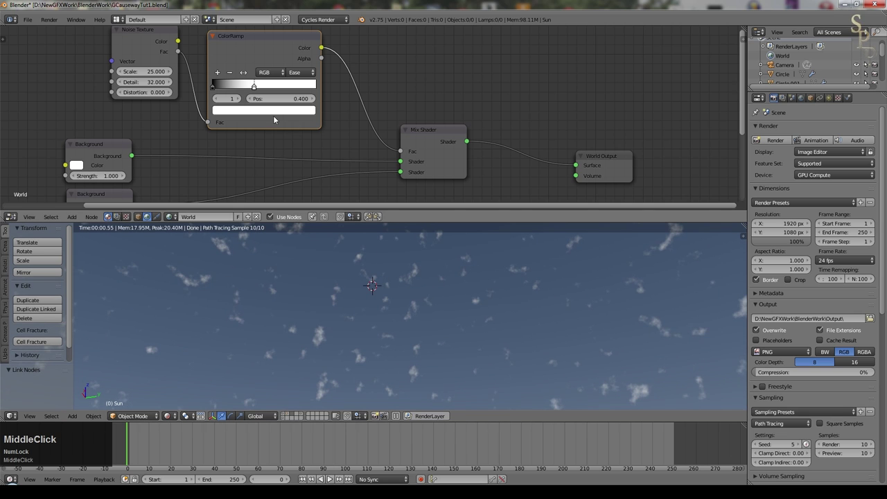
Step: Lower the noise scale to 9.4 and set distortion 0.05 for larger, softer clouds
click(154, 69)
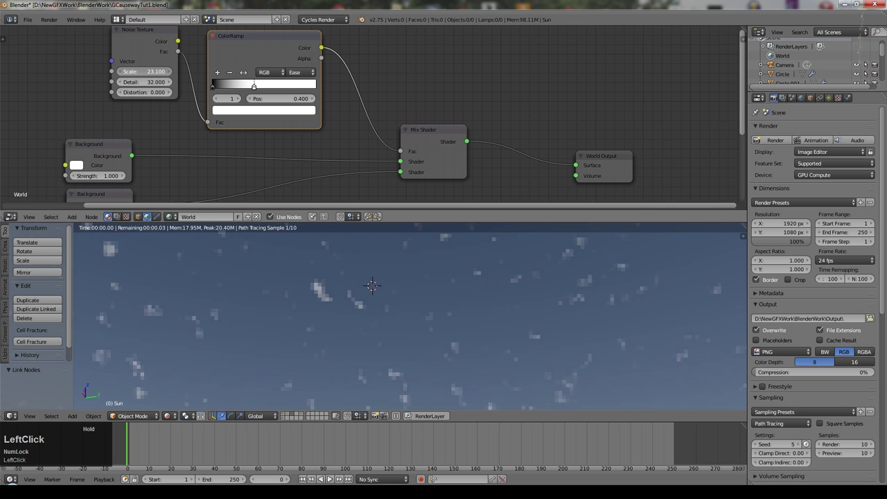
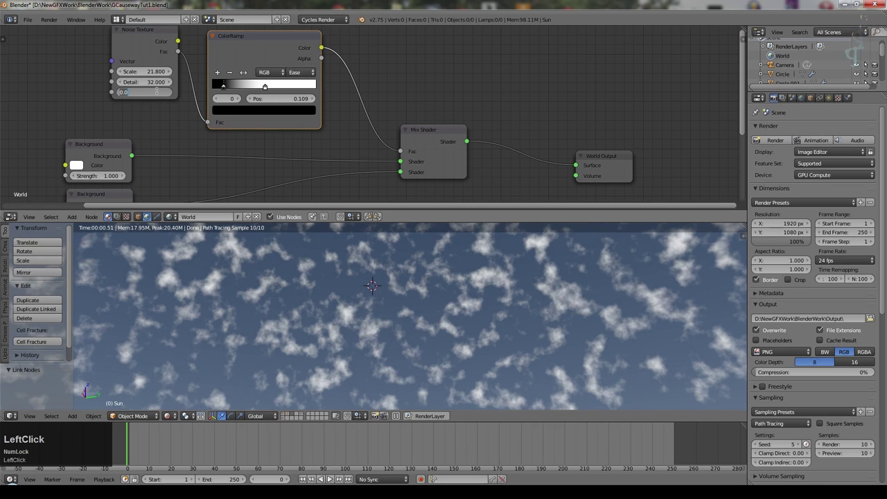
key(KP_Decimal)
key(KP_0)
key(KP_5)
key(KP_Enter)
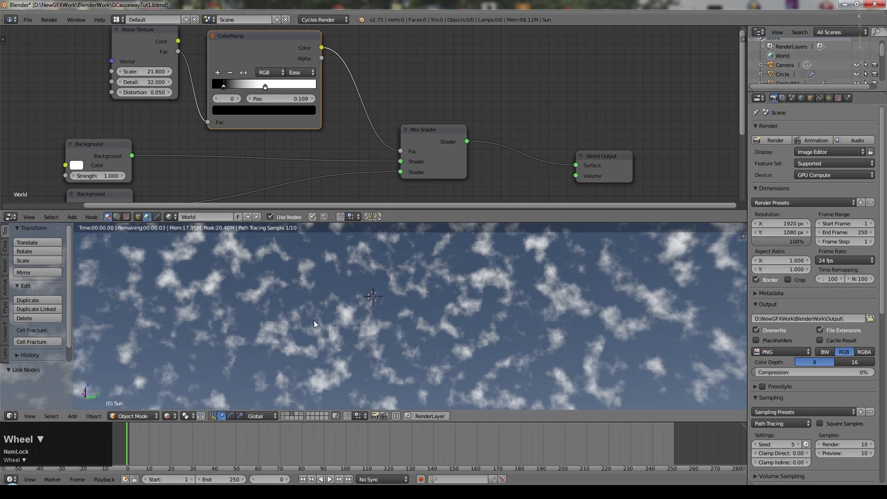
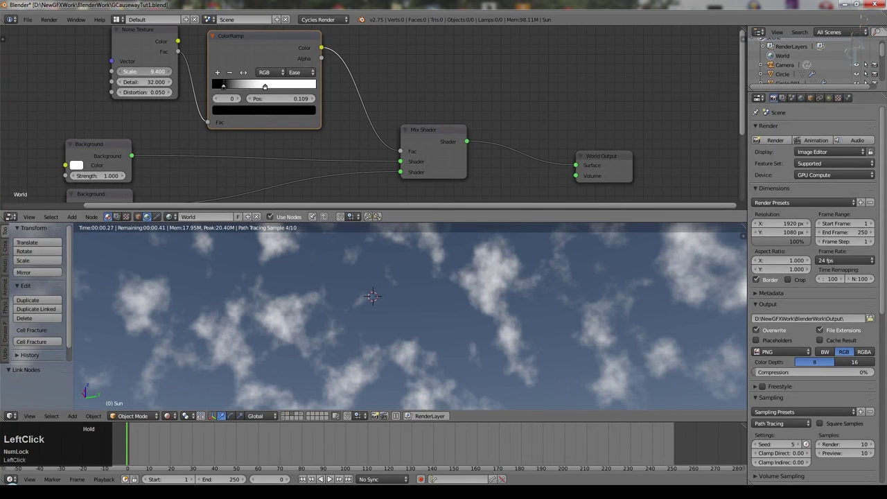
Step: Tilt the view down toward the horizon to inspect the clouds
scroll(down, 3)
middle_click(416, 296)
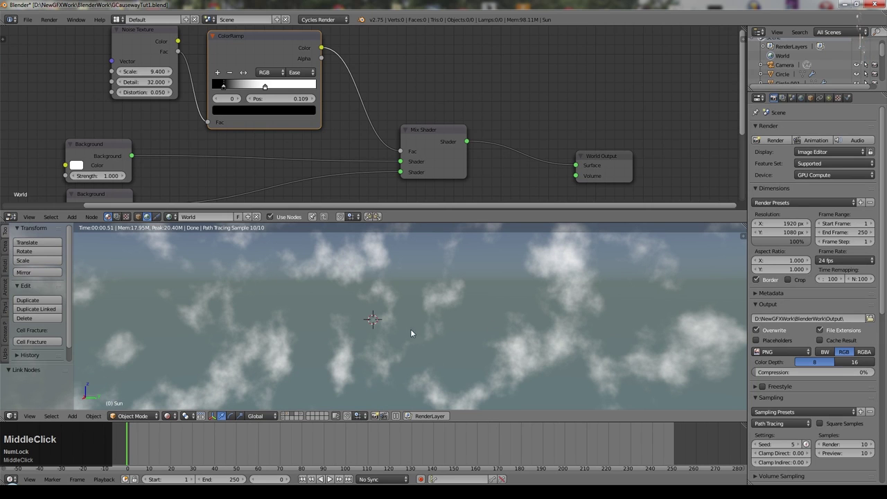
scroll(down, 3)
middle_click(480, 335)
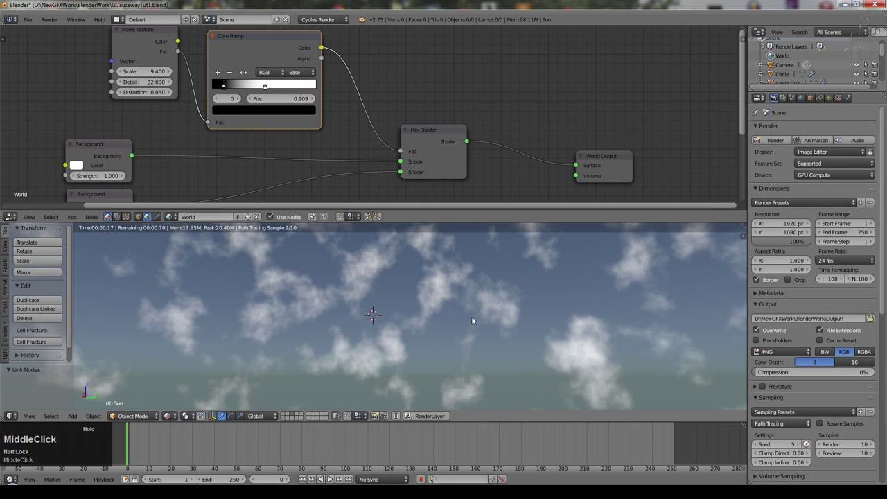
middle_click(464, 332)
scroll(down, 3)
middle_click(411, 336)
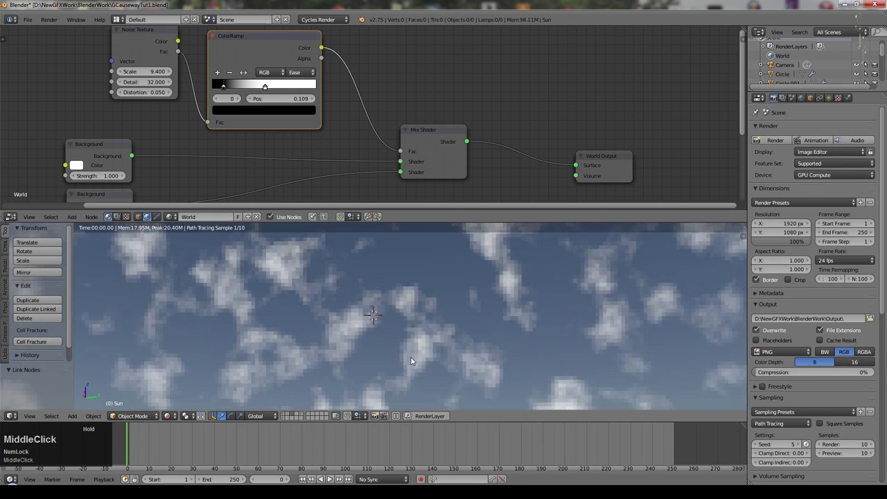
Step: Adjust the ramp stops and add a Texture Coordinate node to the world tree
click(67, 93)
scroll(down, 3)
middle_click(135, 83)
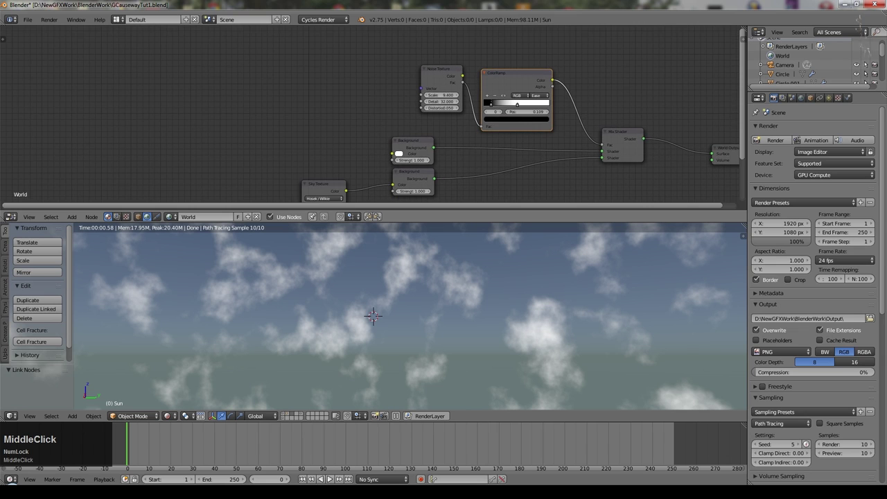
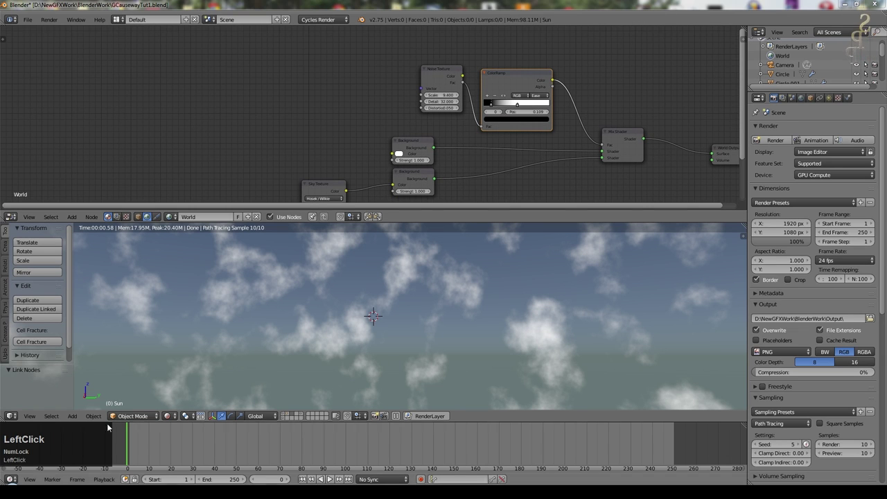
click(151, 200)
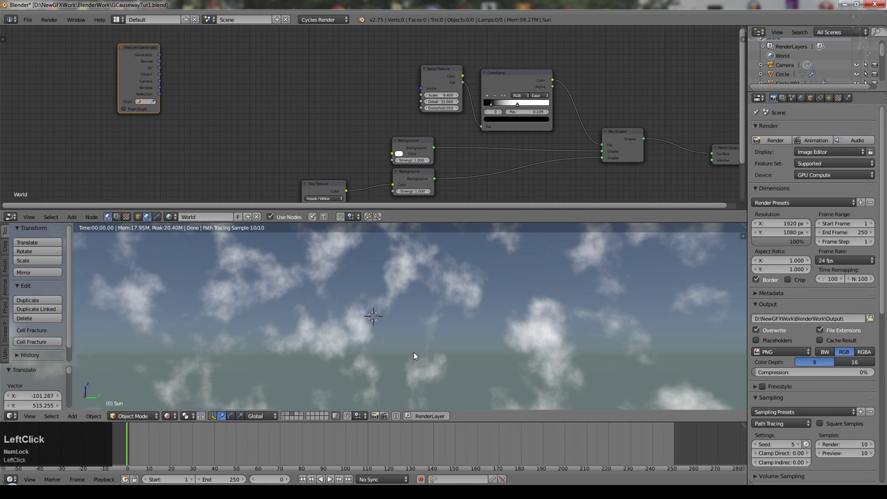
scroll(up, 3)
Step: Place Texture Coordinate with a Mapping node fed by its Generated output
click(74, 222)
click(141, 149)
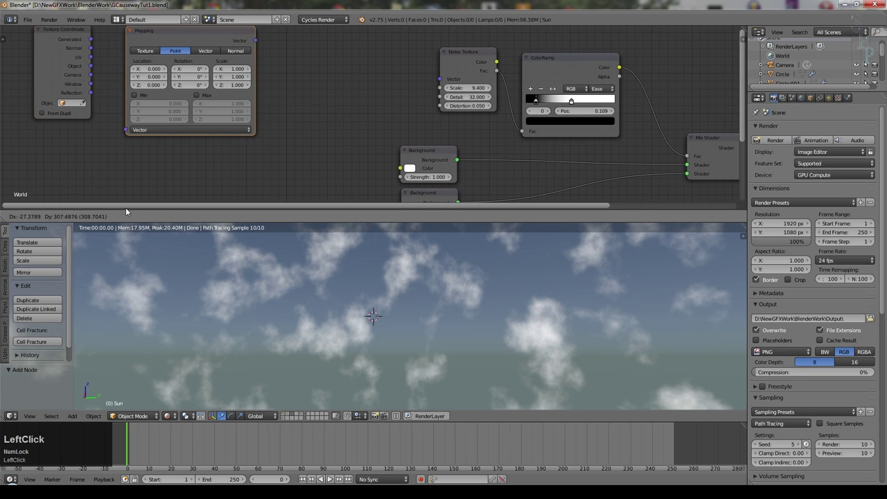
click(123, 102)
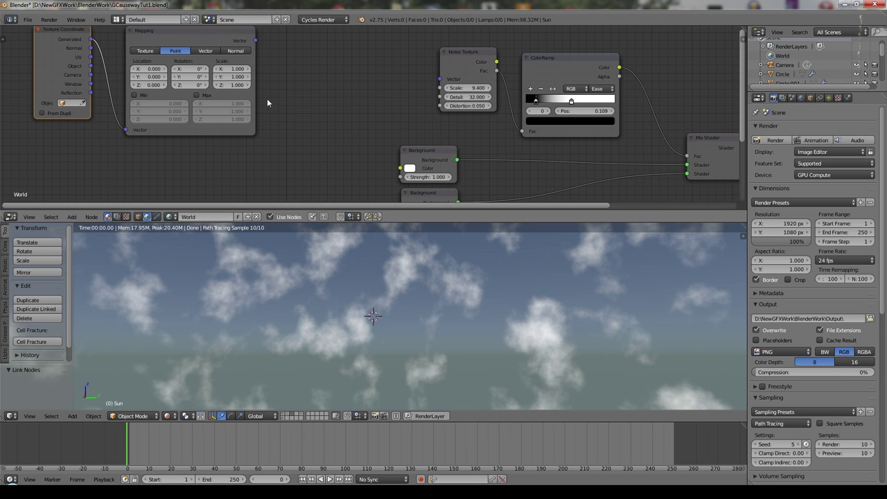
click(236, 70)
key(KP_Enter)
middle_click(324, 89)
click(197, 58)
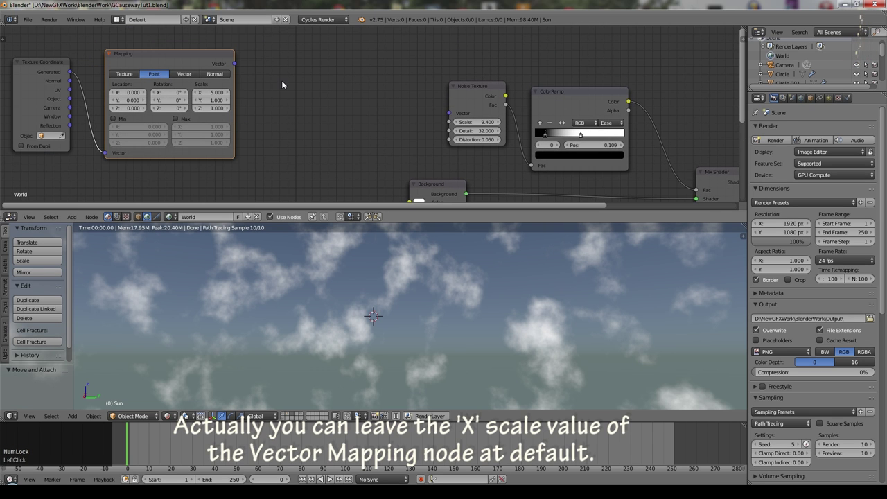
Step: Add a Vector Math Dot Product taking the Mapping vector
key(Delete)
click(78, 215)
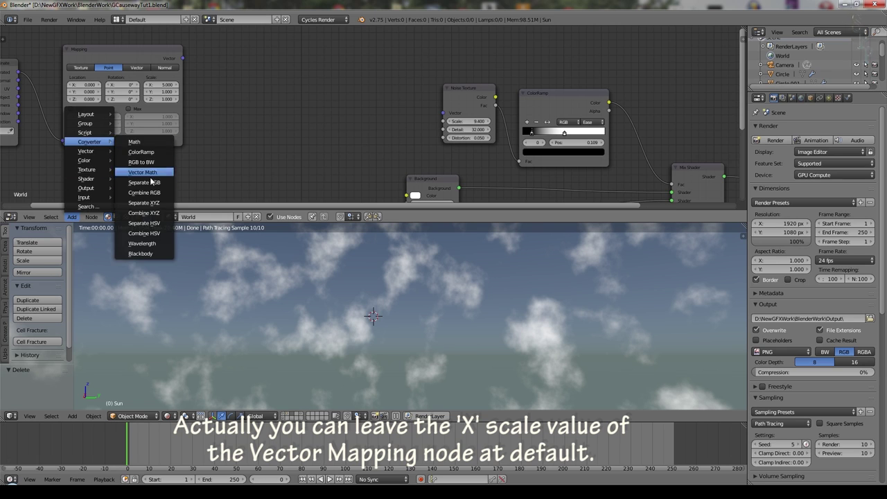
click(153, 174)
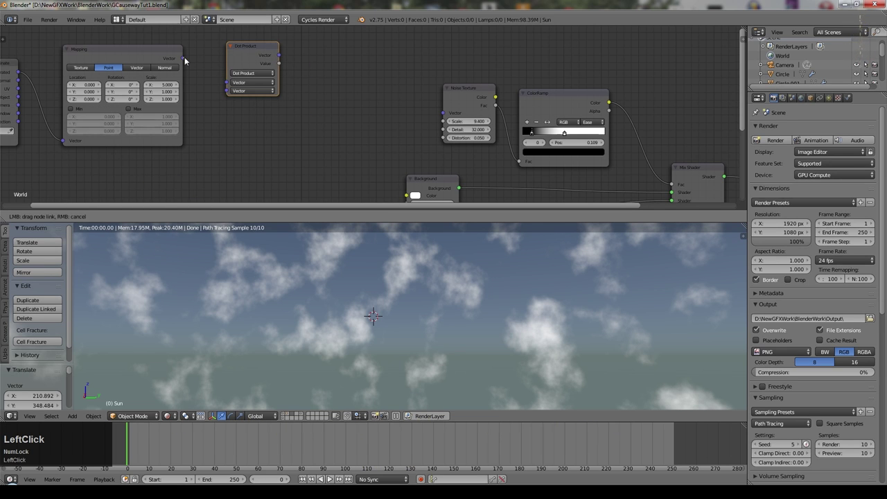
click(196, 58)
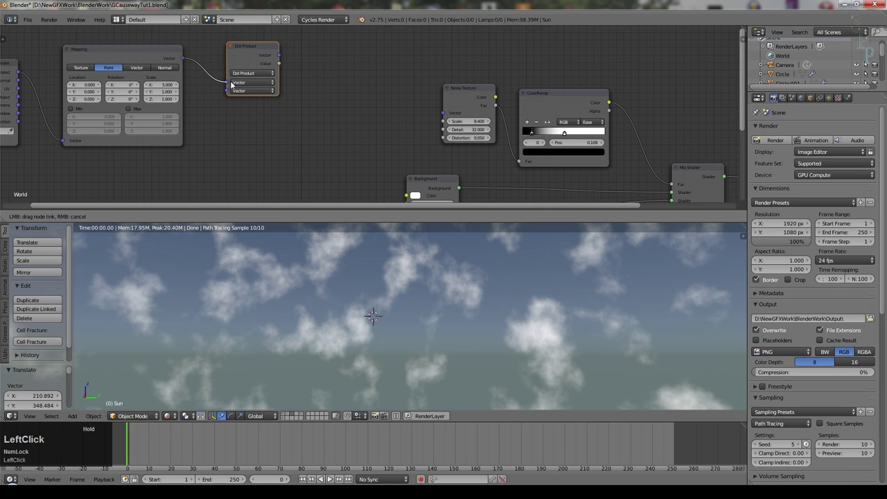
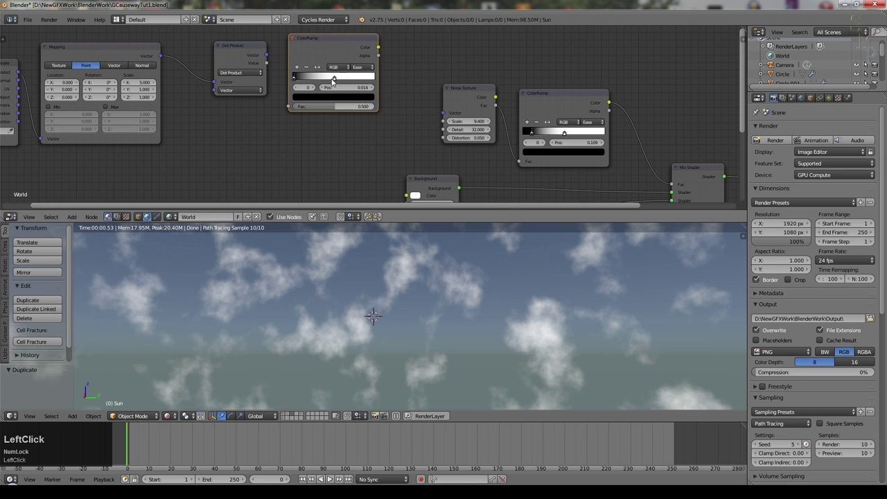
Step: Feed the dot product value into a second ColorRamp and adjust its gradient stop
click(337, 77)
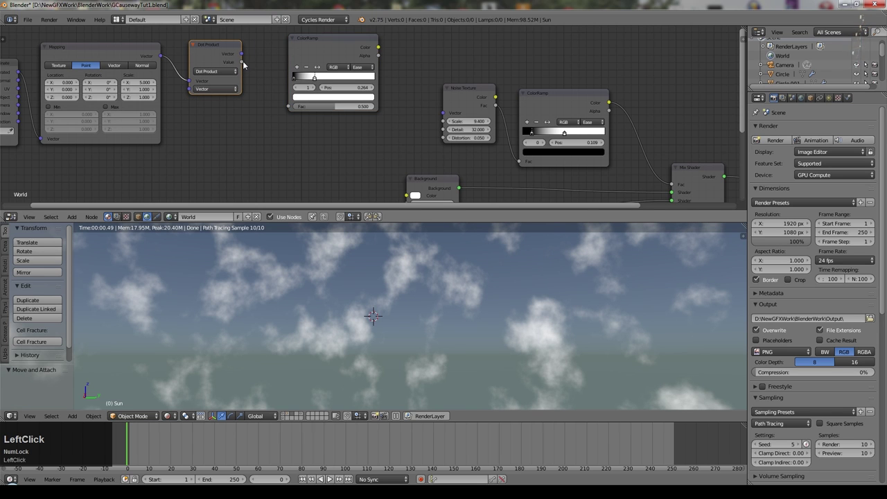
click(247, 61)
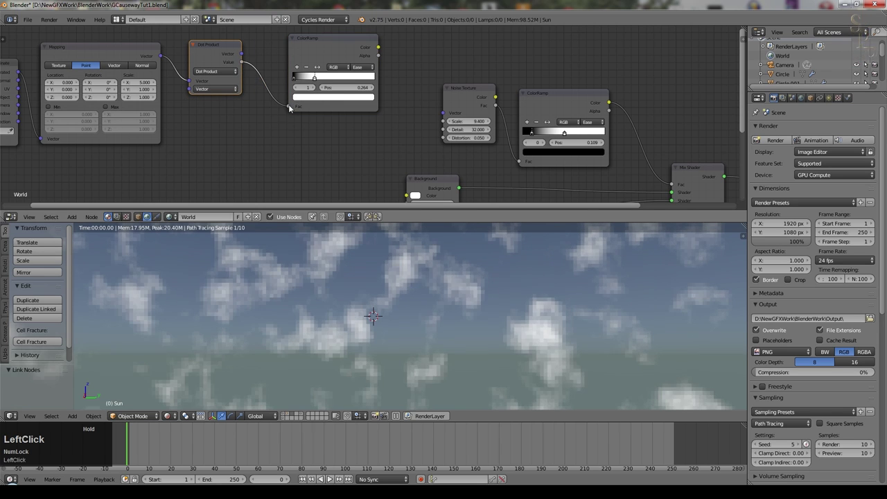
scroll(down, 3)
click(670, 162)
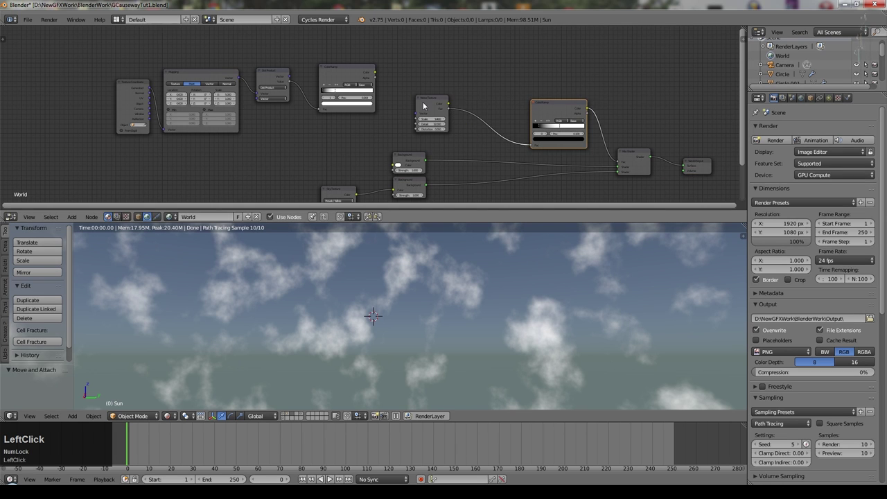
Step: Add a Math node and a duplicate set to Multiply beside the gradient ramp
scroll(up, 3)
click(351, 87)
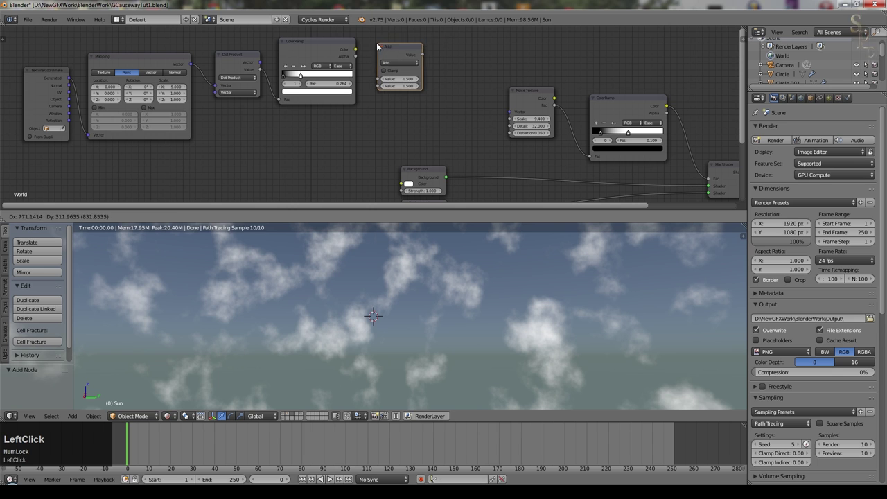
key(shift+d)
click(475, 67)
scroll(up, 3)
click(420, 48)
middle_click(457, 107)
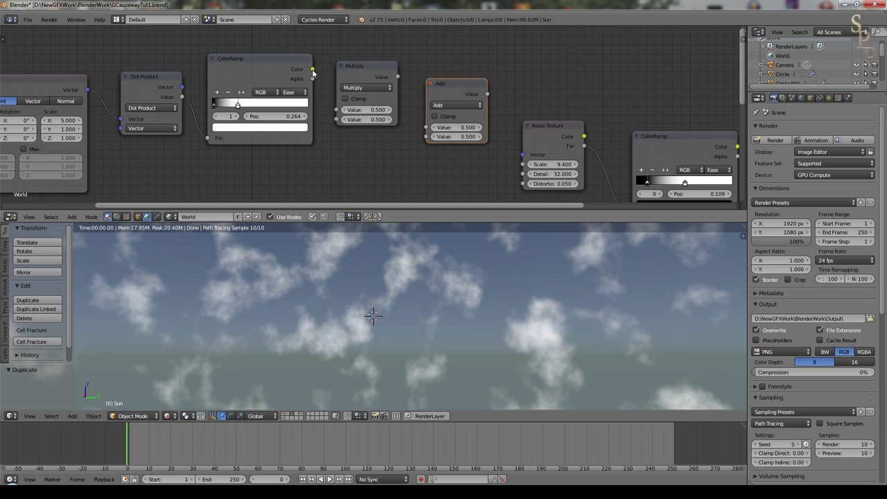
Step: Chain the ramp through Multiply 7 into Add 0.9
click(317, 73)
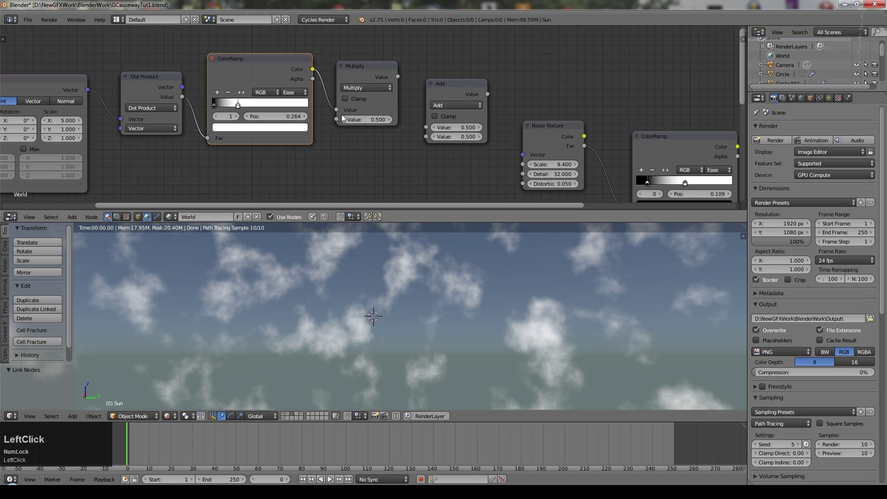
key(KP_7)
key(KP_Enter)
click(402, 76)
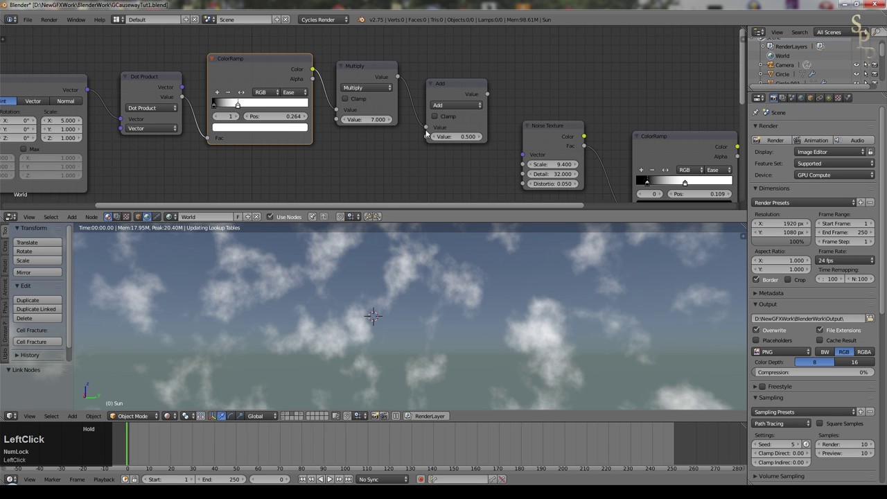
click(484, 137)
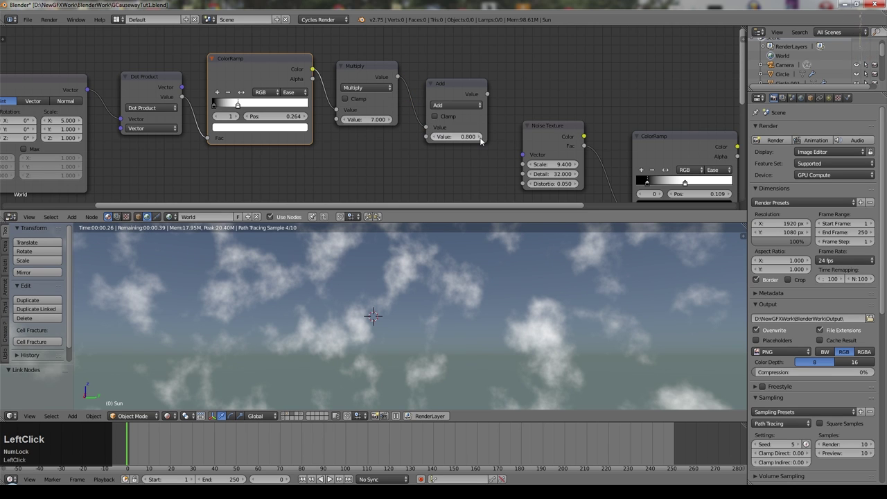
Step: Drive the Noise Texture scale from the Add result, unplugging once to compare
middle_click(464, 174)
click(418, 73)
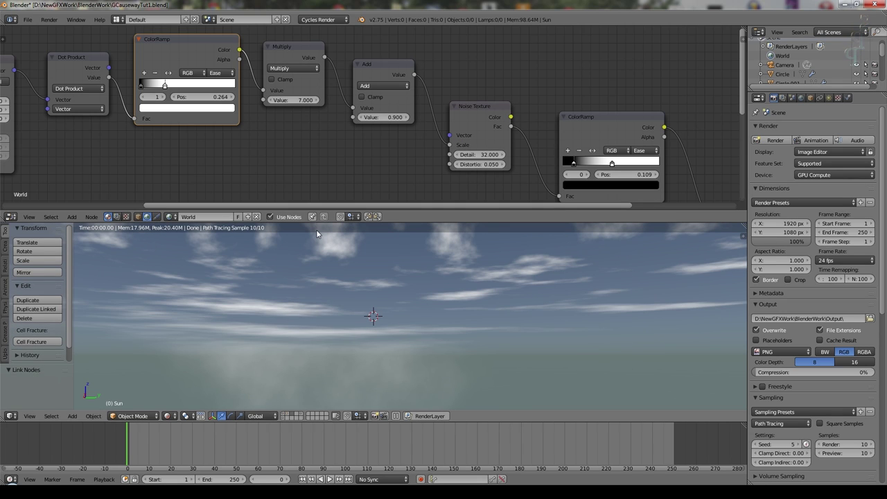
click(456, 149)
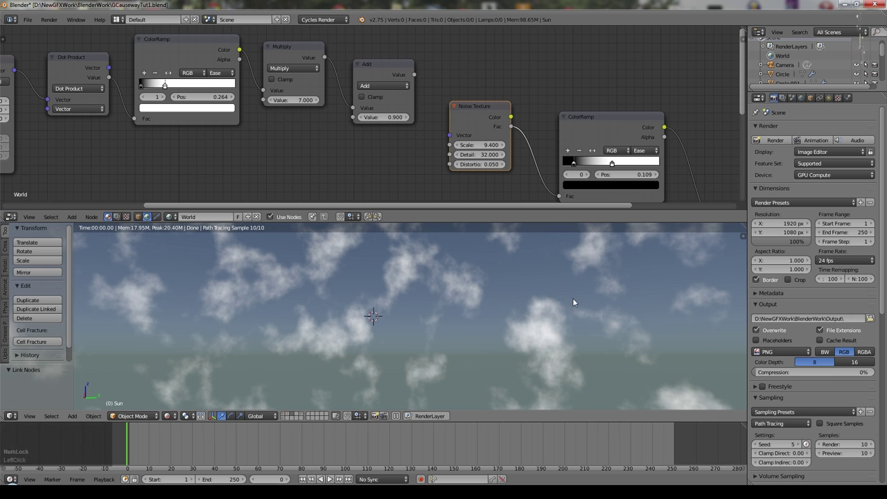
click(419, 73)
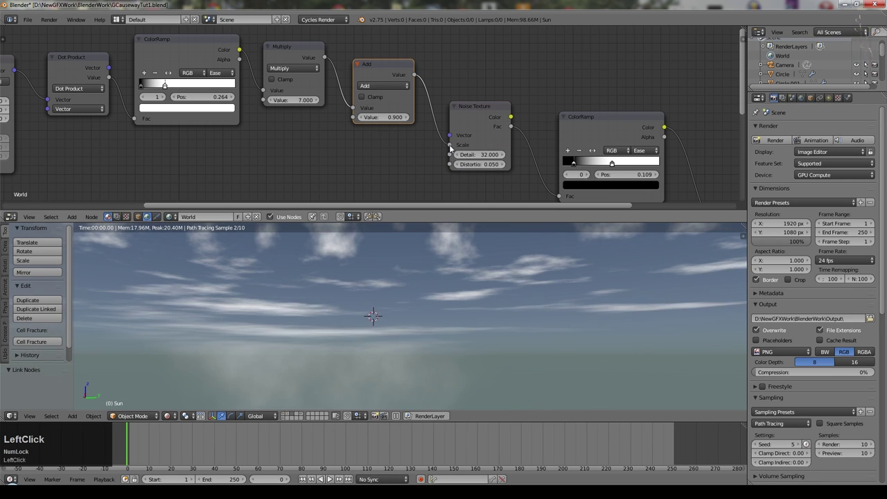
scroll(down, 3)
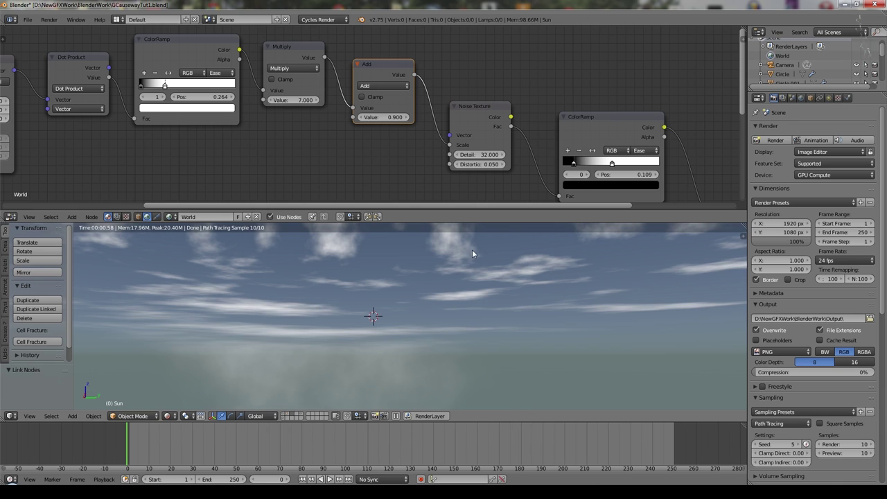
middle_click(508, 287)
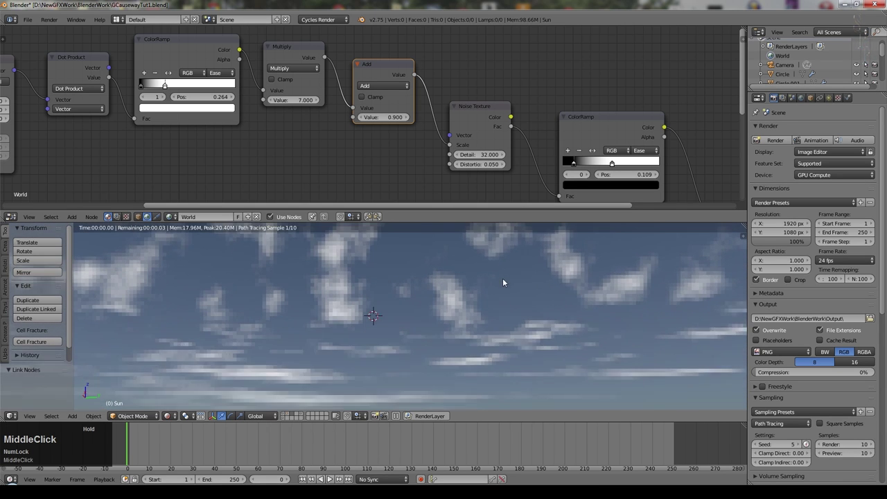
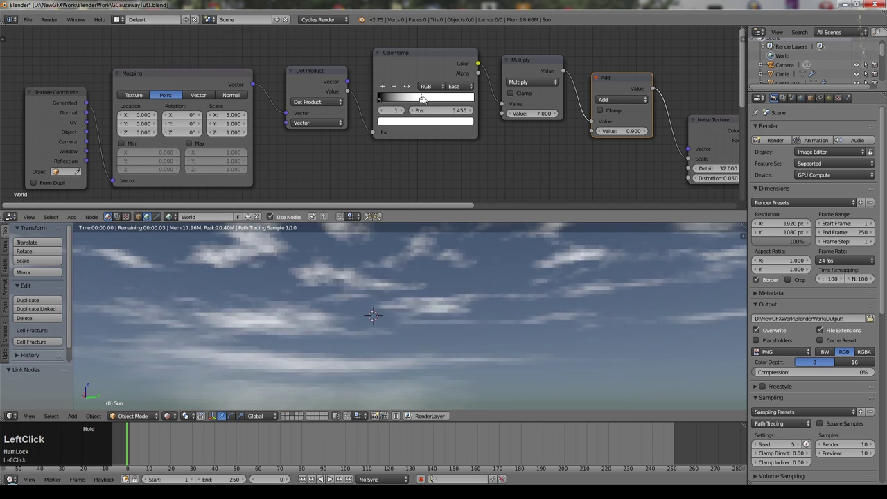
scroll(down, 3)
Step: Pan the node view down toward the background shader nodes while checking the streaked sky
middle_click(462, 307)
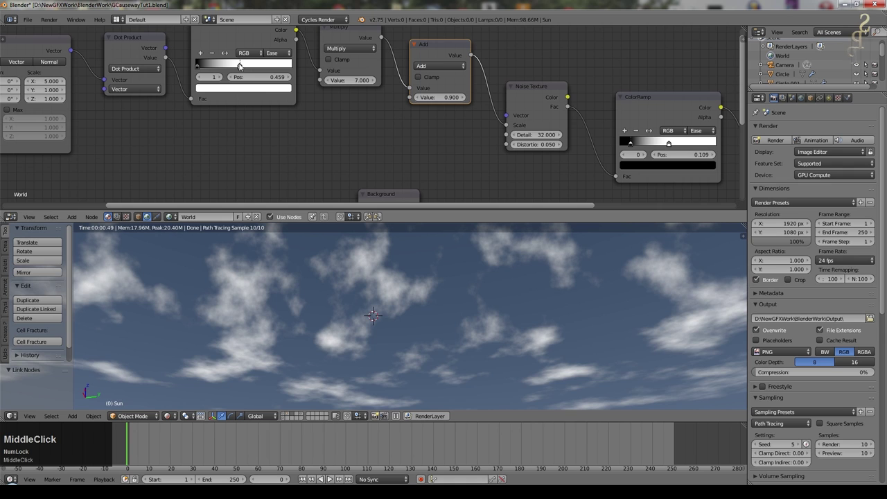
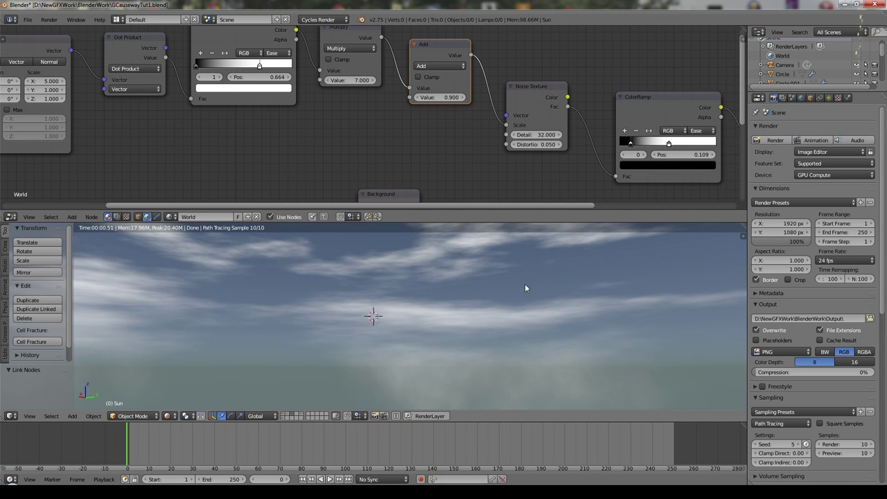
middle_click(489, 173)
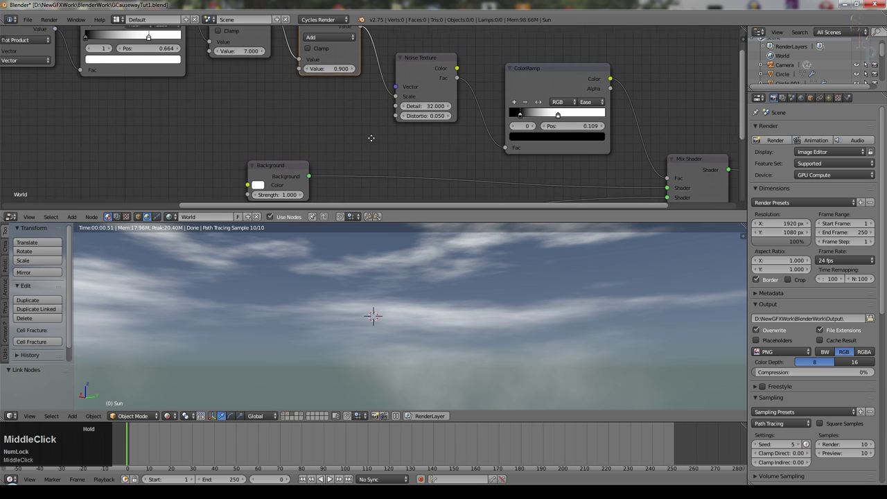
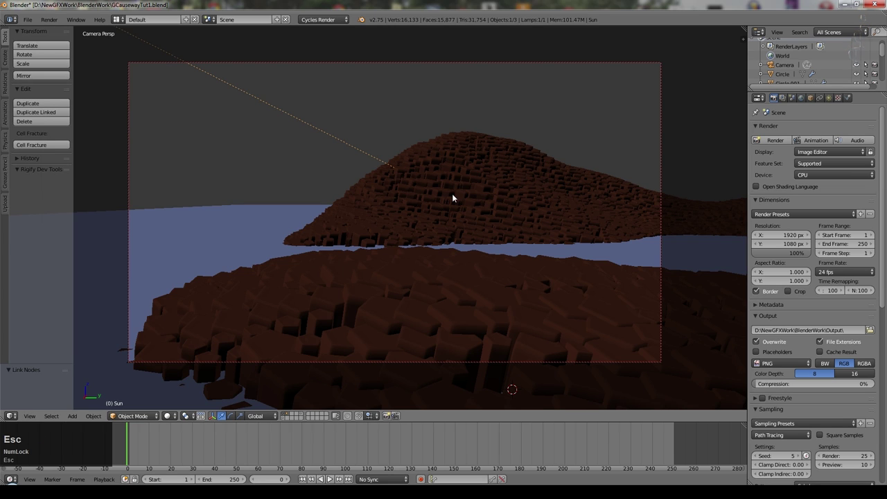
Step: Select the Landscape, disable its particle display and split the viewport in two
right_click(507, 340)
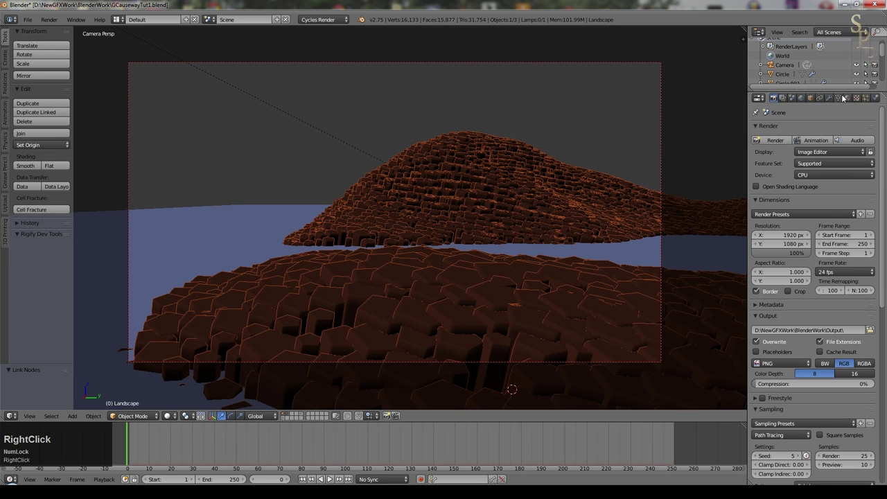
click(867, 102)
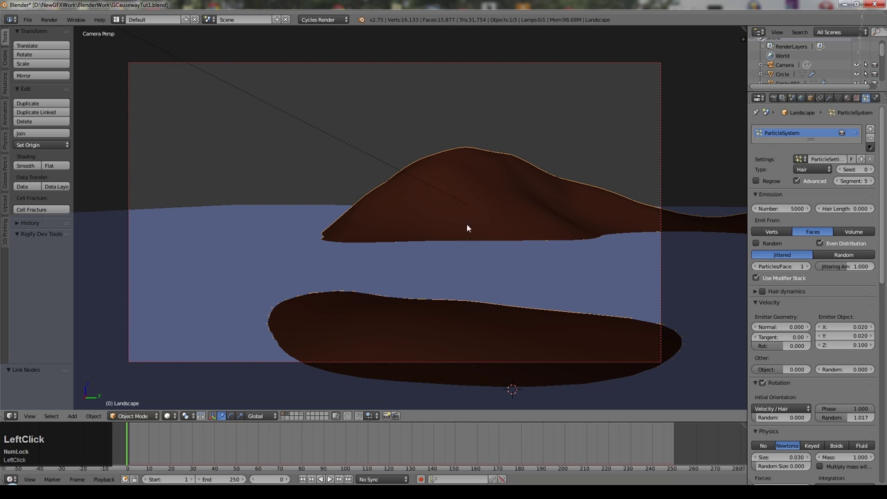
click(776, 95)
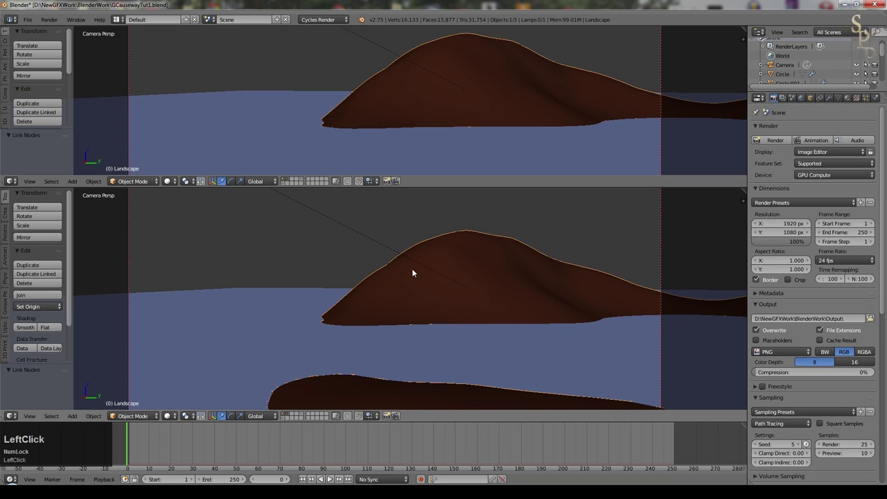
Step: Set the lower view to top-down and select the water plane
right_click(379, 351)
key(KP_7)
scroll(down, 3)
key(KP_Decimal)
scroll(up, 3)
click(531, 274)
scroll(down, 3)
right_click(325, 356)
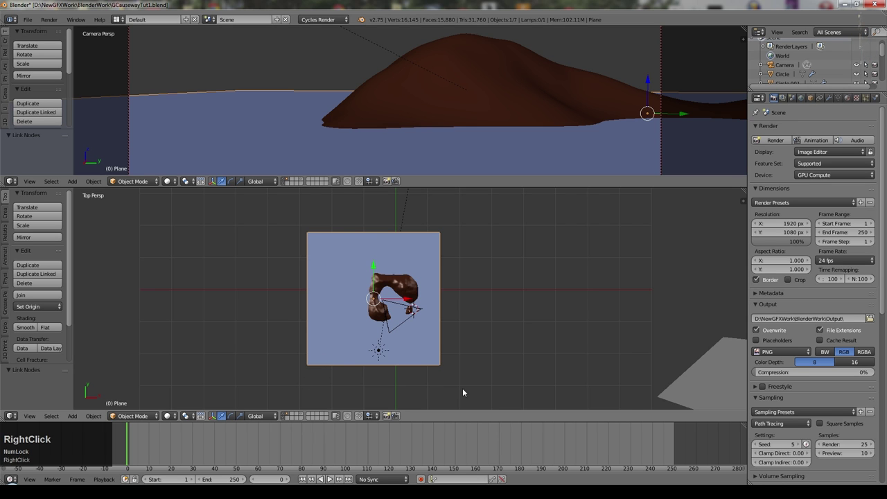
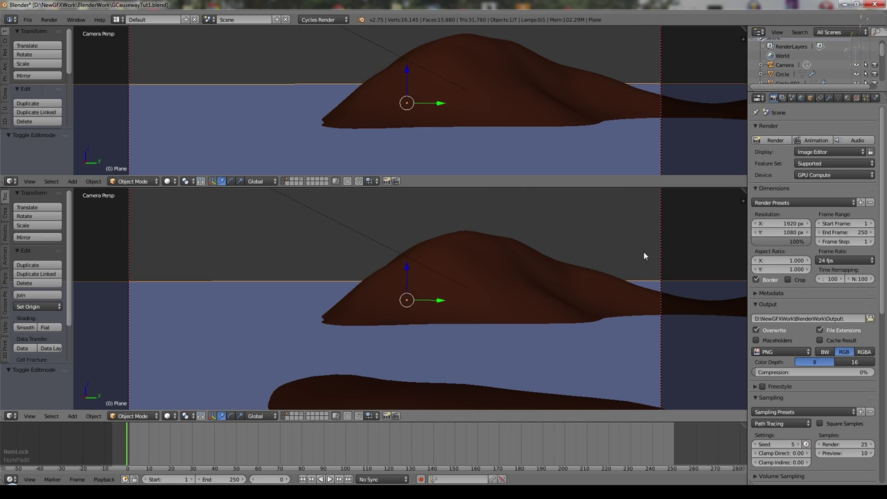
Step: Wire a Glossy BSDF into the Water material's Surface output with roughness 0.015, then check it in solid shading
click(14, 185)
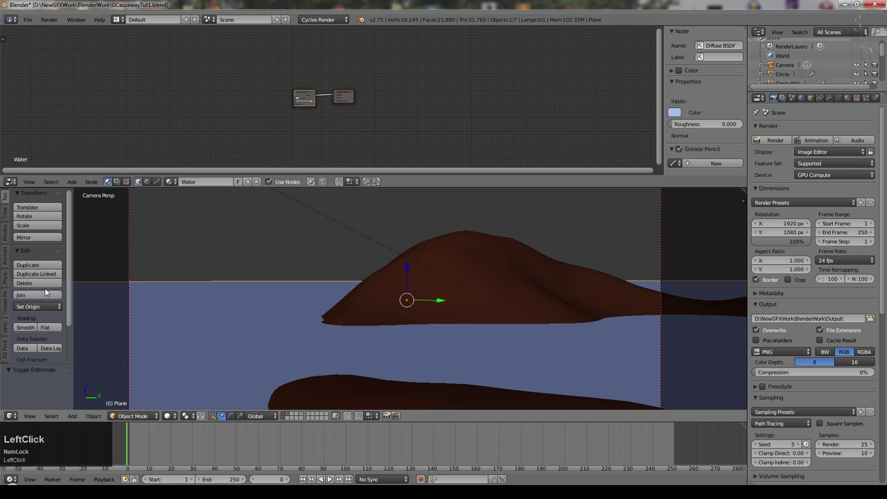
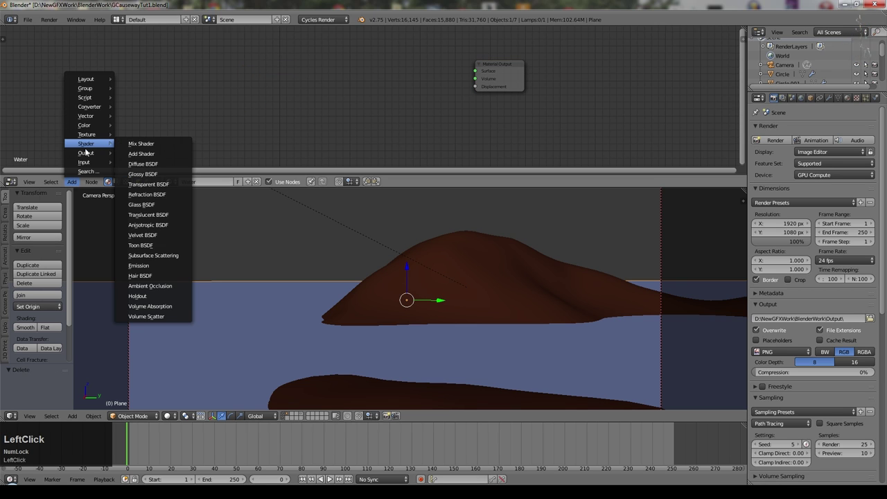
click(156, 175)
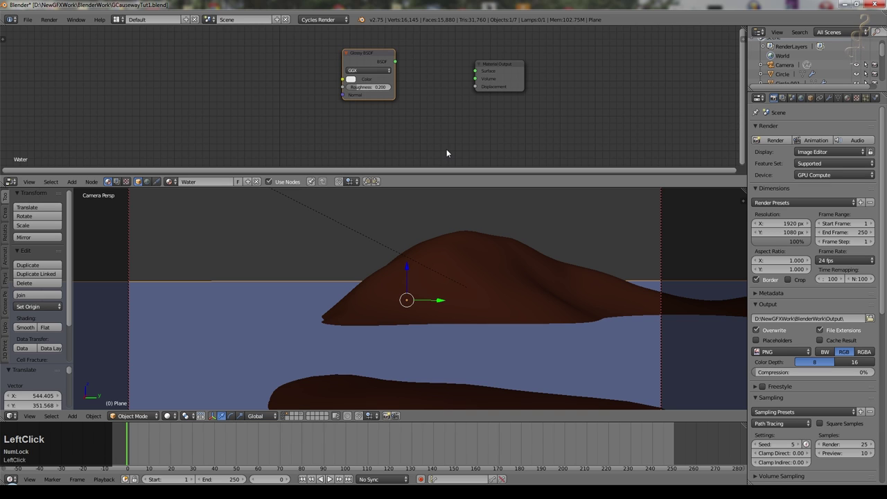
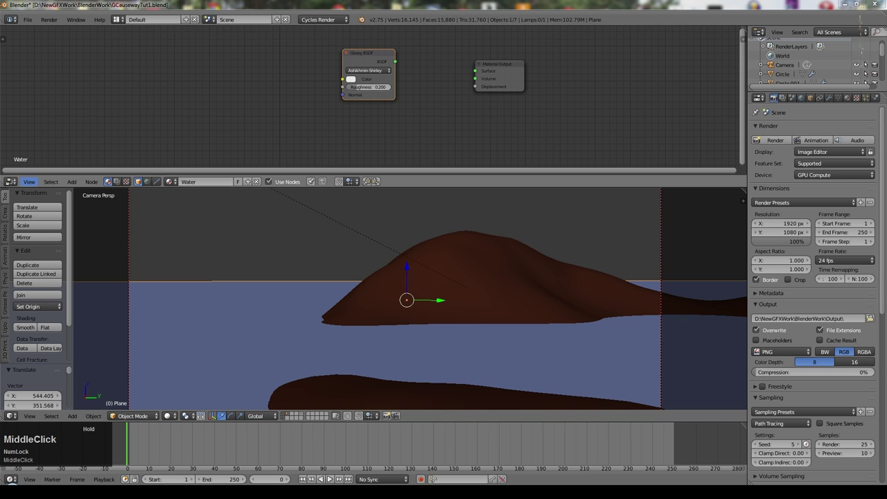
click(401, 63)
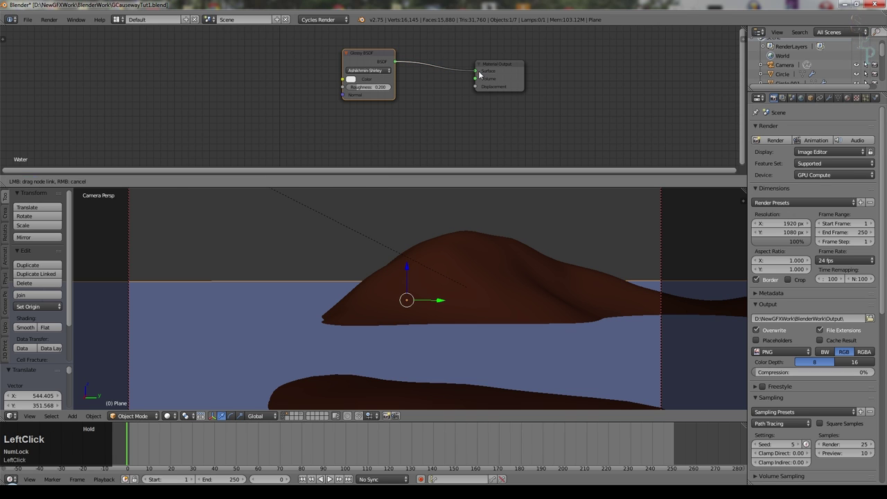
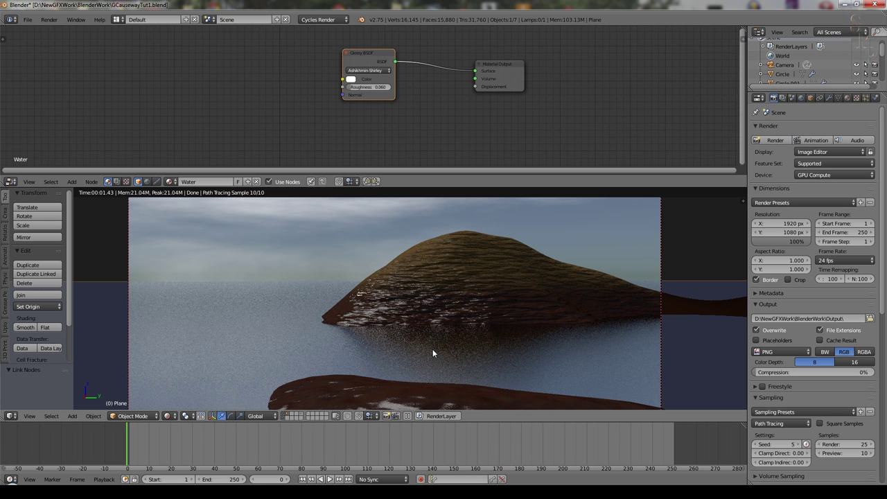
click(379, 89)
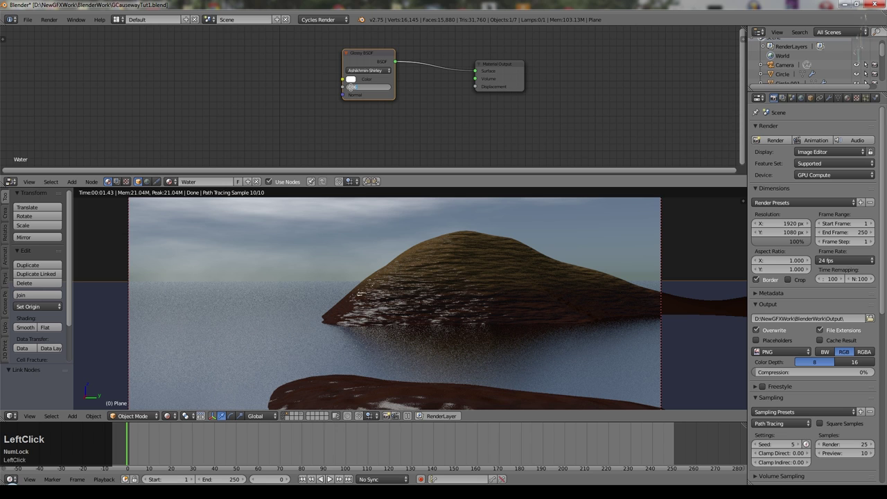
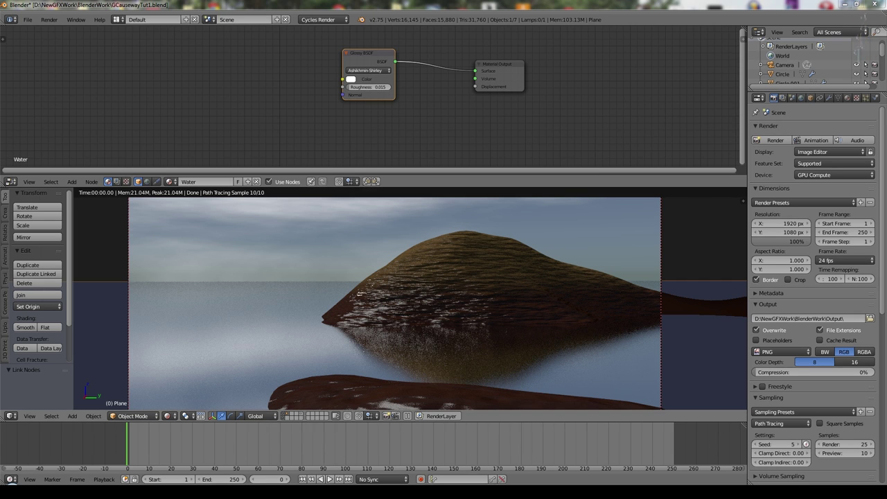
click(167, 419)
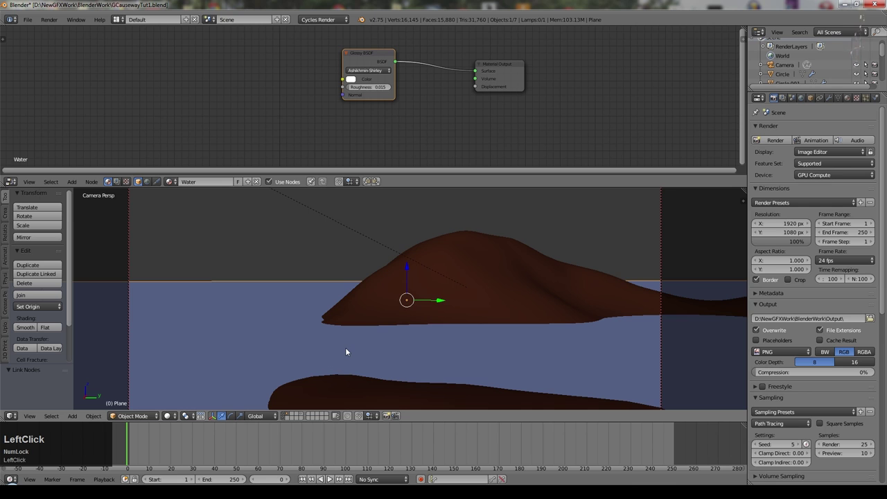
Step: Edit the water plane's mesh from a top-down view and bring up the UV mapping options
key(KP_7)
scroll(down, 3)
click(289, 267)
middle_click(446, 358)
key(Tab)
key(u)
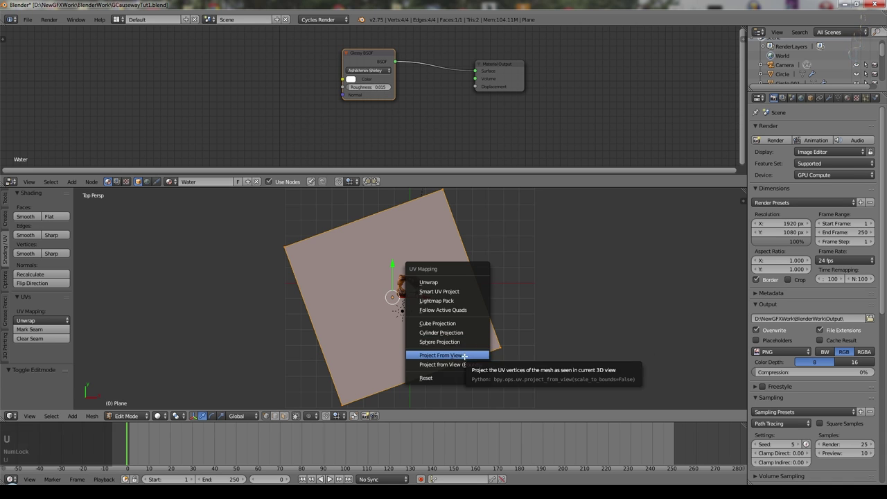
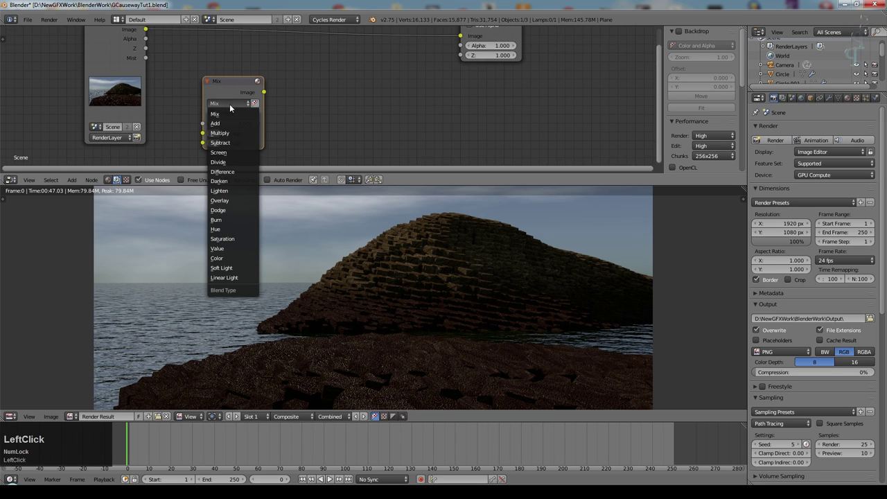
Step: Set the Mix node to Screen with the render Image in input 1, Mist in input 2, result to Composite
scroll(down, 3)
click(256, 81)
middle_click(327, 108)
scroll(up, 3)
click(69, 79)
click(175, 122)
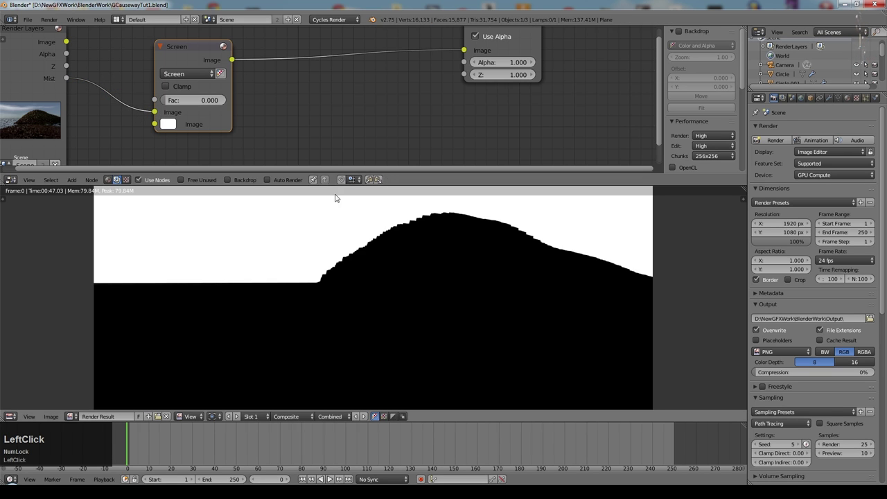
click(154, 112)
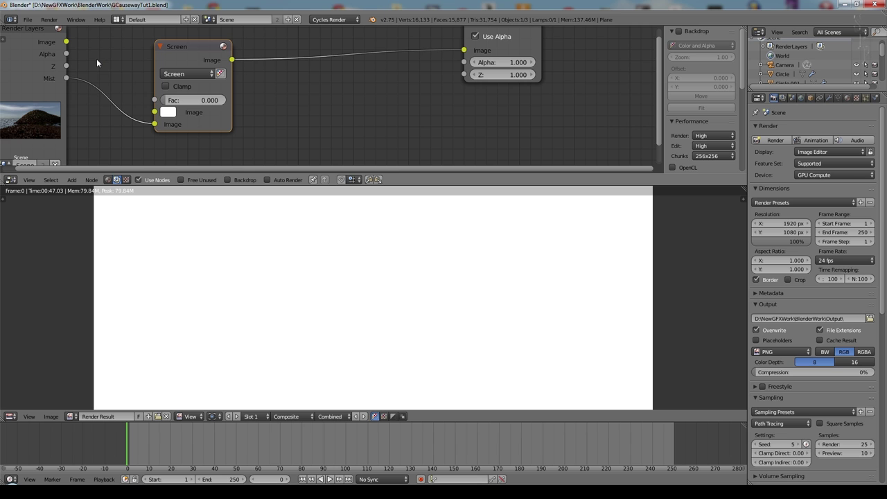
click(73, 43)
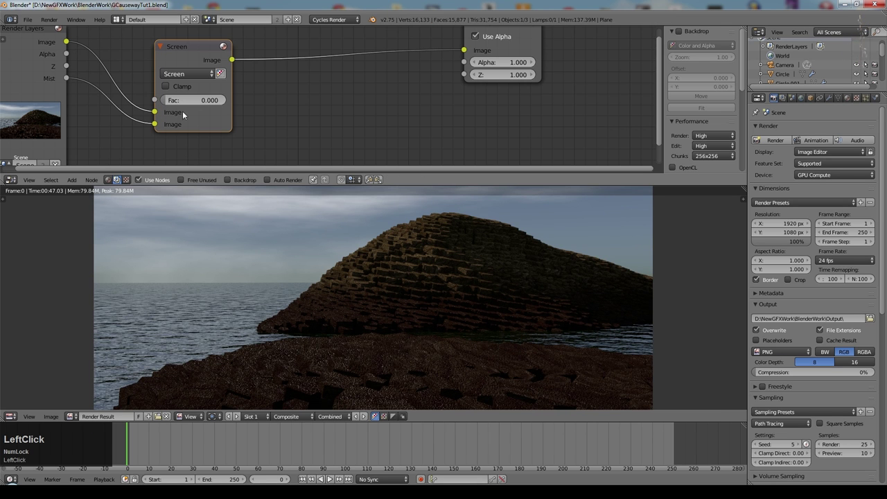
Step: Tune the mist Screen factor to 0.191 and return to the 3D scene view
middle_click(324, 115)
scroll(up, 3)
click(296, 85)
scroll(down, 3)
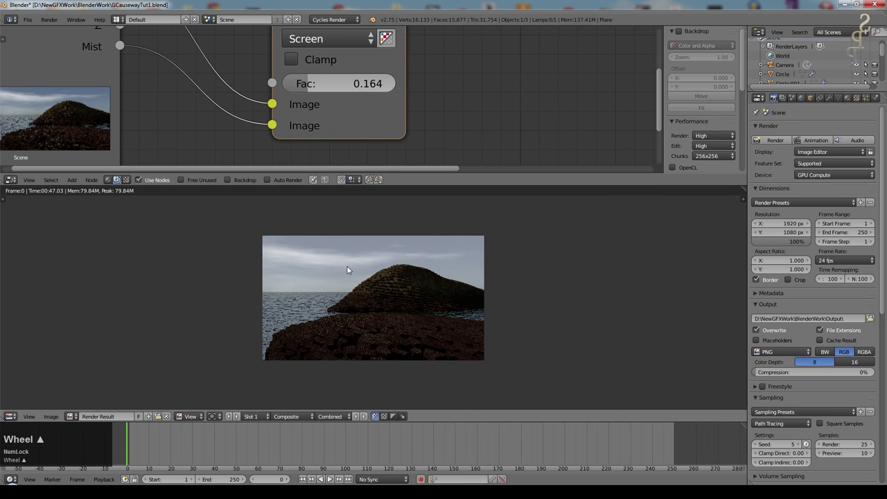
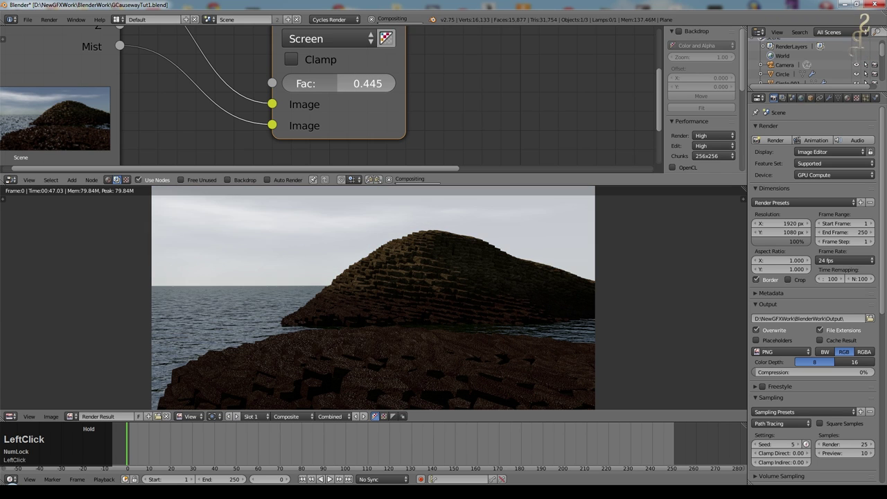
scroll(down, 3)
click(794, 64)
click(796, 308)
key(Escape)
scroll(down, 3)
click(283, 421)
scroll(down, 3)
middle_click(362, 309)
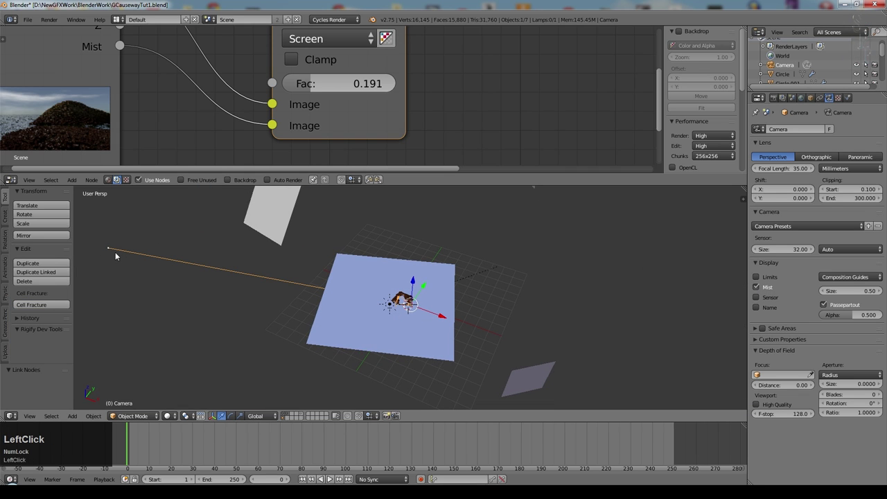
Step: In the World settings, shorten the Mist Pass depth from 25 to 2.00
click(725, 240)
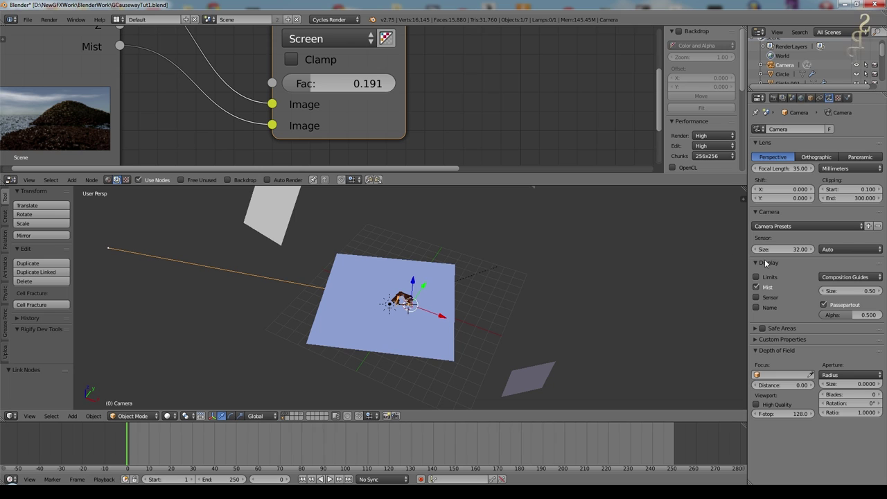
key(KP_Enter)
click(792, 99)
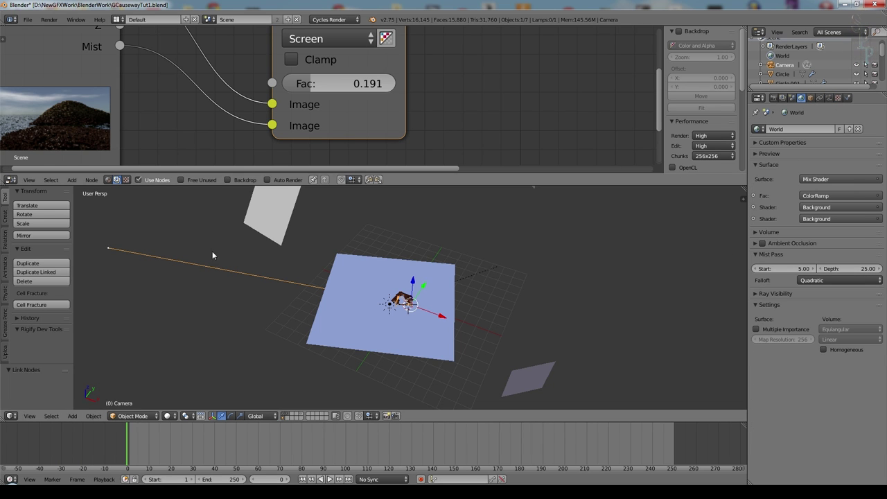
click(832, 98)
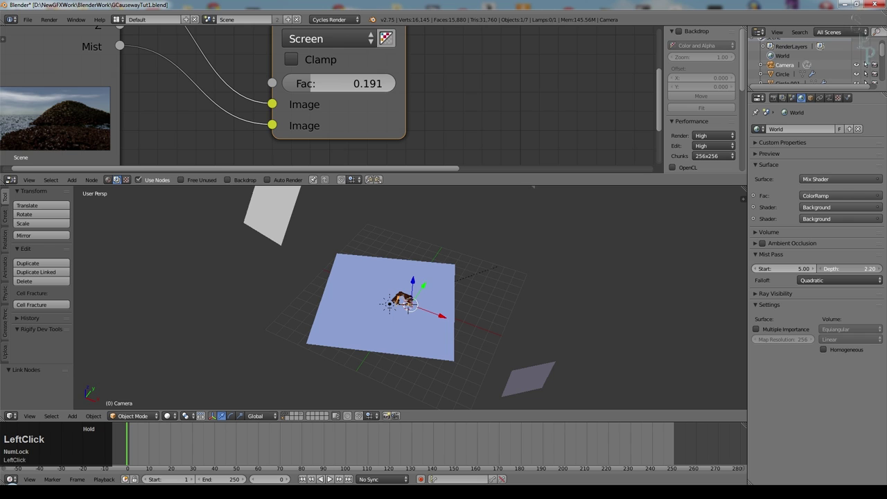
middle_click(547, 354)
click(866, 269)
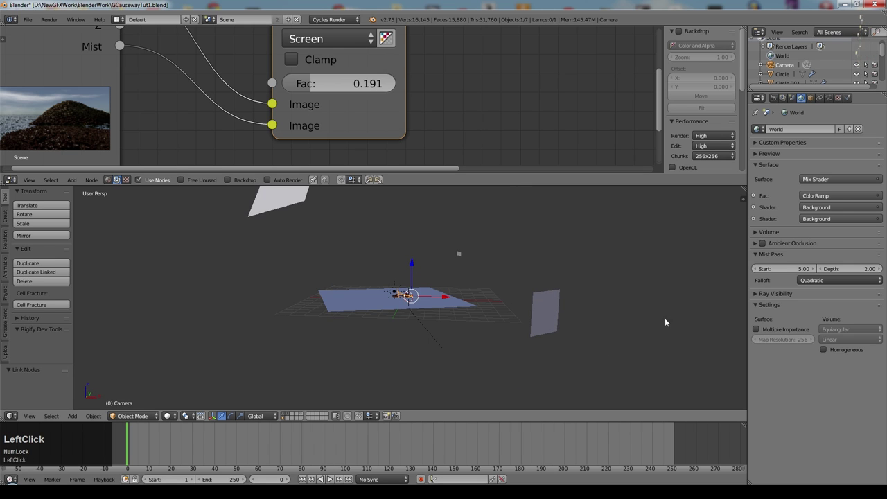
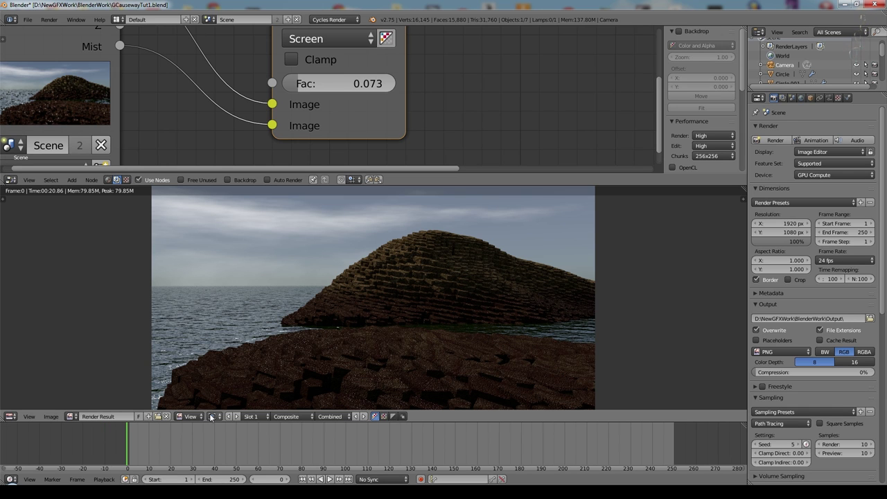
Step: Add a Color Balance node to the compositor beside the mist Screen mix
scroll(down, 3)
click(171, 38)
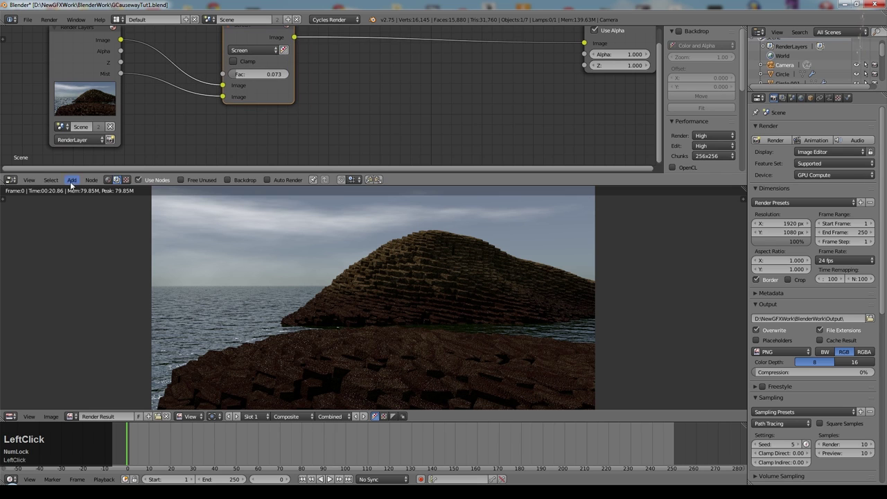
click(159, 197)
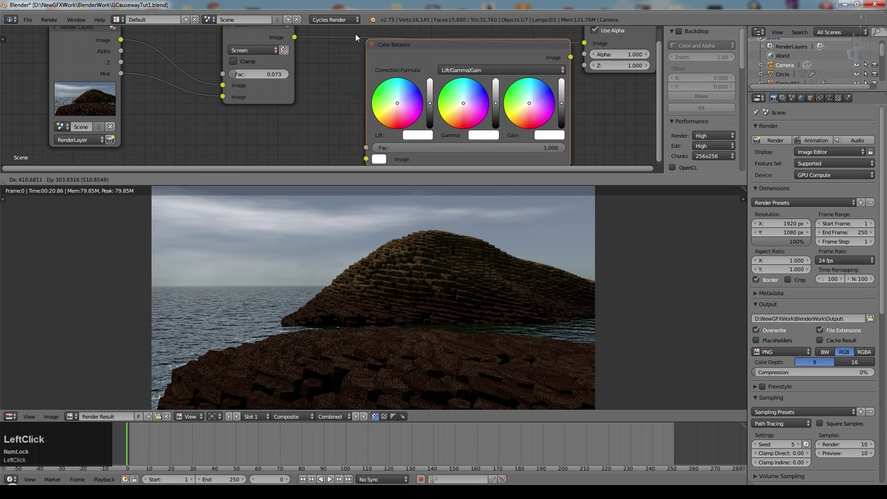
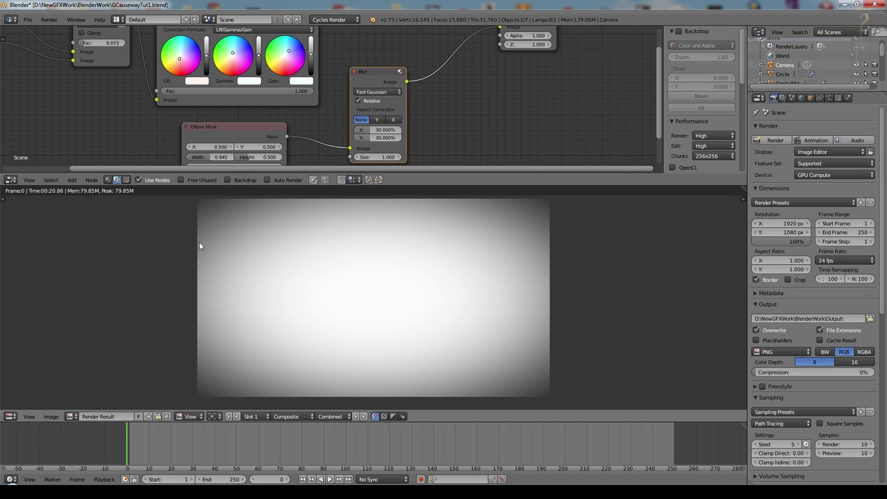
Step: Resize the ellipse mask and Multiply its blur over the colour-balanced image at 0.555 before Composite
click(364, 161)
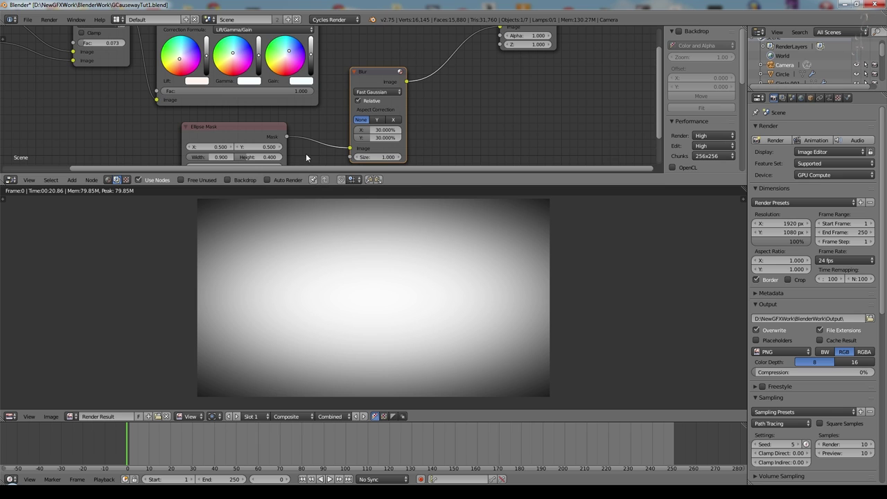
middle_click(43, 205)
click(75, 180)
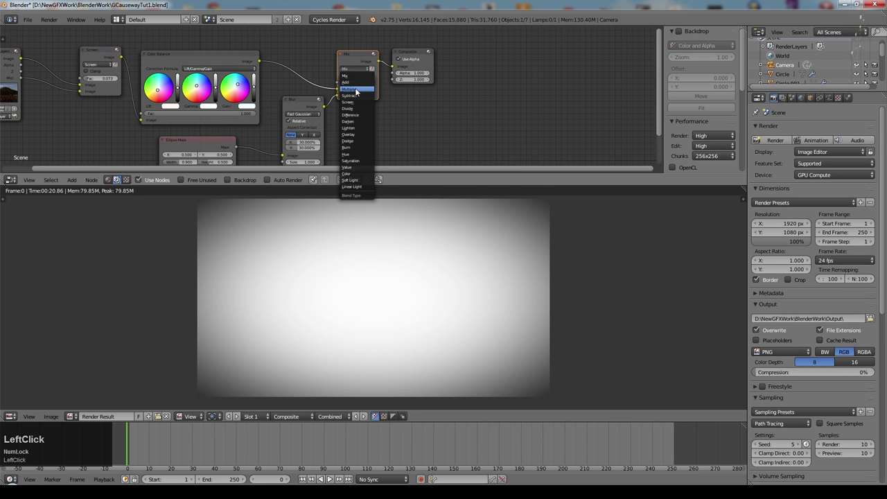
click(371, 85)
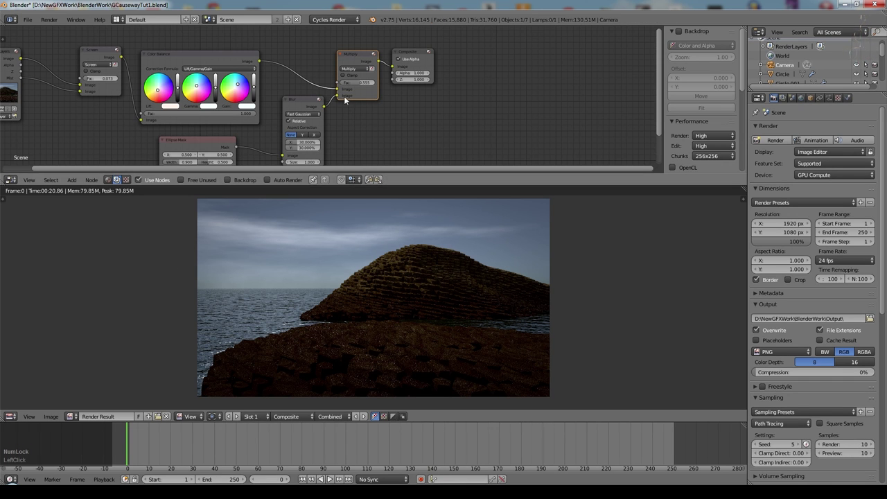
scroll(up, 3)
click(451, 40)
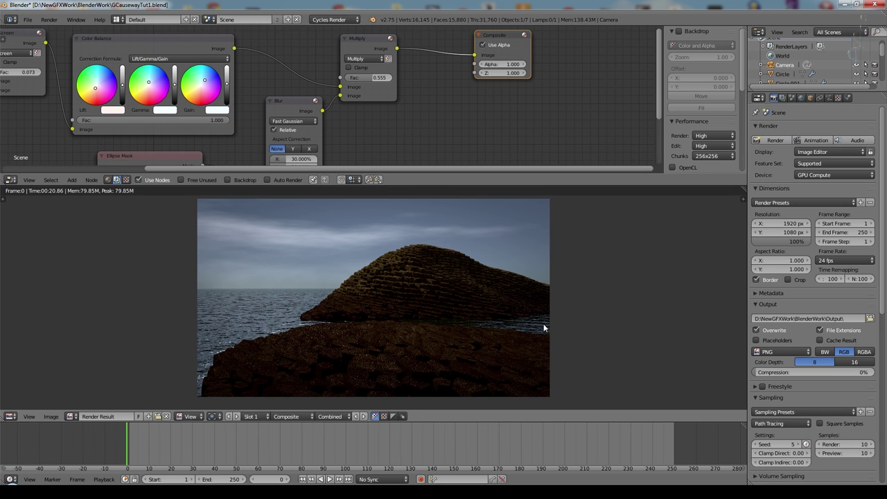
key(Escape)
Step: Select the water plane, enter Edit Mode and select all its vertices
right_click(311, 334)
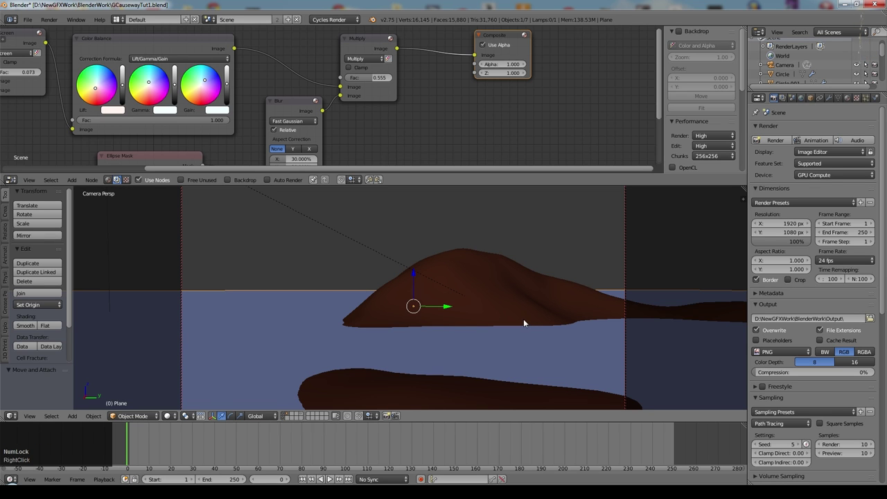
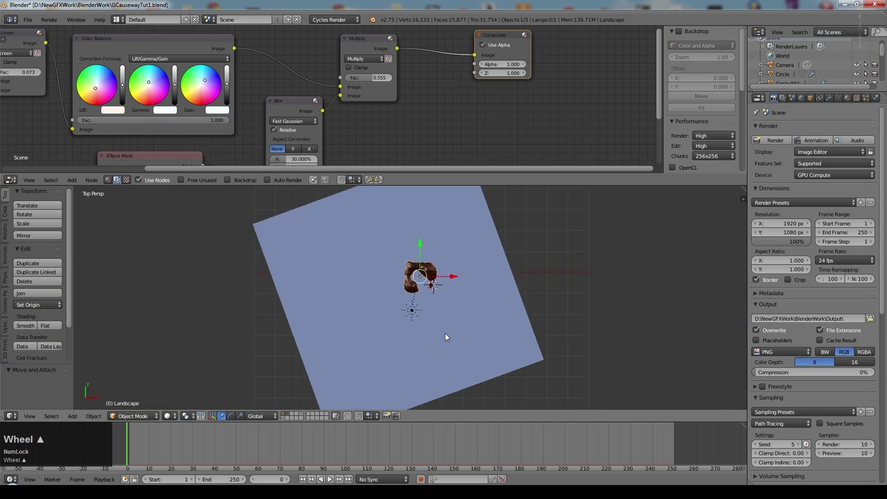
scroll(up, 3)
middle_click(545, 306)
scroll(up, 3)
key(Tab)
key(Tab)
scroll(down, 3)
scroll(up, 3)
scroll(down, 3)
Step: Subdivide the plane's faces with 25 cuts into a dense grid
key(w)
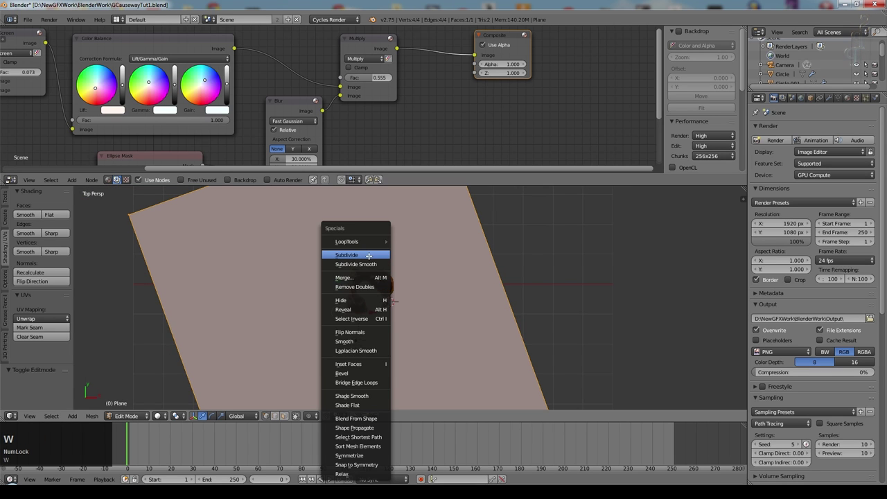
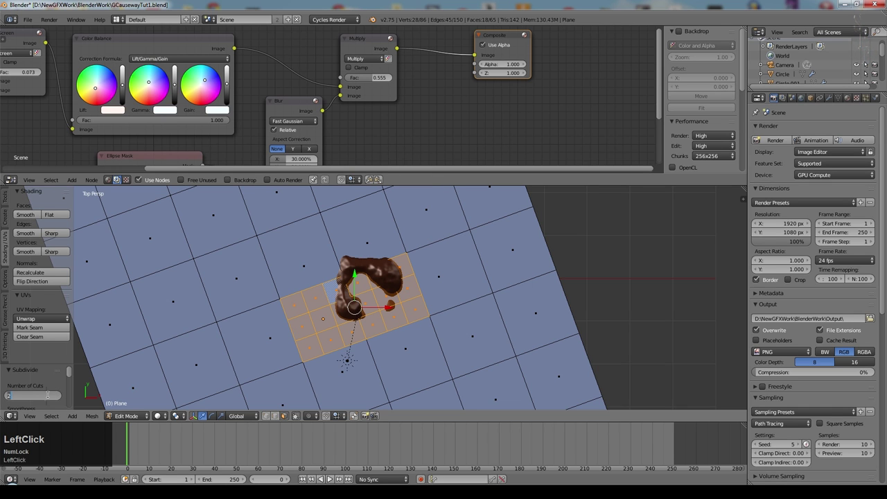
key(KP_2)
key(KP_5)
key(KP_Enter)
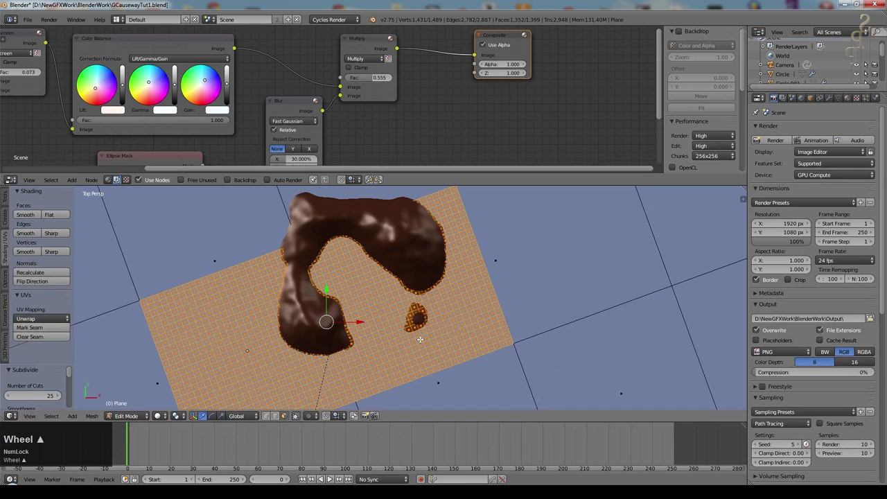
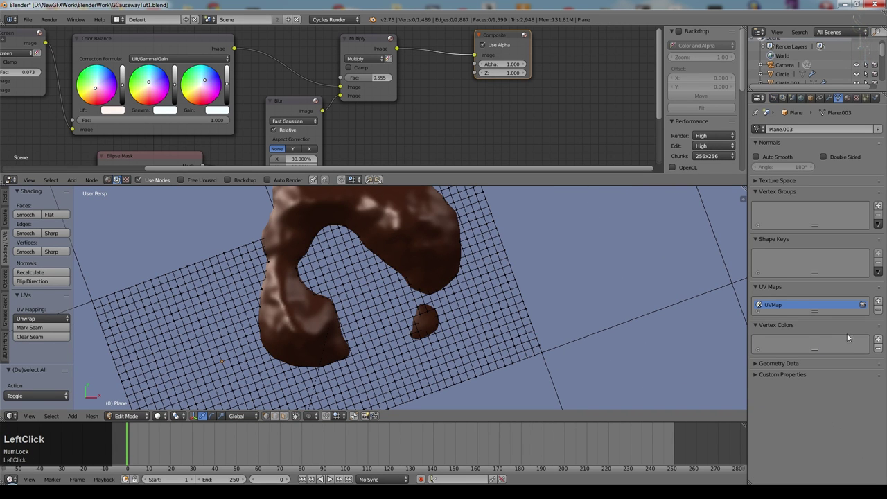
Step: Add a vertex colour layer and paint red along the shorelines around both islands
click(126, 419)
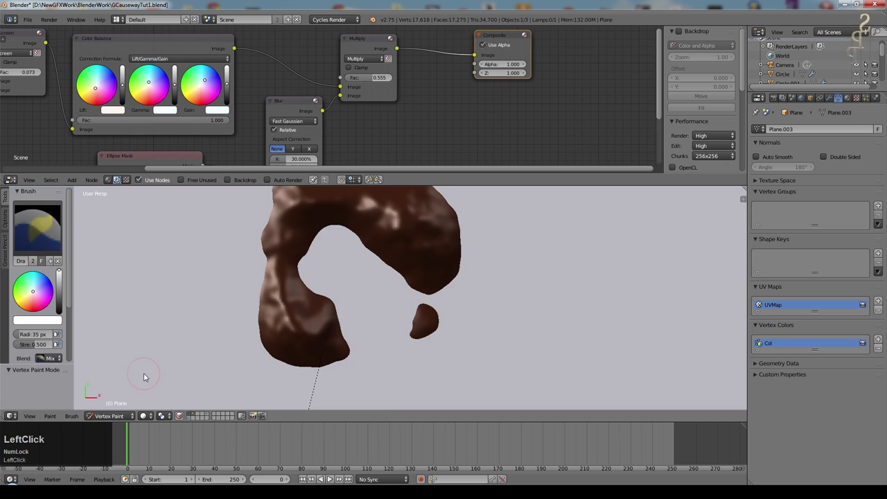
scroll(down, 3)
click(231, 336)
scroll(up, 3)
click(289, 282)
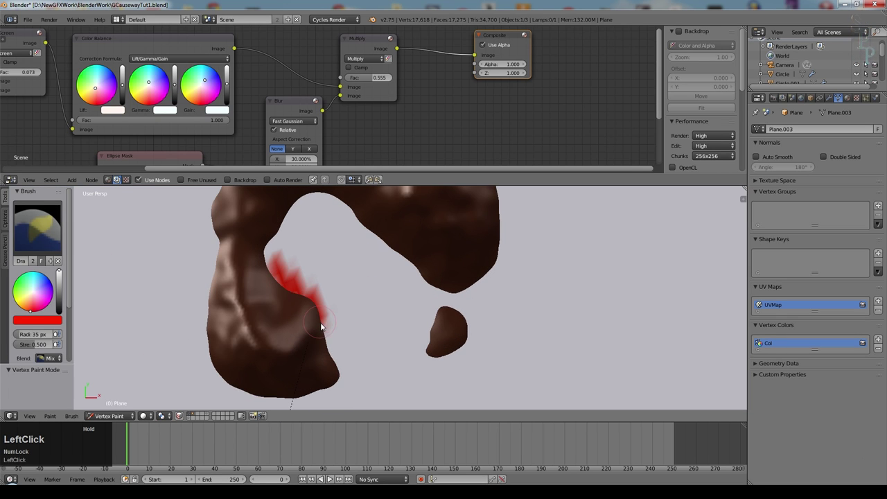
click(344, 365)
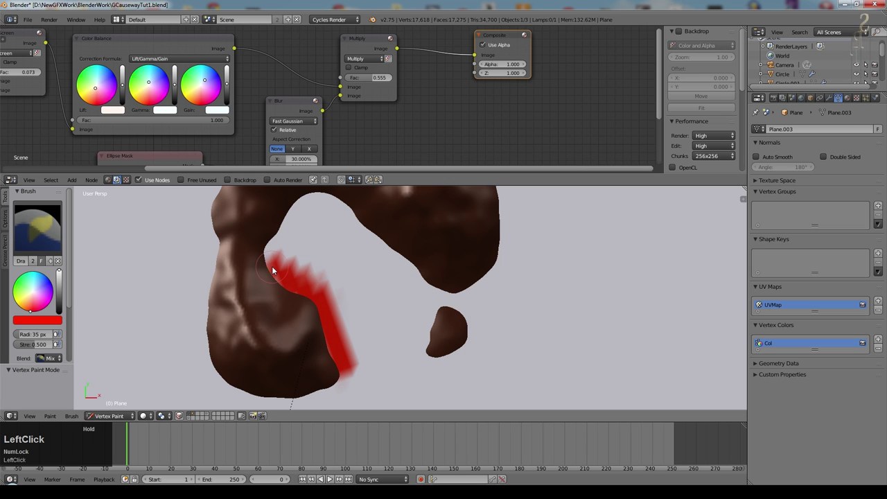
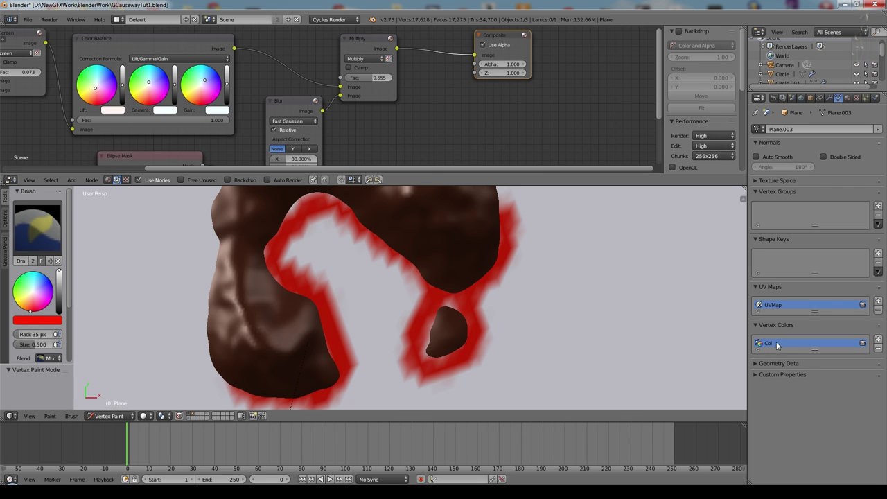
Step: Leave vertex painting, return to the camera view and save the file
click(116, 415)
scroll(down, 3)
key(KP_0)
key(ctrl+s)
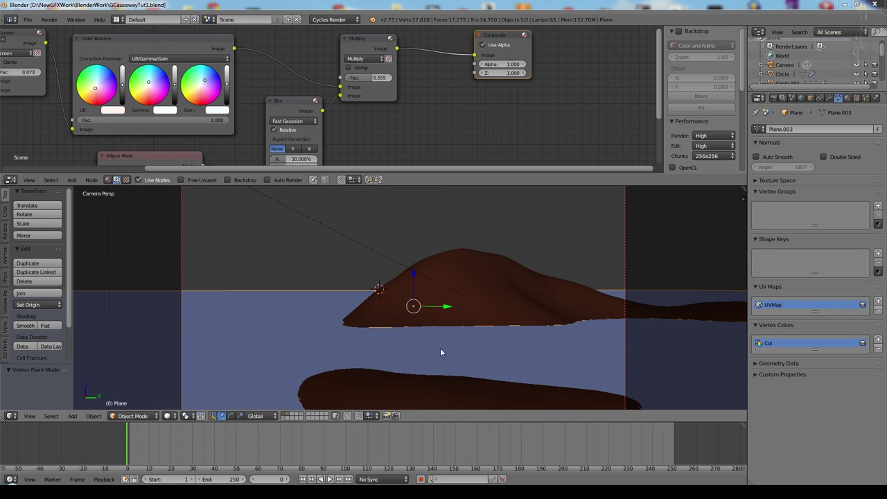
Step: Show the Water material's shader node tree and frame its nodes
click(368, 132)
scroll(down, 3)
middle_click(276, 49)
scroll(up, 3)
click(112, 178)
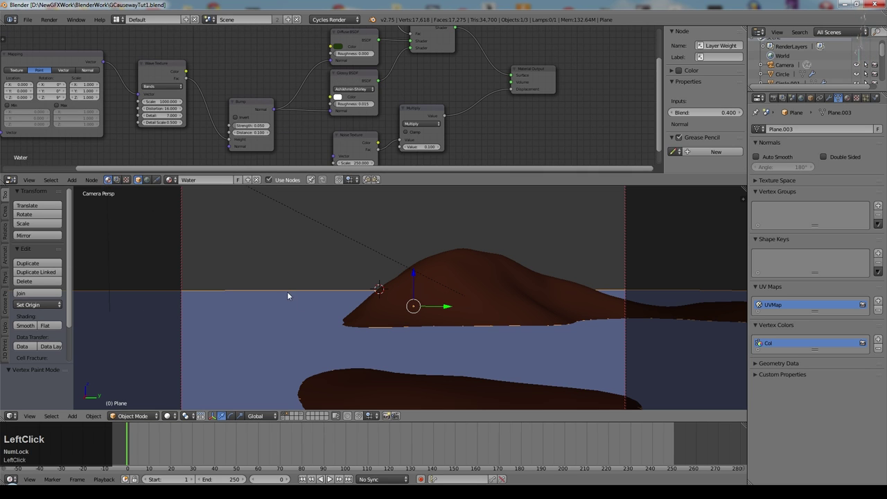
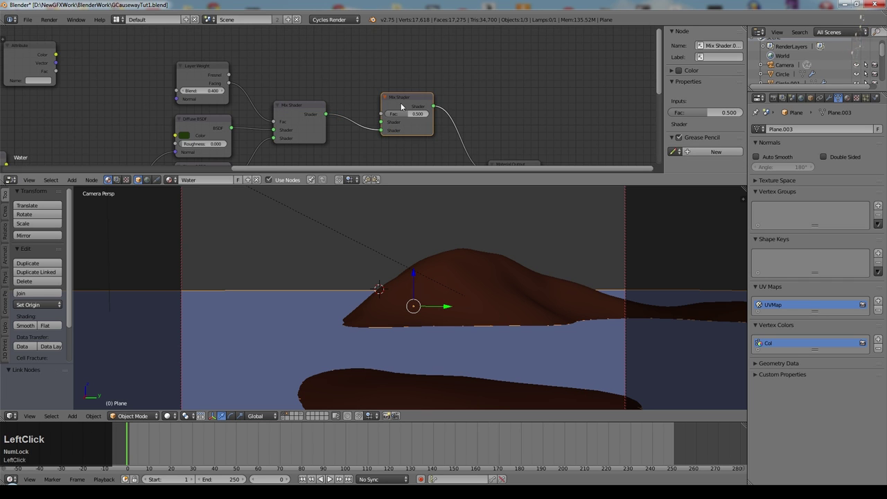
click(411, 59)
scroll(down, 3)
Step: Duplicate the Glossy and Diffuse BSDFs as white foam shaders
click(273, 132)
key(shift+d)
scroll(up, 3)
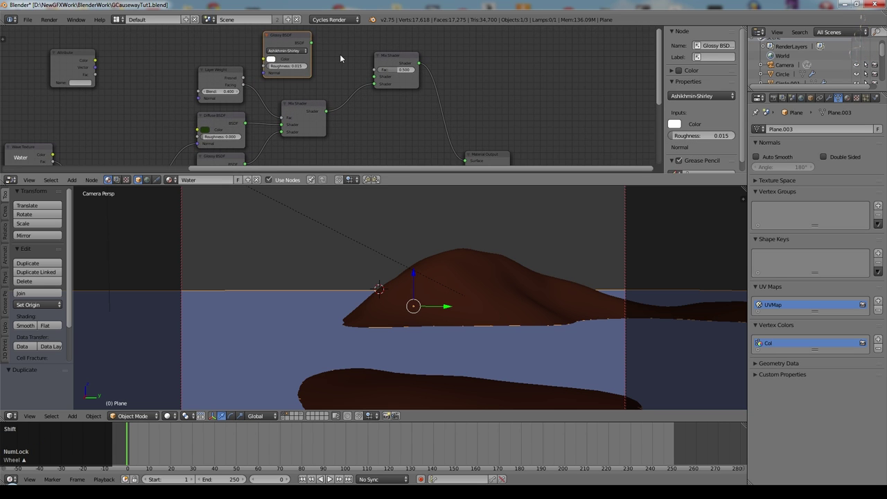
middle_click(344, 54)
click(234, 144)
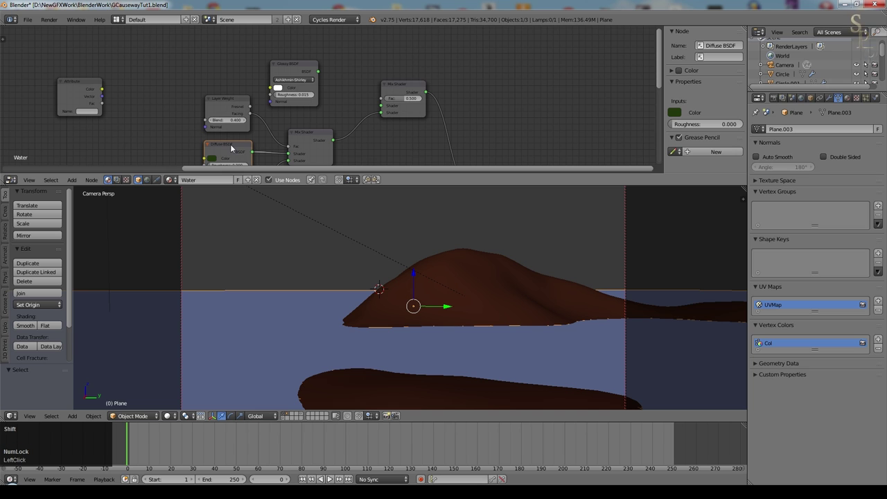
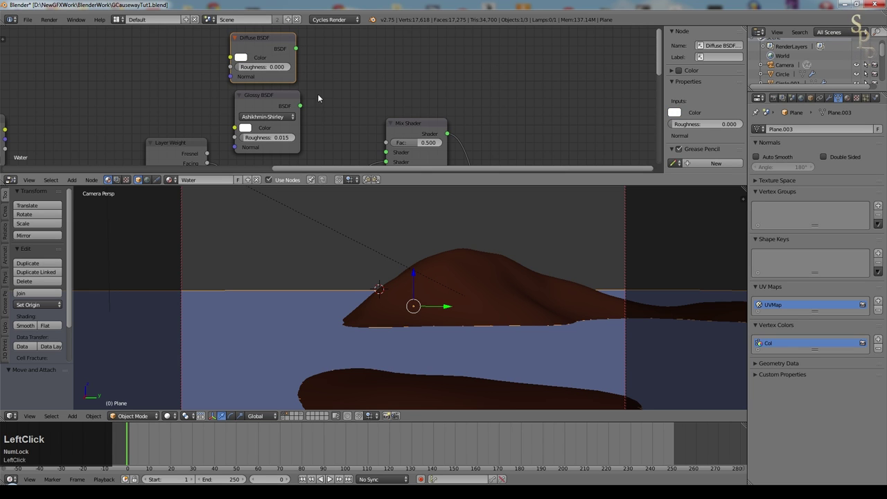
middle_click(336, 55)
scroll(down, 3)
click(282, 57)
scroll(down, 3)
scroll(up, 3)
scroll(down, 3)
middle_click(255, 120)
click(302, 77)
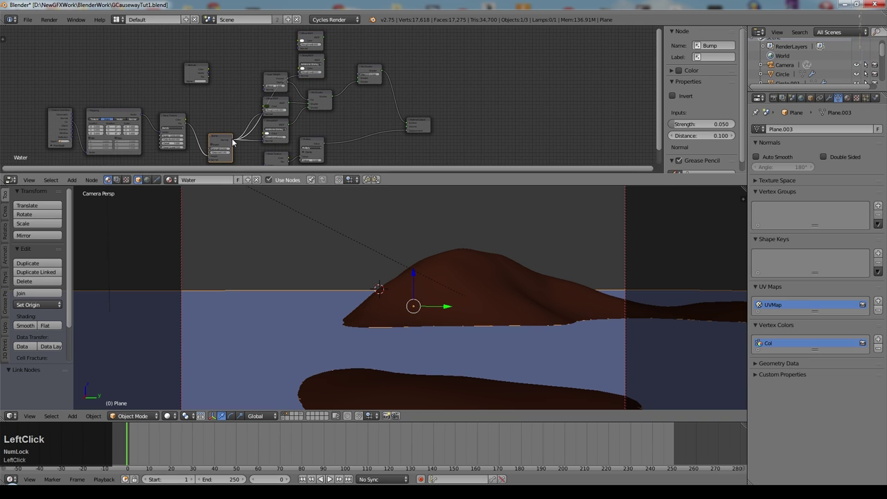
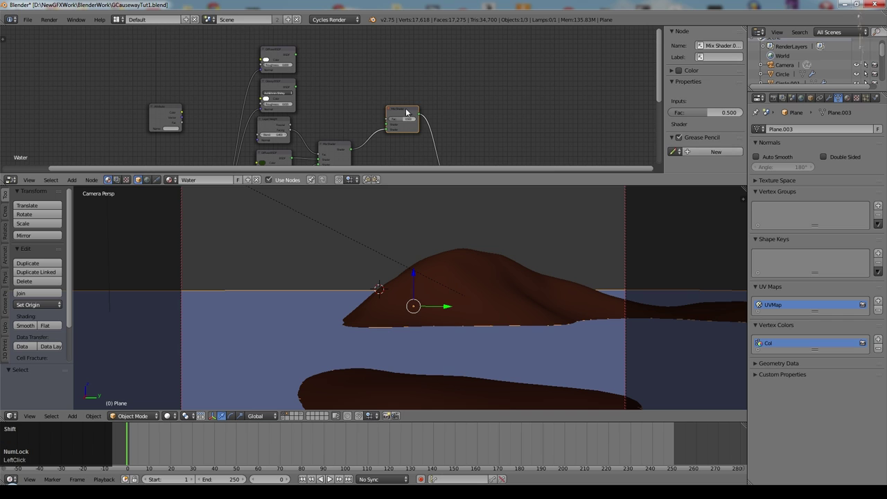
Step: Duplicate a Mix Shader blending the white diffuse and glossy, feed it into the final mix, save and preview rendered
key(shift+d)
click(333, 61)
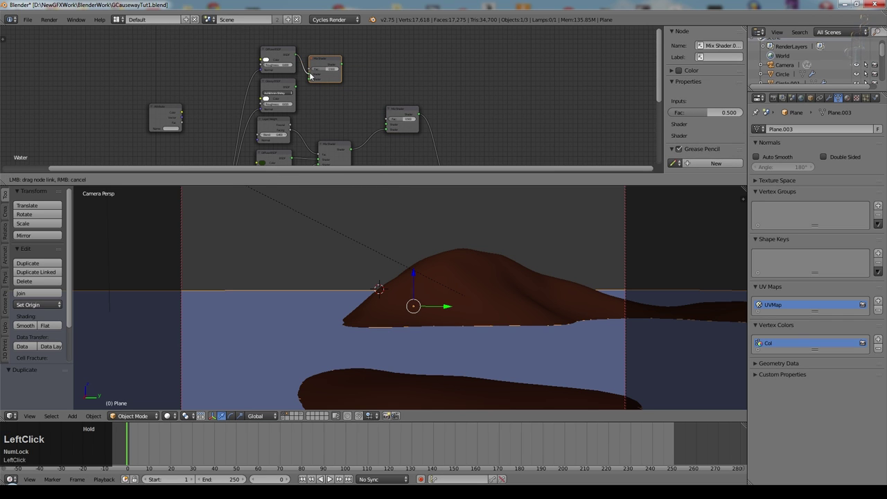
click(309, 82)
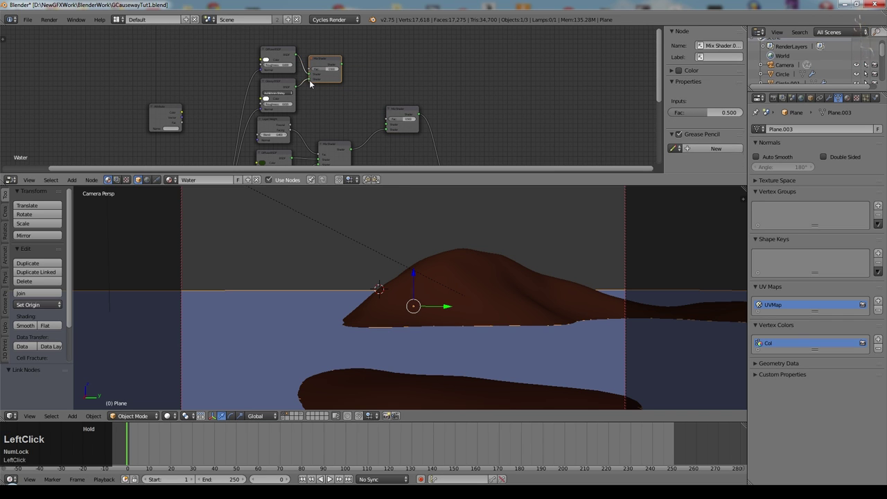
middle_click(341, 102)
scroll(up, 3)
click(305, 72)
scroll(down, 3)
click(338, 75)
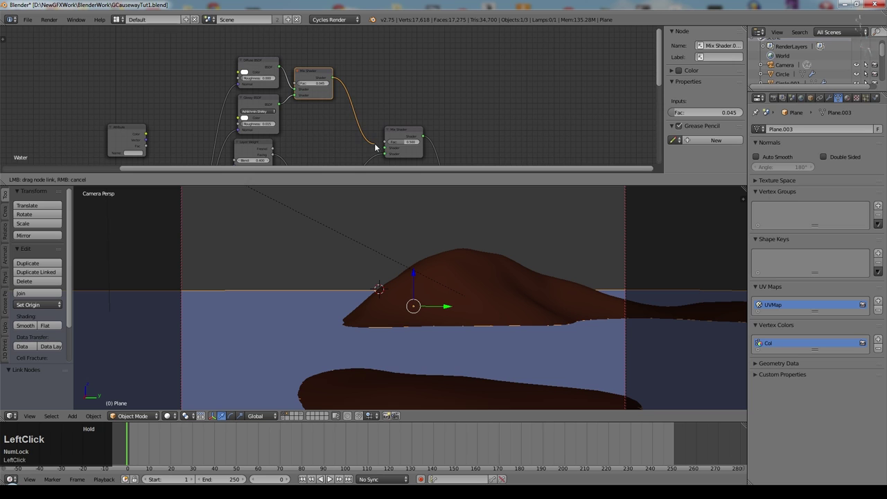
scroll(down, 3)
key(ctrl+s)
click(199, 336)
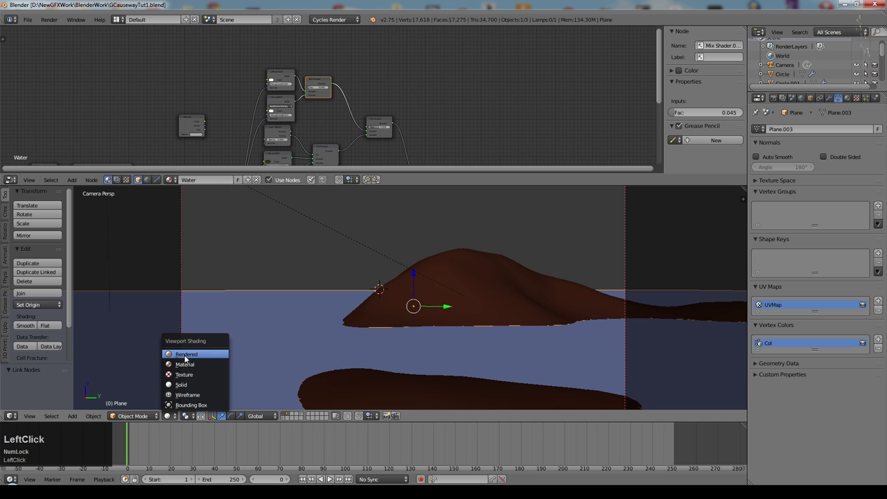
Step: Try the final Mix Shader factor at 0 and 1, then settle on 0.236 for subtle foam
scroll(up, 3)
click(302, 47)
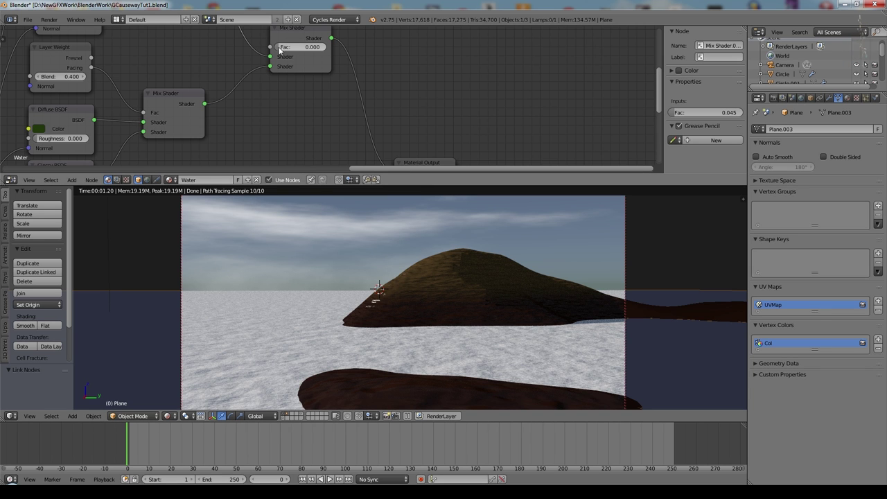
click(284, 49)
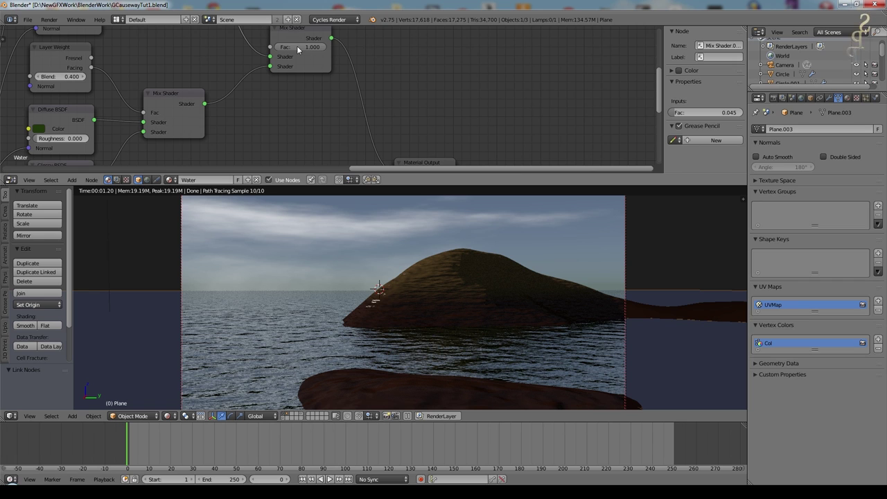
click(325, 48)
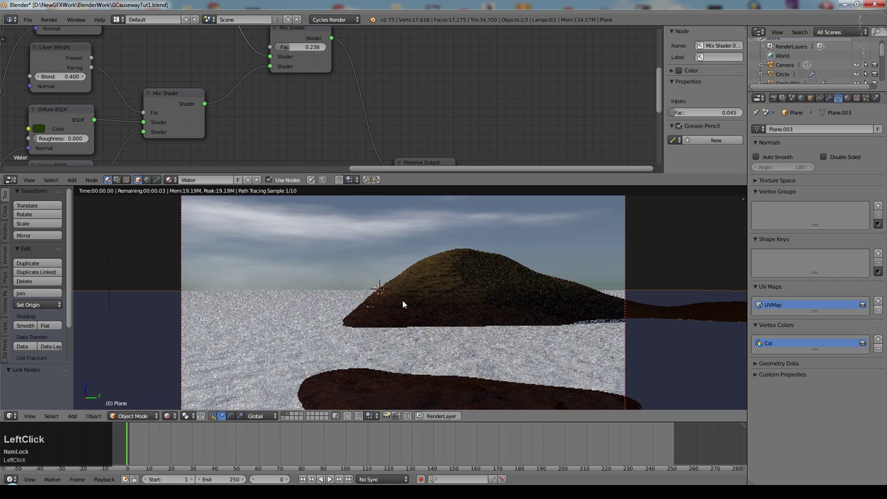
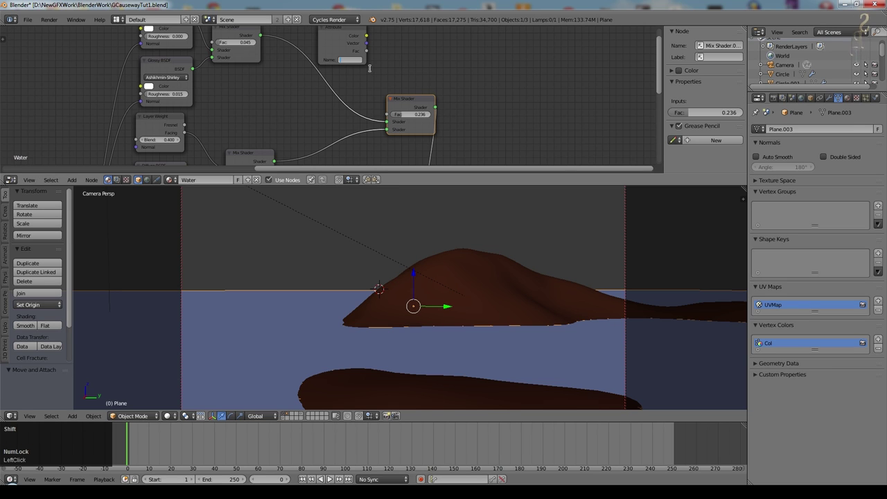
Step: Name the Attribute node's layer 'Col' and wire it into the final Mix Shader's Fac input
key(shift+c)
text(ol)
key(Return)
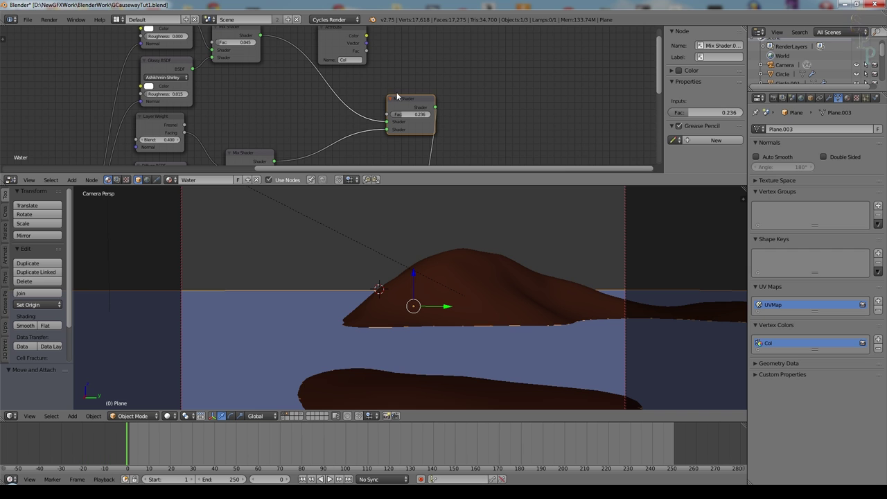
click(373, 60)
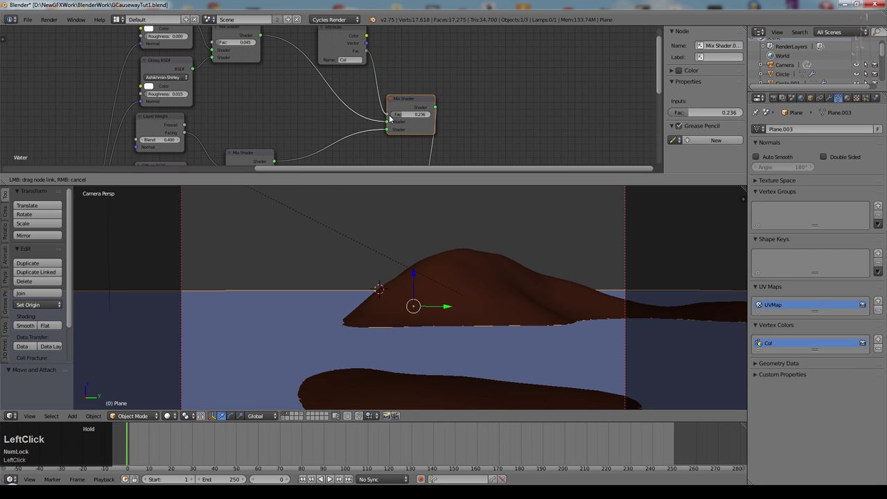